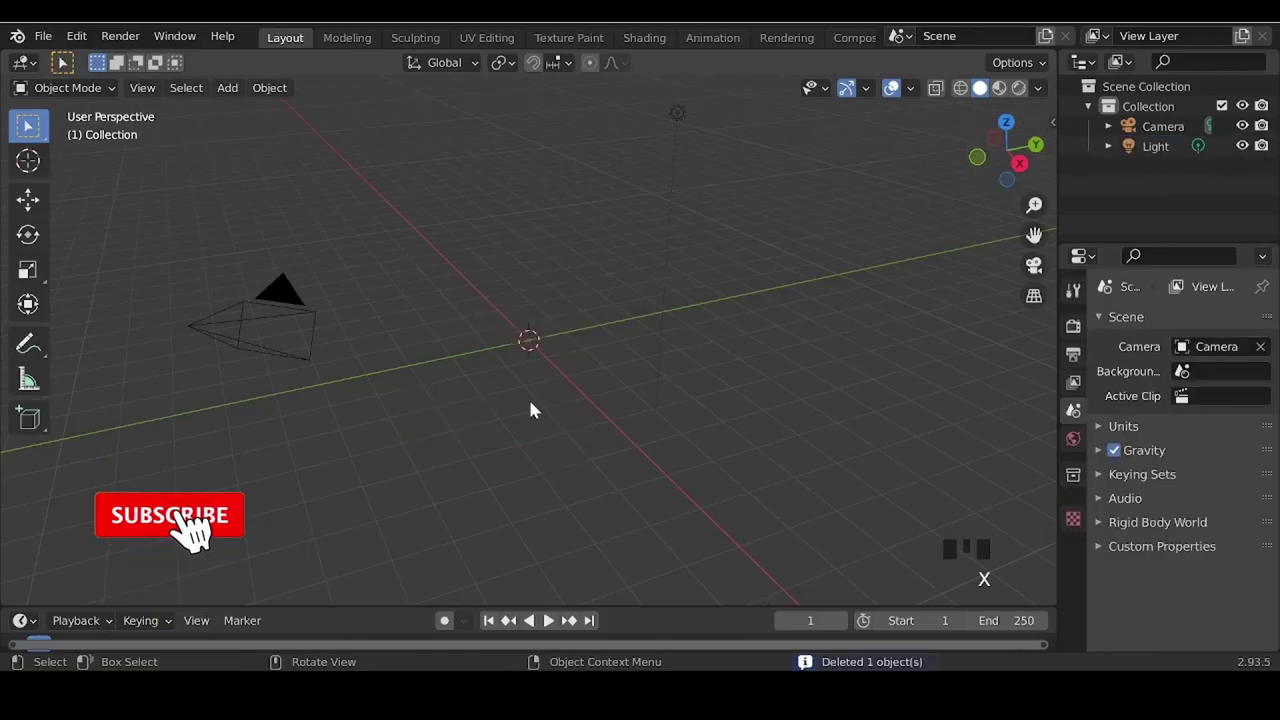
- Add a cylinder at the origin and rotate it 90° on Y so it lies on its side
{"action": "key", "text": "shift+a"}
{"action": "scroll", "scroll_direction": "up", "scroll_amount": 3}
{"action": "key", "text": "r"}
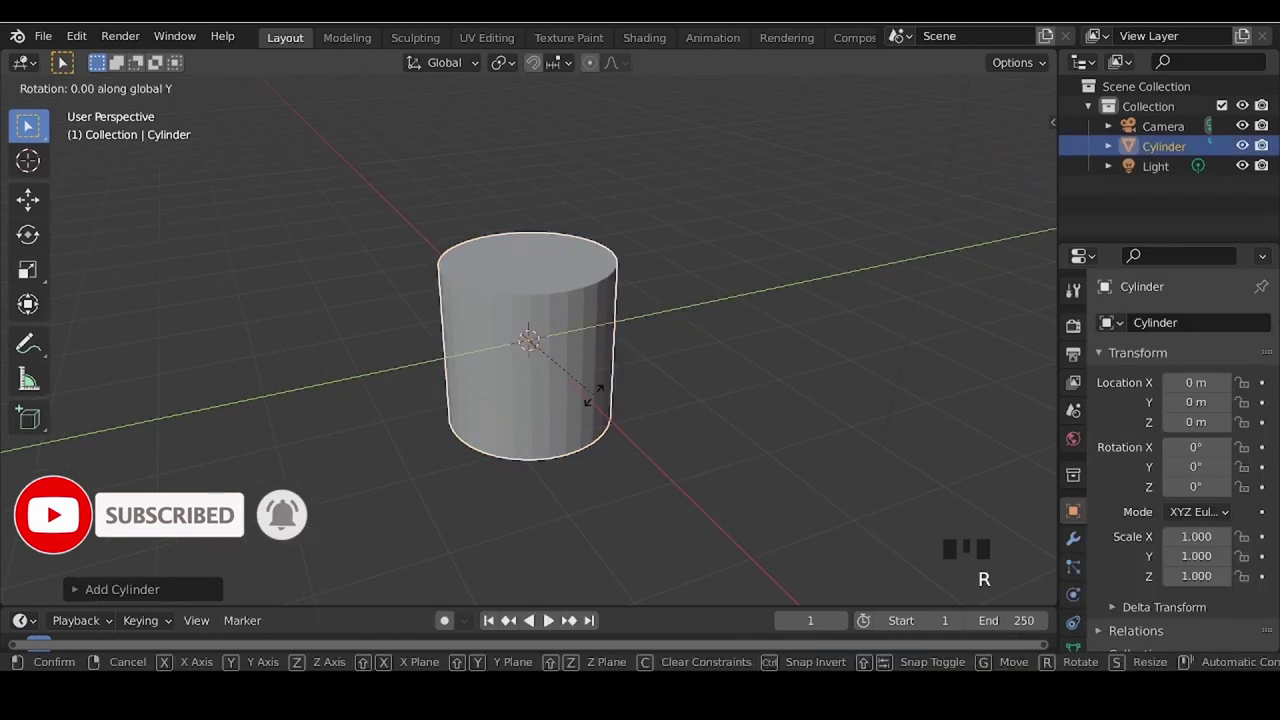
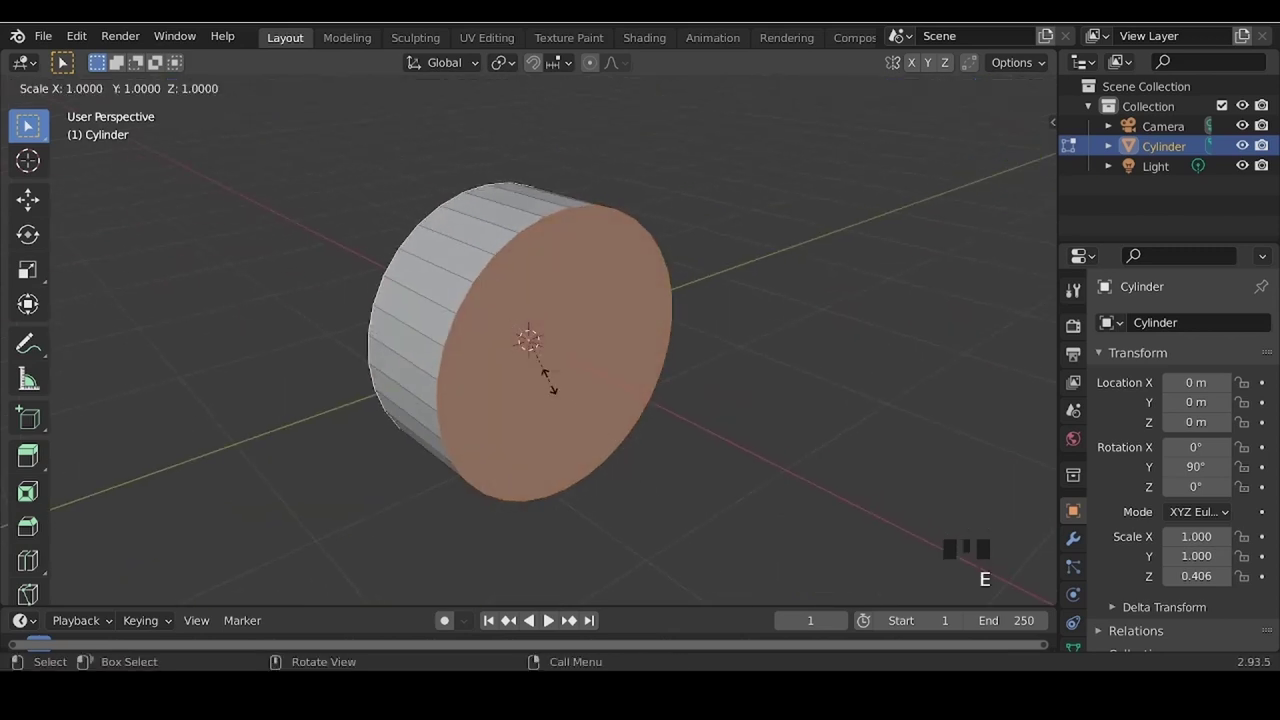
- Extrude the cylinder's front face outward to start forming the wheel rim
{"action": "left_click_drag", "start_coordinate": [379, 398], "coordinate": [515, 70]}
{"action": "left_click_drag", "start_coordinate": [513, 65], "coordinate": [652, 258]}
{"action": "key", "text": "e"}
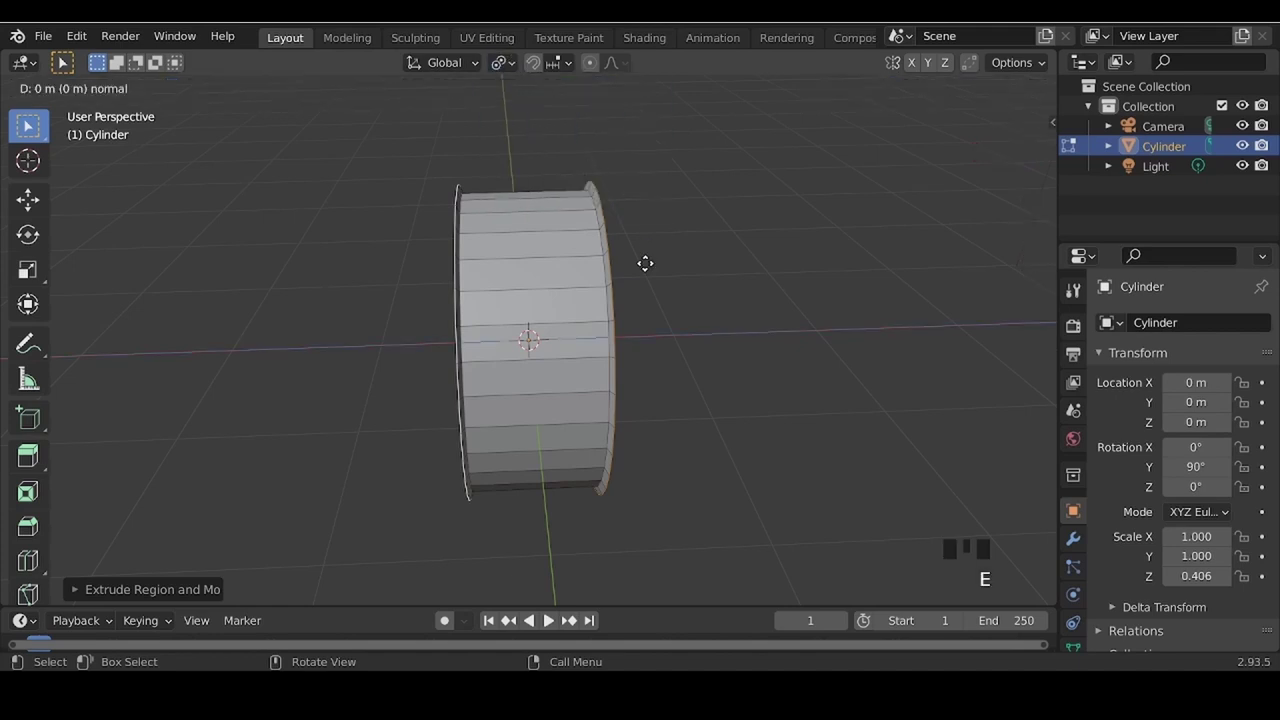
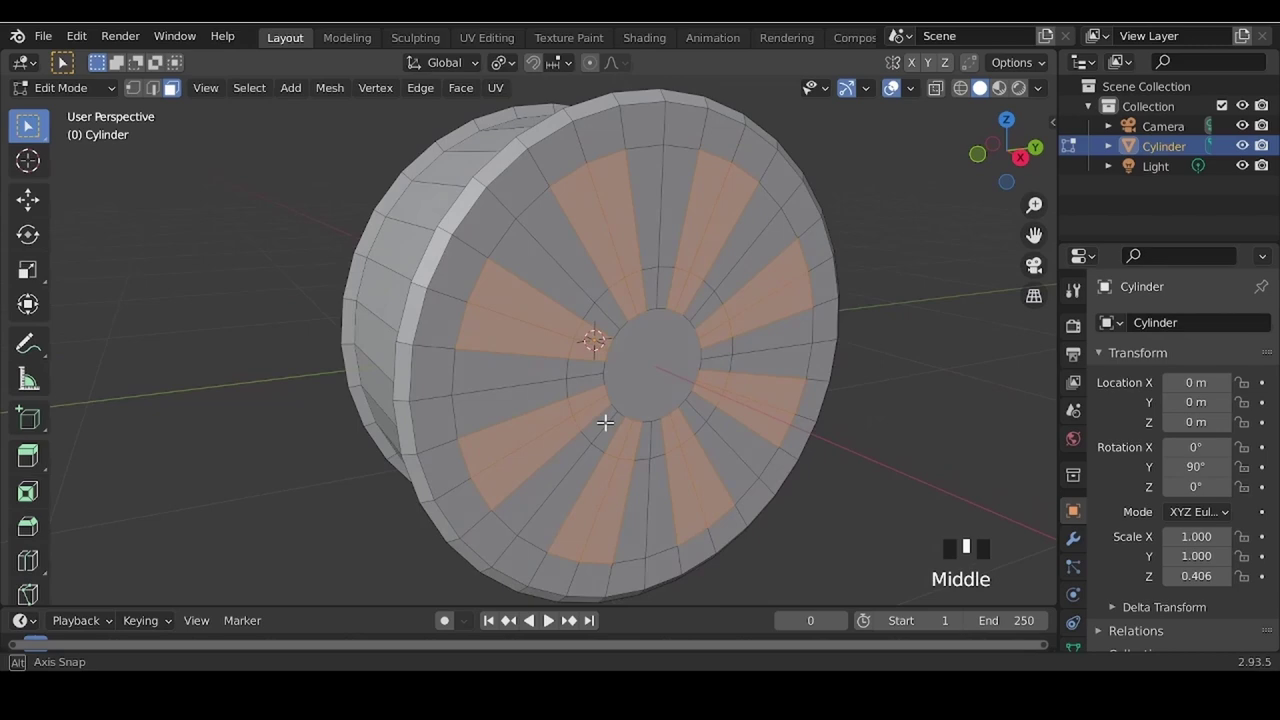
- Delete the alternating spoke faces and add a Solidify modifier to the wheel
{"action": "key", "text": "x"}
{"action": "middle_click", "coordinate": [544, 409]}
{"action": "scroll", "scroll_direction": "down", "scroll_amount": 3}
{"action": "key", "text": "Tab"}
{"action": "left_click", "coordinate": [1084, 545]}
{"action": "left_click", "coordinate": [1183, 311]}
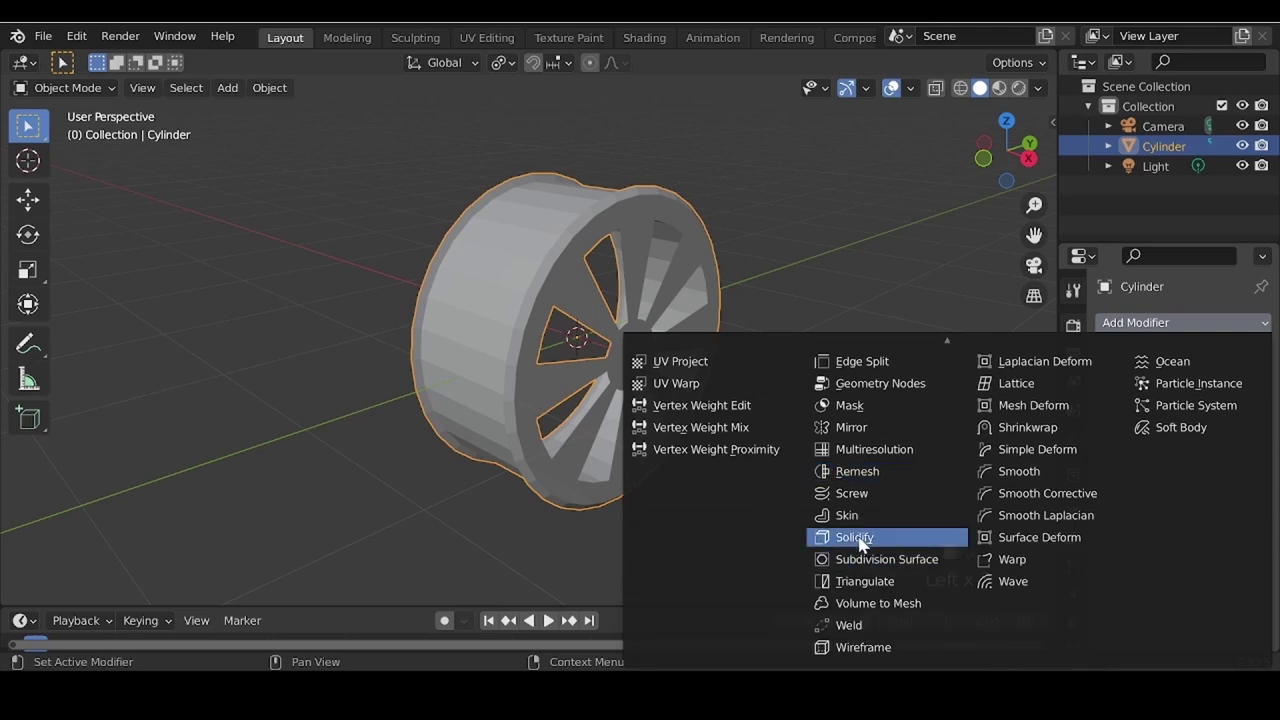
{"action": "left_click_drag", "start_coordinate": [1244, 421], "coordinate": [564, 378]}
{"action": "left_click_drag", "start_coordinate": [564, 378], "coordinate": [549, 317]}
- Set the Solidify thickness to 0.05 m and shade the wheel smooth
{"action": "key", "text": "Tab"}
{"action": "key", "text": "Tab"}
{"action": "left_click_drag", "start_coordinate": [562, 223], "coordinate": [1099, 595]}
{"action": "scroll", "scroll_direction": "down", "scroll_amount": 3}
{"action": "left_click", "coordinate": [1076, 561]}
{"action": "left_click_drag", "start_coordinate": [1106, 547], "coordinate": [1181, 581]}
{"action": "scroll", "scroll_direction": "up", "scroll_amount": 3}
{"action": "left_click_drag", "start_coordinate": [697, 428], "coordinate": [656, 398]}
- In edge select, add Ctrl+R loop cuts across the spokes for tapering
{"action": "key", "text": "Tab"}
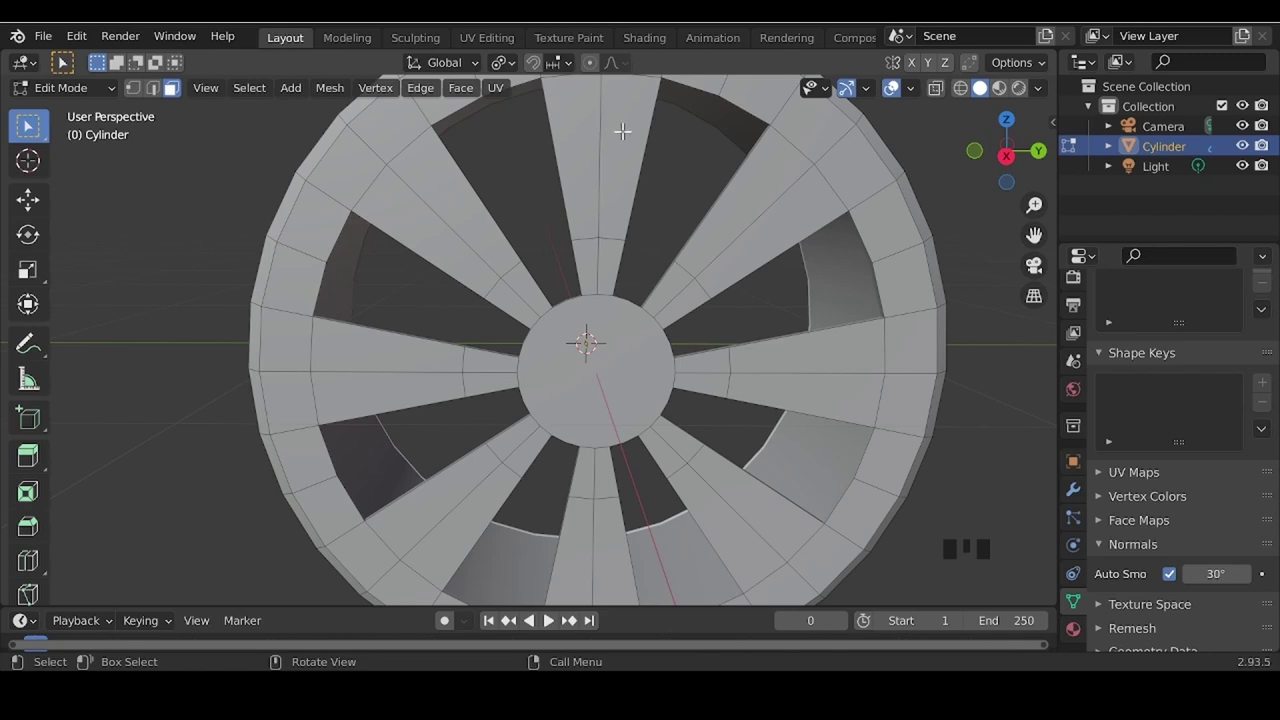
{"action": "key", "text": "ctrl+r"}
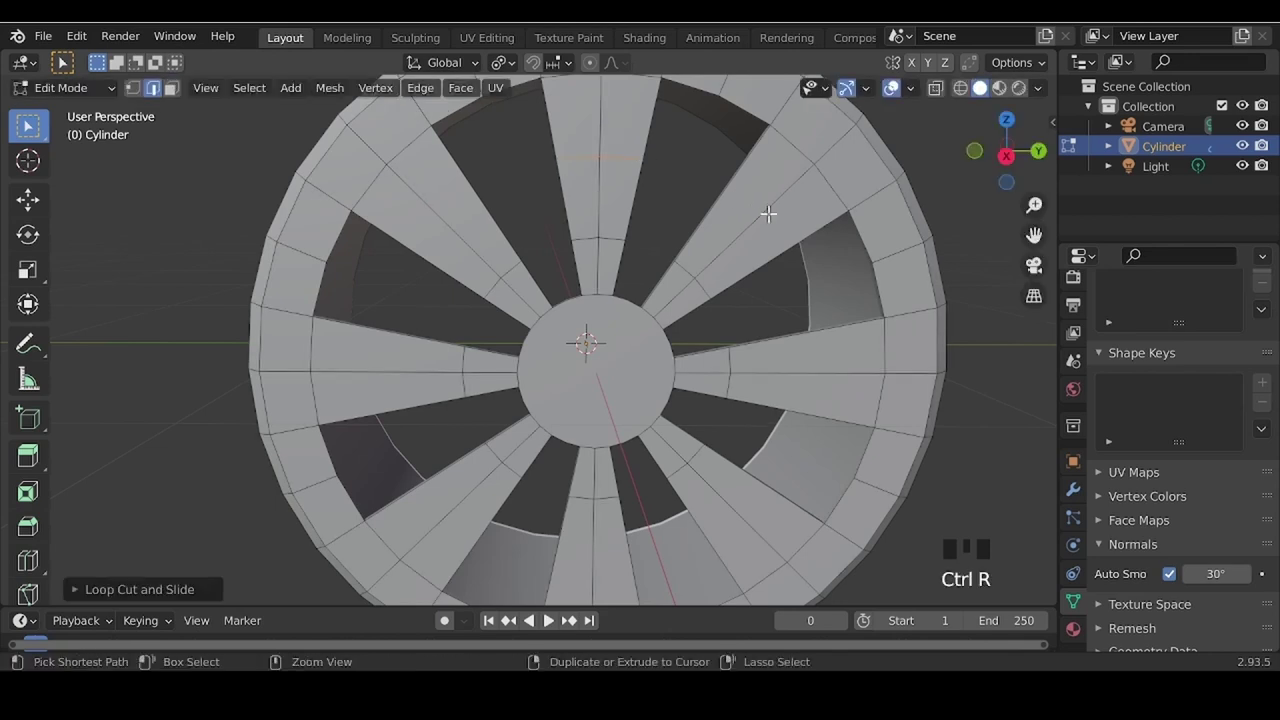
{"action": "key", "text": "ctrl+r"}
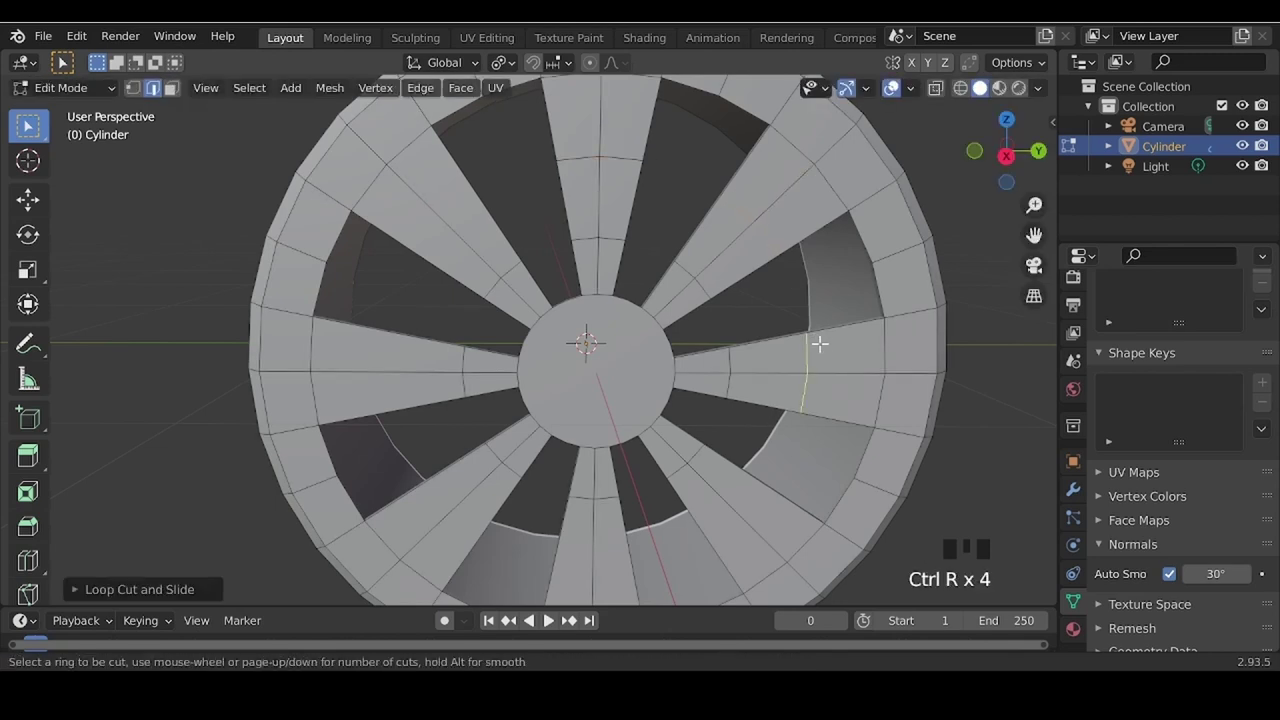
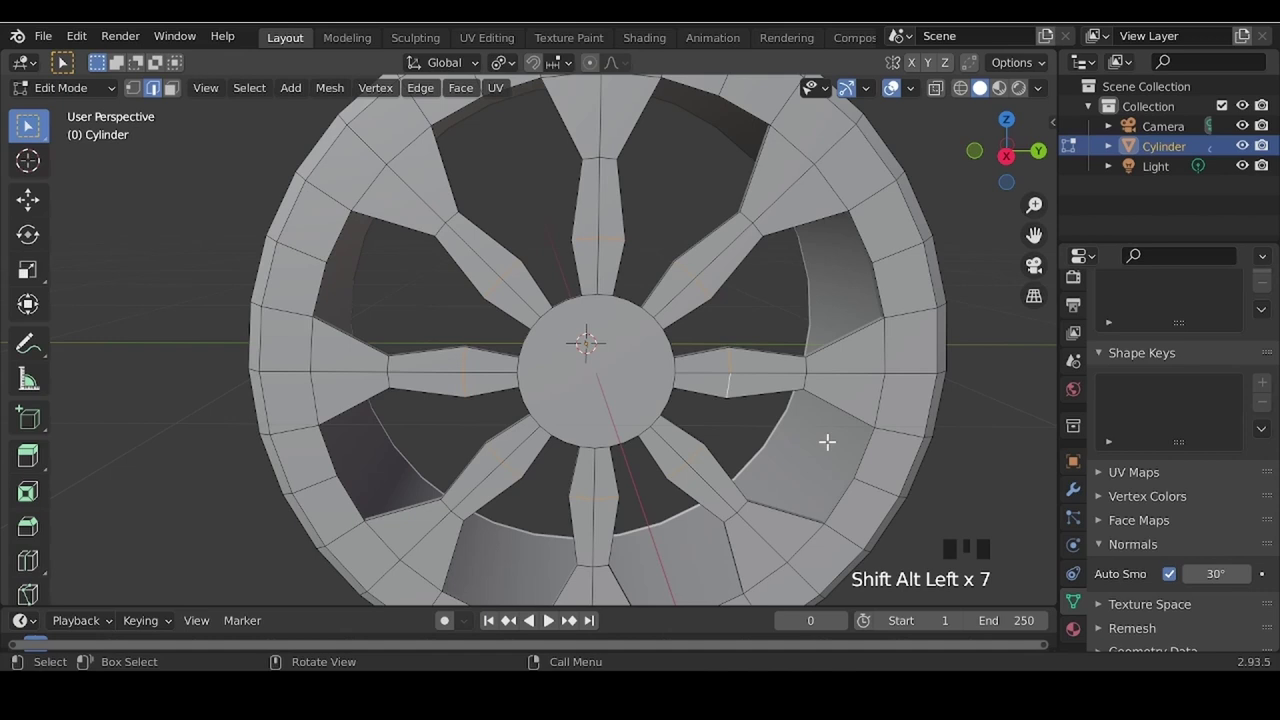
- Scale the spoke edge loops inward so the spokes narrow toward the hub
{"action": "key", "text": "s"}
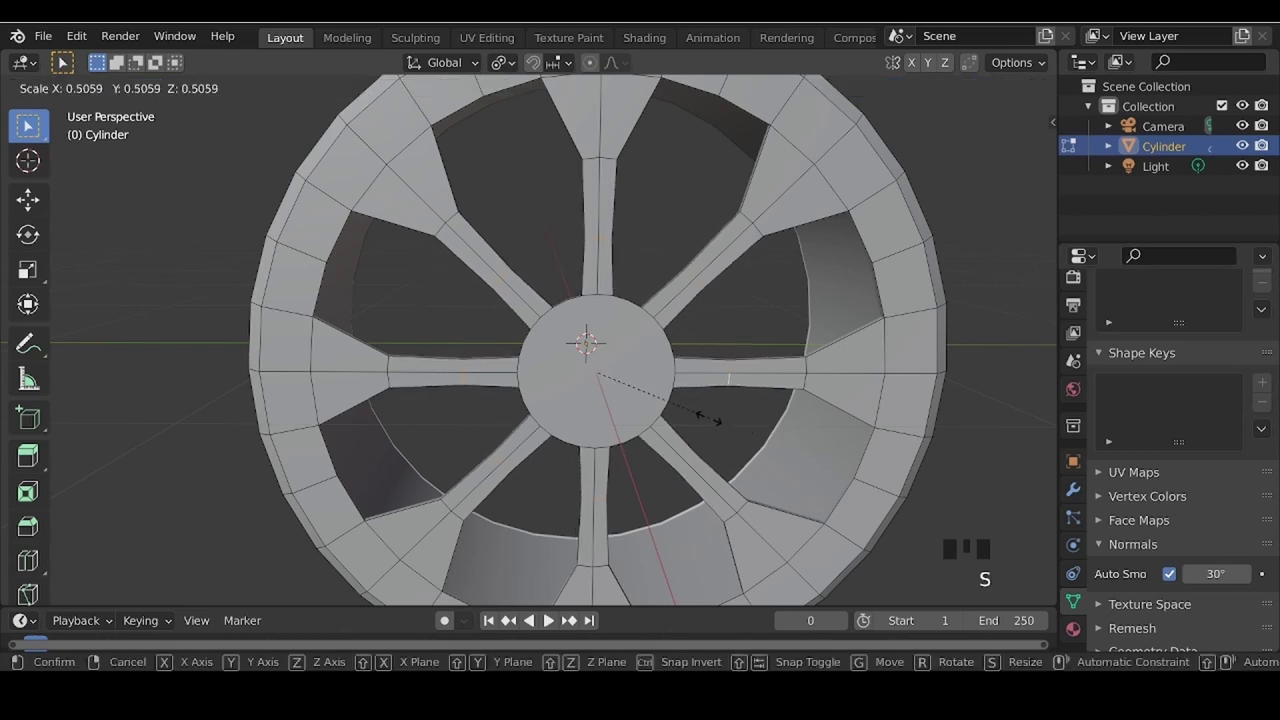
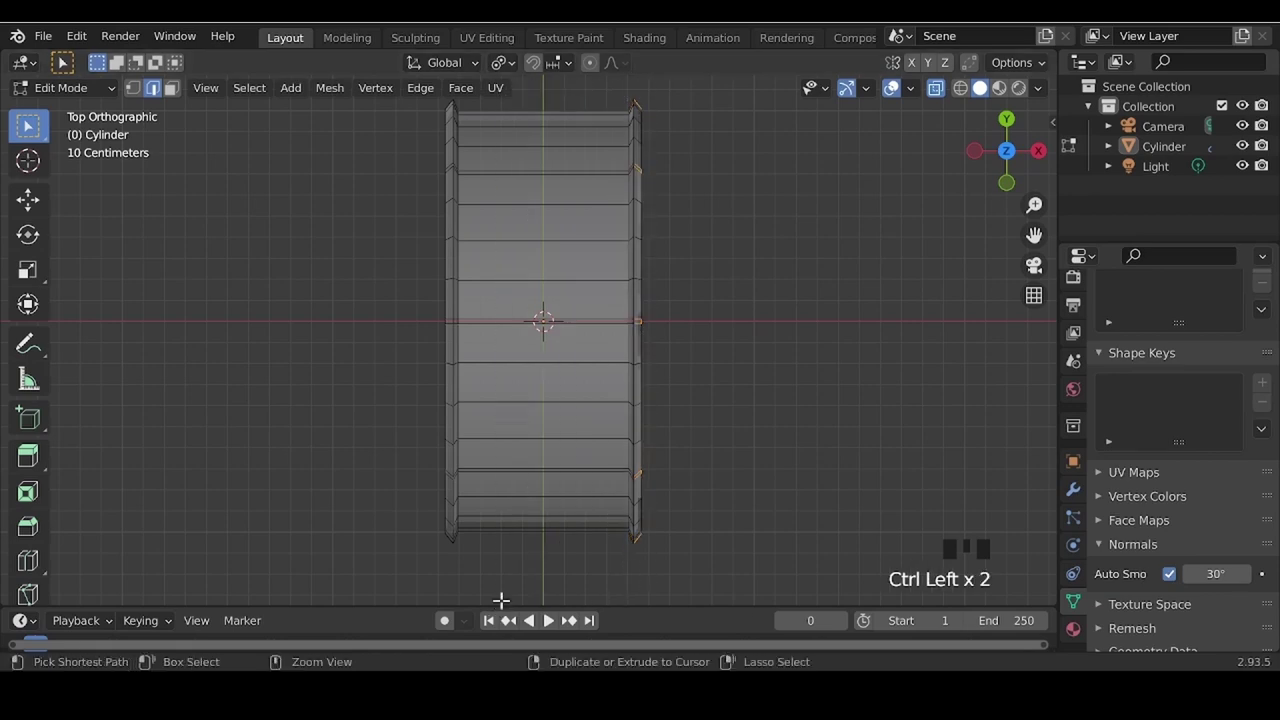
{"action": "left_click_drag", "start_coordinate": [654, 474], "coordinate": [679, 334]}
{"action": "key", "text": "alt+z"}
{"action": "key", "text": "x"}
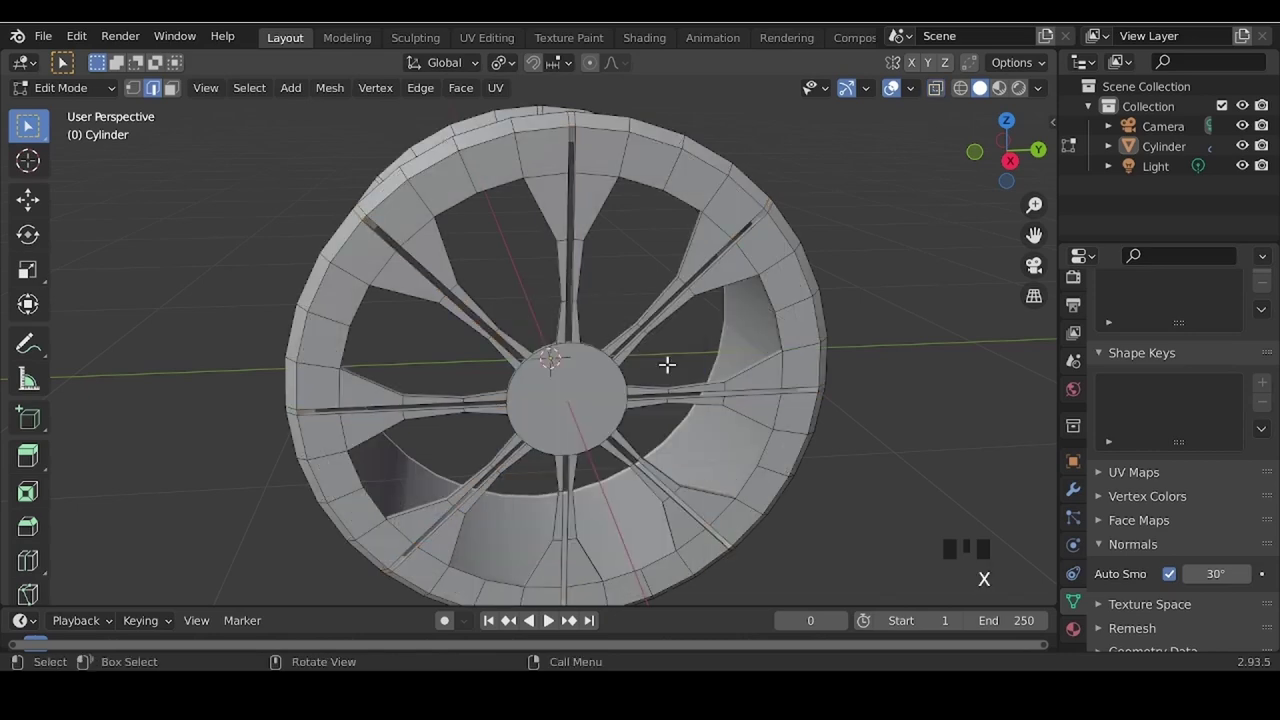
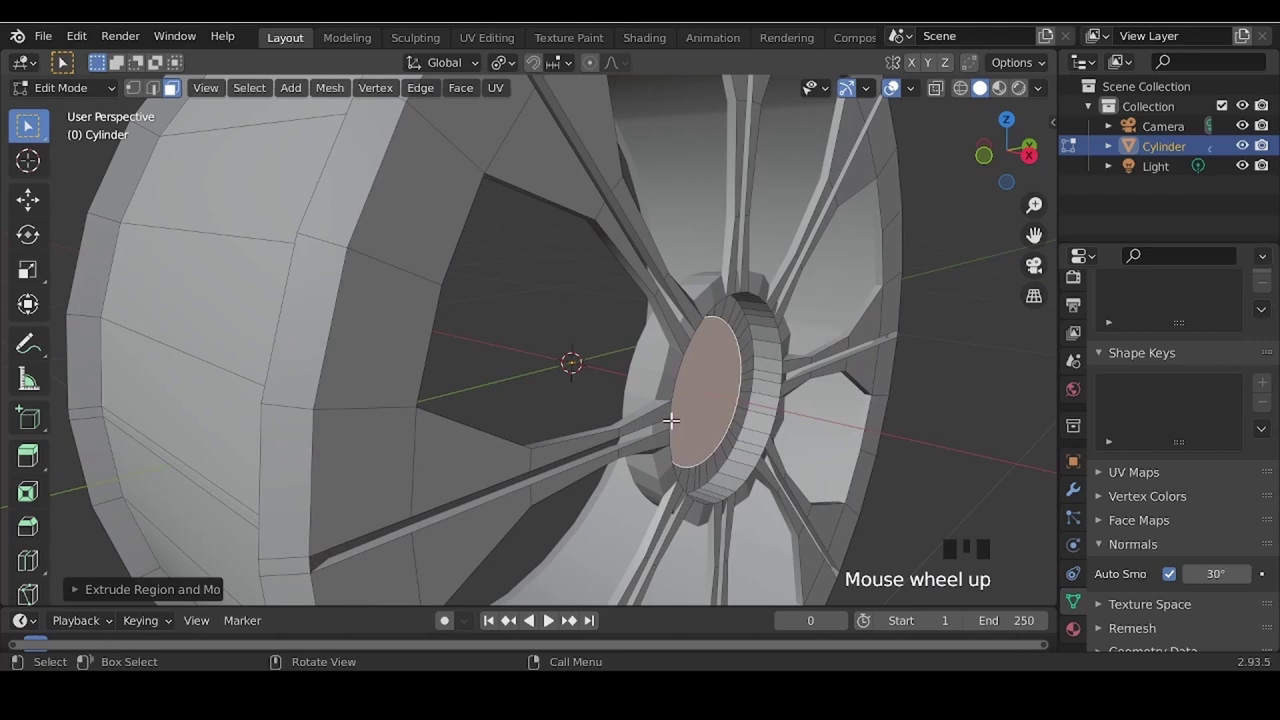
- Extrude and inset the hub into a raised cap, then add a second cylinder for the tyre
{"action": "key", "text": "e"}
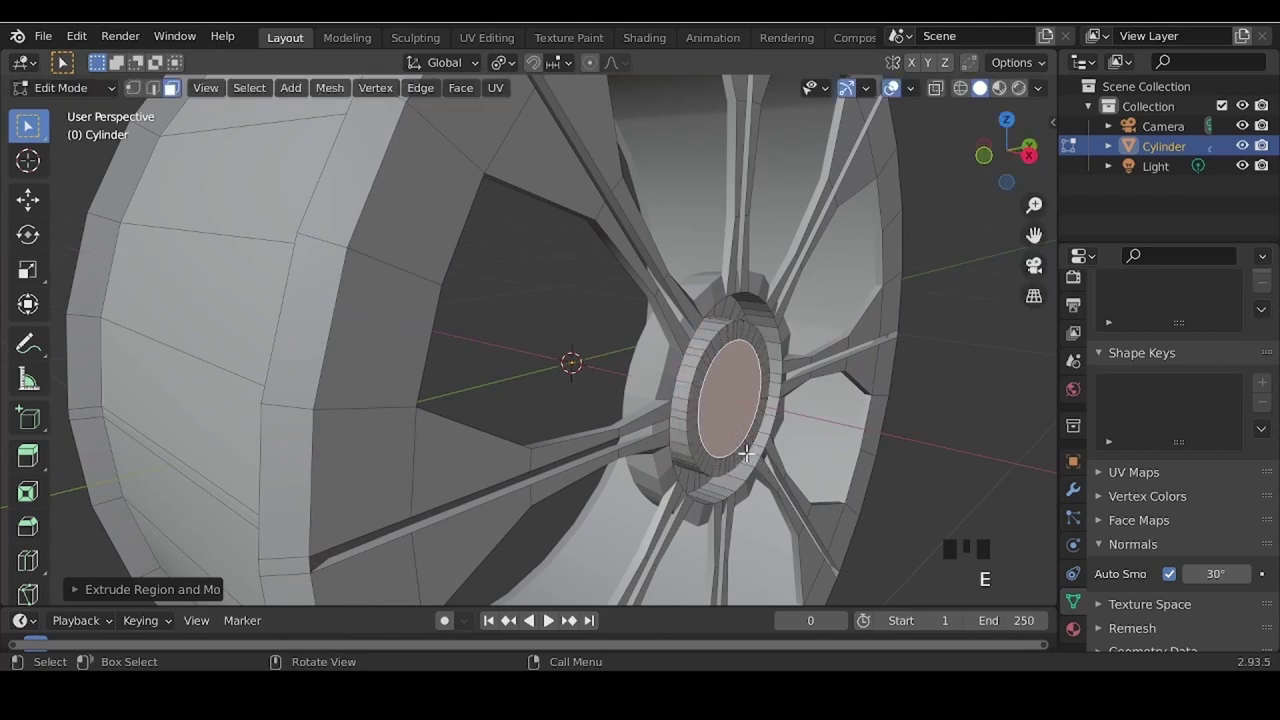
{"action": "key", "text": "Tab"}
{"action": "left_click_drag", "start_coordinate": [785, 486], "coordinate": [573, 389]}
{"action": "left_click_drag", "start_coordinate": [573, 389], "coordinate": [477, 389]}
{"action": "scroll", "scroll_direction": "down", "scroll_amount": 3}
{"action": "left_click_drag", "start_coordinate": [475, 415], "coordinate": [545, 389]}
{"action": "scroll", "scroll_direction": "down", "scroll_amount": 3}
{"action": "left_click_drag", "start_coordinate": [621, 468], "coordinate": [569, 458]}
{"action": "key", "text": "shift+a"}
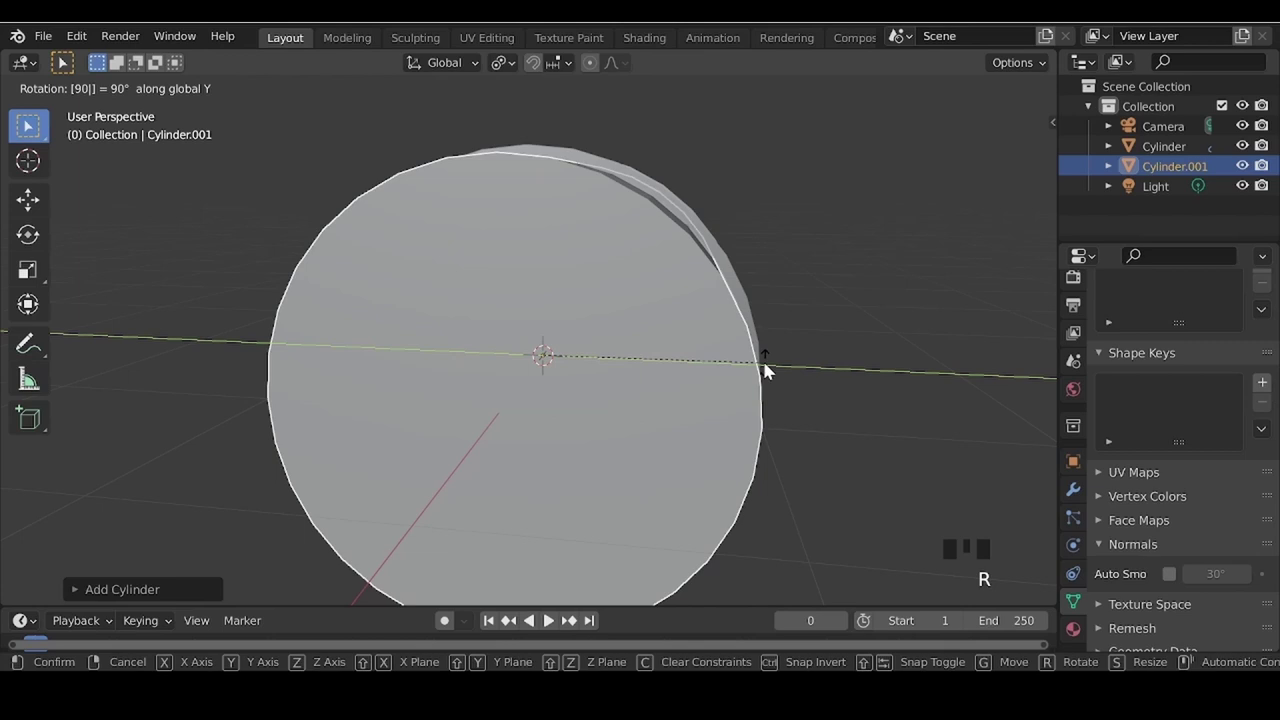
- Scale Cylinder.001 uniformly and along X in orthographic views to match the wheel's size
{"action": "middle_click", "coordinate": [518, 320]}
{"action": "key", "text": "s"}
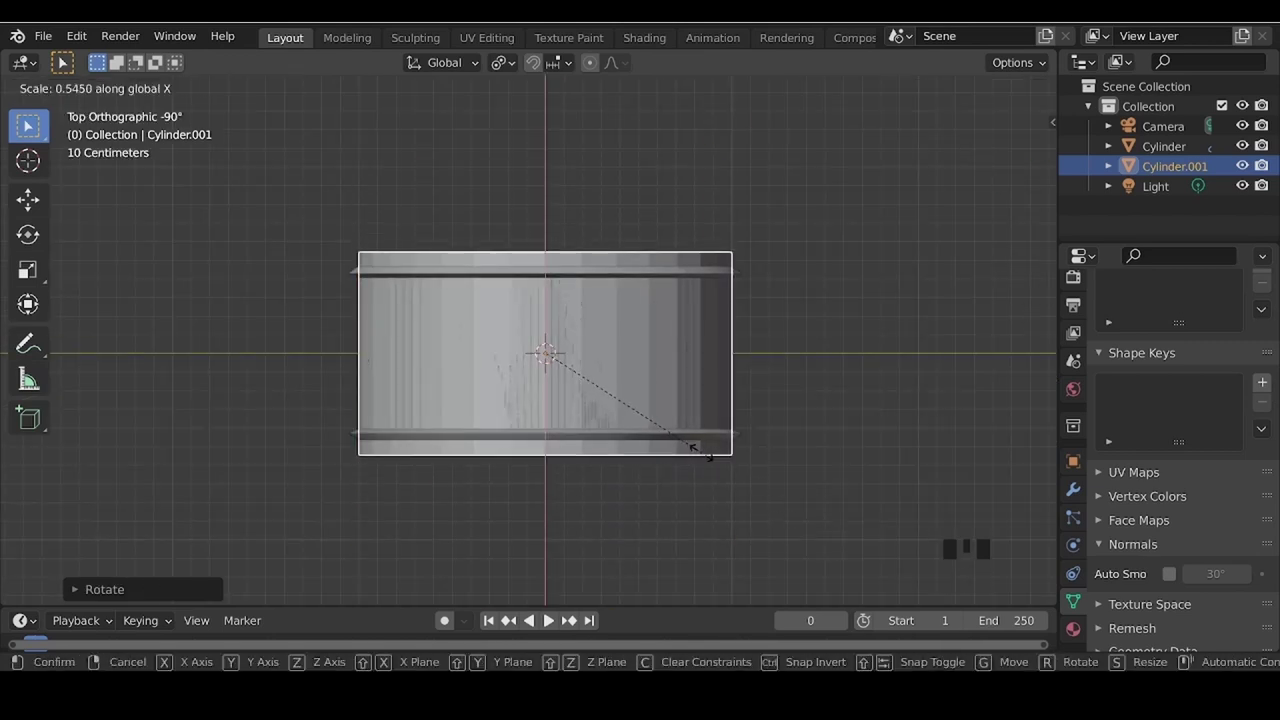
{"action": "middle_click", "coordinate": [606, 346]}
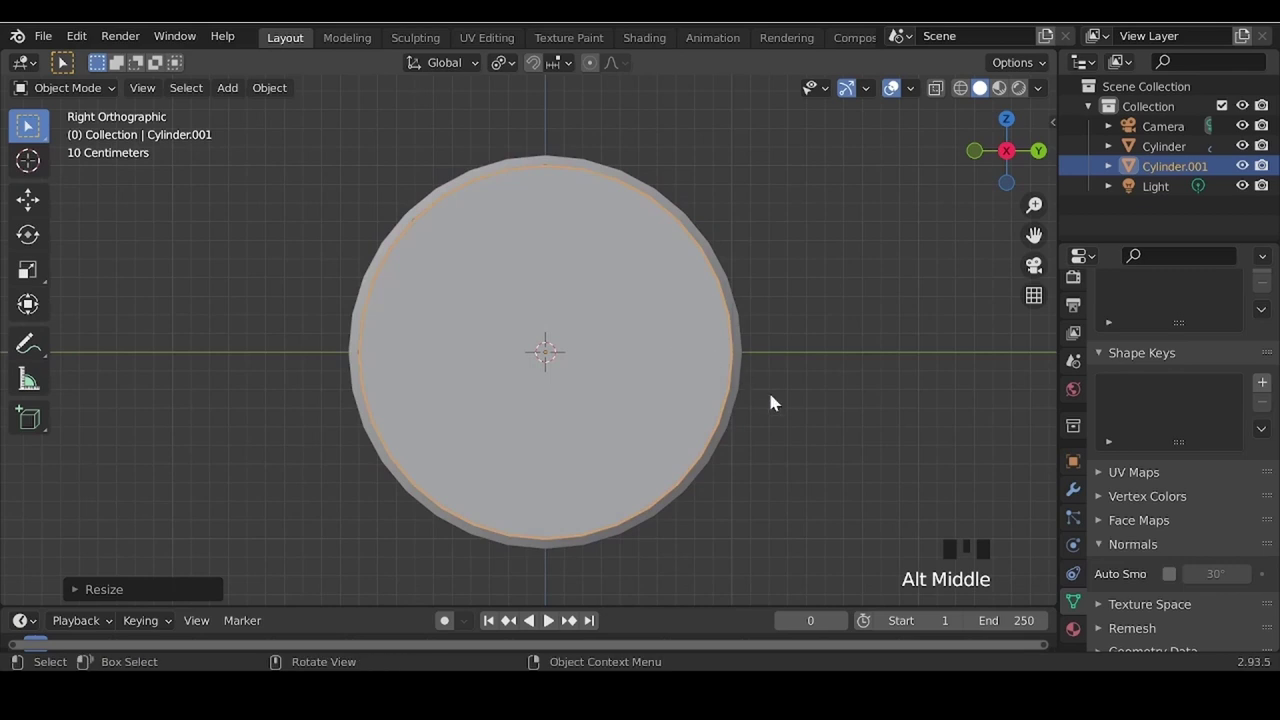
{"action": "key", "text": "s"}
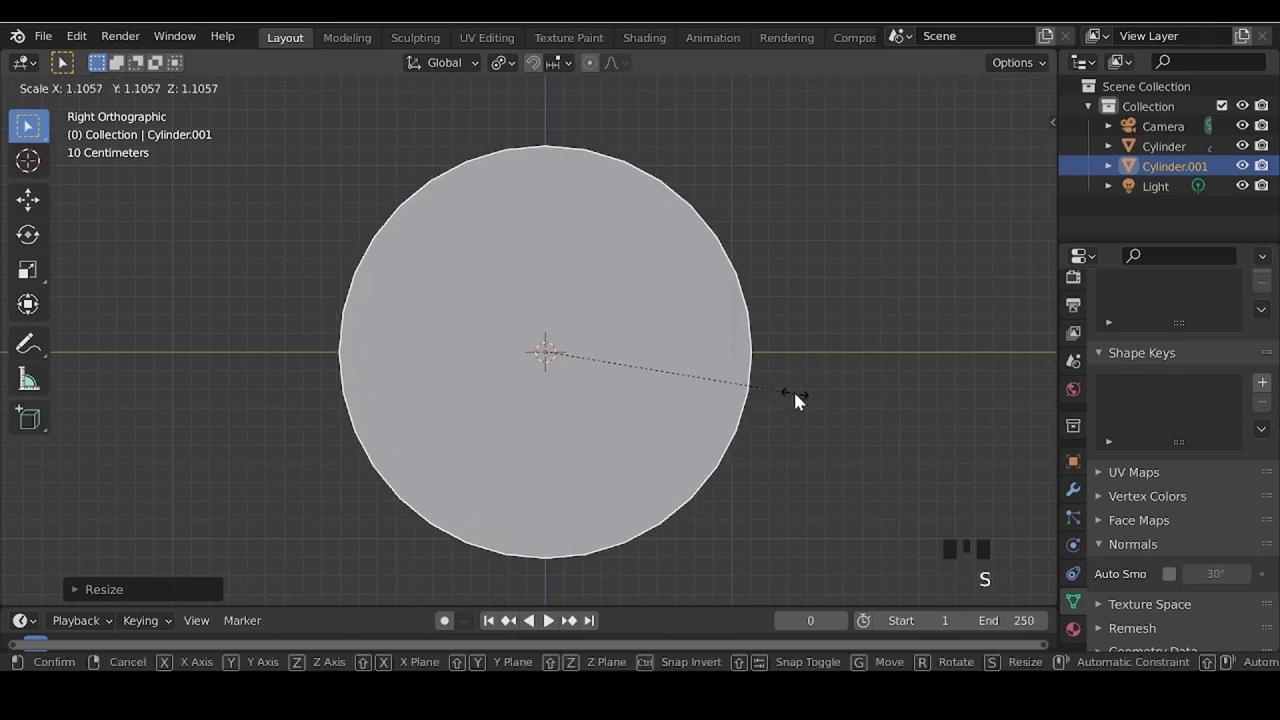
{"action": "key", "text": "alt+z"}
{"action": "left_click_drag", "start_coordinate": [464, 475], "coordinate": [716, 557]}
{"action": "left_click_drag", "start_coordinate": [587, 462], "coordinate": [588, 478]}
{"action": "scroll", "scroll_direction": "up", "scroll_amount": 3}
{"action": "key", "text": "s"}
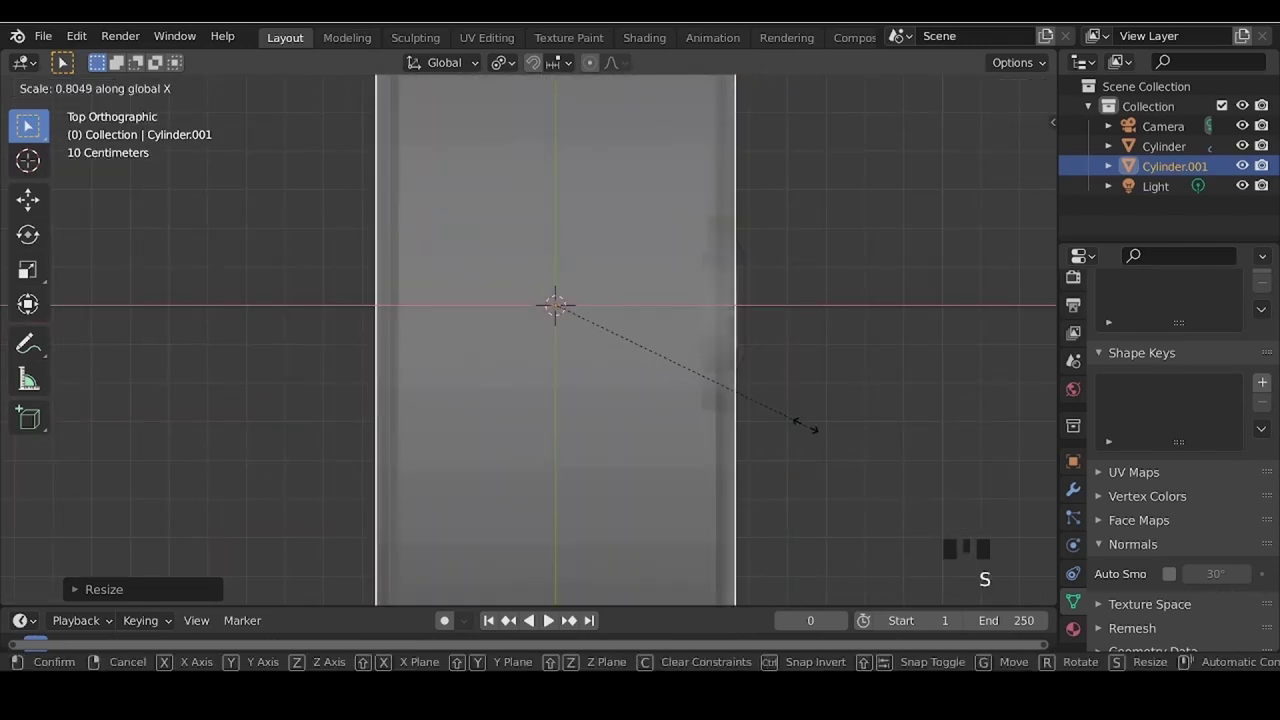
- Move Cylinder.001 along Y to sit over the wheel rim and enable X-Ray view
{"action": "left_click_drag", "start_coordinate": [849, 484], "coordinate": [631, 289]}
{"action": "scroll", "scroll_direction": "down", "scroll_amount": 3}
{"action": "left_click_drag", "start_coordinate": [648, 417], "coordinate": [584, 474]}
{"action": "key", "text": "g"}
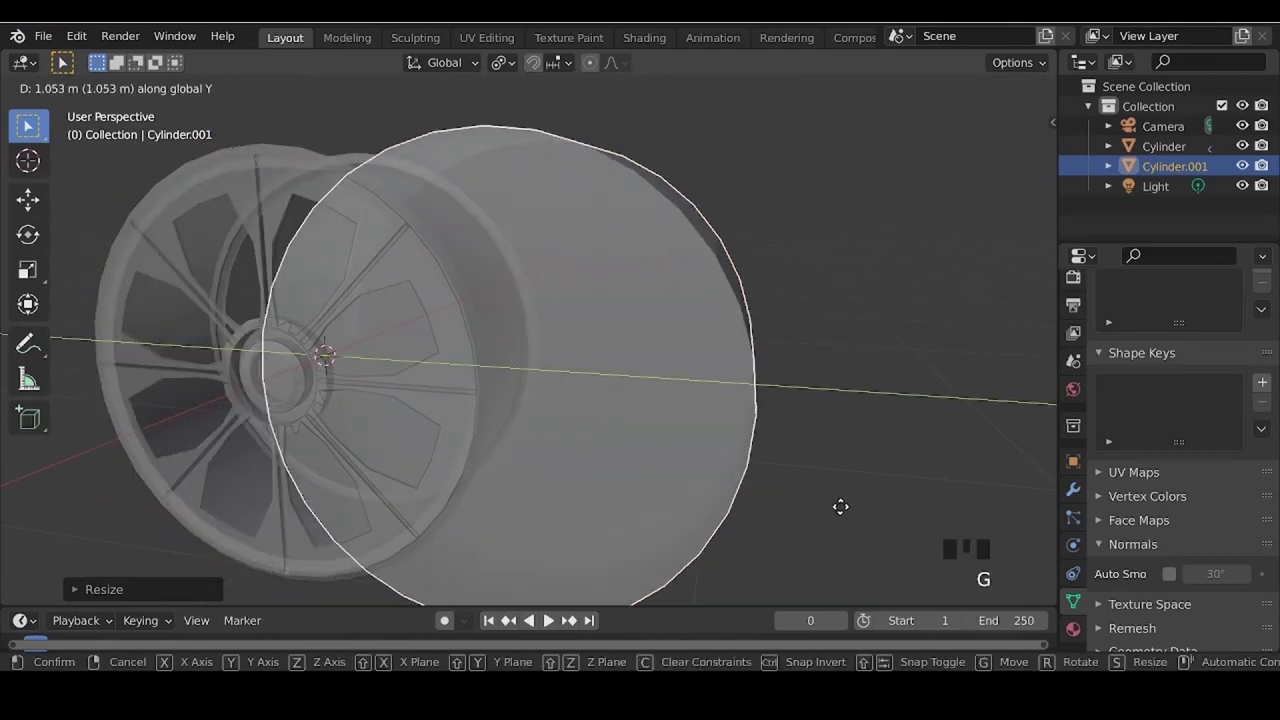
{"action": "left_click_drag", "start_coordinate": [440, 411], "coordinate": [413, 378]}
{"action": "left_click_drag", "start_coordinate": [405, 386], "coordinate": [589, 319]}
{"action": "left_click", "coordinate": [589, 319]}
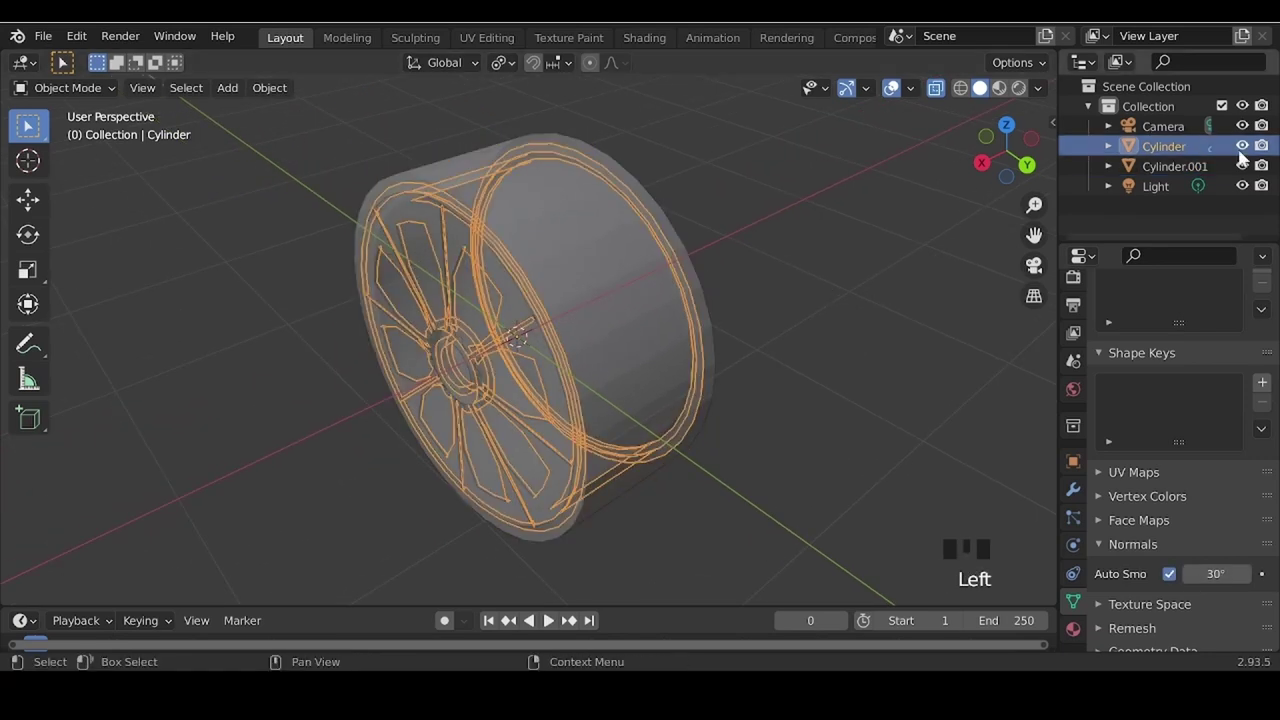
- Hide the wheel in the Outliner and enter Edit Mode on Cylinder.001 with its faces selected
{"action": "left_click", "coordinate": [1253, 156]}
{"action": "key", "text": "Tab"}
{"action": "left_click", "coordinate": [575, 298]}
{"action": "key", "text": "Tab"}
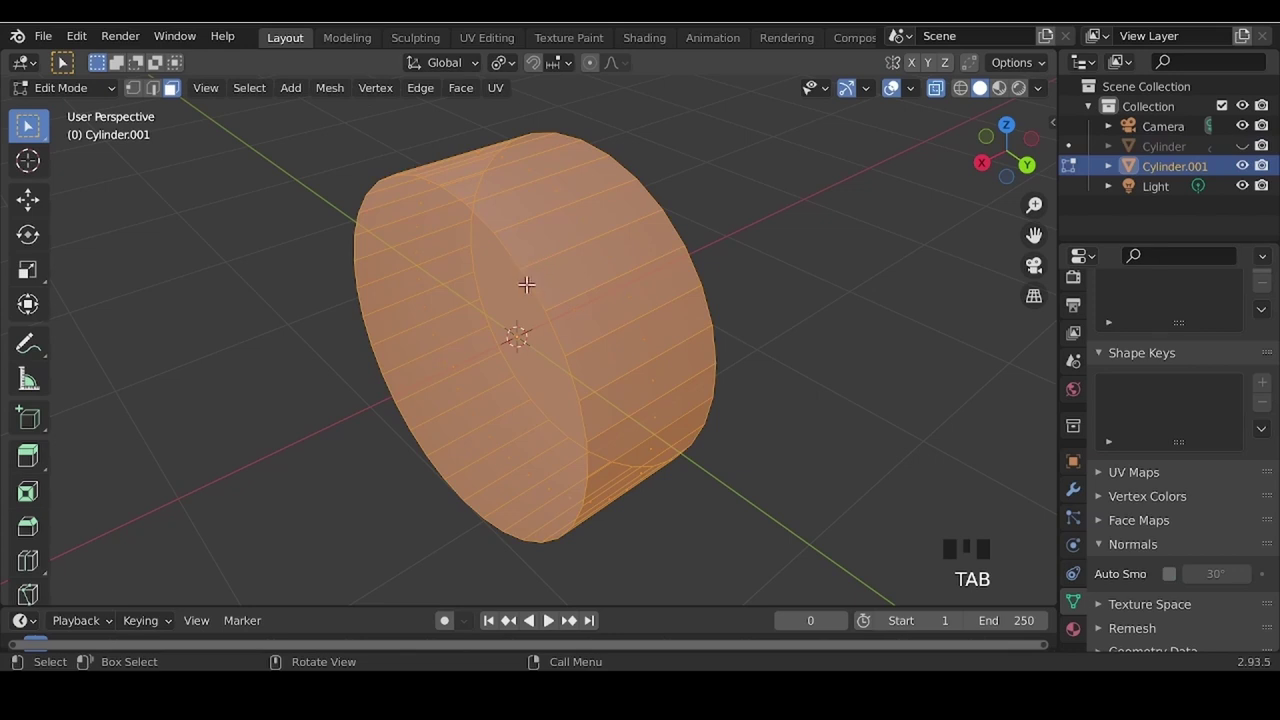
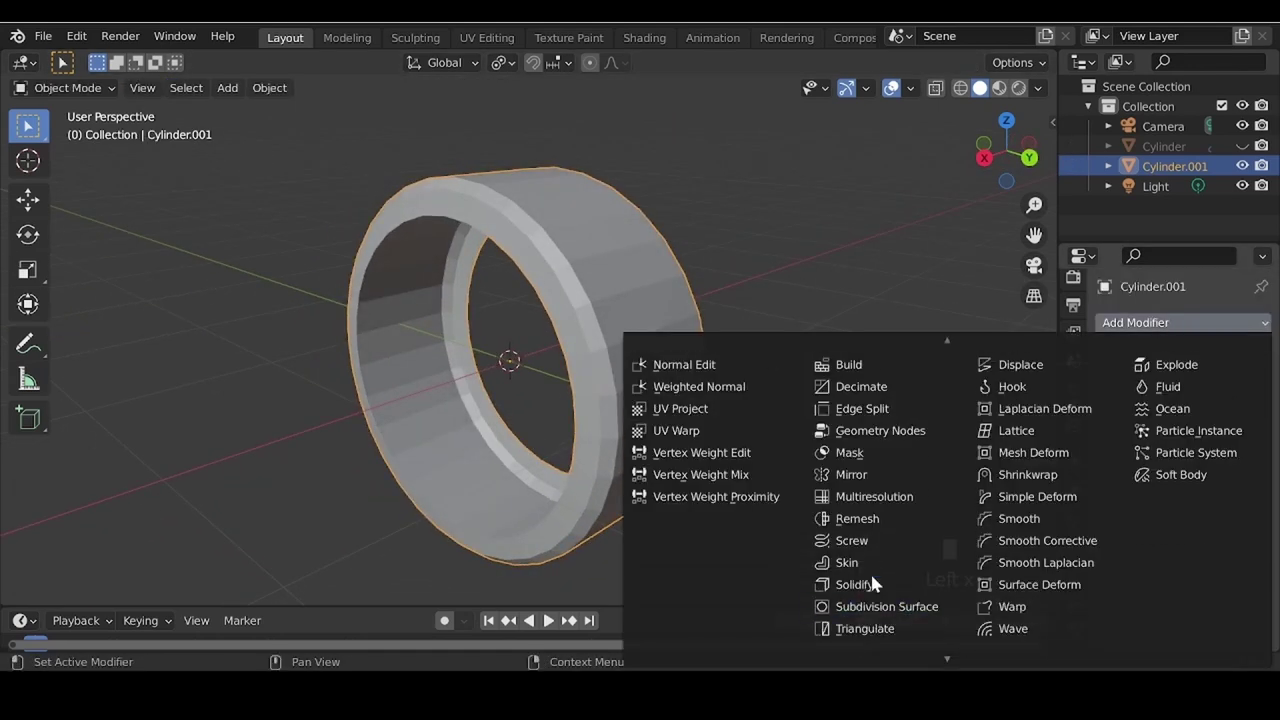
- Add loop cuts around the tyre ring and rotate alternating loops into a zig-zag
{"action": "left_click_drag", "start_coordinate": [875, 590], "coordinate": [657, 346]}
{"action": "left_click_drag", "start_coordinate": [657, 346], "coordinate": [575, 265]}
{"action": "key", "text": "Tab"}
{"action": "key", "text": "ctrl+r"}
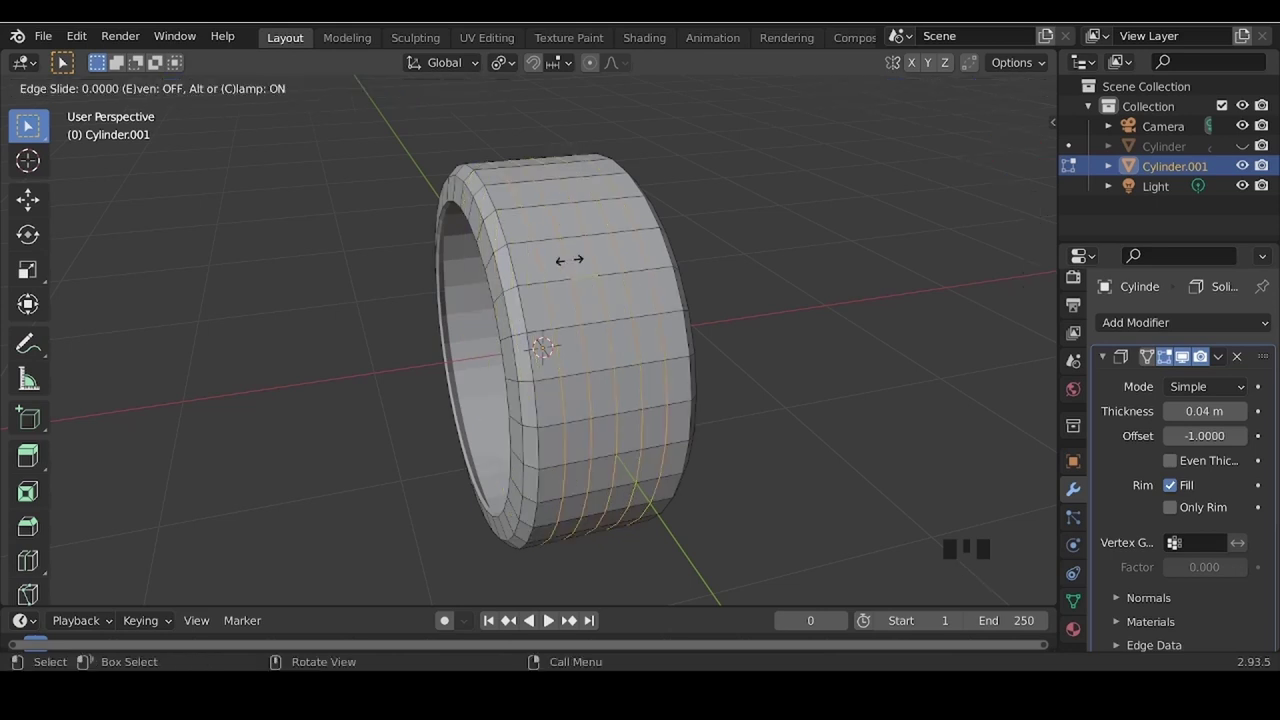
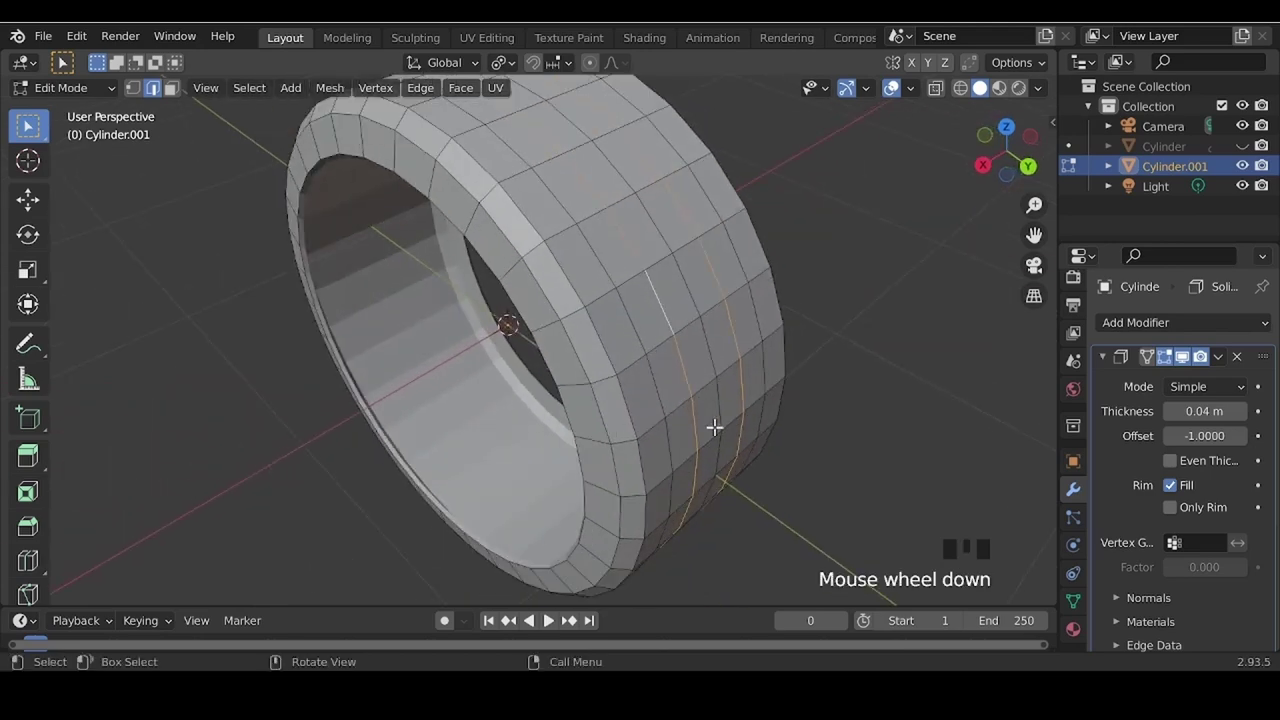
{"action": "key", "text": "r"}
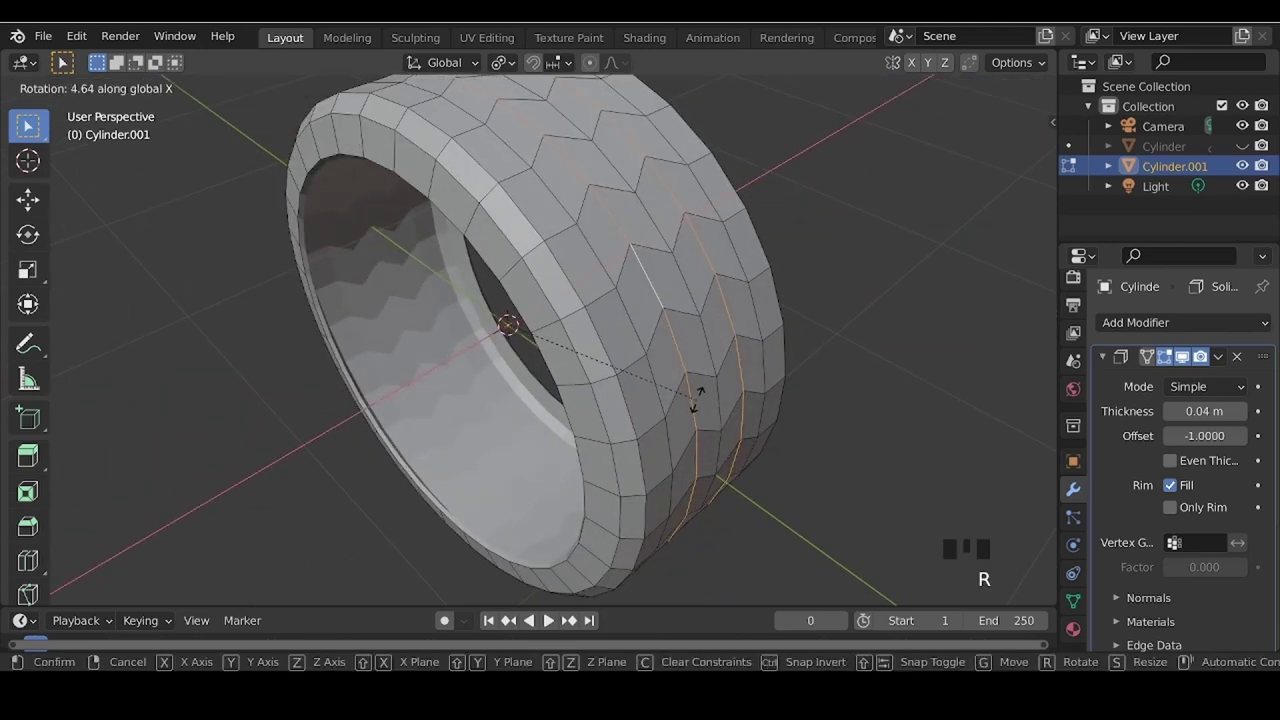
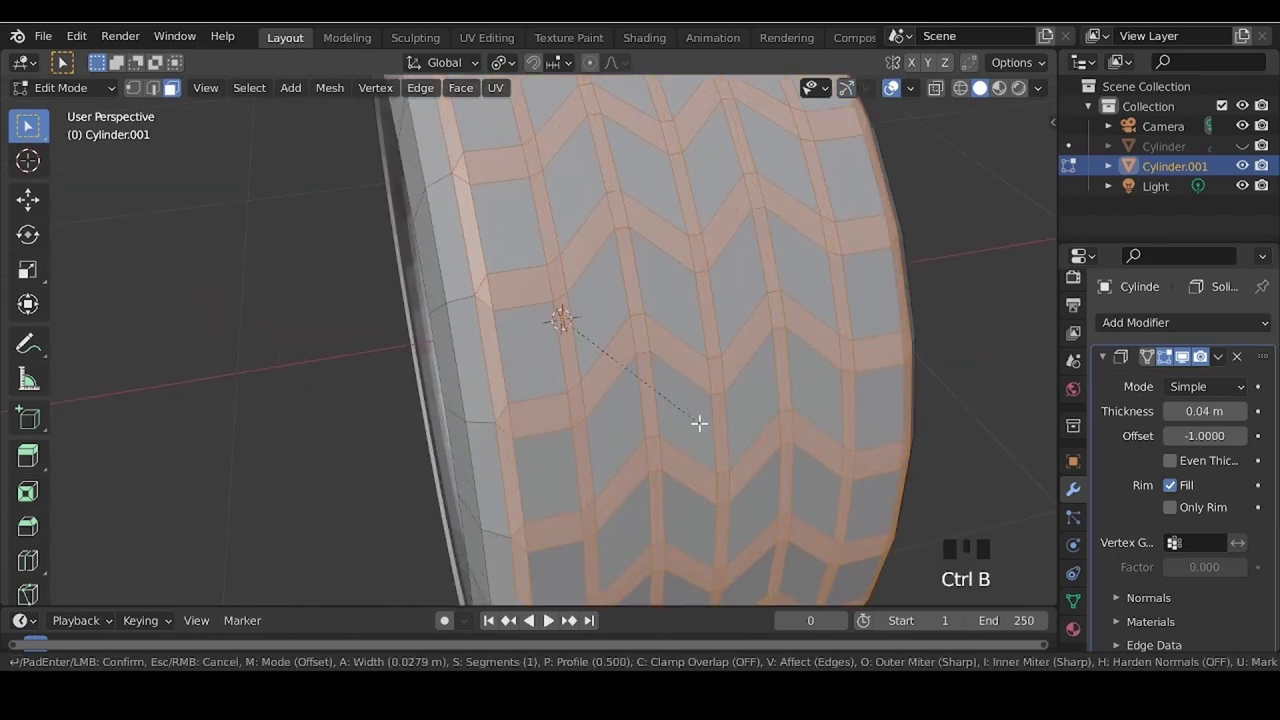
- Extrude the selected tread faces outward into raised chevron blocks
{"action": "scroll", "scroll_direction": "down", "scroll_amount": 3}
{"action": "left_click_drag", "start_coordinate": [540, 425], "coordinate": [719, 456]}
{"action": "key", "text": "alt+e"}
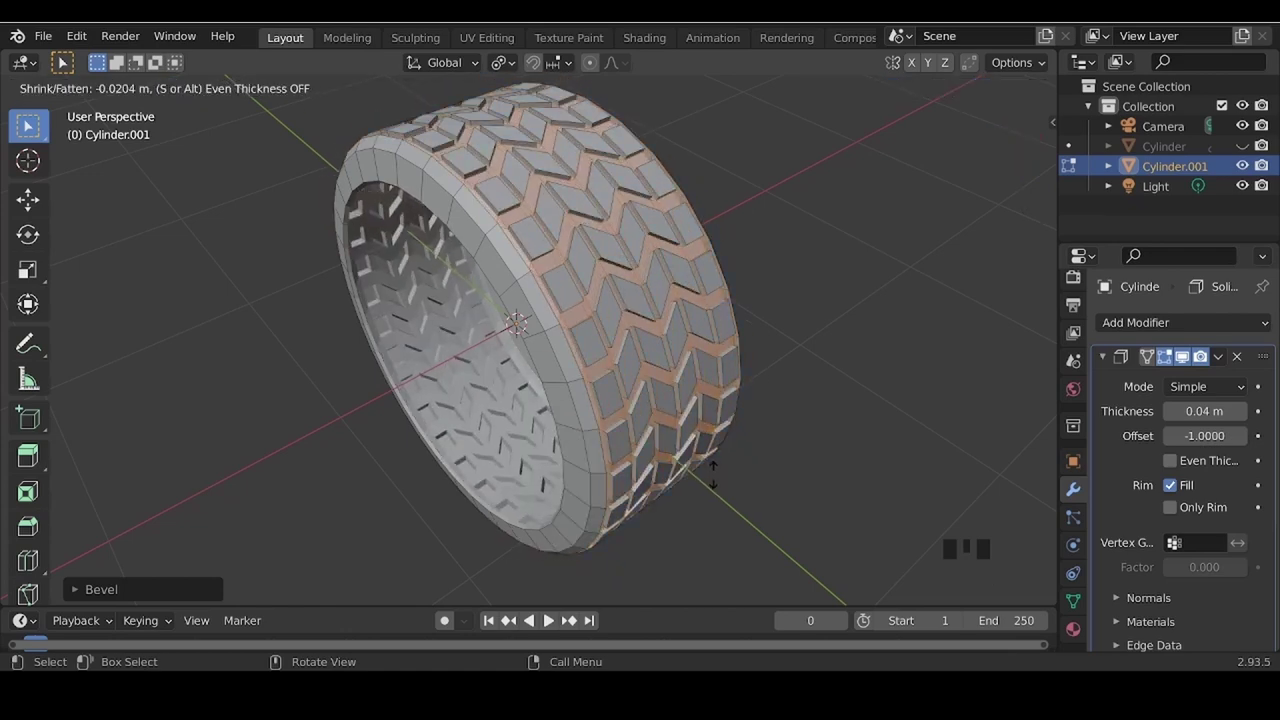
- Finish the tread extrusion and return to Object Mode, checking the tyre from several angles
{"action": "key", "text": "Tab"}
{"action": "left_click_drag", "start_coordinate": [731, 486], "coordinate": [653, 379]}
{"action": "key", "text": "Tab"}
{"action": "scroll", "scroll_direction": "up", "scroll_amount": 3}
{"action": "scroll", "scroll_direction": "down", "scroll_amount": 3}
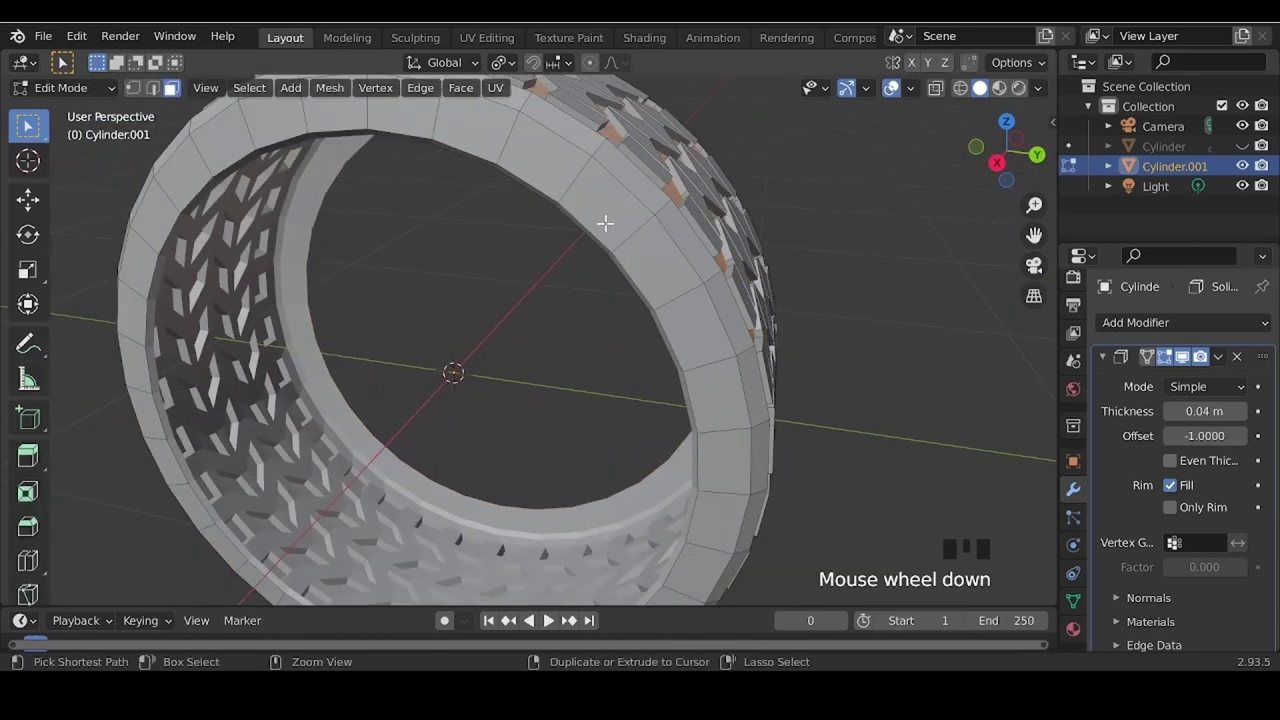
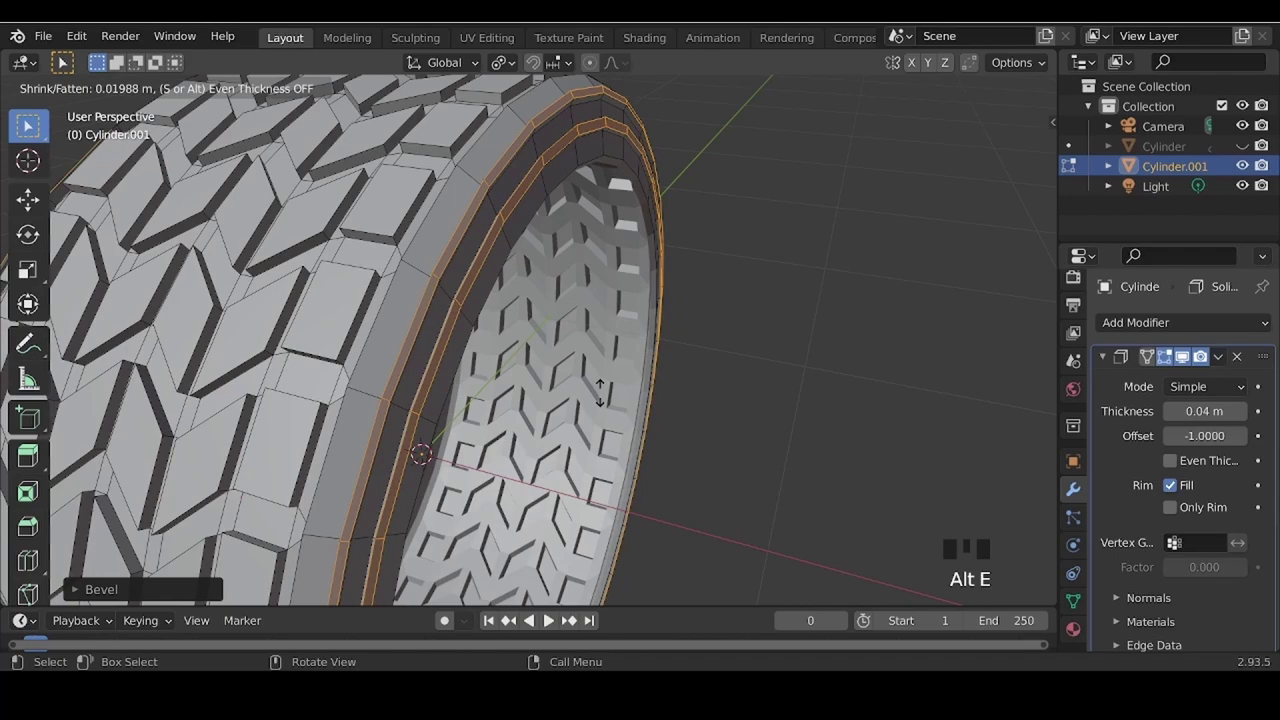
{"action": "left_click_drag", "start_coordinate": [728, 422], "coordinate": [601, 368]}
{"action": "scroll", "scroll_direction": "down", "scroll_amount": 3}
{"action": "left_click_drag", "start_coordinate": [629, 444], "coordinate": [309, 412]}
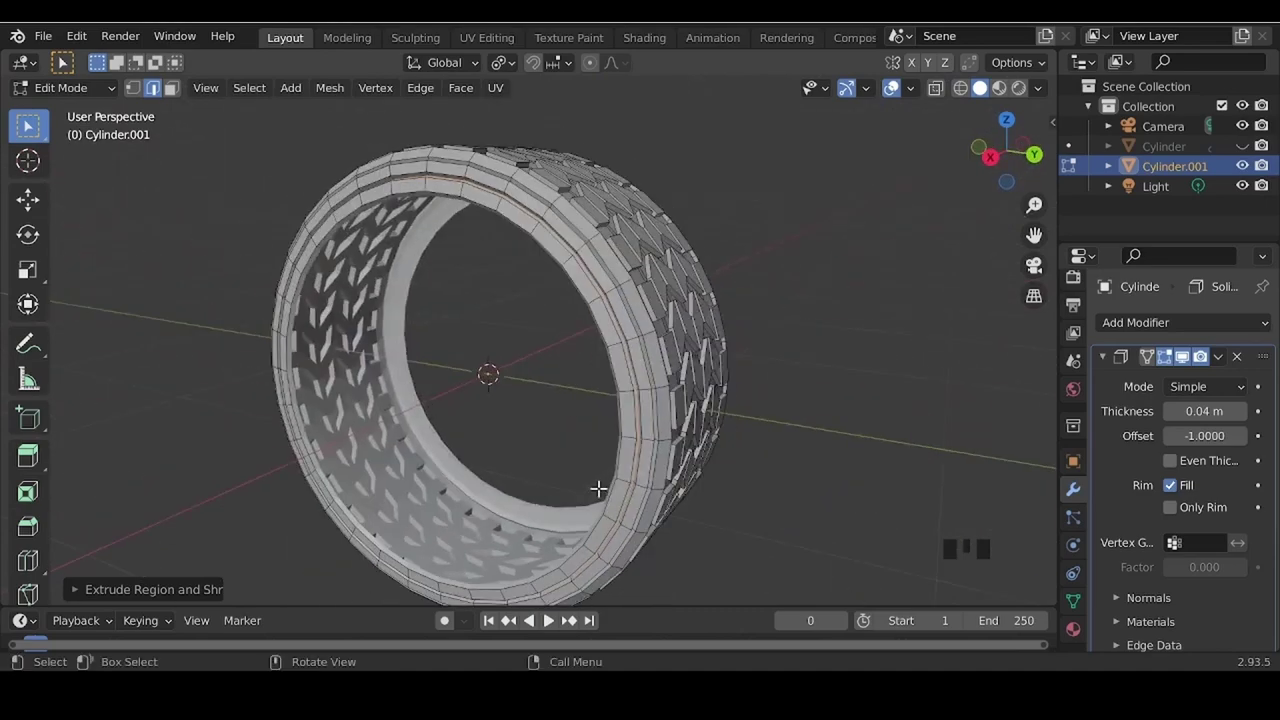
{"action": "key", "text": "Tab"}
- Unhide the wheel and scale the tyre so it wraps around the spoked rim
{"action": "left_click_drag", "start_coordinate": [440, 490], "coordinate": [591, 493]}
{"action": "scroll", "scroll_direction": "down", "scroll_amount": 3}
{"action": "left_click_drag", "start_coordinate": [476, 521], "coordinate": [1176, 154]}
{"action": "left_click", "coordinate": [1245, 151]}
{"action": "left_click", "coordinate": [894, 324]}
{"action": "left_click_drag", "start_coordinate": [689, 492], "coordinate": [615, 316]}
{"action": "left_click", "coordinate": [615, 316]}
{"action": "left_click_drag", "start_coordinate": [633, 470], "coordinate": [649, 464]}
{"action": "scroll", "scroll_direction": "up", "scroll_amount": 3}
{"action": "left_click_drag", "start_coordinate": [578, 446], "coordinate": [818, 418]}
- Scale the tyre to fit the rim, then select the wheel rim object from the front
{"action": "key", "text": "s"}
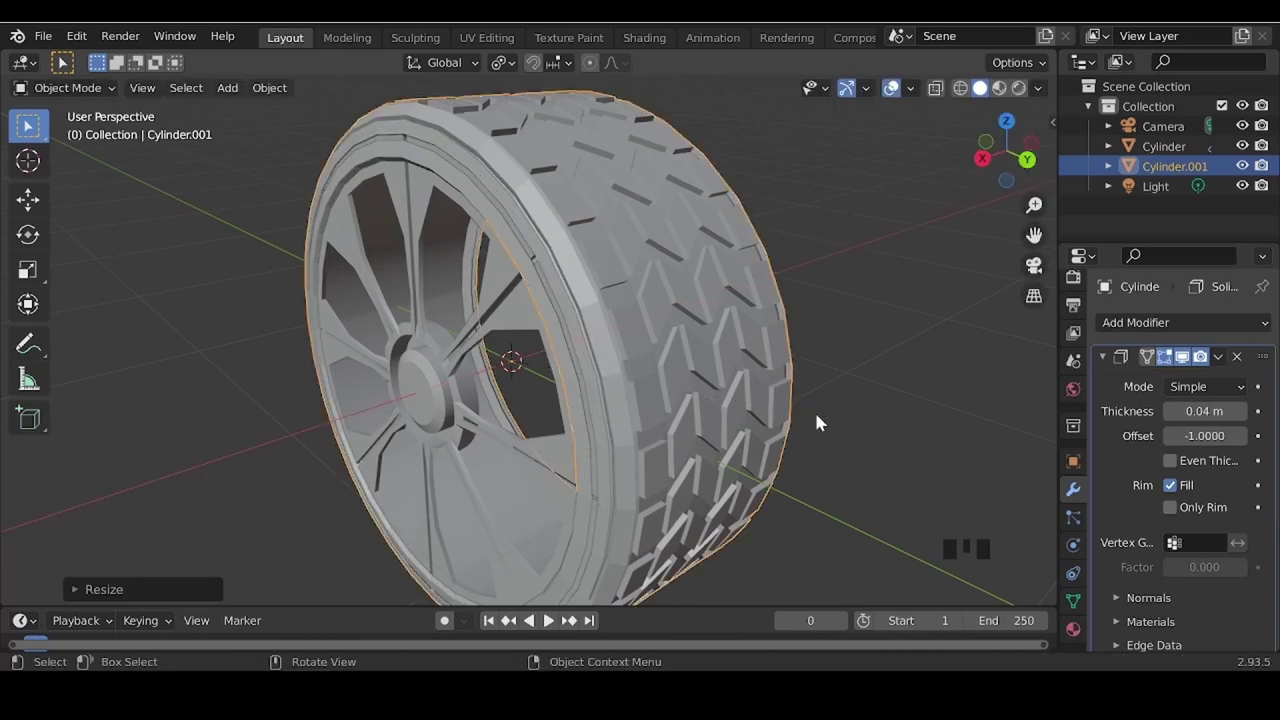
{"action": "left_click_drag", "start_coordinate": [466, 412], "coordinate": [665, 422]}
{"action": "scroll", "scroll_direction": "up", "scroll_amount": 3}
{"action": "left_click_drag", "start_coordinate": [504, 460], "coordinate": [538, 446]}
{"action": "scroll", "scroll_direction": "down", "scroll_amount": 3}
{"action": "left_click_drag", "start_coordinate": [553, 477], "coordinate": [528, 455]}
{"action": "scroll", "scroll_direction": "up", "scroll_amount": 3}
{"action": "key", "text": "s"}
{"action": "left_click", "coordinate": [792, 361]}
{"action": "scroll", "scroll_direction": "down", "scroll_amount": 3}
{"action": "left_click_drag", "start_coordinate": [559, 483], "coordinate": [528, 413]}
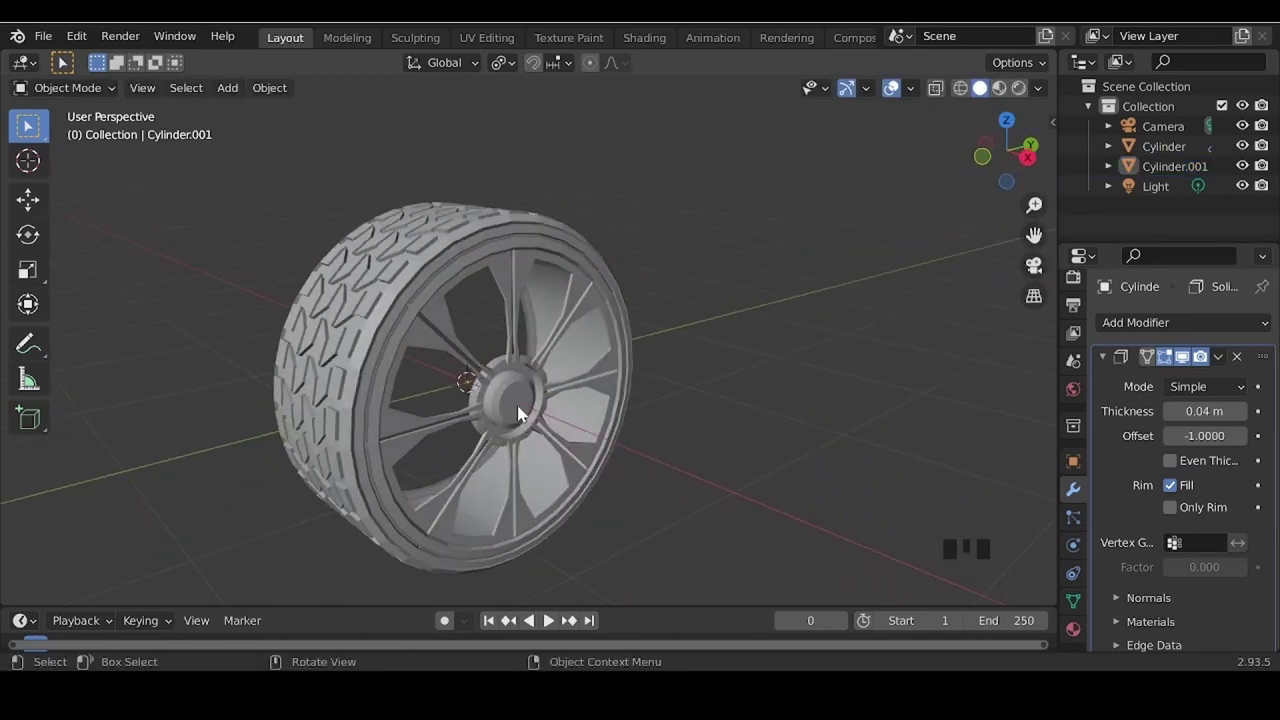
- Edit the rim mesh and move its centre hub faces outward with proportional falloff
{"action": "key", "text": "Tab"}
{"action": "key", "text": "Tab"}
{"action": "left_click", "coordinate": [513, 416]}
{"action": "key", "text": "Tab"}
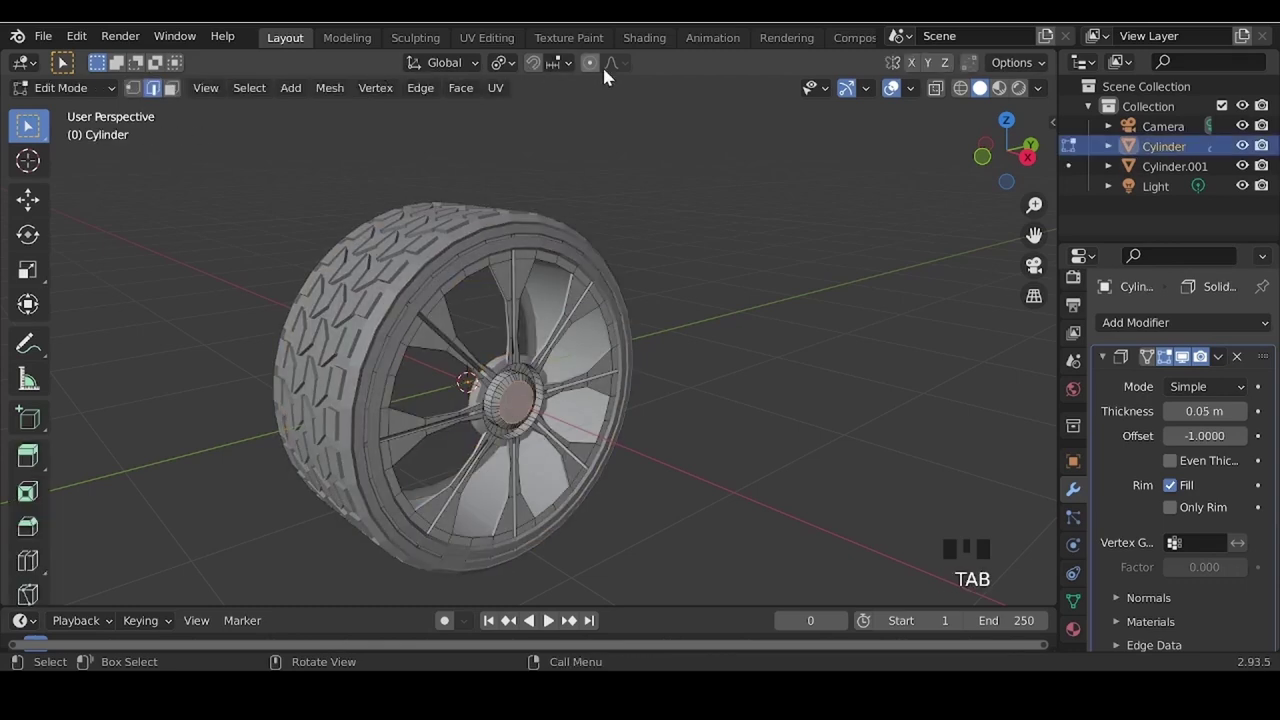
{"action": "left_click", "coordinate": [601, 68]}
{"action": "key", "text": "g"}
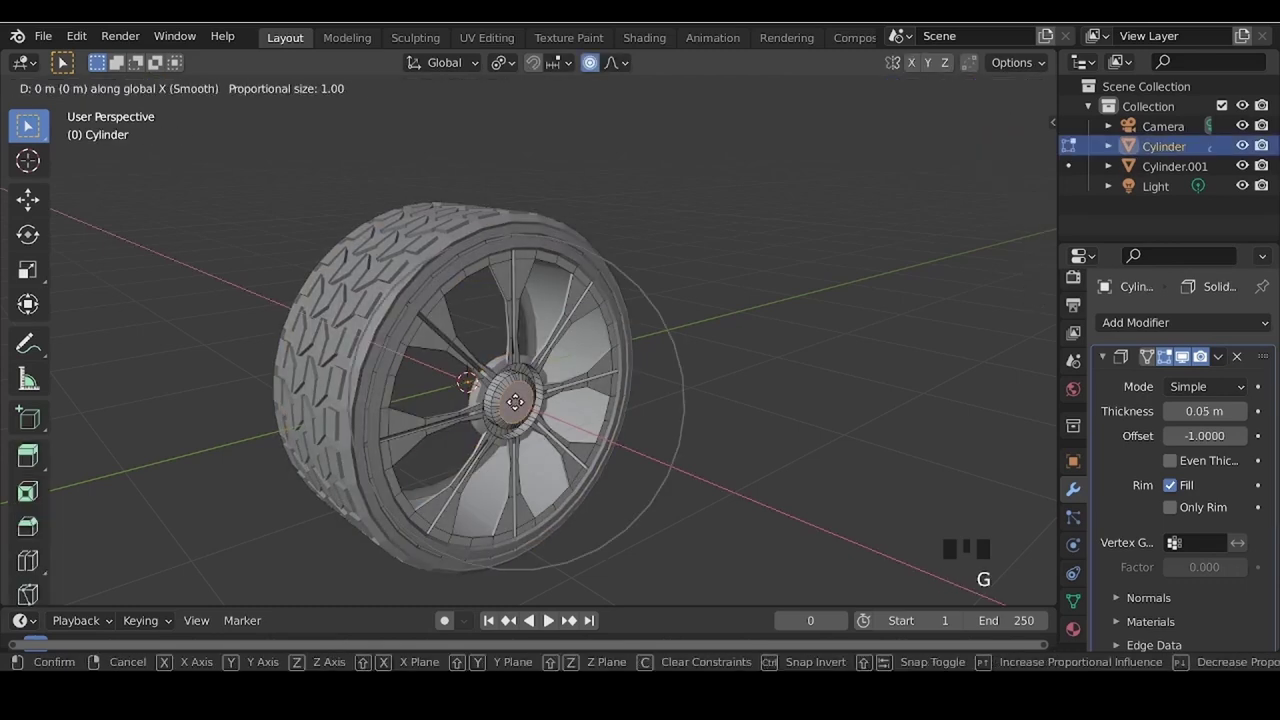
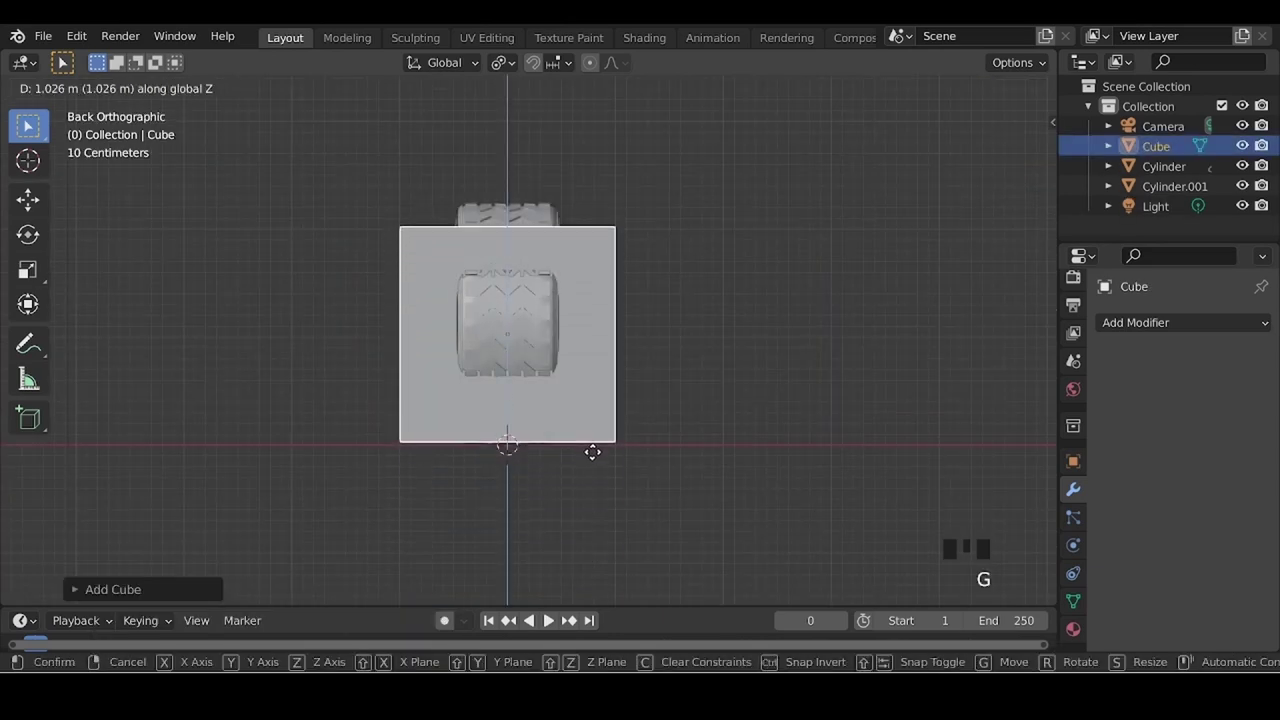
- Raise the new cube onto the floor and move it along Y to stand beside the wheel
{"action": "left_click_drag", "start_coordinate": [269, 485], "coordinate": [559, 515]}
{"action": "scroll", "scroll_direction": "down", "scroll_amount": 3}
{"action": "left_click_drag", "start_coordinate": [548, 498], "coordinate": [571, 504]}
{"action": "key", "text": "g"}
{"action": "left_click", "coordinate": [600, 365]}
{"action": "key", "text": "g"}
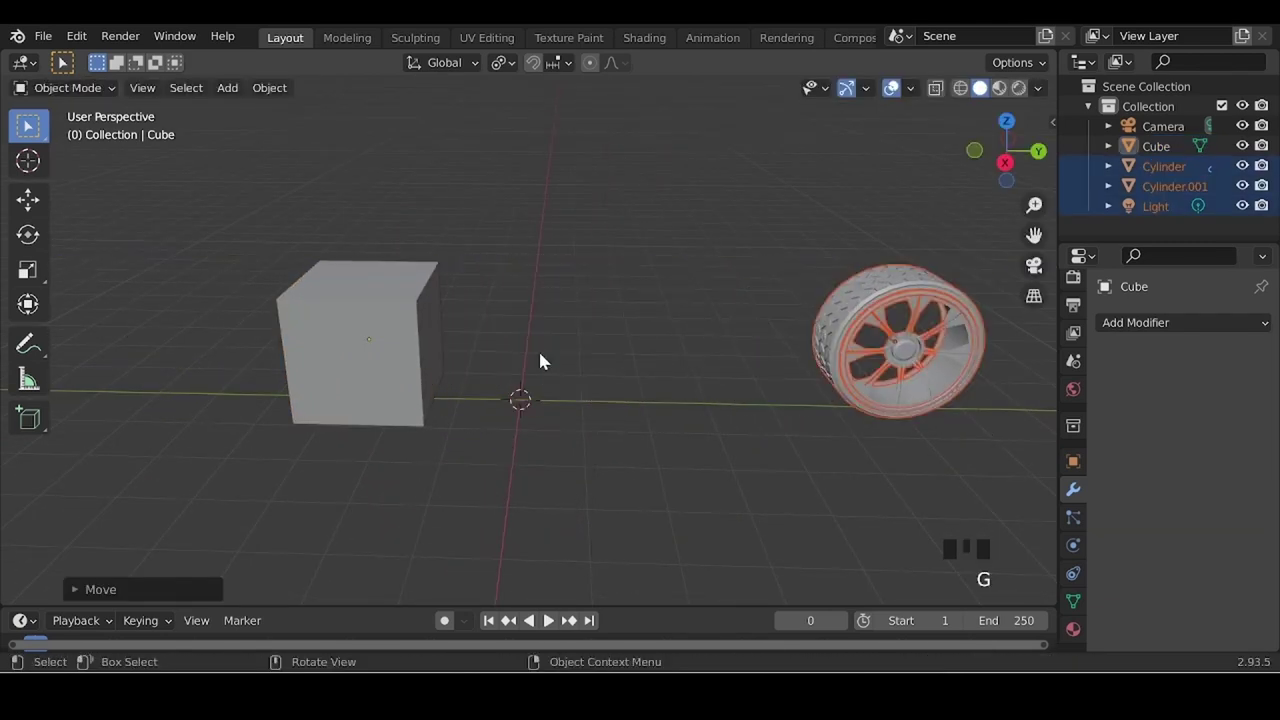
{"action": "left_click", "coordinate": [375, 349]}
{"action": "key", "text": "g"}
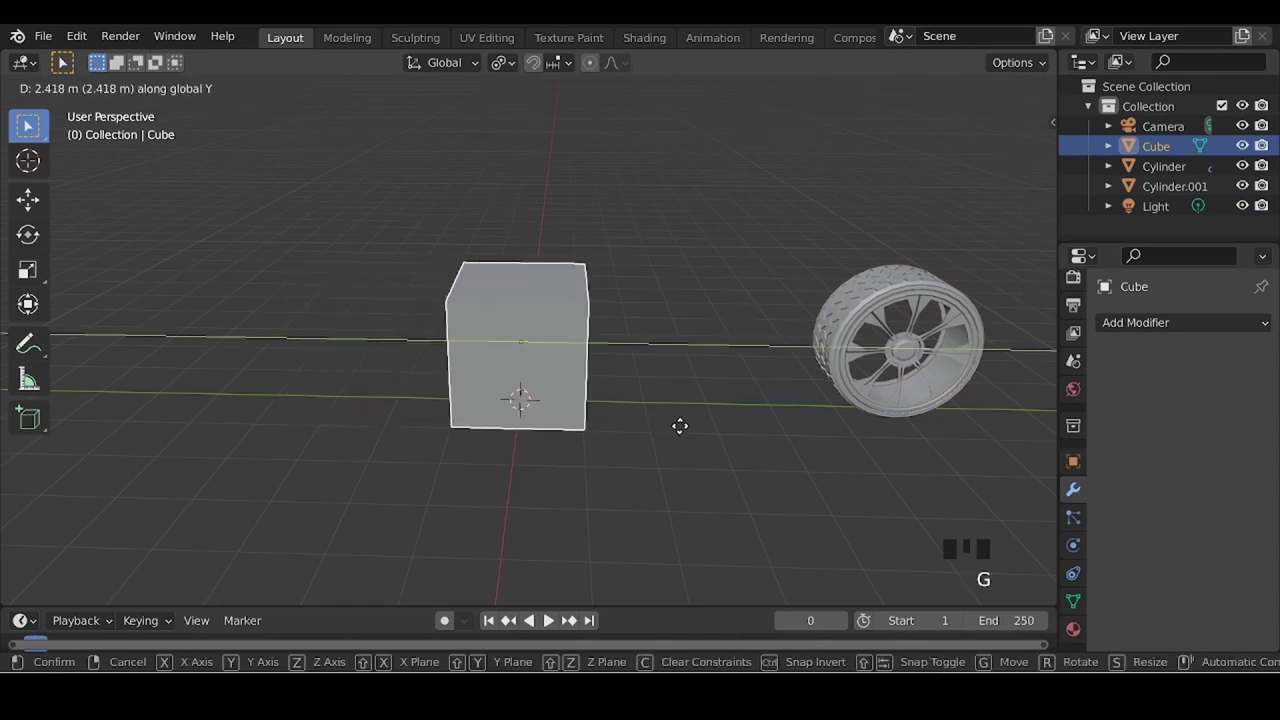
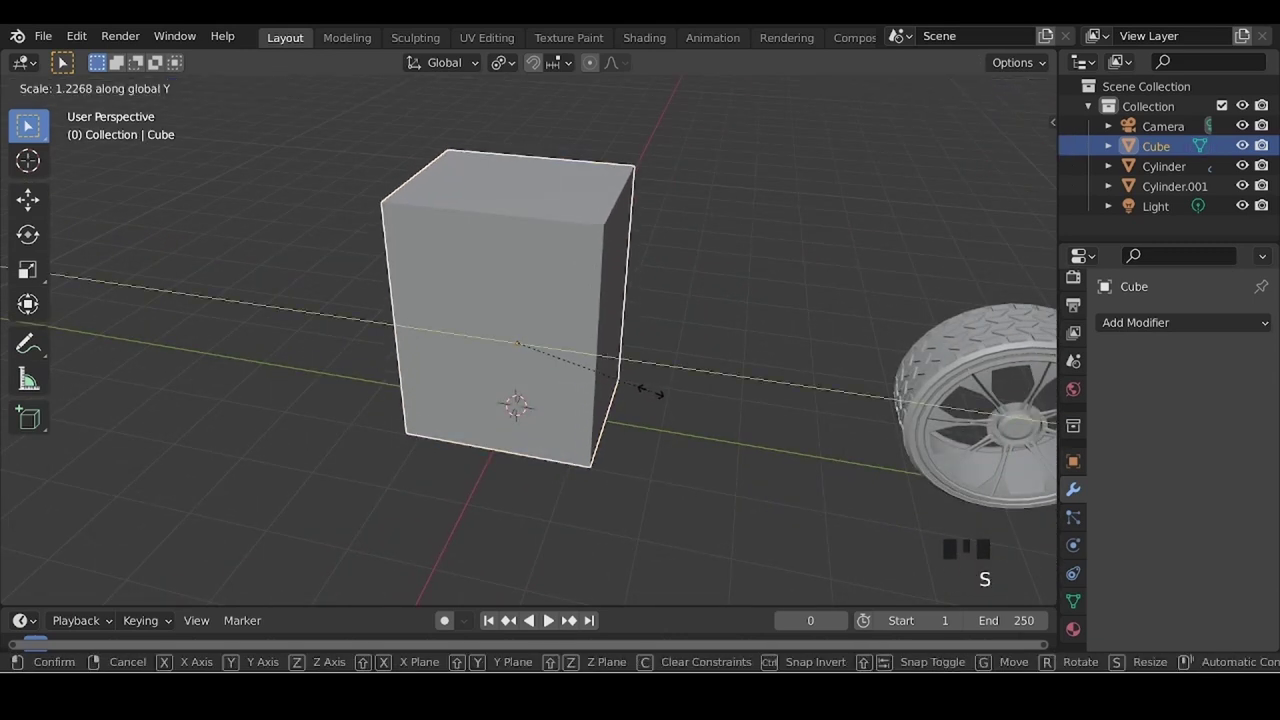
{"action": "left_click_drag", "start_coordinate": [430, 378], "coordinate": [495, 332]}
{"action": "left_click", "coordinate": [495, 332]}
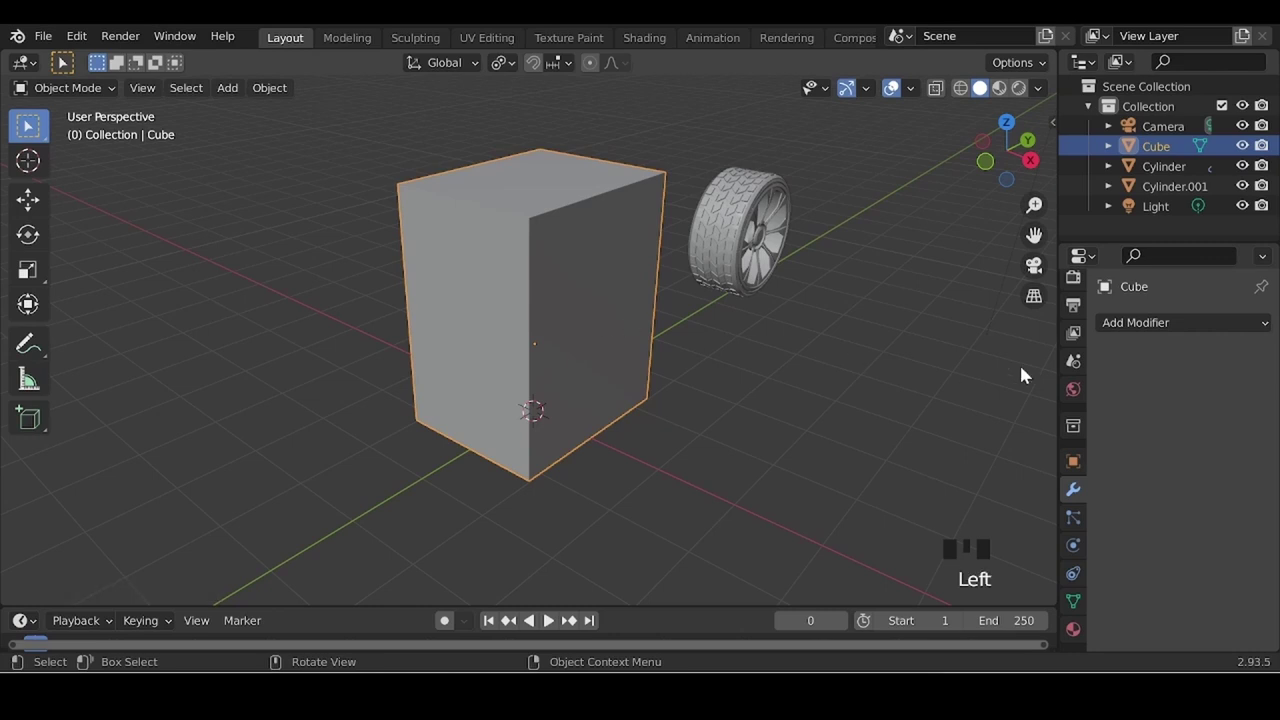
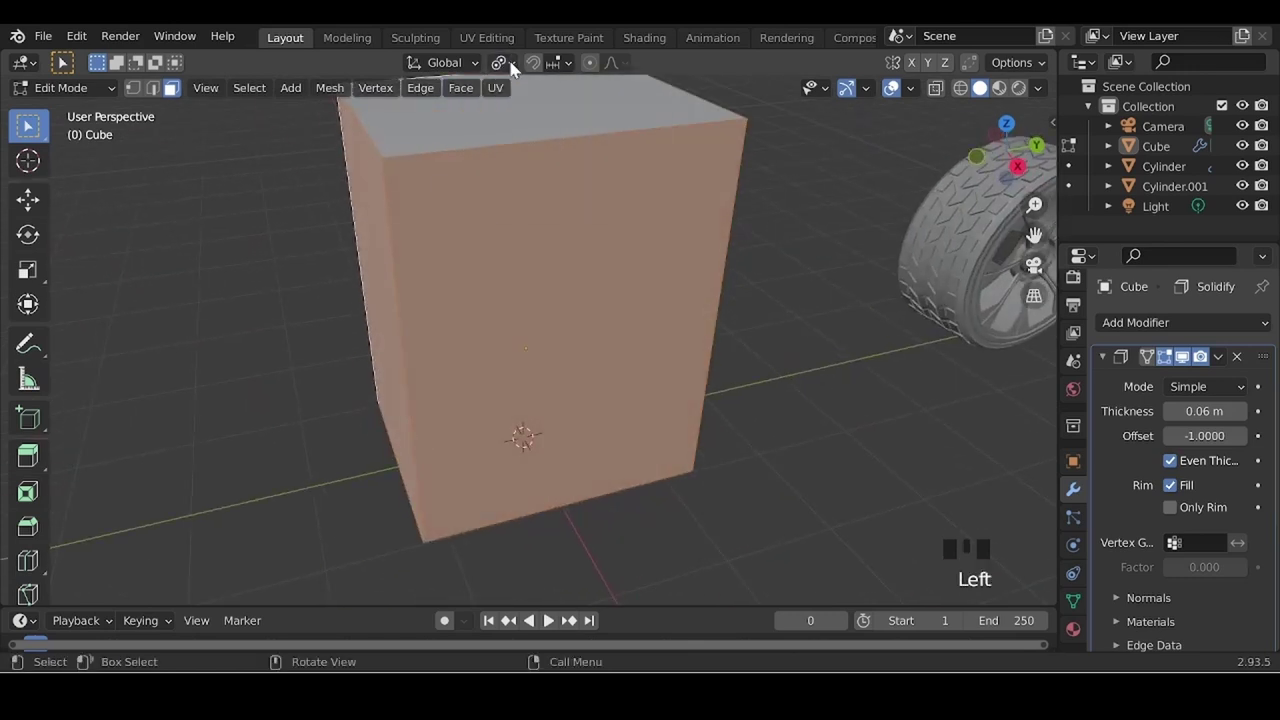
- Shrink the cabinet's side walls inward so its top and base overhang
{"action": "key", "text": "e"}
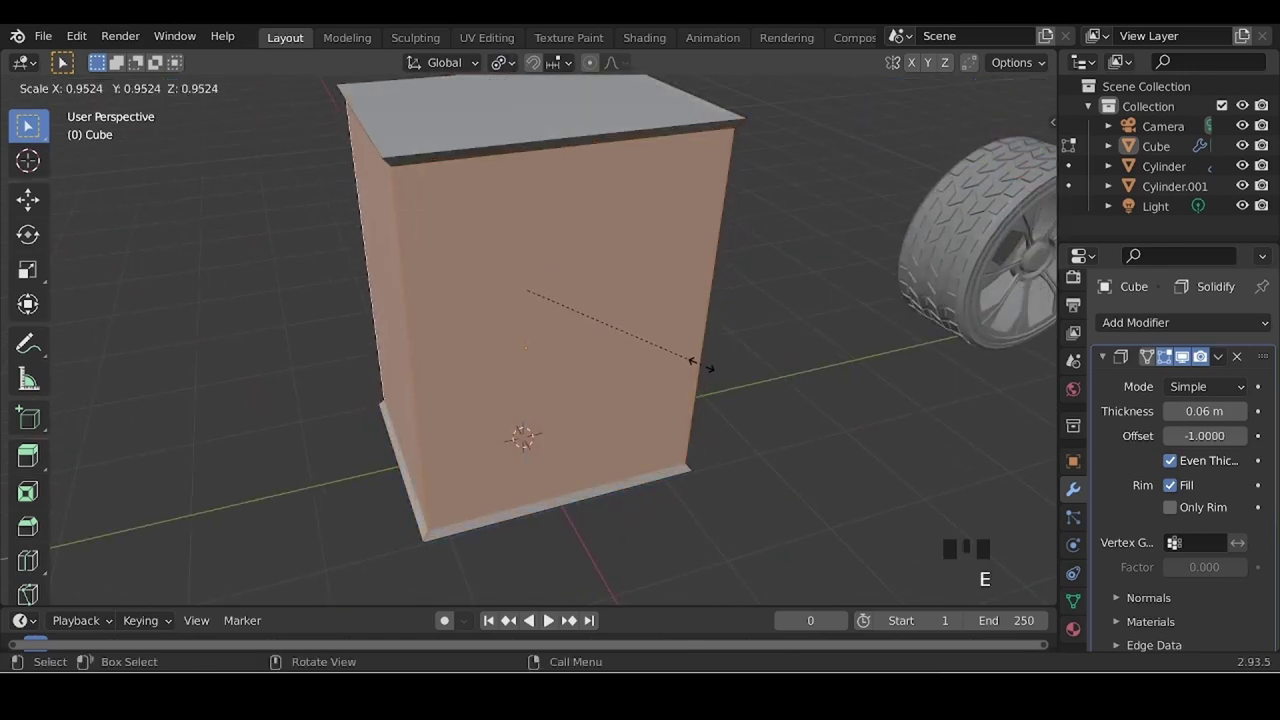
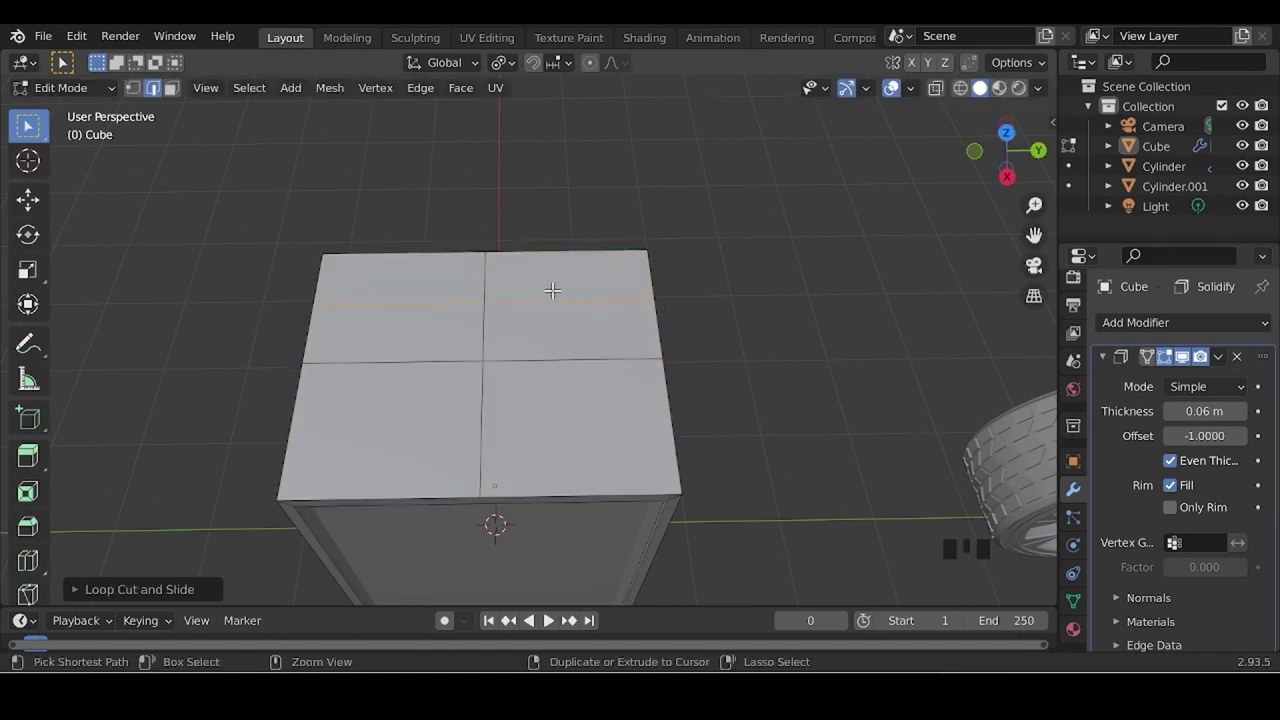
- Bevel an edge loop on the cabinet top into a narrow strip and slide it toward the edge
{"action": "key", "text": "ctrl+b"}
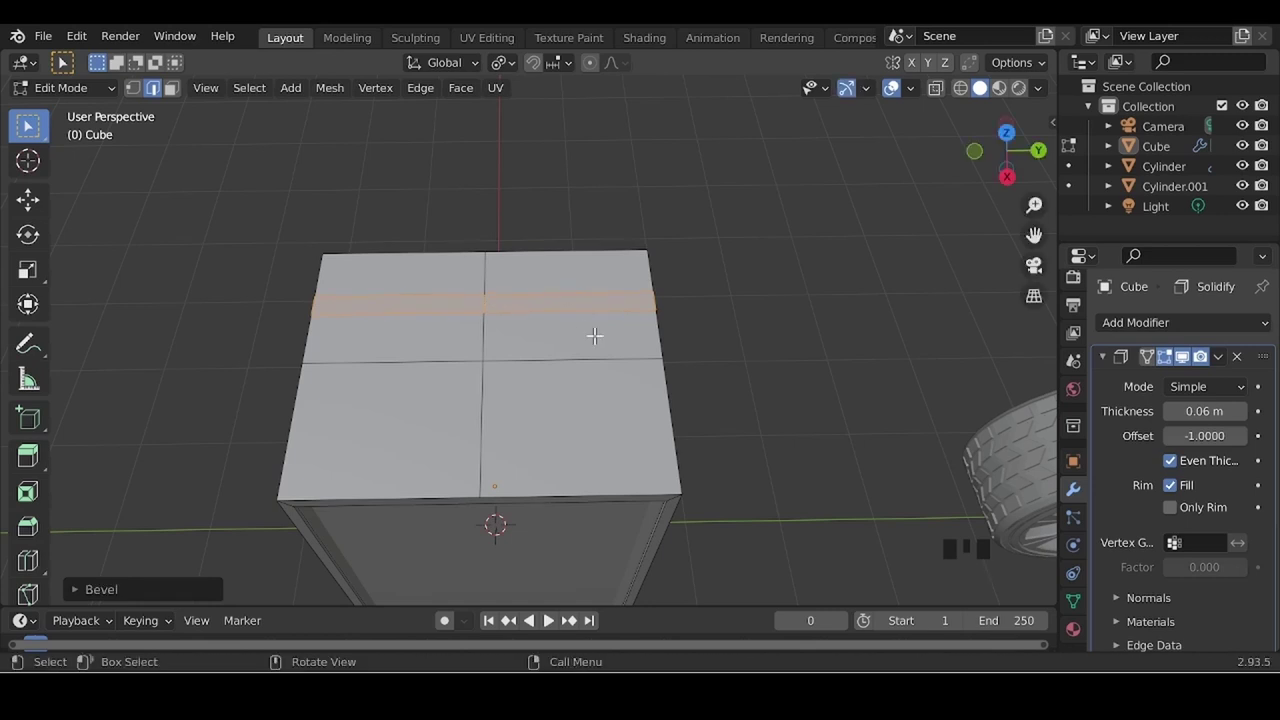
{"action": "left_click_drag", "start_coordinate": [489, 353], "coordinate": [649, 383]}
{"action": "key", "text": "g"}
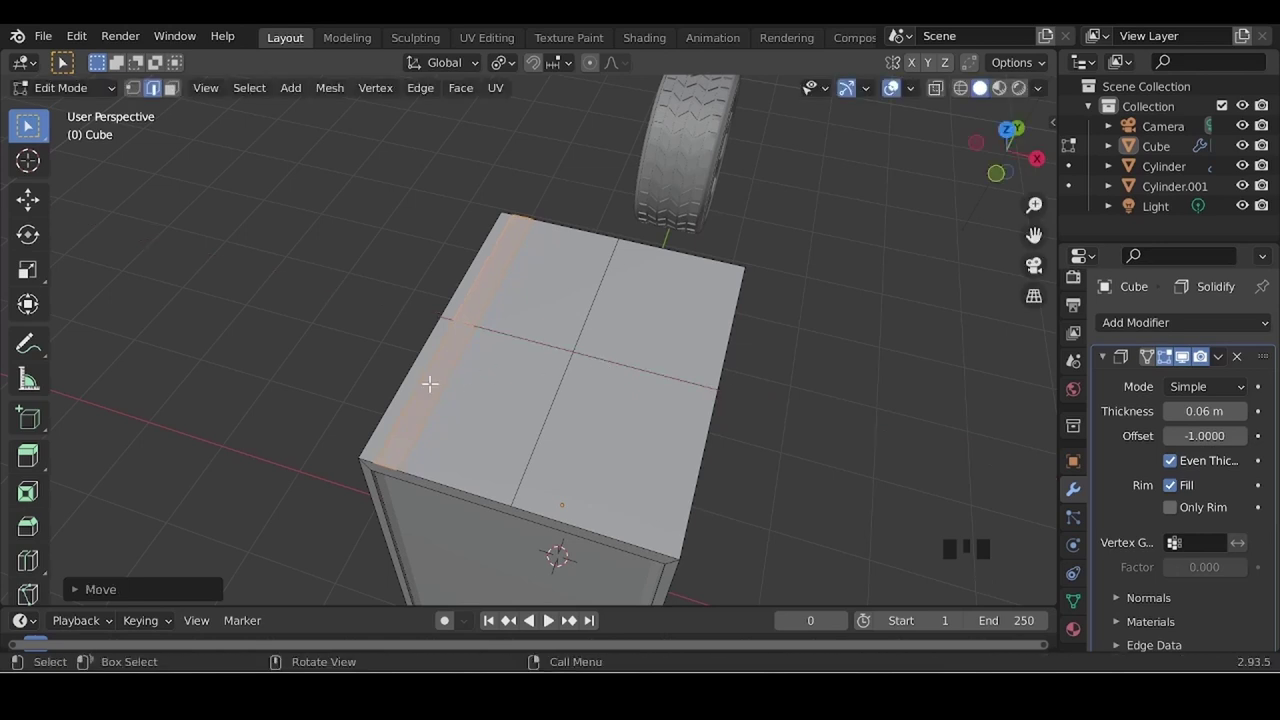
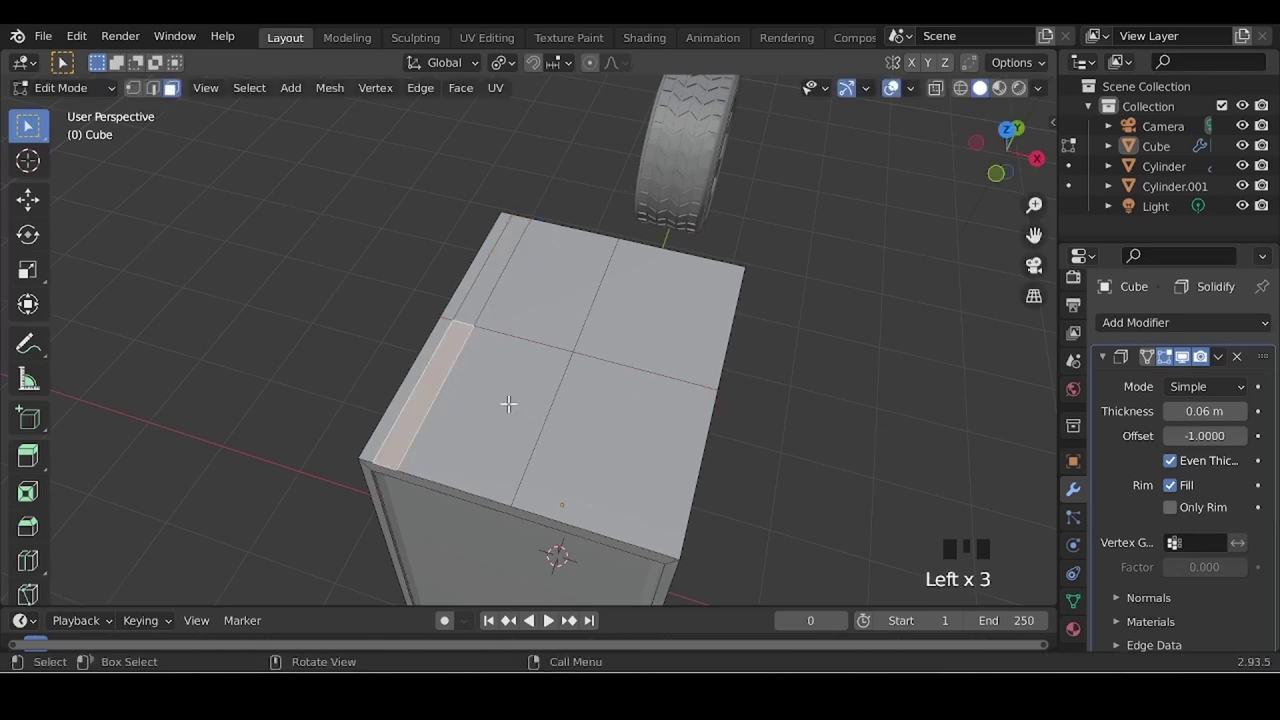
- Extrude a small face of the strip upward repeatedly into a tall thin post
{"action": "key", "text": "e"}
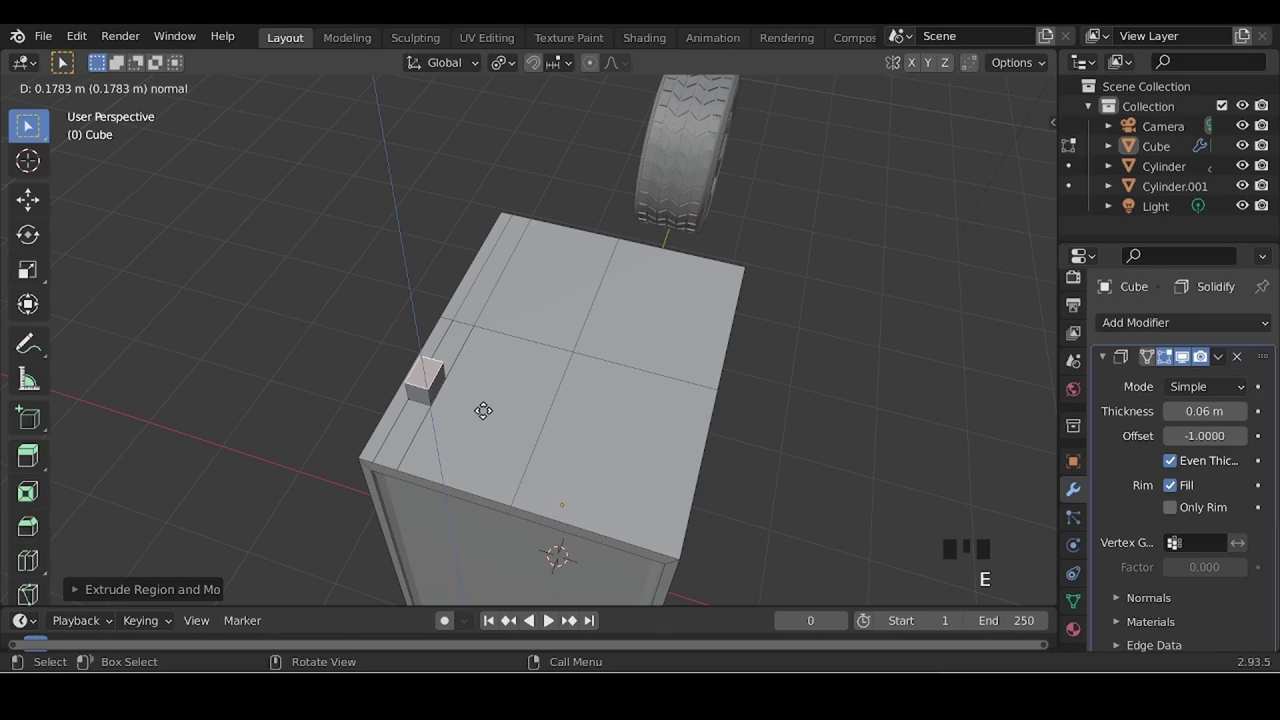
{"action": "middle_click", "coordinate": [539, 437]}
{"action": "scroll", "scroll_direction": "up", "scroll_amount": 3}
{"action": "key", "text": "e"}
{"action": "key", "text": "e"}
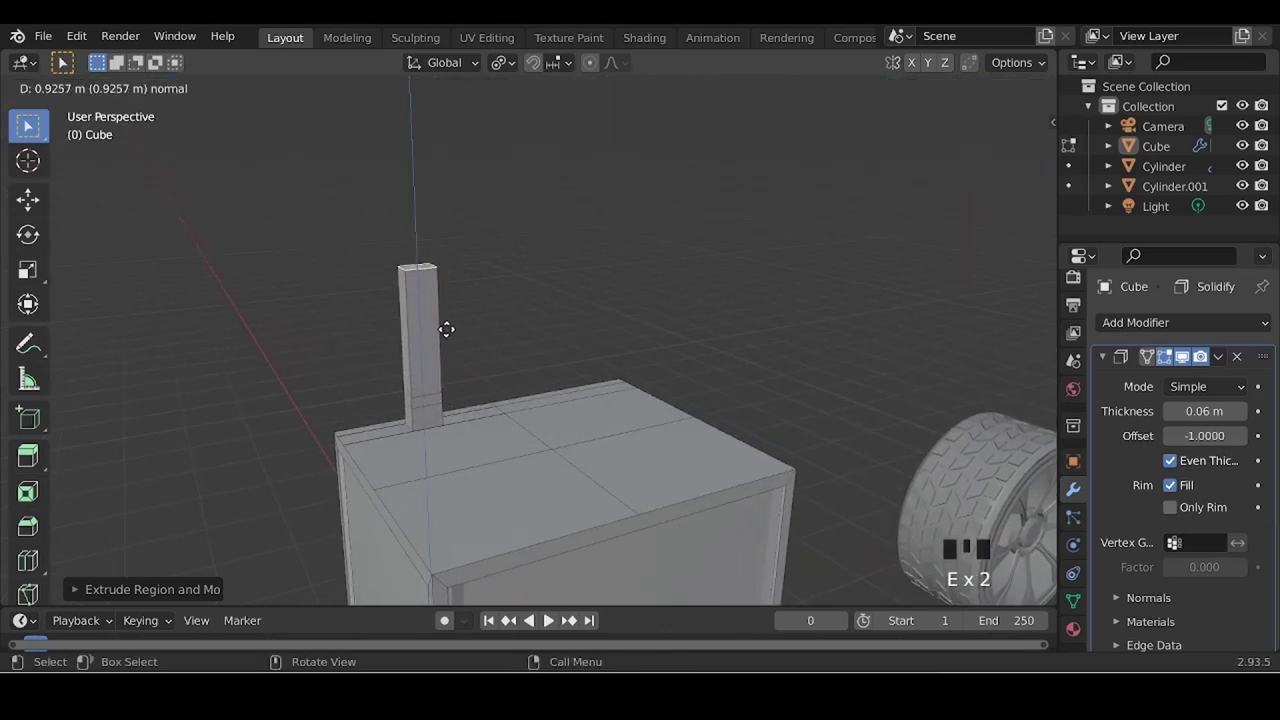
{"action": "middle_click", "coordinate": [491, 359]}
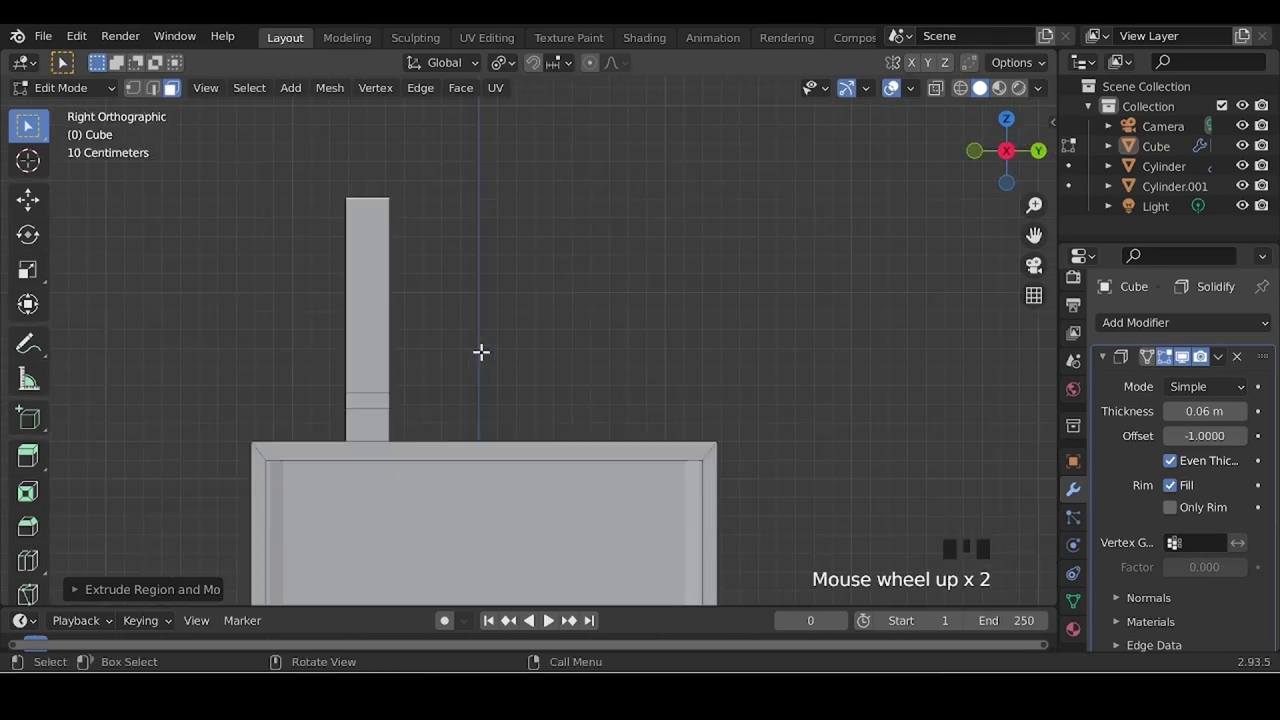
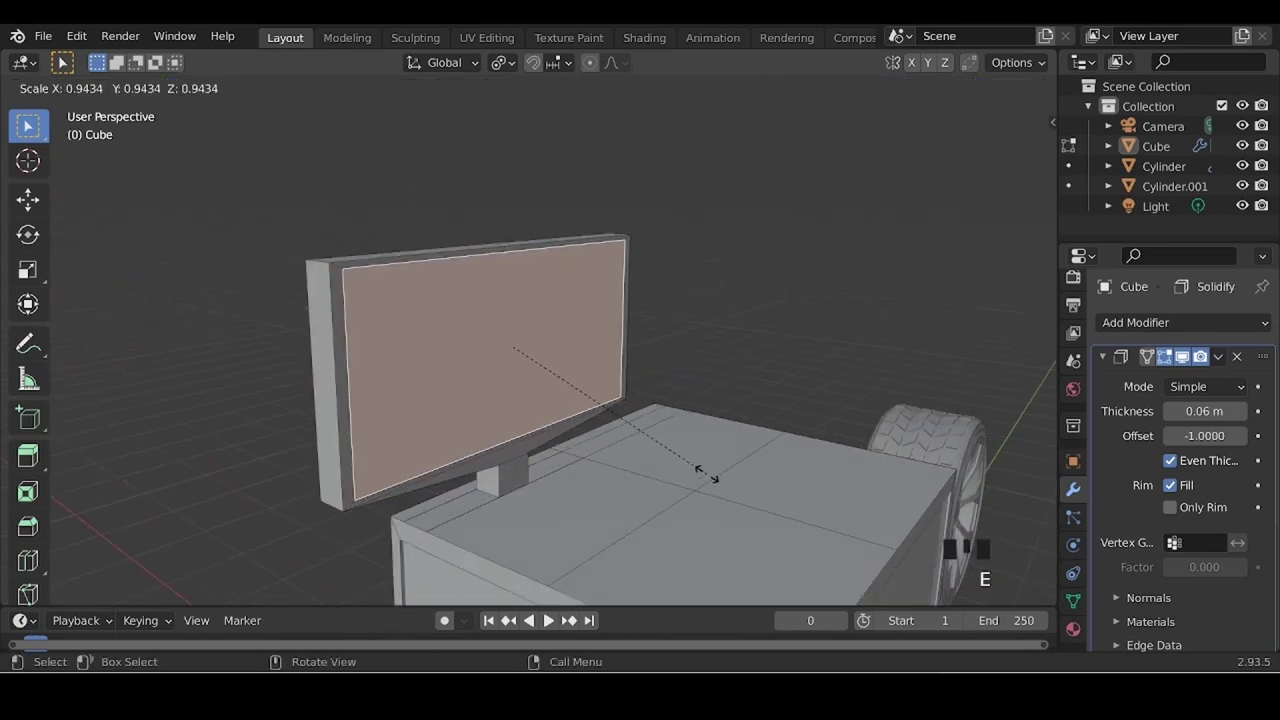
- Push the inset screen face inward to recess it into the monitor panel
{"action": "key", "text": "e"}
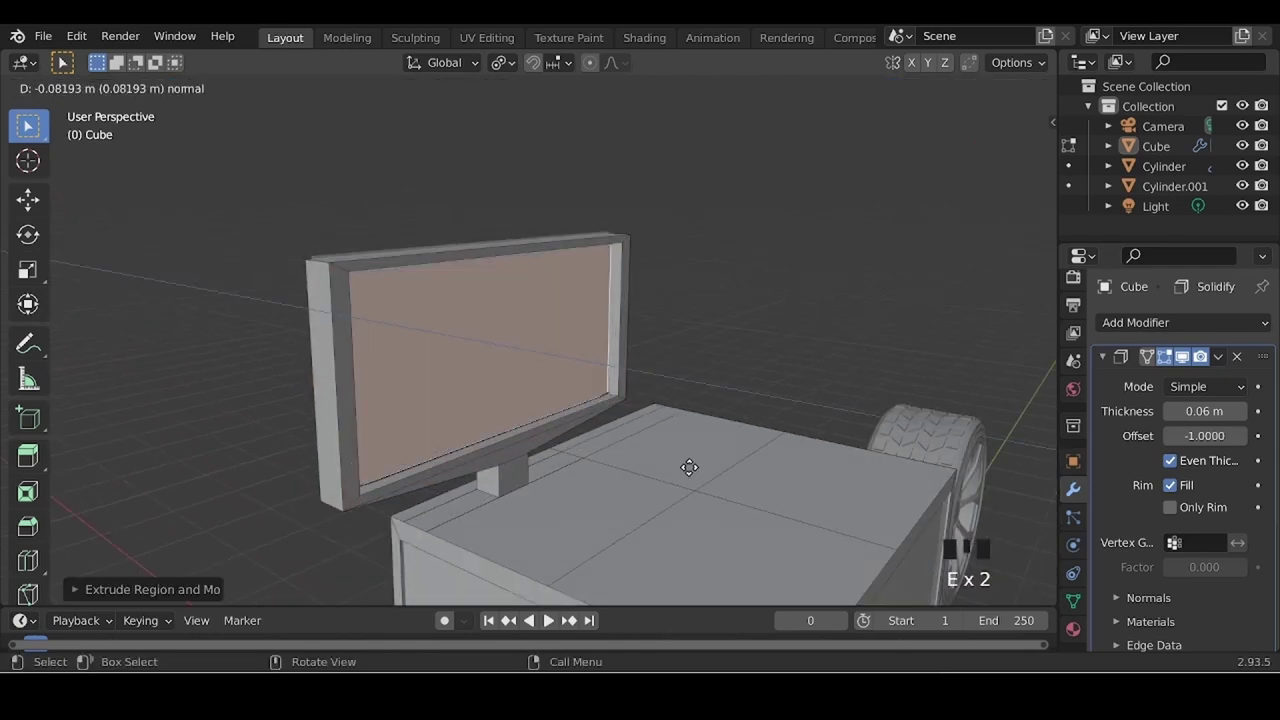
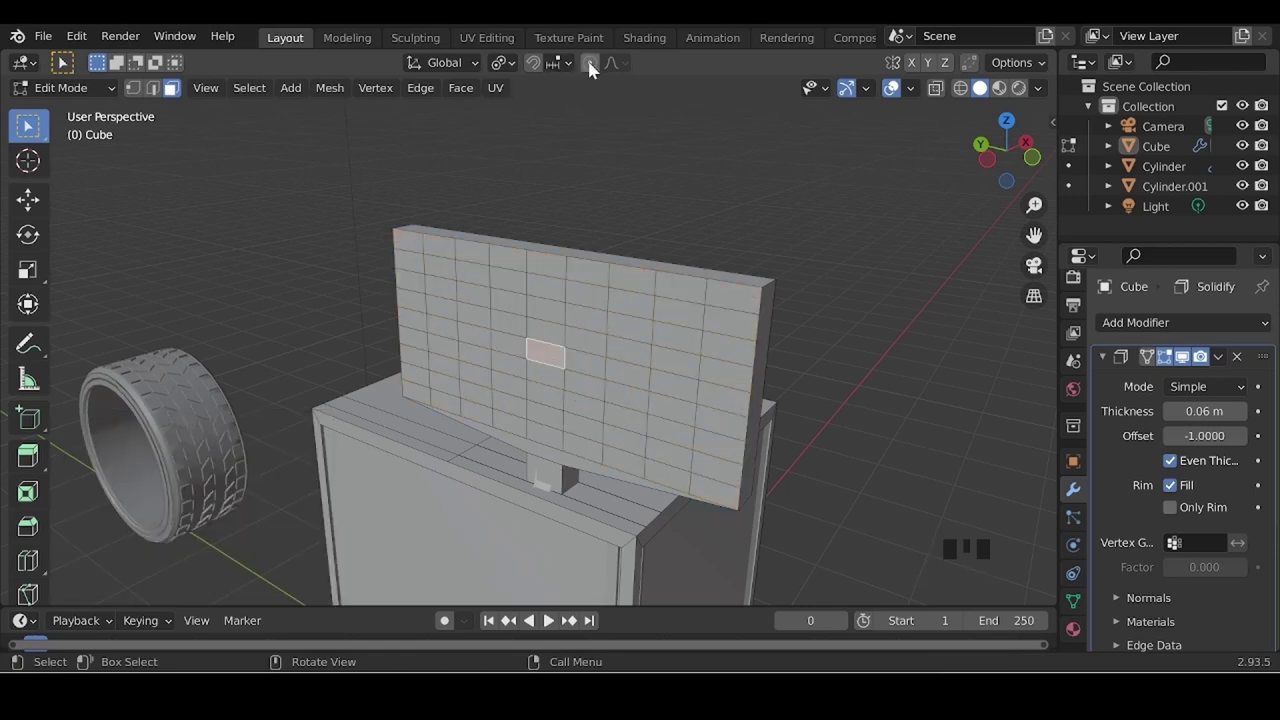
- Pull a central face on the monitor's back outward with proportional falloff to bulge it
{"action": "left_click", "coordinate": [590, 68]}
{"action": "key", "text": "g"}
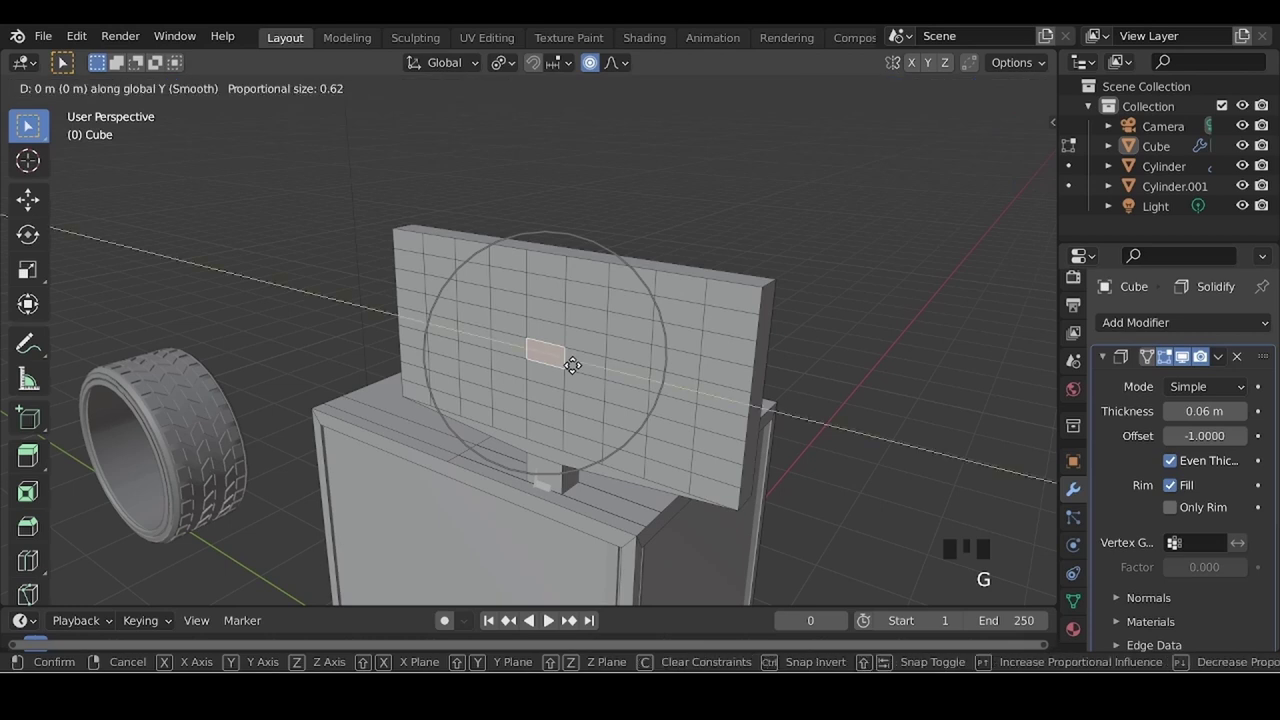
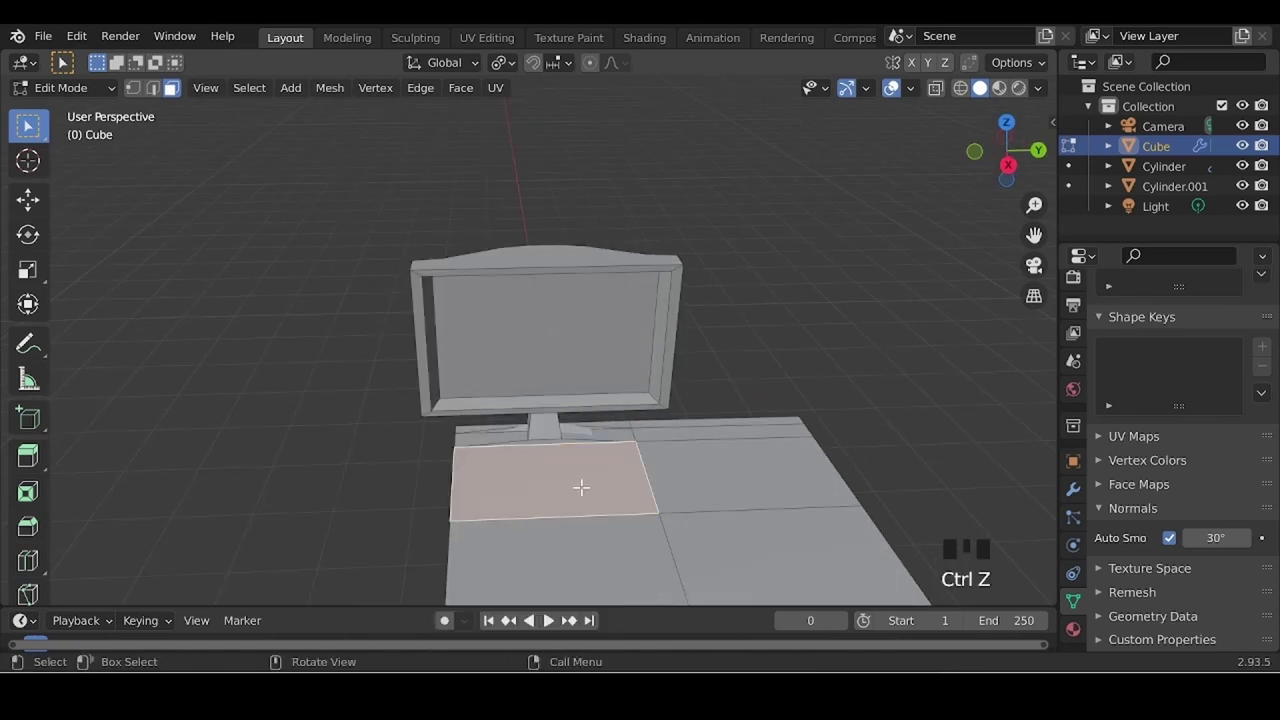
- Raise the keypad face on the cabinet top and fatten its grid into raised key blocks
{"action": "key", "text": "e"}
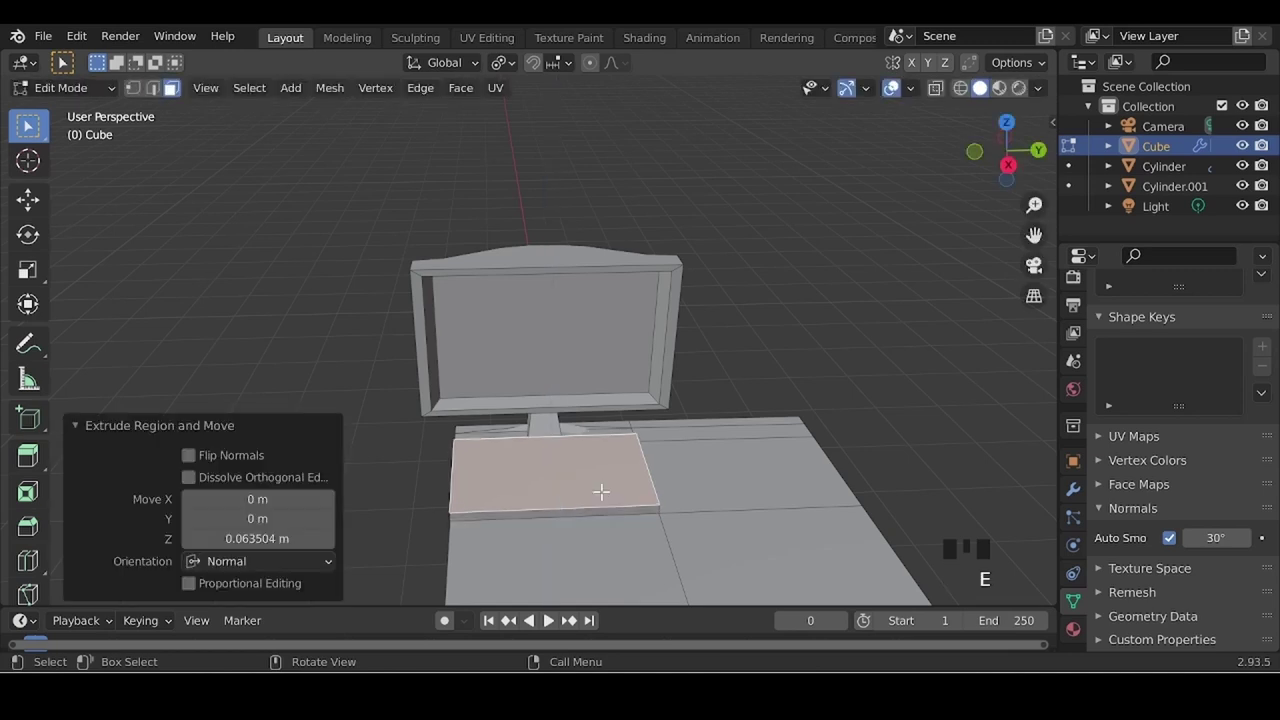
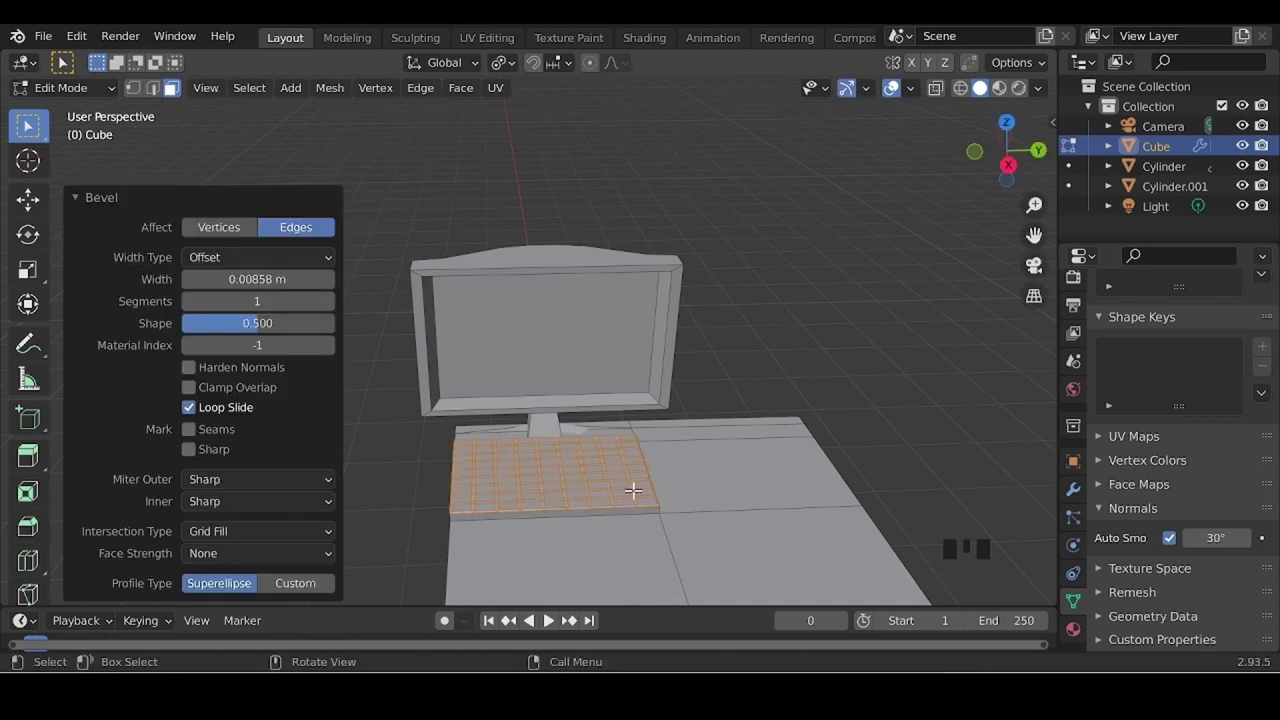
{"action": "key", "text": "alt+e"}
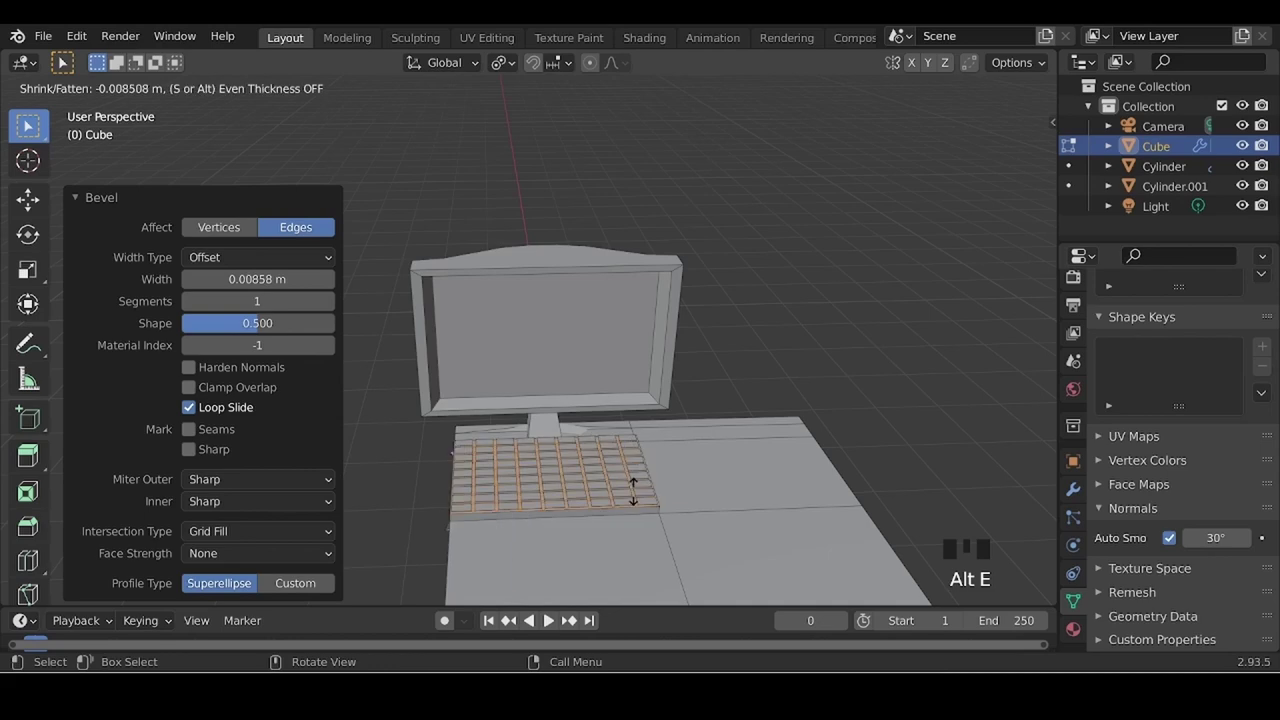
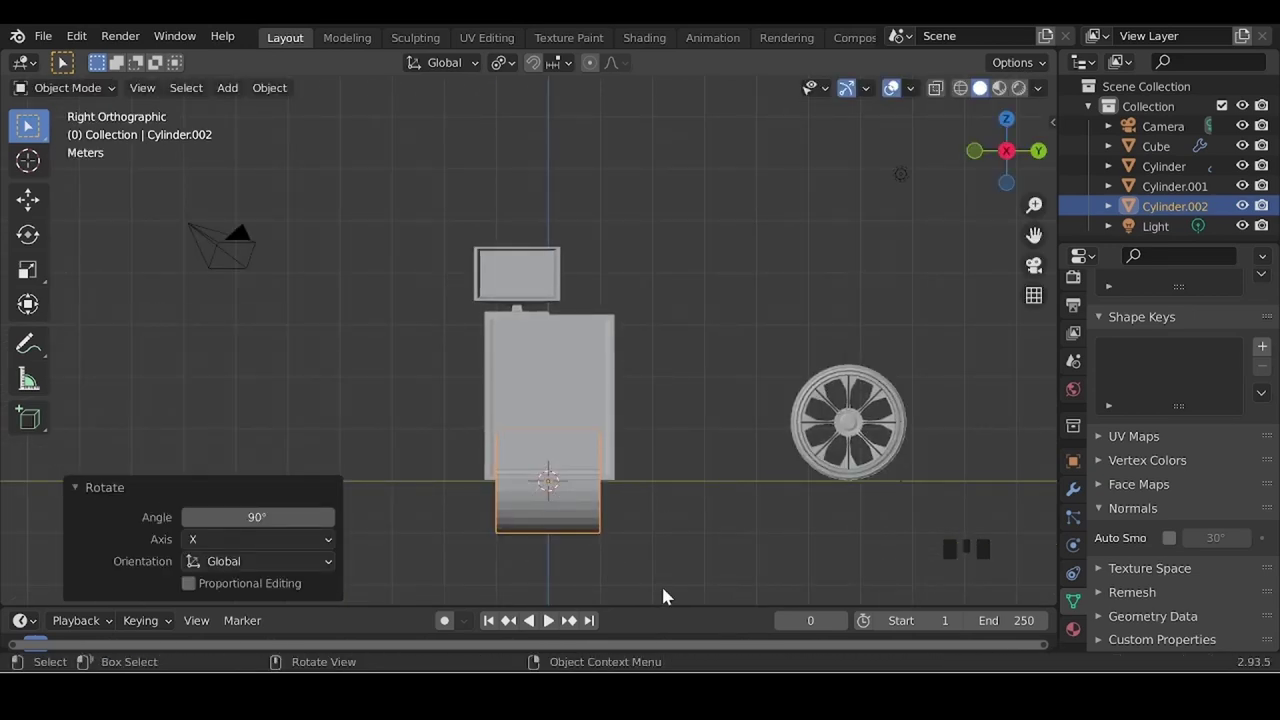
- Shrink the cylinder, place it on the cabinet side and stretch it into a long slim rod
{"action": "key", "text": "s"}
{"action": "key", "text": "g"}
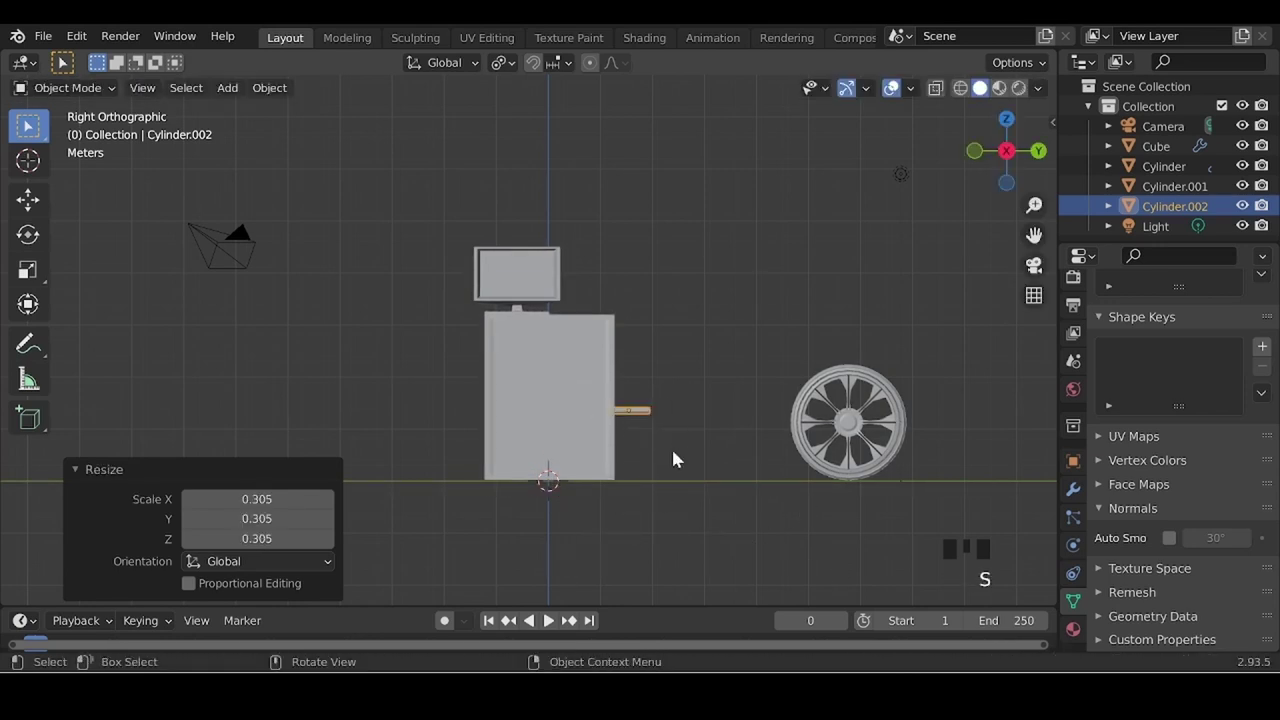
{"action": "key", "text": "s"}
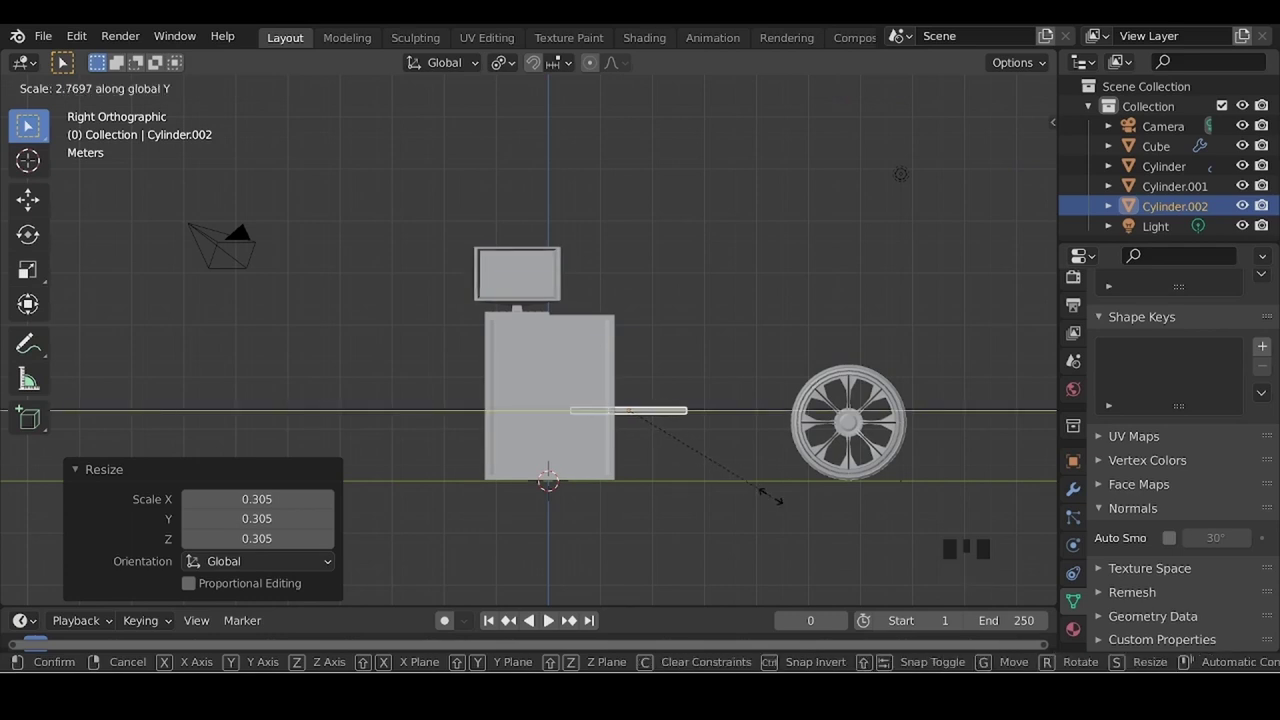
- Add another cylinder and turn it 90 degrees about X
{"action": "left_click_drag", "start_coordinate": [646, 469], "coordinate": [575, 503]}
{"action": "left_click_drag", "start_coordinate": [657, 504], "coordinate": [656, 508]}
{"action": "left_click_drag", "start_coordinate": [520, 519], "coordinate": [567, 490]}
{"action": "key", "text": "shift+a"}
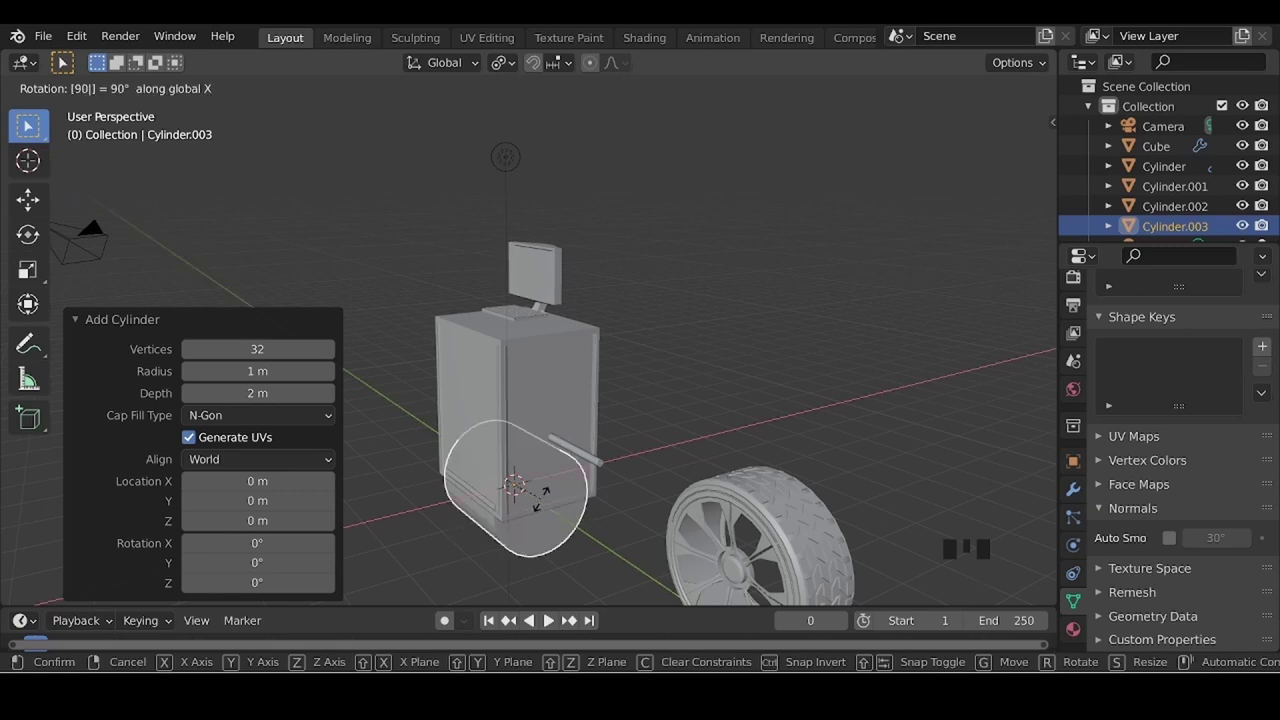
- Move the new cylinder up beside the cabinet at the rod's end
{"action": "middle_click", "coordinate": [303, 544]}
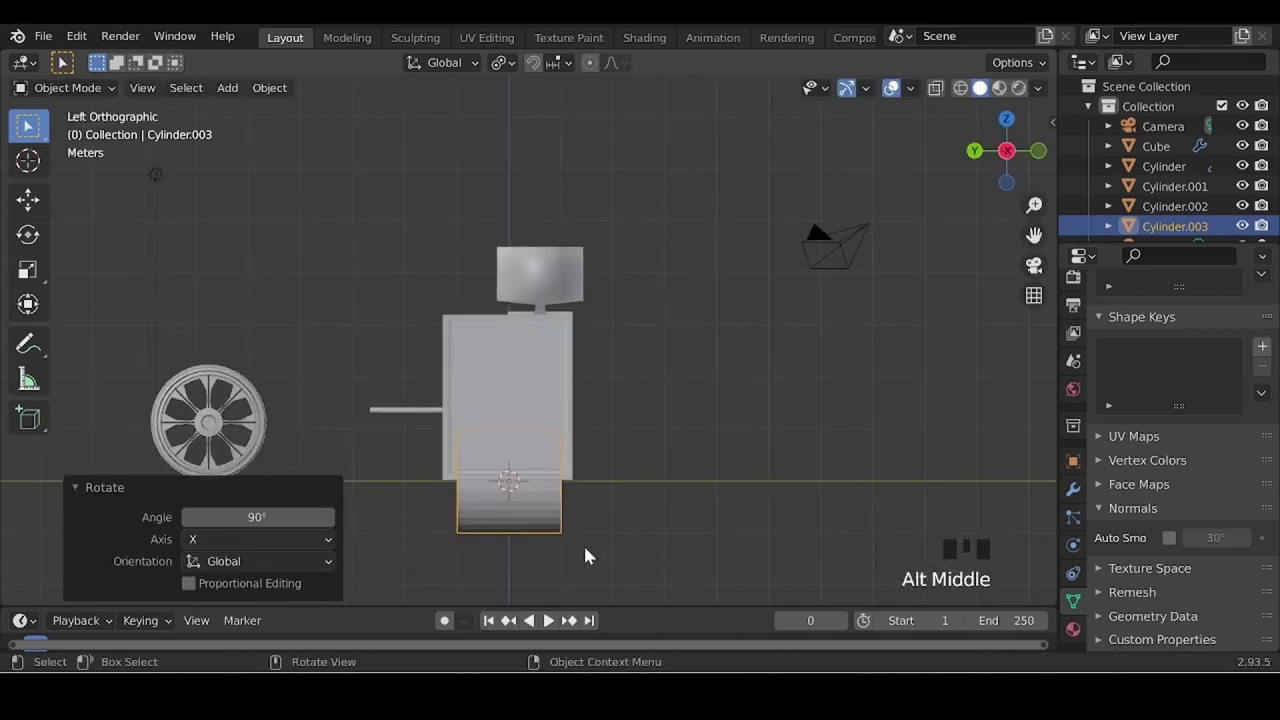
{"action": "key", "text": "g"}
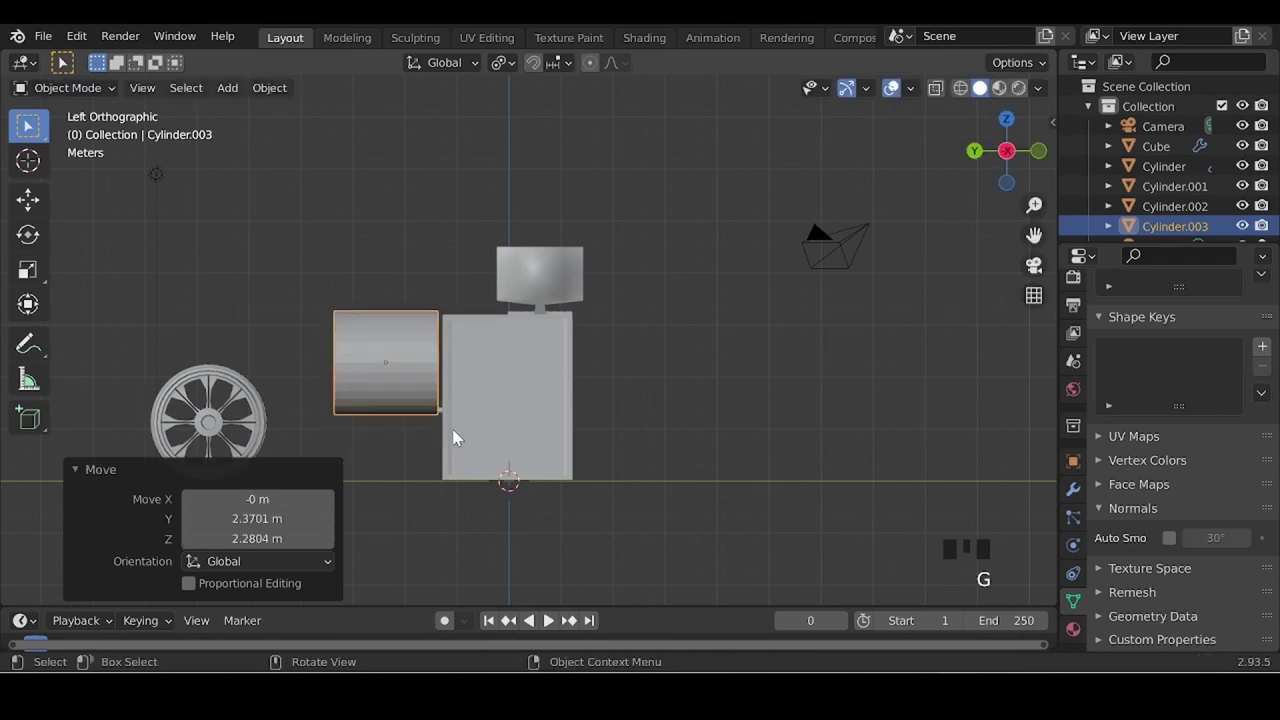
{"action": "middle_click", "coordinate": [485, 476]}
{"action": "scroll", "scroll_direction": "up", "scroll_amount": 3}
{"action": "left_click_drag", "start_coordinate": [731, 486], "coordinate": [775, 453]}
- Flatten the cylinder into a thin disc and enlarge it to about one and a half times
{"action": "key", "text": "s"}
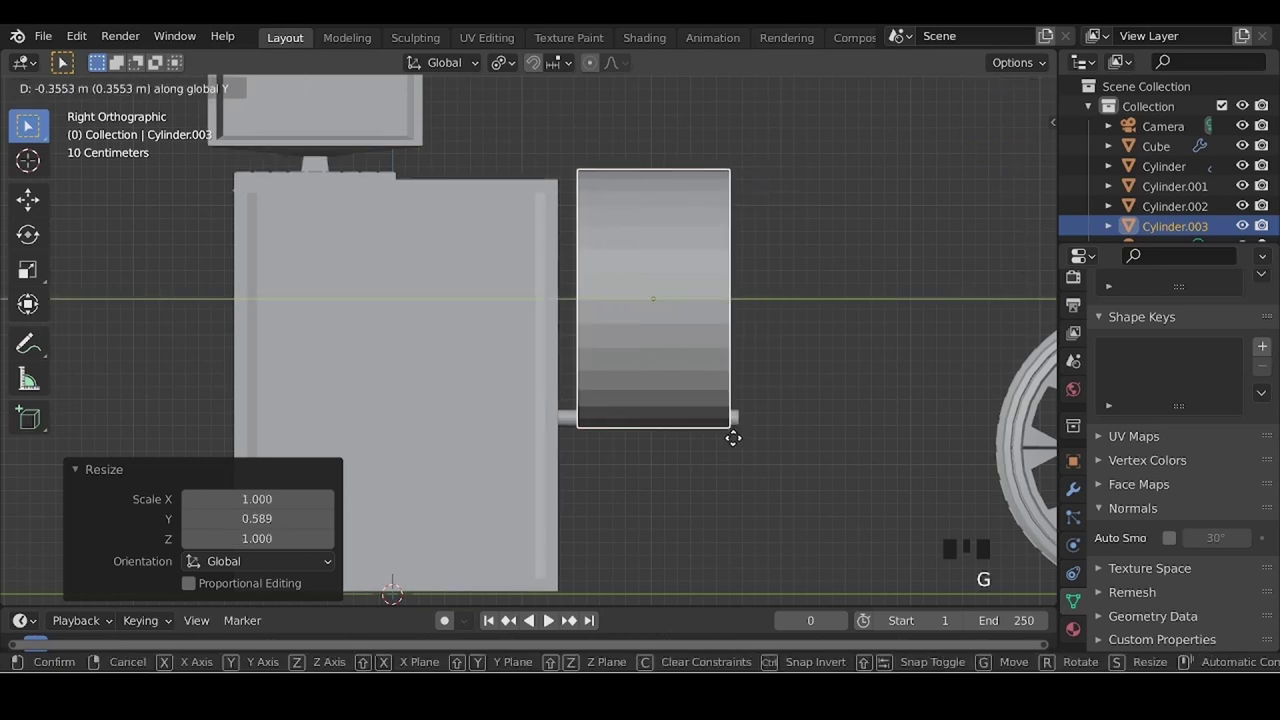
{"action": "left_click_drag", "start_coordinate": [781, 530], "coordinate": [632, 545]}
{"action": "scroll", "scroll_direction": "down", "scroll_amount": 3}
{"action": "left_click_drag", "start_coordinate": [623, 527], "coordinate": [727, 461]}
{"action": "key", "text": "s"}
{"action": "middle_click", "coordinate": [634, 493]}
{"action": "middle_click", "coordinate": [905, 495]}
{"action": "scroll", "scroll_direction": "up", "scroll_amount": 3}
{"action": "left_click_drag", "start_coordinate": [476, 494], "coordinate": [669, 500]}
{"action": "key", "text": "alt+z"}
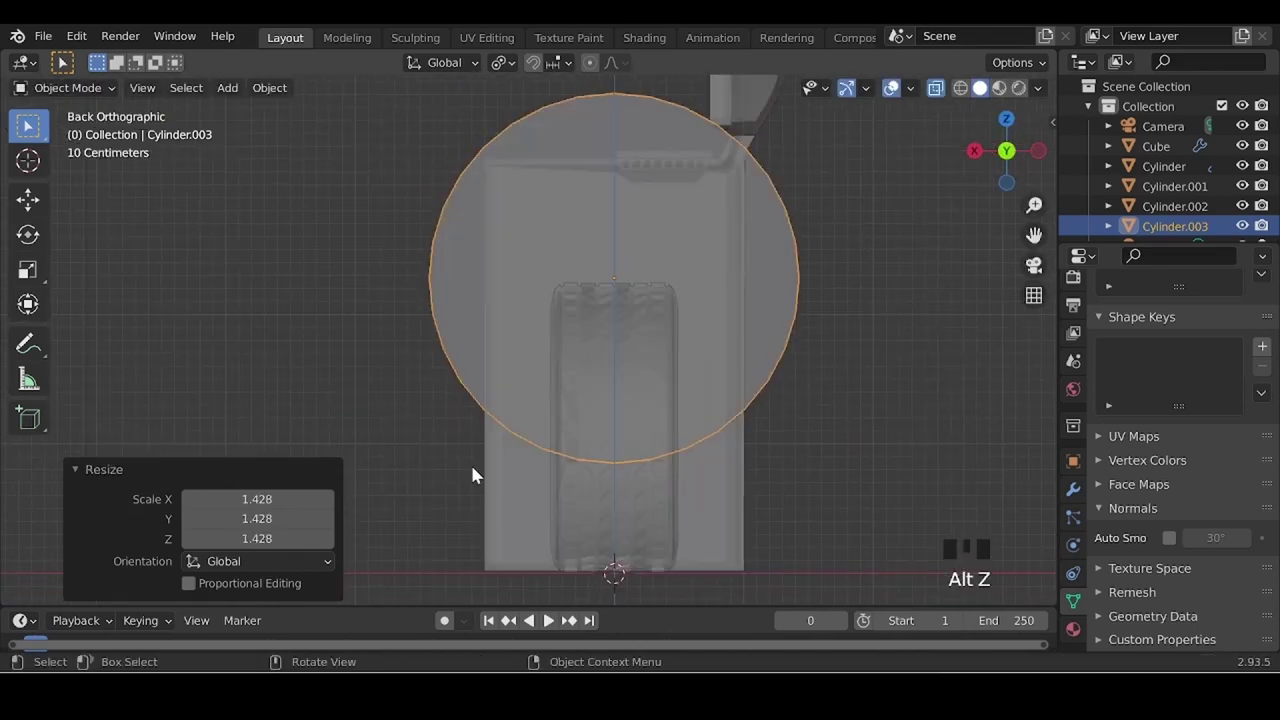
- Check the disc's placement against the cabinet in see-through wireframe, then return to solid shading
{"action": "scroll", "scroll_direction": "up", "scroll_amount": 3}
{"action": "left_click_drag", "start_coordinate": [769, 474], "coordinate": [962, 103]}
{"action": "left_click", "coordinate": [962, 103]}
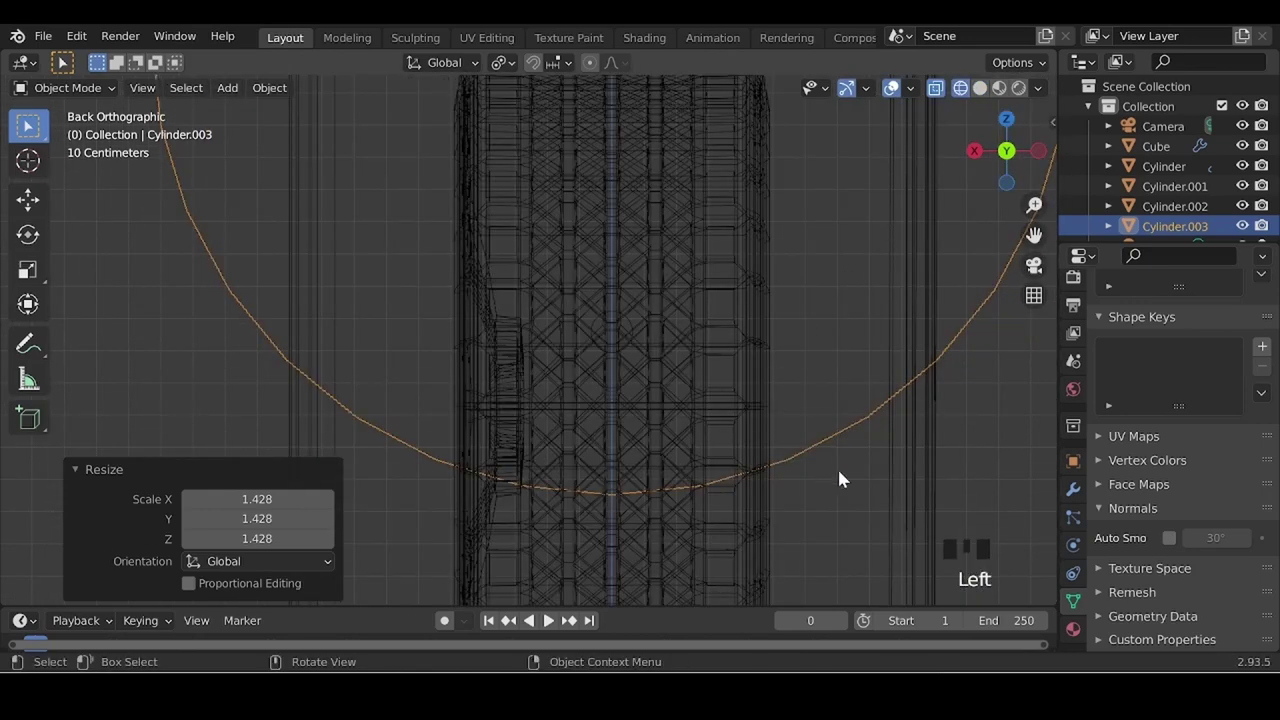
{"action": "scroll", "scroll_direction": "down", "scroll_amount": 3}
{"action": "key", "text": "g"}
{"action": "middle_click", "coordinate": [529, 452]}
{"action": "scroll", "scroll_direction": "up", "scroll_amount": 3}
{"action": "left_click_drag", "start_coordinate": [657, 468], "coordinate": [576, 428]}
{"action": "scroll", "scroll_direction": "down", "scroll_amount": 3}
{"action": "left_click", "coordinate": [994, 98]}
- Slide the disc sideways along one axis next to the cabinet and thin it slightly
{"action": "key", "text": "alt+z"}
{"action": "key", "text": "g"}
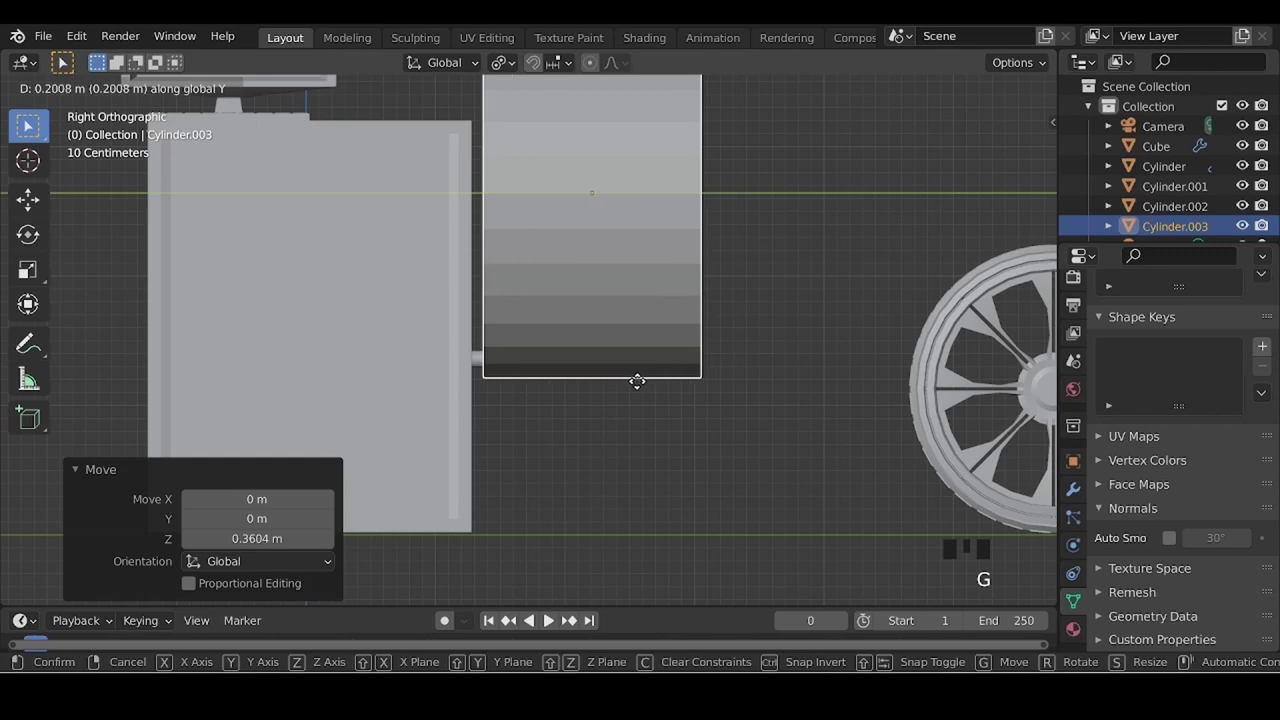
{"action": "left_click_drag", "start_coordinate": [492, 436], "coordinate": [471, 437]}
{"action": "scroll", "scroll_direction": "down", "scroll_amount": 3}
{"action": "left_click_drag", "start_coordinate": [474, 433], "coordinate": [834, 468]}
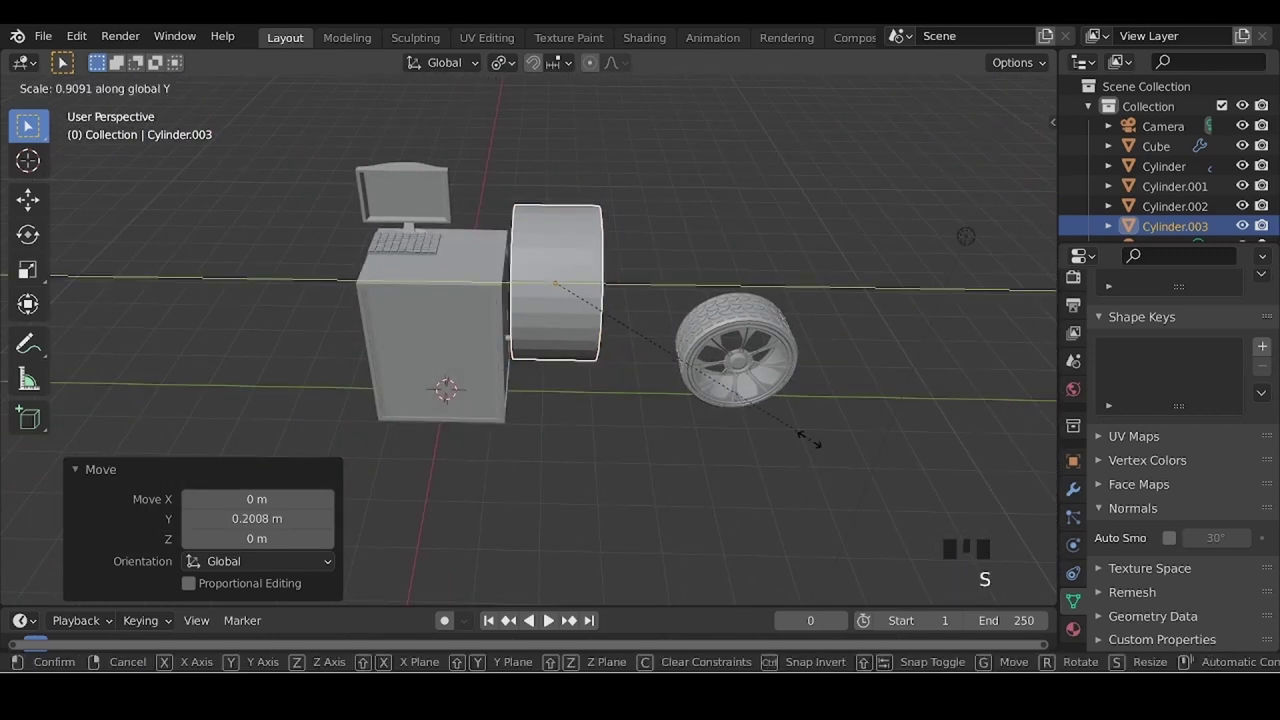
{"action": "left_click_drag", "start_coordinate": [645, 460], "coordinate": [543, 351]}
{"action": "left_click_drag", "start_coordinate": [436, 380], "coordinate": [514, 385]}
- Move the wheel and tyre together away from the disc along X
{"action": "middle_click", "coordinate": [632, 433]}
{"action": "left_click", "coordinate": [799, 393]}
{"action": "middle_click", "coordinate": [689, 481]}
{"action": "key", "text": "g"}
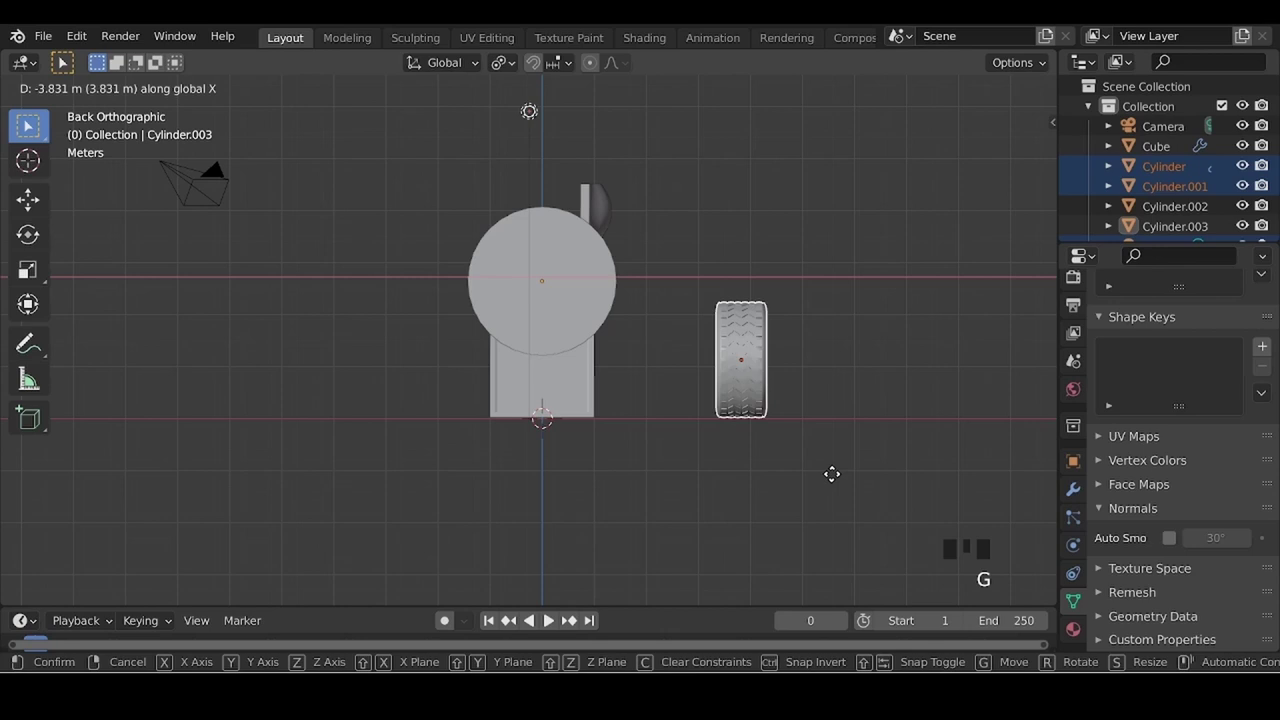
{"action": "scroll", "scroll_direction": "up", "scroll_amount": 3}
{"action": "left_click_drag", "start_coordinate": [567, 416], "coordinate": [531, 198]}
{"action": "scroll", "scroll_direction": "down", "scroll_amount": 3}
- Edit the big disc's mesh and box-select the left half of its vertices
{"action": "left_click", "coordinate": [496, 156]}
{"action": "key", "text": "x"}
{"action": "scroll", "scroll_direction": "up", "scroll_amount": 3}
{"action": "left_click", "coordinate": [566, 354]}
{"action": "key", "text": "Tab"}
{"action": "key", "text": "alt+z"}
{"action": "left_click_drag", "start_coordinate": [519, 107], "coordinate": [503, 123]}
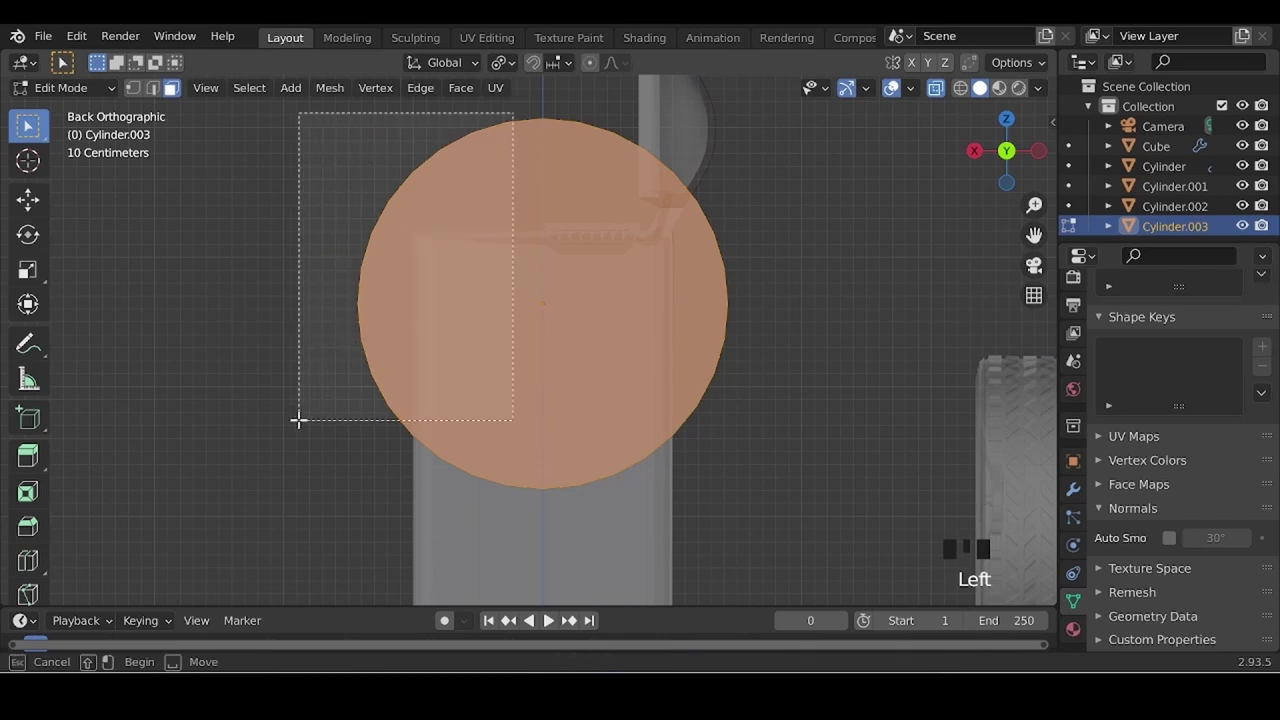
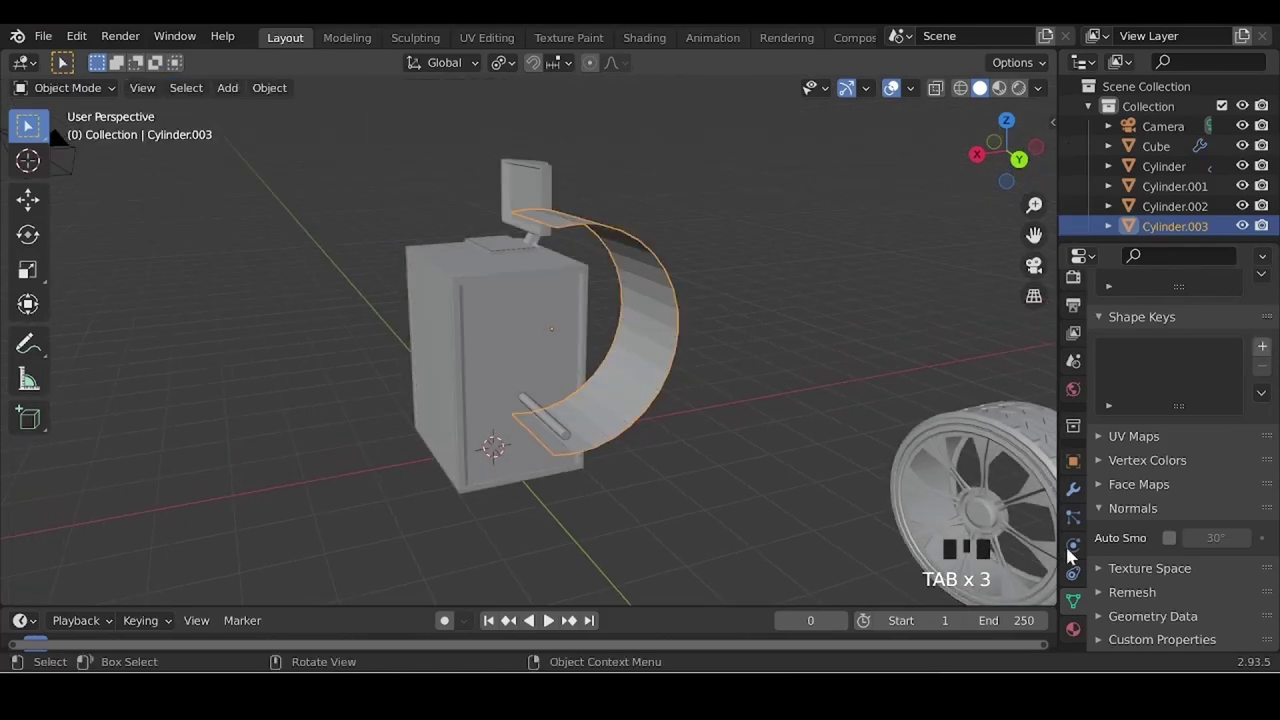
- Show the modifier settings for the remaining C-shaped band
{"action": "left_click", "coordinate": [1075, 493]}
- Add a Solidify modifier, bevel the band's face edges and push the slot faces inward
{"action": "left_click", "coordinate": [1174, 316]}
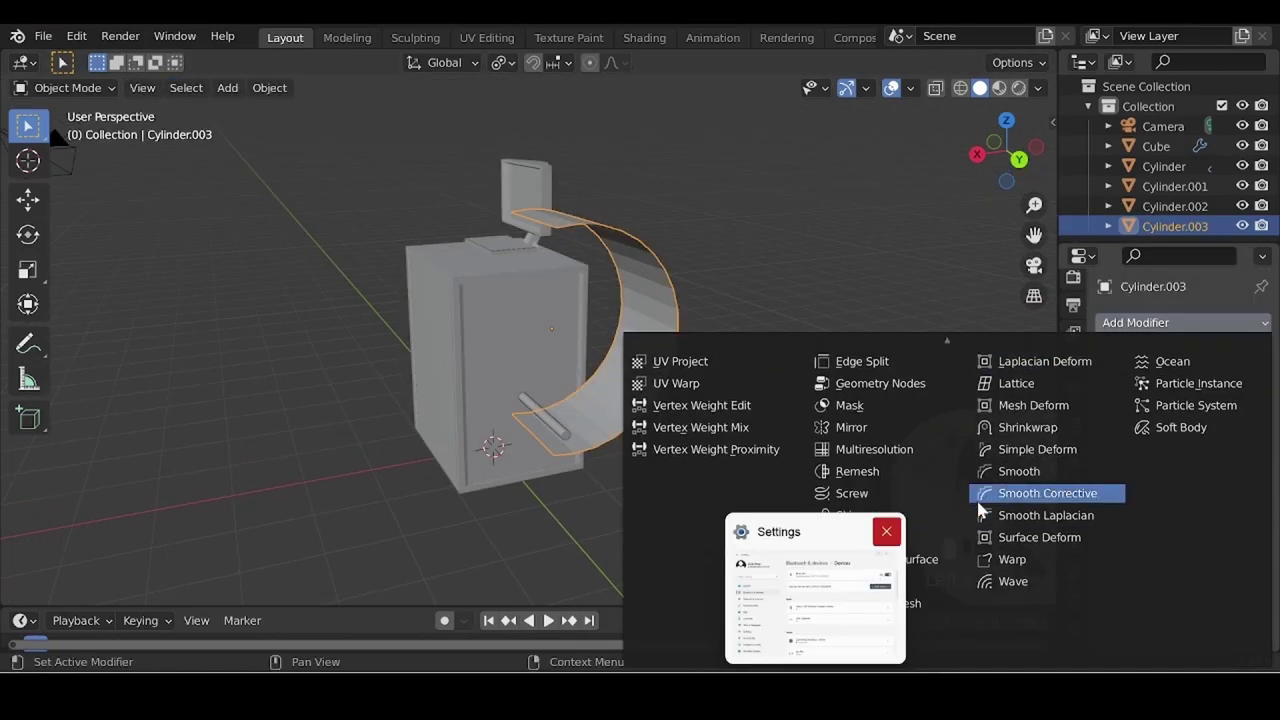
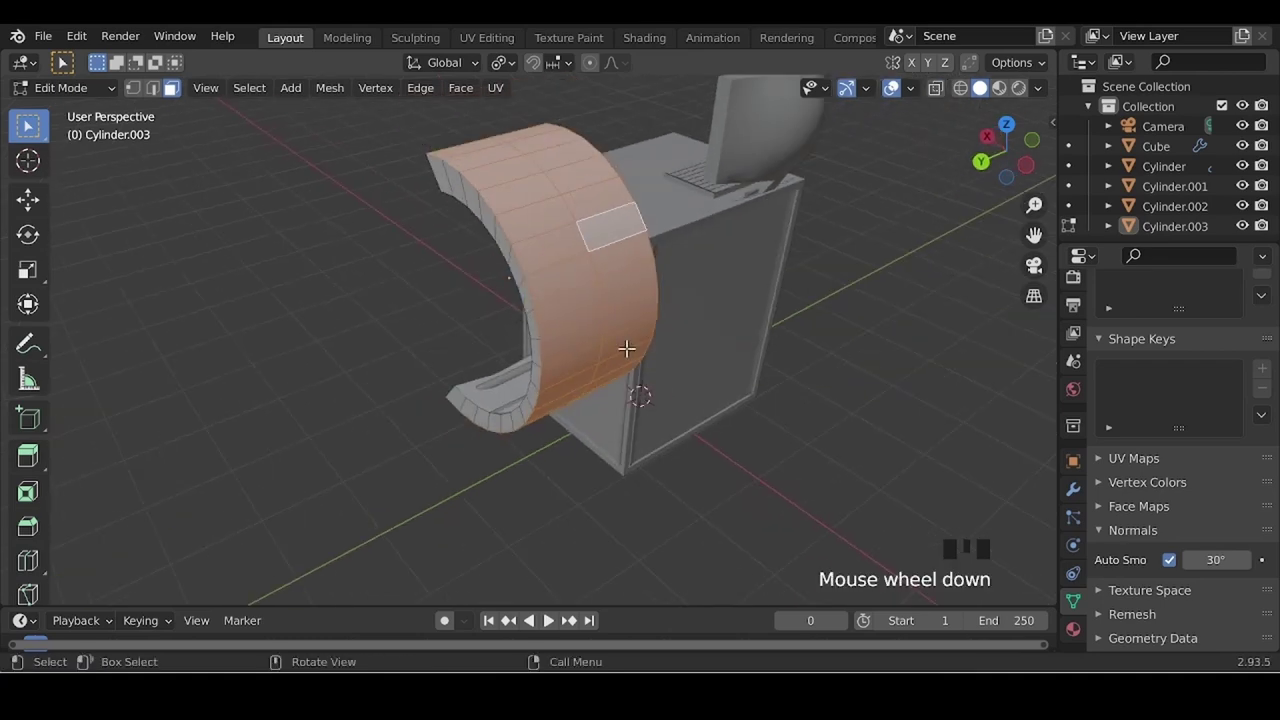
{"action": "scroll", "scroll_direction": "up", "scroll_amount": 3}
{"action": "key", "text": "ctrl+b"}
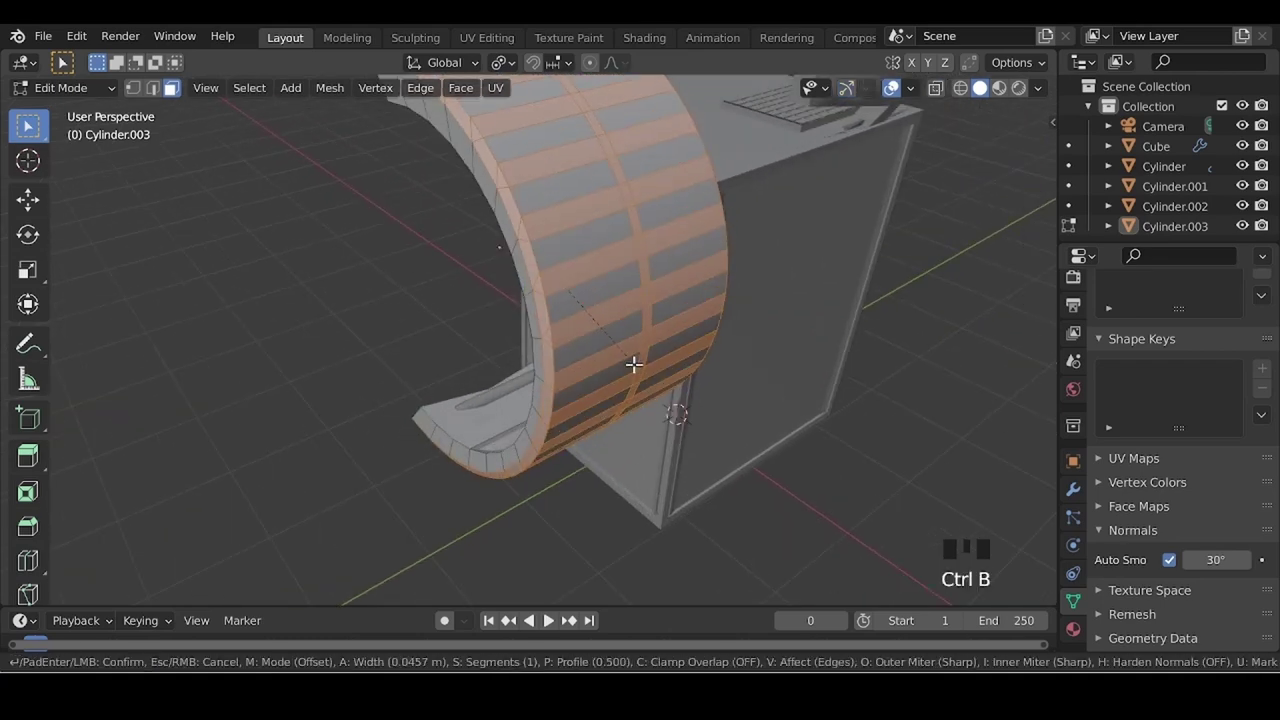
{"action": "key", "text": "alt+e"}
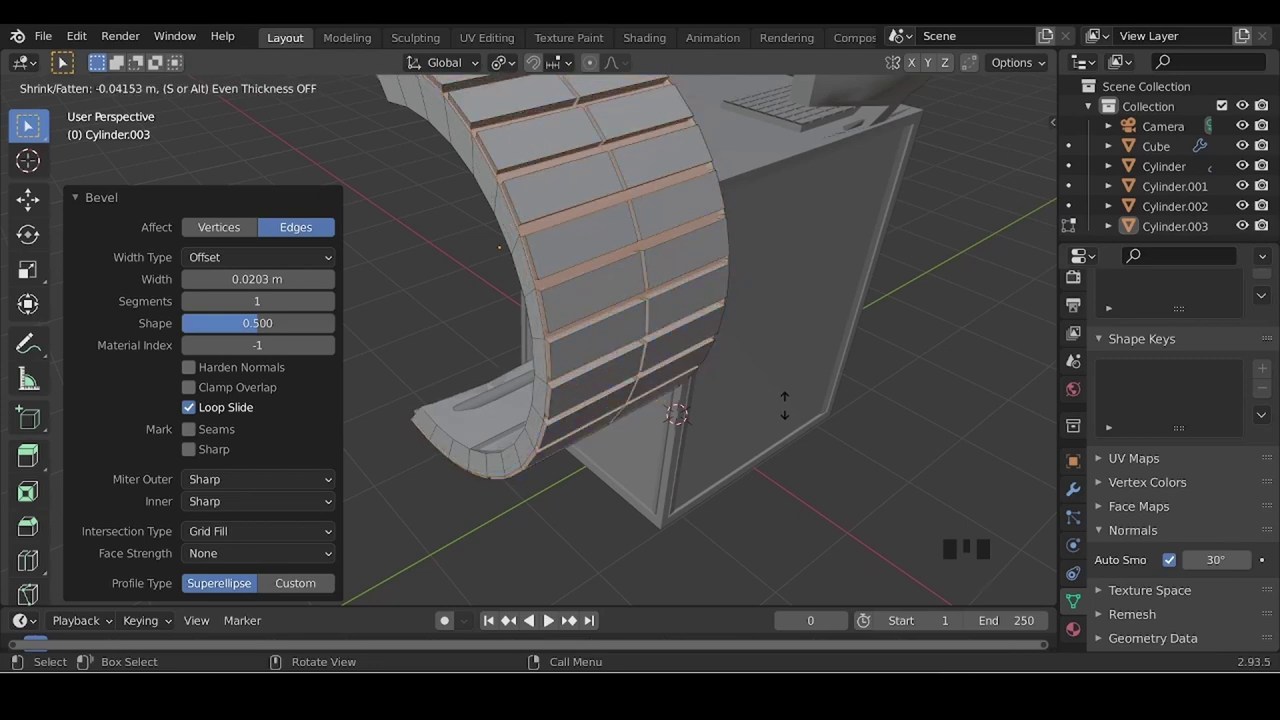
{"action": "key", "text": "Tab"}
- Orbit around the band to inspect the recessed slots from several angles
{"action": "scroll", "scroll_direction": "down", "scroll_amount": 3}
{"action": "left_click_drag", "start_coordinate": [346, 422], "coordinate": [637, 458]}
{"action": "left_click", "coordinate": [637, 458]}
{"action": "left_click_drag", "start_coordinate": [438, 497], "coordinate": [577, 460]}
{"action": "left_click", "coordinate": [577, 460]}
{"action": "left_click", "coordinate": [557, 377]}
{"action": "scroll", "scroll_direction": "up", "scroll_amount": 3}
{"action": "left_click_drag", "start_coordinate": [569, 553], "coordinate": [652, 469]}
{"action": "left_click", "coordinate": [652, 469]}
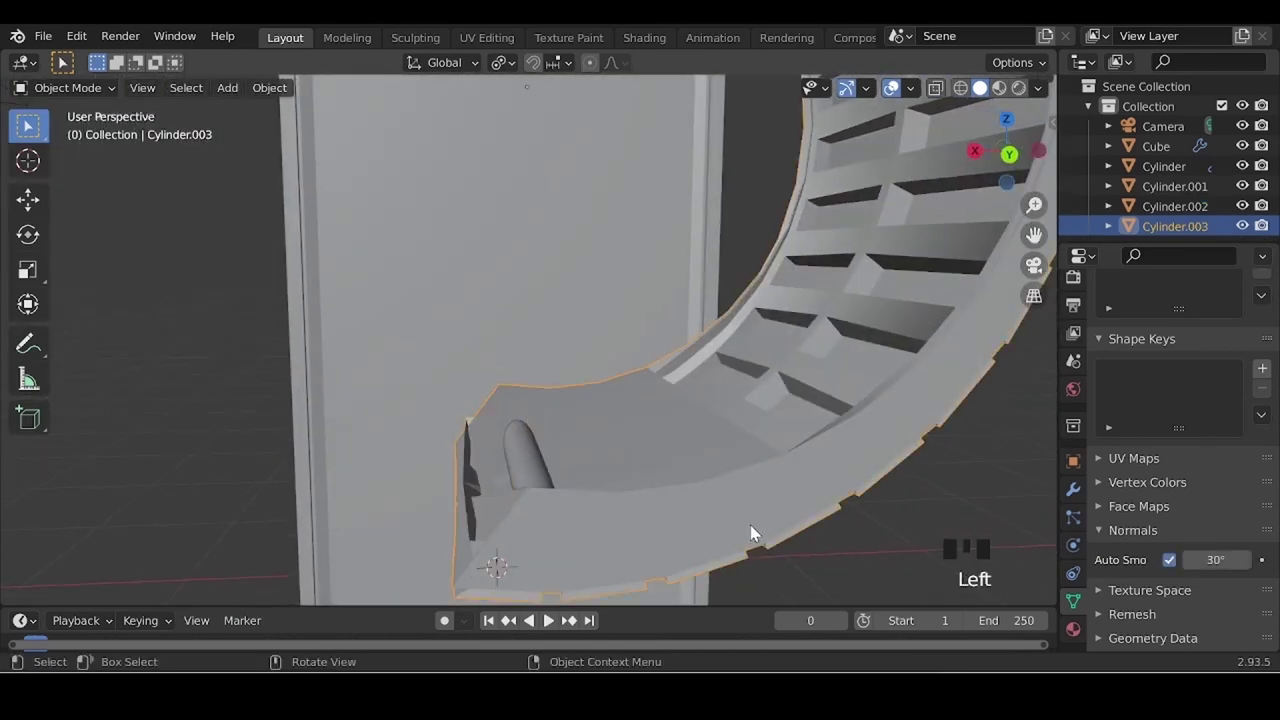
- Nudge the band slightly along X, then start sliding the rod below it along Y
{"action": "key", "text": "g"}
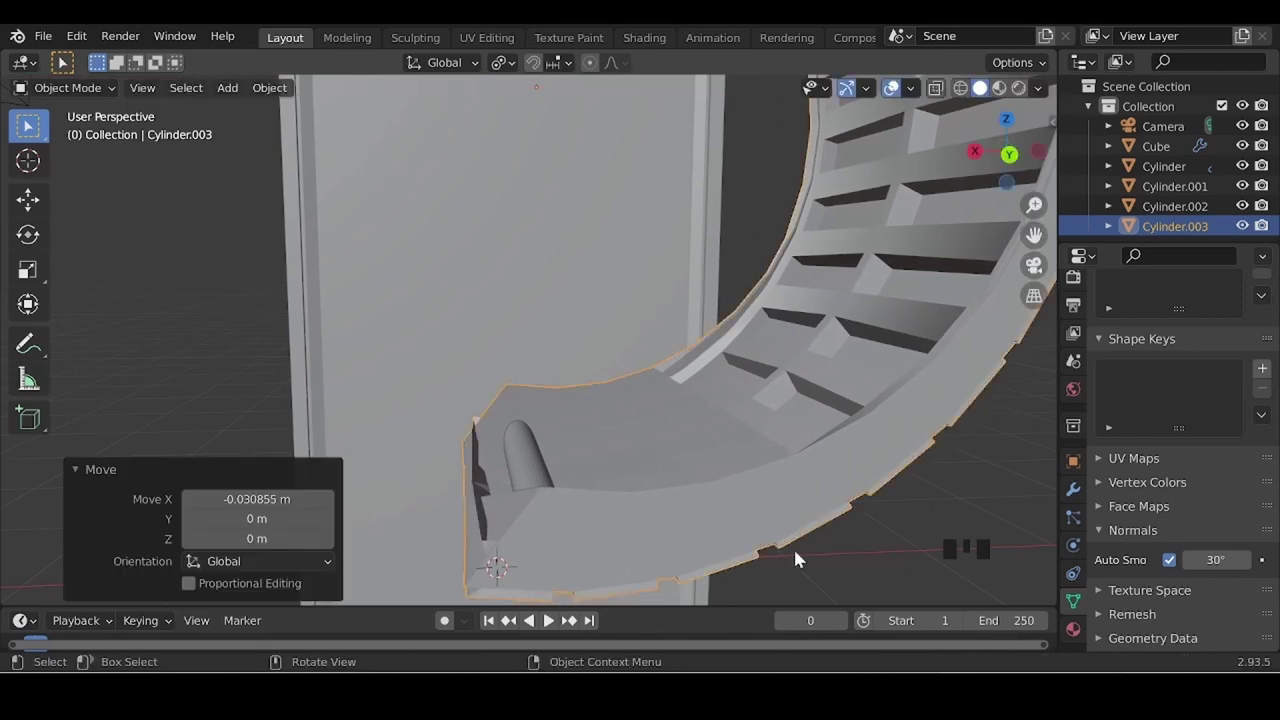
{"action": "left_click_drag", "start_coordinate": [540, 533], "coordinate": [580, 438]}
{"action": "left_click", "coordinate": [580, 438]}
{"action": "left_click_drag", "start_coordinate": [738, 537], "coordinate": [769, 541]}
{"action": "scroll", "scroll_direction": "down", "scroll_amount": 3}
{"action": "key", "text": "g"}
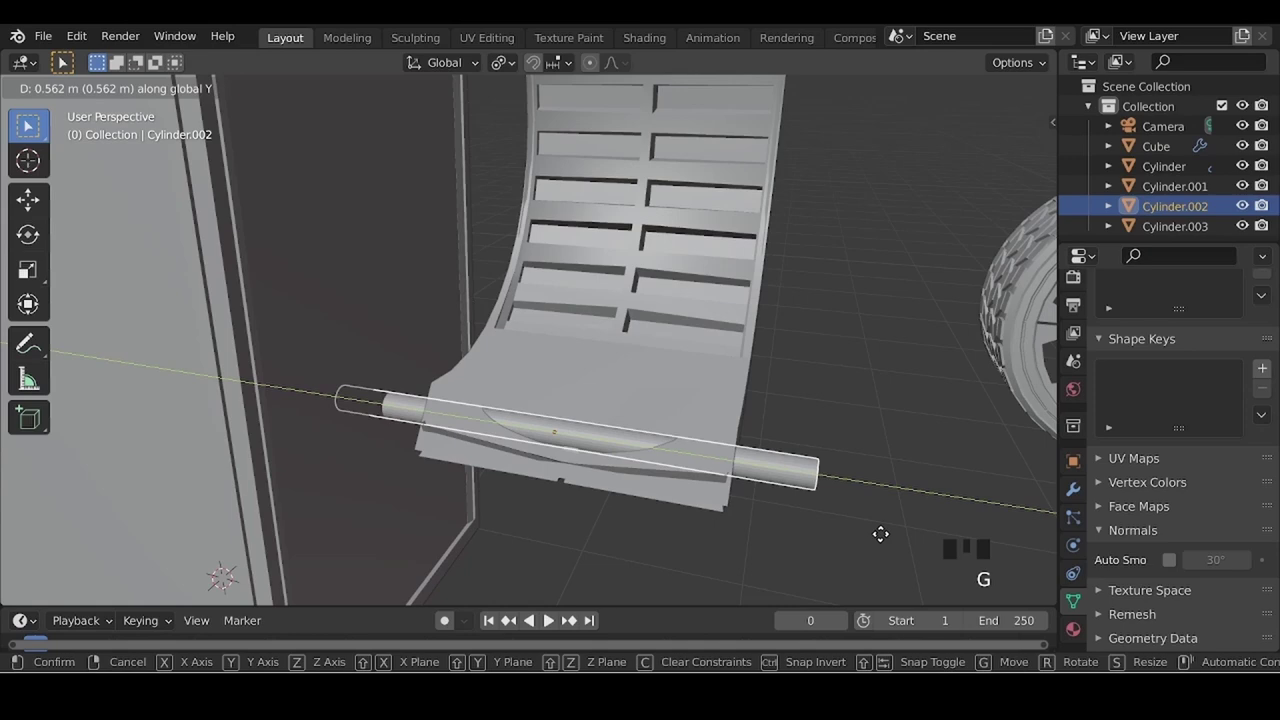
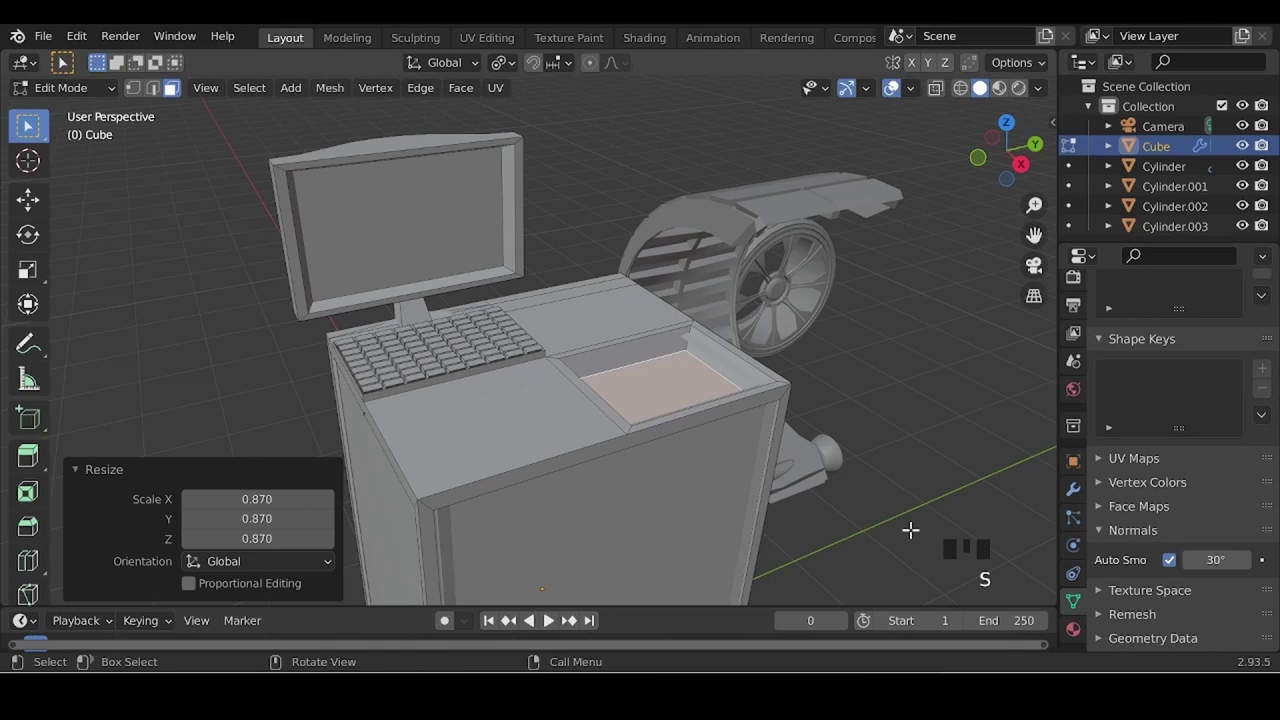
- Sink a panel of the cabinet top into a recessed tray, insetting, scaling by 0.87 and pushing it down
{"action": "key", "text": "Tab"}
{"action": "left_click", "coordinate": [899, 511]}
{"action": "scroll", "scroll_direction": "down", "scroll_amount": 3}
{"action": "left_click_drag", "start_coordinate": [524, 487], "coordinate": [674, 521]}
{"action": "scroll", "scroll_direction": "up", "scroll_amount": 3}
{"action": "left_click_drag", "start_coordinate": [556, 479], "coordinate": [1033, 406]}
{"action": "scroll", "scroll_direction": "down", "scroll_amount": 3}
{"action": "left_click_drag", "start_coordinate": [838, 345], "coordinate": [834, 362]}
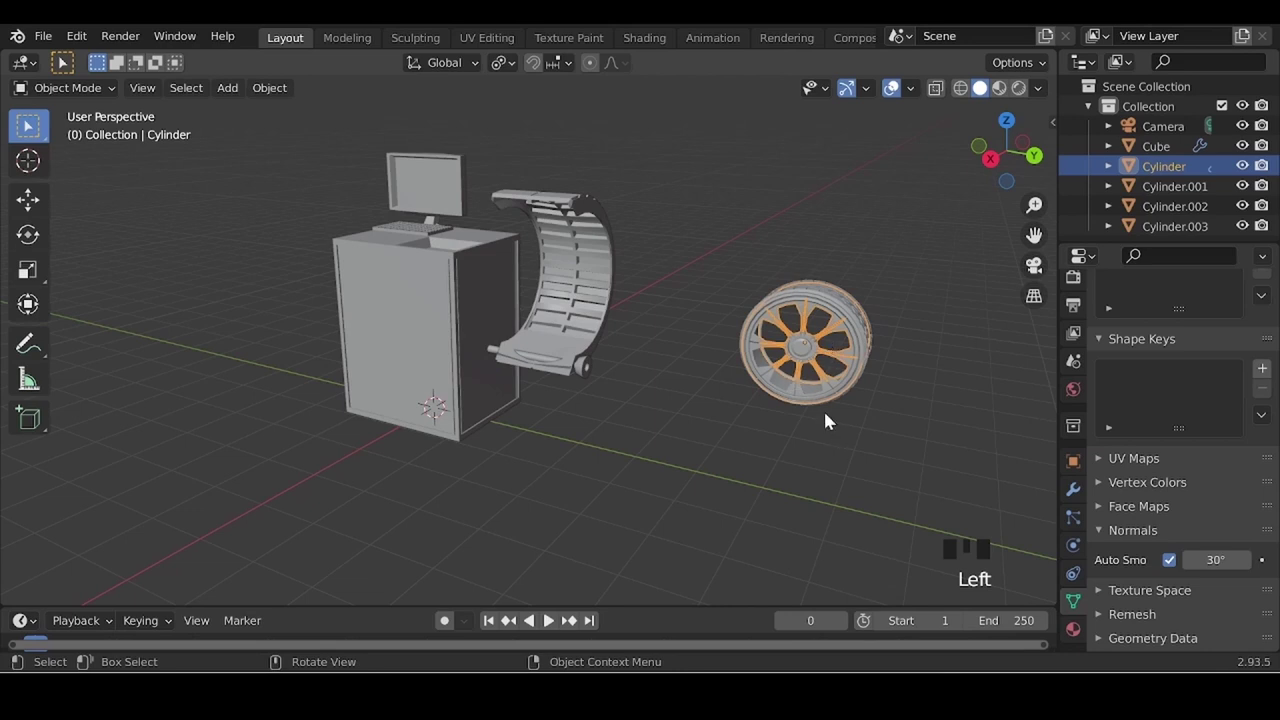
- Join the wheel parts, duplicate the wheel and turn the copy 90° about Z to stand upright
{"action": "key", "text": "g"}
{"action": "left_click", "coordinate": [850, 305]}
{"action": "key", "text": "ctrl+j"}
{"action": "left_click", "coordinate": [833, 323]}
{"action": "key", "text": "shift+d"}
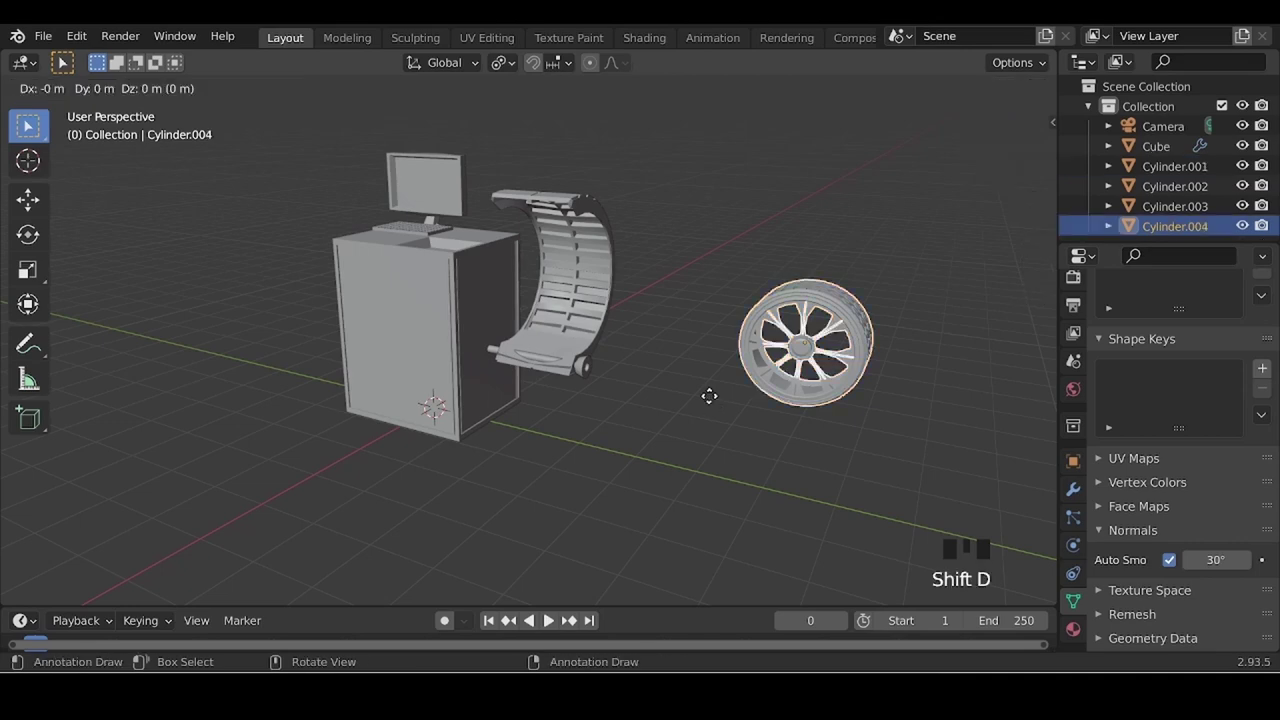
{"action": "middle_click", "coordinate": [698, 412]}
{"action": "scroll", "scroll_direction": "up", "scroll_amount": 3}
{"action": "left_click_drag", "start_coordinate": [549, 434], "coordinate": [670, 439]}
{"action": "key", "text": "r"}
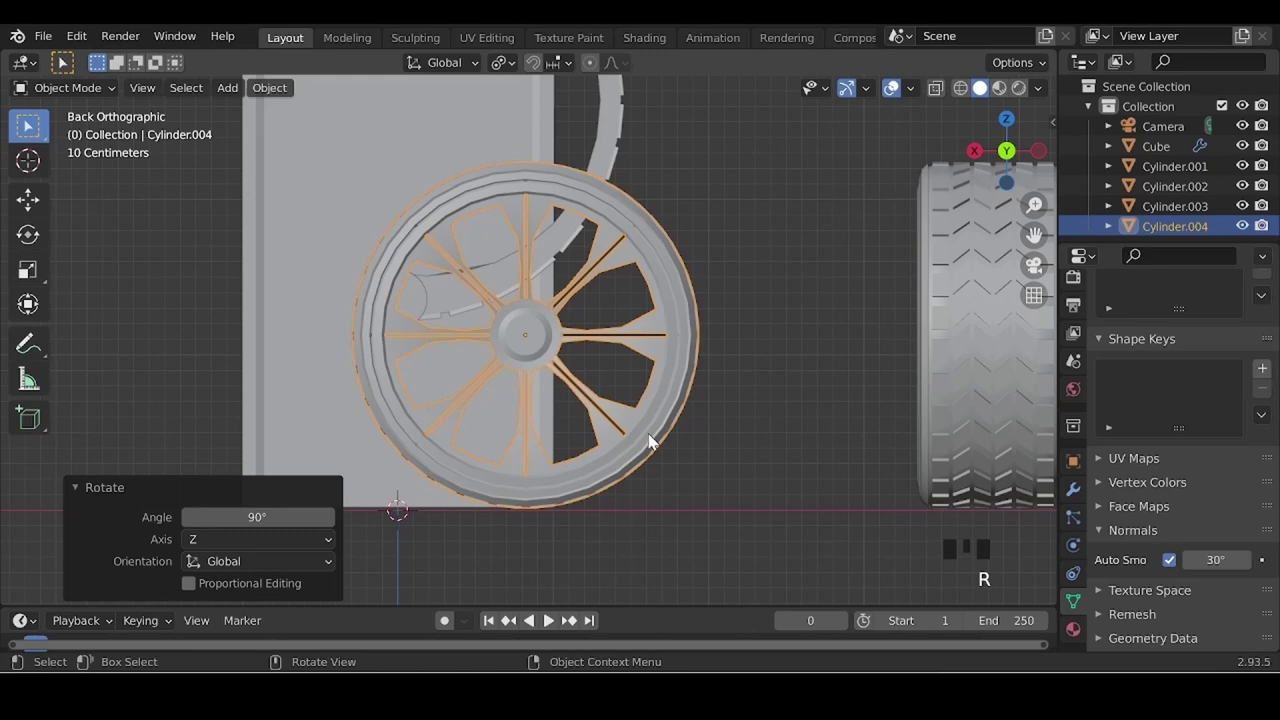
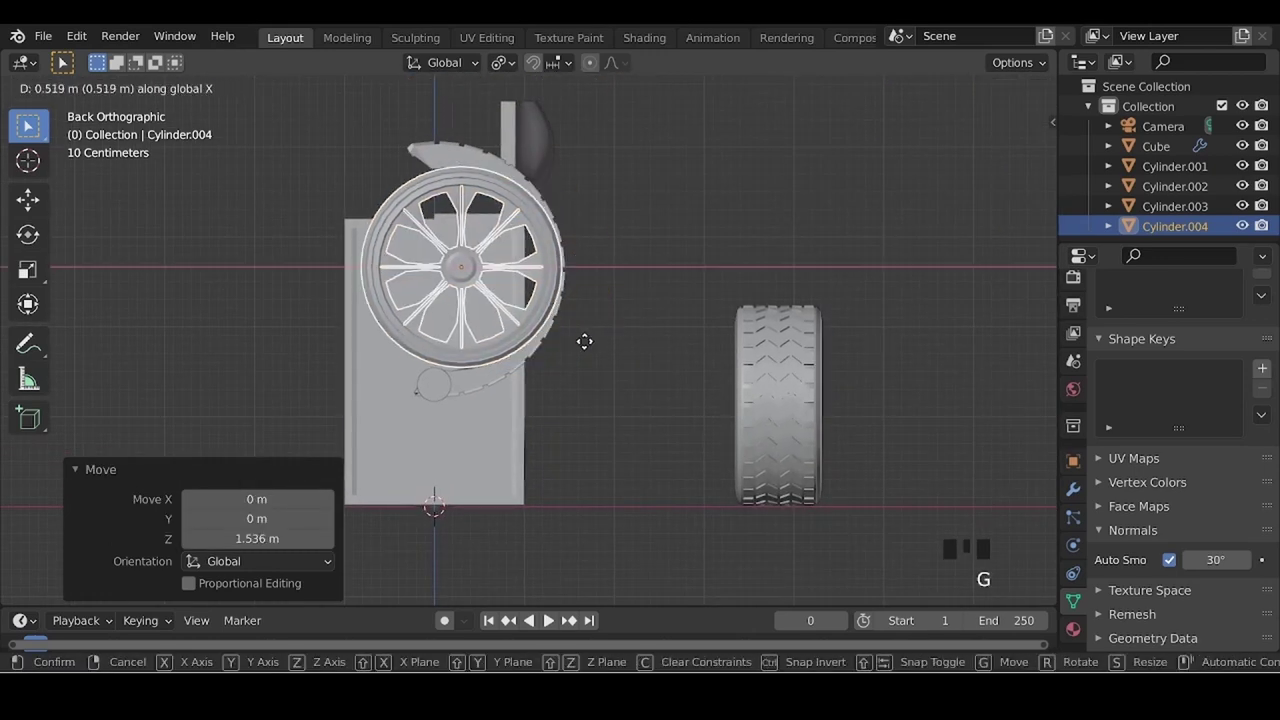
{"action": "middle_click", "coordinate": [537, 397]}
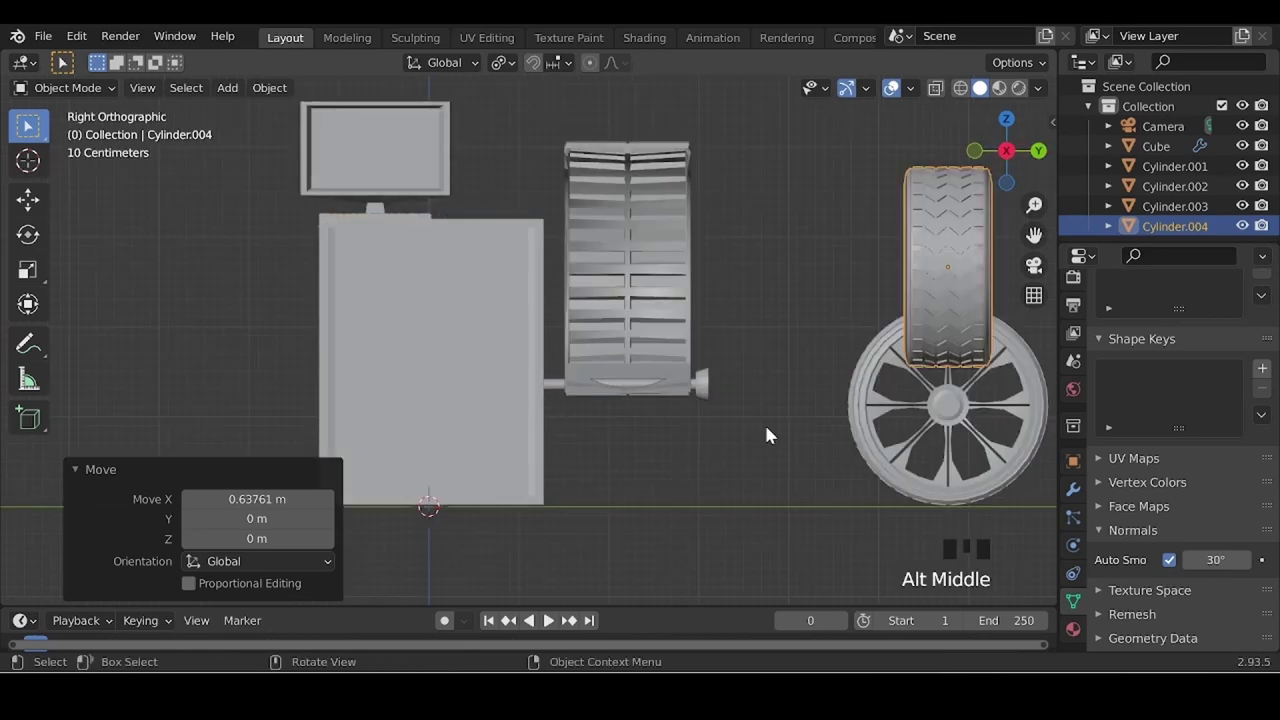
- Move the wheel copy into the curved slotted band and scale it up by about 1.108
{"action": "key", "text": "g"}
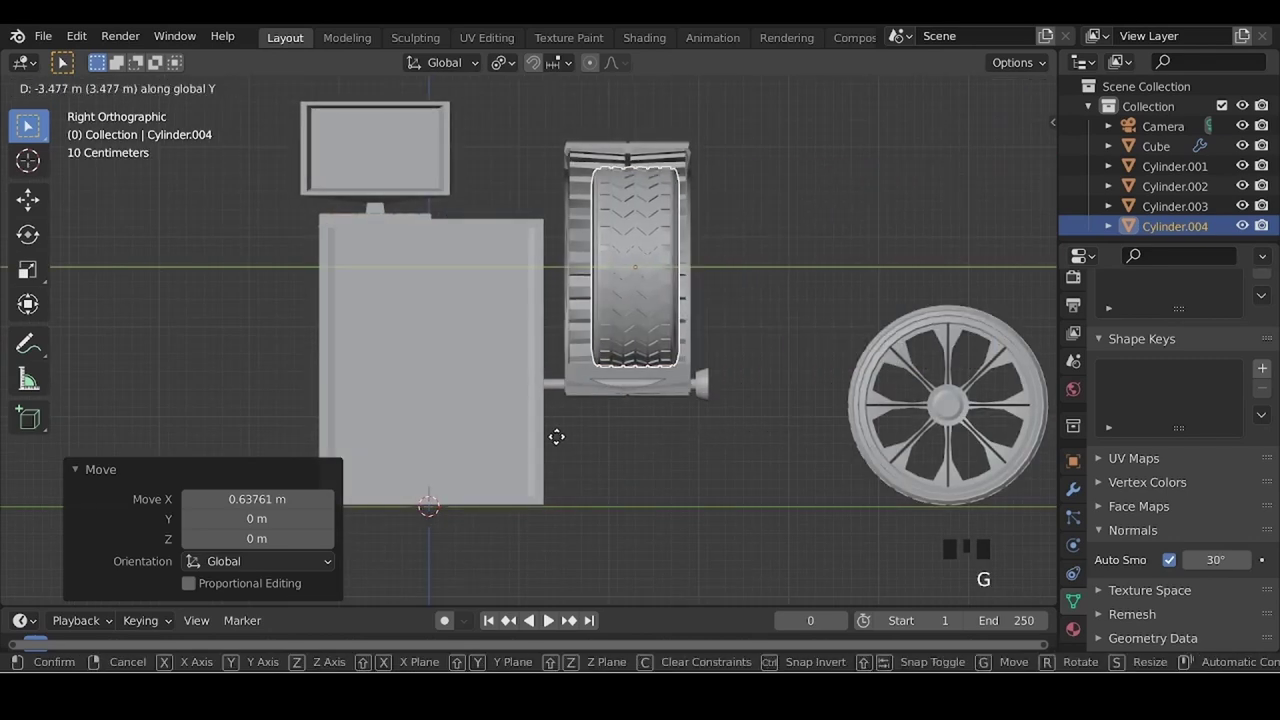
{"action": "left_click", "coordinate": [659, 502]}
{"action": "left_click_drag", "start_coordinate": [735, 487], "coordinate": [697, 525]}
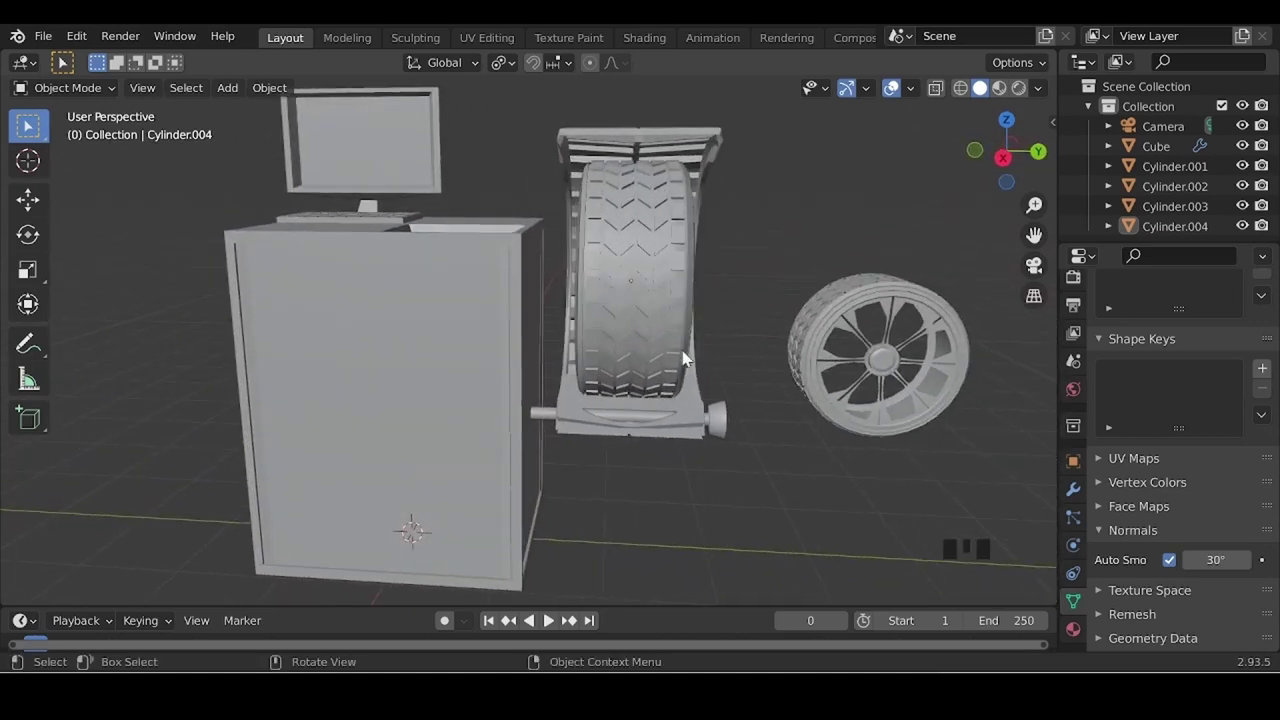
{"action": "left_click", "coordinate": [646, 317]}
{"action": "key", "text": "s"}
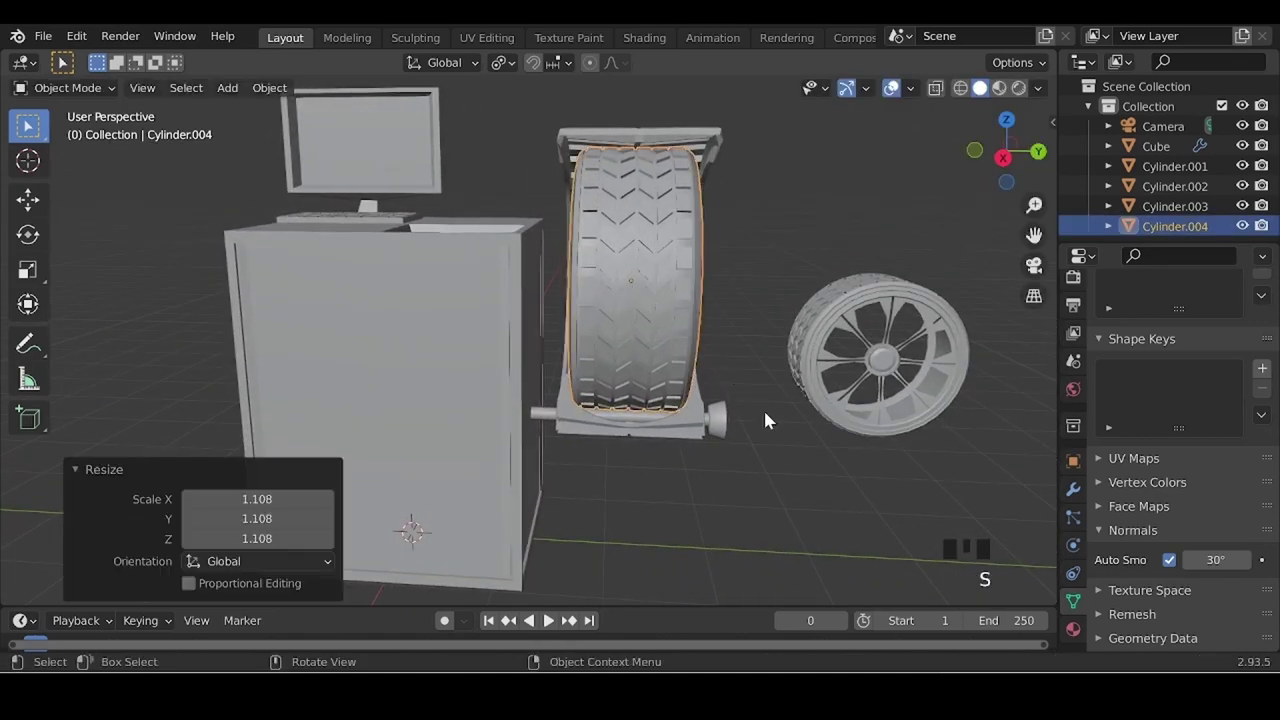
{"action": "left_click_drag", "start_coordinate": [781, 442], "coordinate": [793, 451]}
- Inspect the cradled wheel from around the model, then select the cabinet's front face for editing
{"action": "left_click_drag", "start_coordinate": [807, 518], "coordinate": [691, 504]}
{"action": "scroll", "scroll_direction": "down", "scroll_amount": 3}
{"action": "left_click_drag", "start_coordinate": [550, 494], "coordinate": [648, 510]}
{"action": "left_click", "coordinate": [648, 510]}
{"action": "left_click_drag", "start_coordinate": [307, 453], "coordinate": [465, 448]}
{"action": "scroll", "scroll_direction": "up", "scroll_amount": 3}
{"action": "left_click_drag", "start_coordinate": [642, 480], "coordinate": [542, 481]}
{"action": "scroll", "scroll_direction": "down", "scroll_amount": 3}
{"action": "left_click_drag", "start_coordinate": [613, 467], "coordinate": [457, 471]}
{"action": "scroll", "scroll_direction": "up", "scroll_amount": 3}
{"action": "left_click_drag", "start_coordinate": [490, 516], "coordinate": [619, 364]}
{"action": "left_click", "coordinate": [619, 364]}
{"action": "key", "text": "a"}
{"action": "left_click", "coordinate": [617, 364]}
{"action": "key", "text": "Tab"}
{"action": "left_click", "coordinate": [655, 334]}
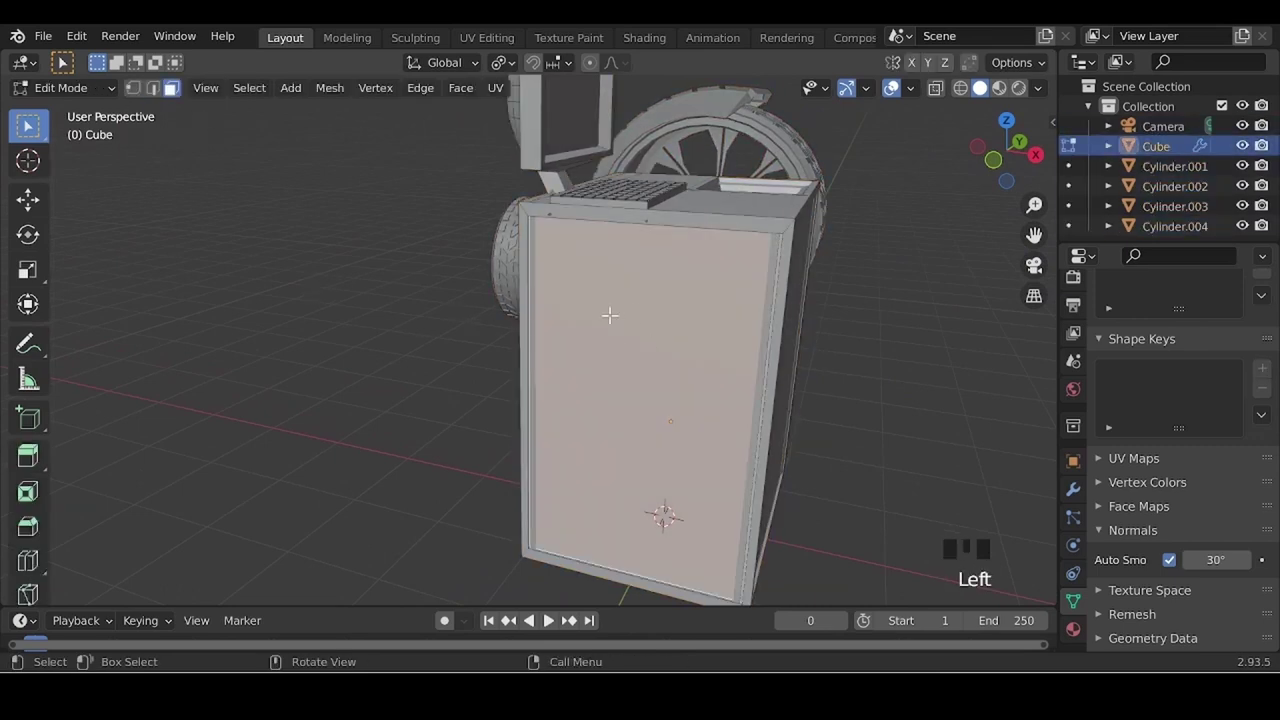
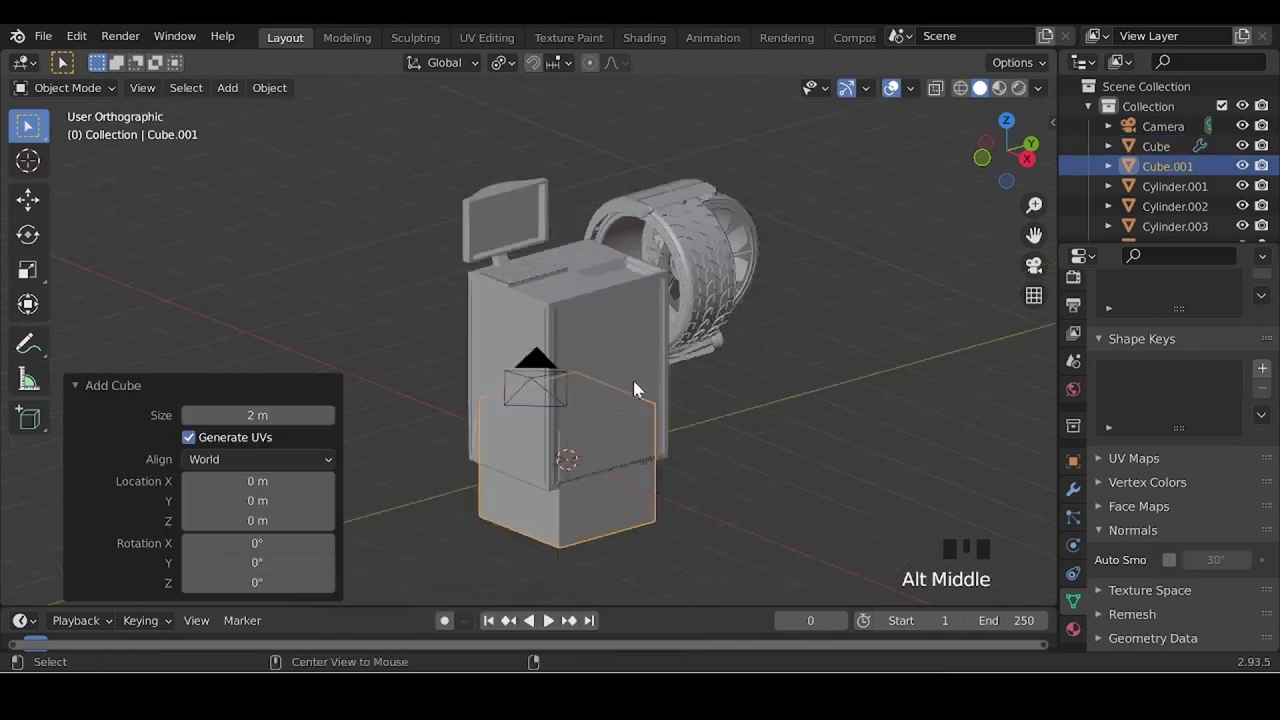
- Shrink Cube.001 to a small block and move it along the cabinet's bottom edge
{"action": "middle_click", "coordinate": [881, 390]}
{"action": "scroll", "scroll_direction": "up", "scroll_amount": 3}
{"action": "middle_click", "coordinate": [541, 474]}
{"action": "key", "text": "s"}
{"action": "scroll", "scroll_direction": "up", "scroll_amount": 3}
{"action": "left_click_drag", "start_coordinate": [533, 456], "coordinate": [860, 485]}
{"action": "key", "text": "s"}
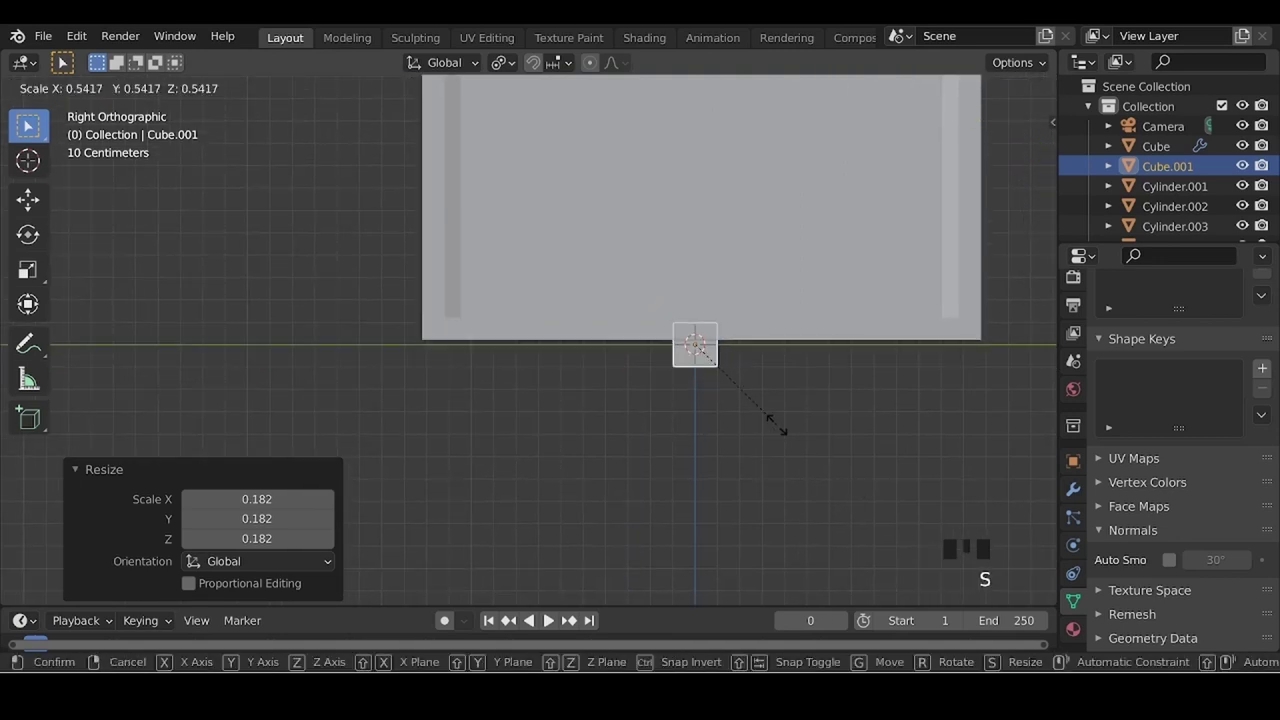
{"action": "left_click_drag", "start_coordinate": [582, 407], "coordinate": [773, 460]}
{"action": "key", "text": "g"}
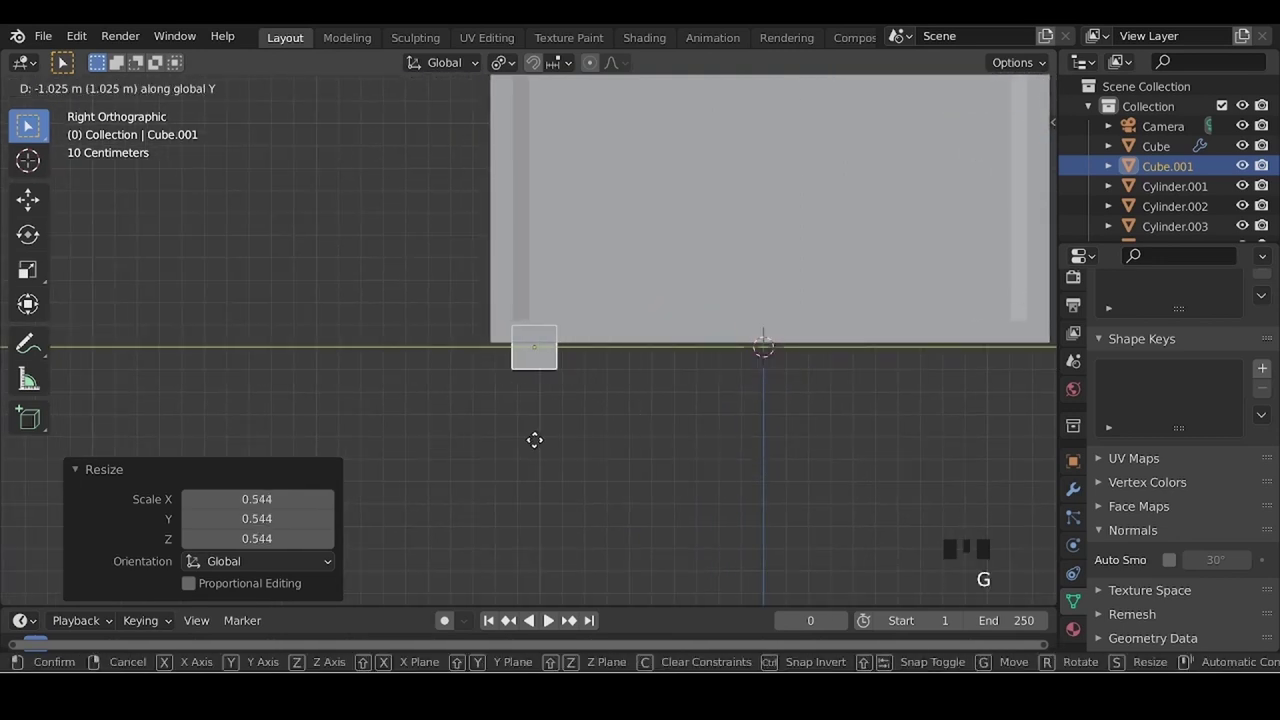
- Position the block under the cabinet base along X and taper its bottom face along Y
{"action": "middle_click", "coordinate": [532, 442]}
{"action": "scroll", "scroll_direction": "up", "scroll_amount": 3}
{"action": "middle_click", "coordinate": [370, 440]}
{"action": "scroll", "scroll_direction": "down", "scroll_amount": 3}
{"action": "left_click_drag", "start_coordinate": [692, 423], "coordinate": [480, 438]}
{"action": "middle_click", "coordinate": [496, 434]}
{"action": "left_click_drag", "start_coordinate": [460, 441], "coordinate": [535, 449]}
{"action": "scroll", "scroll_direction": "up", "scroll_amount": 3}
{"action": "key", "text": "g"}
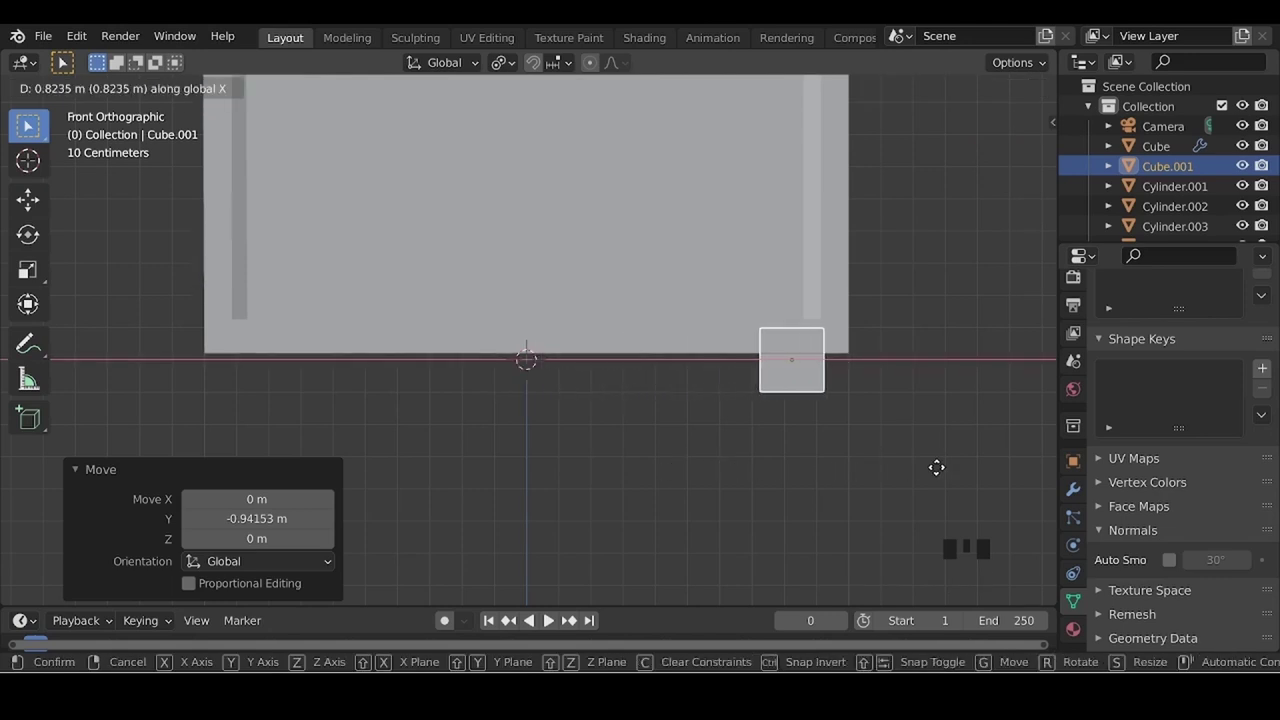
{"action": "middle_click", "coordinate": [727, 468]}
{"action": "scroll", "scroll_direction": "up", "scroll_amount": 3}
{"action": "key", "text": "g"}
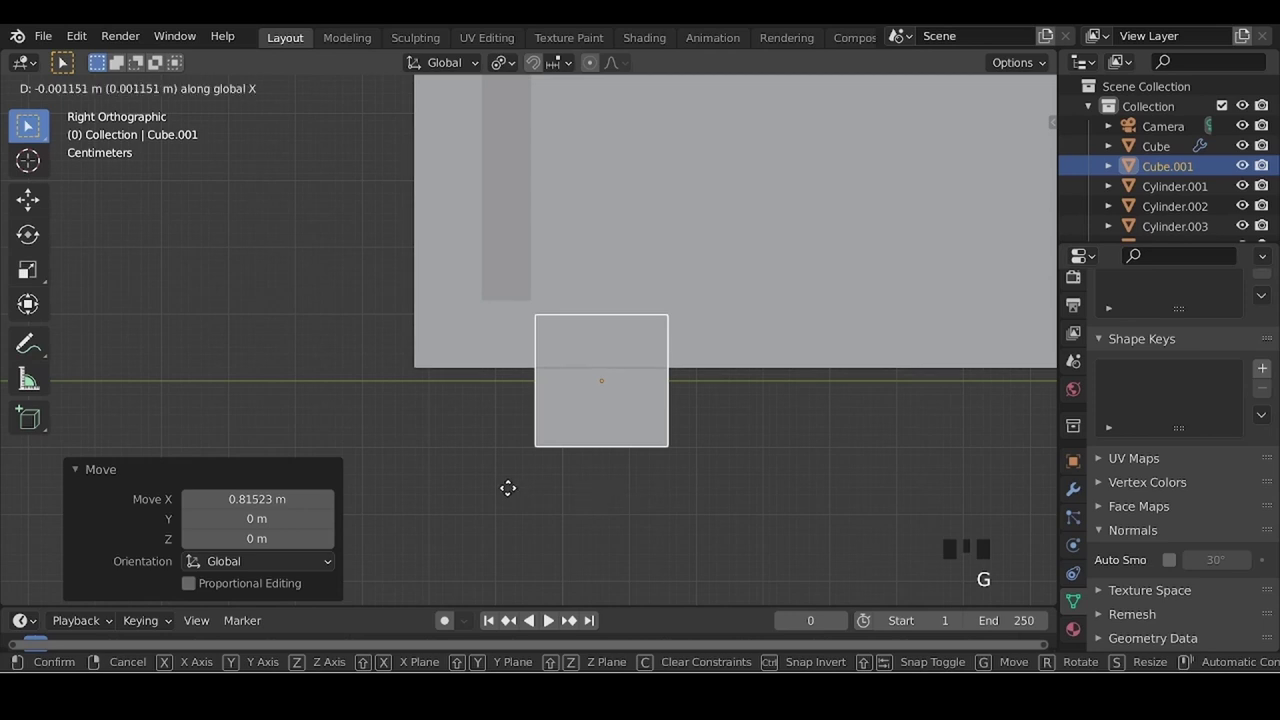
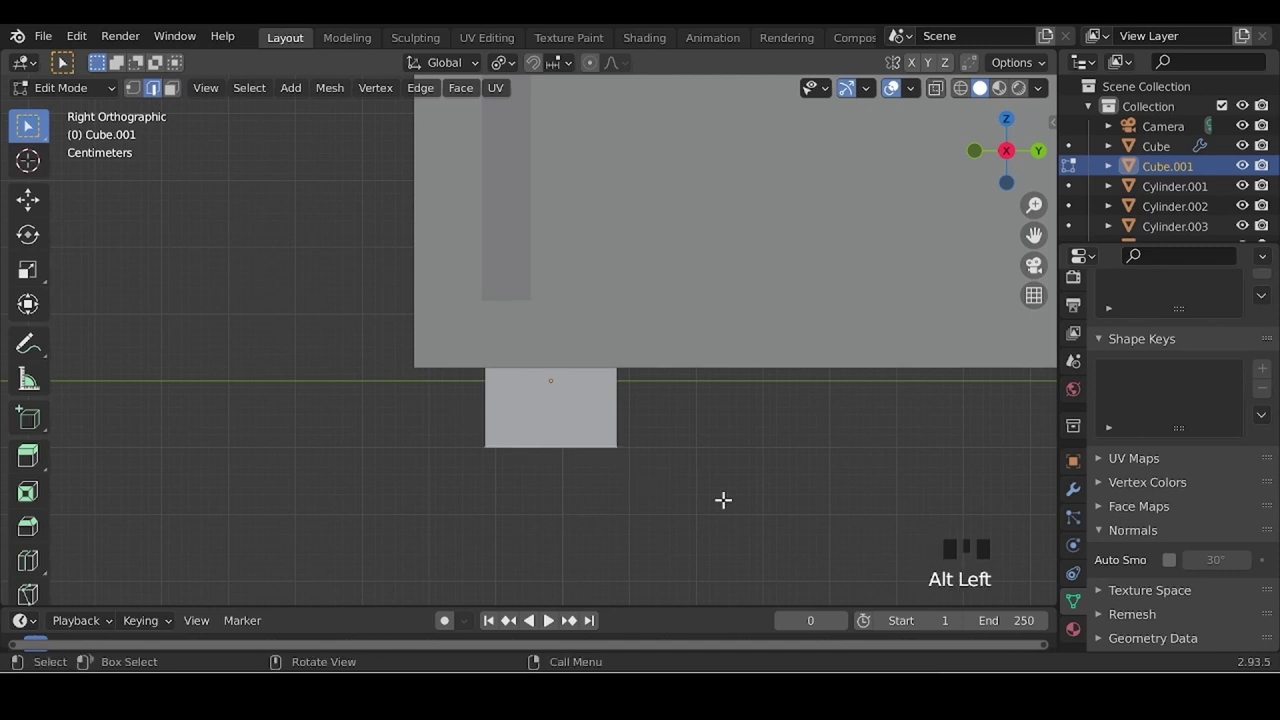
{"action": "key", "text": "s"}
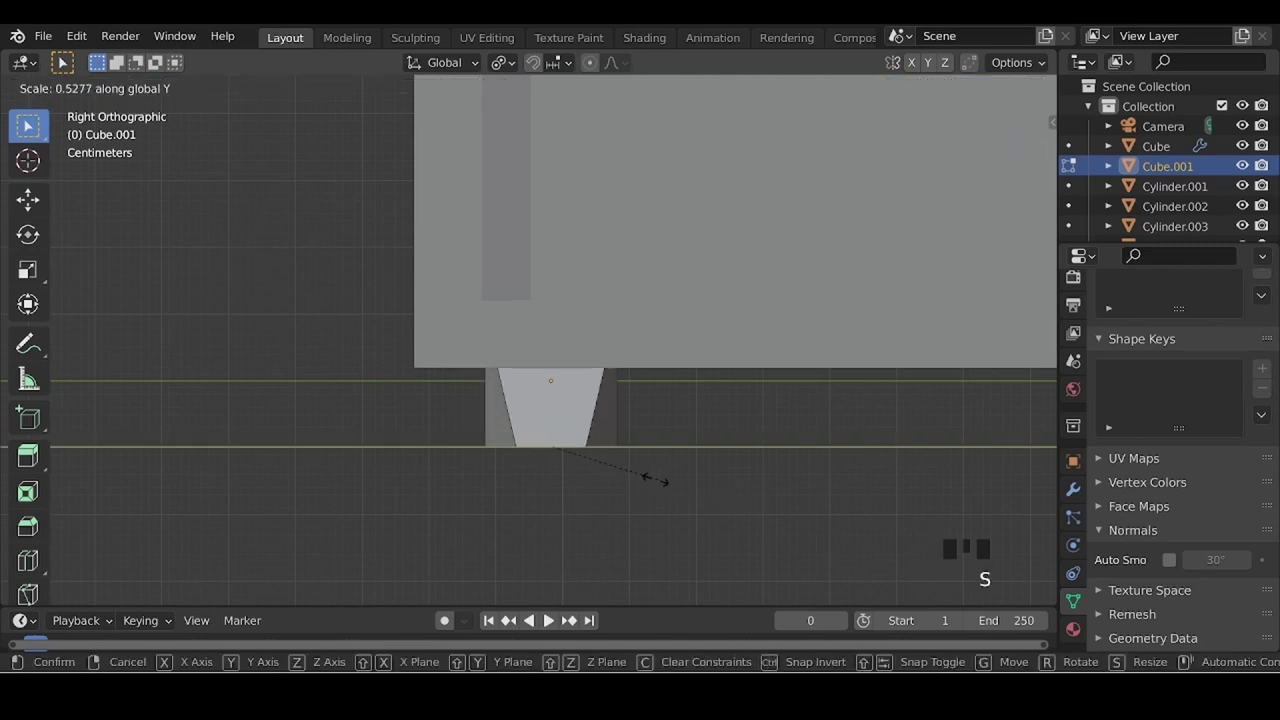
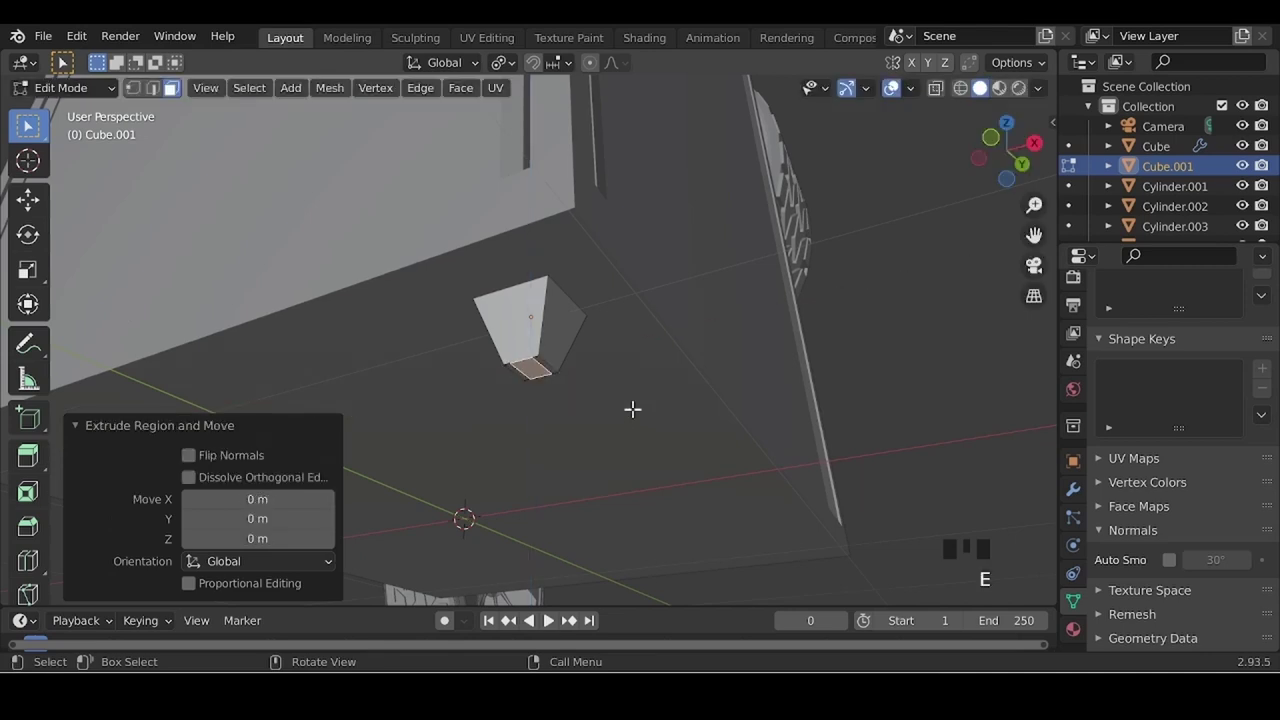
- Add a cylinder and rotate it 90° about X onto its side
{"action": "scroll", "scroll_direction": "up", "scroll_amount": 3}
{"action": "left_click_drag", "start_coordinate": [541, 434], "coordinate": [533, 475]}
{"action": "scroll", "scroll_direction": "down", "scroll_amount": 3}
{"action": "middle_click", "coordinate": [543, 448]}
{"action": "key", "text": "shift+a"}
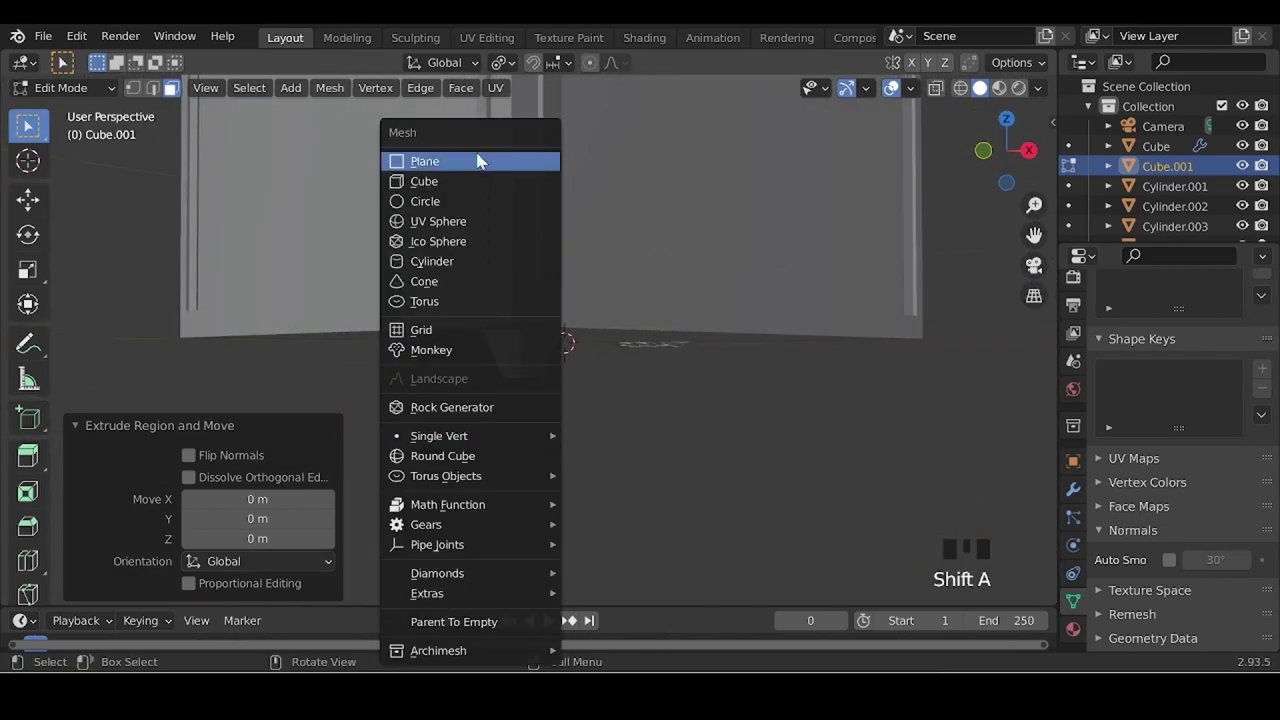
{"action": "right_click", "coordinate": [323, 320]}
{"action": "key", "text": "Tab"}
{"action": "key", "text": "shift+a"}
{"action": "scroll", "scroll_direction": "down", "scroll_amount": 3}
{"action": "key", "text": "r"}
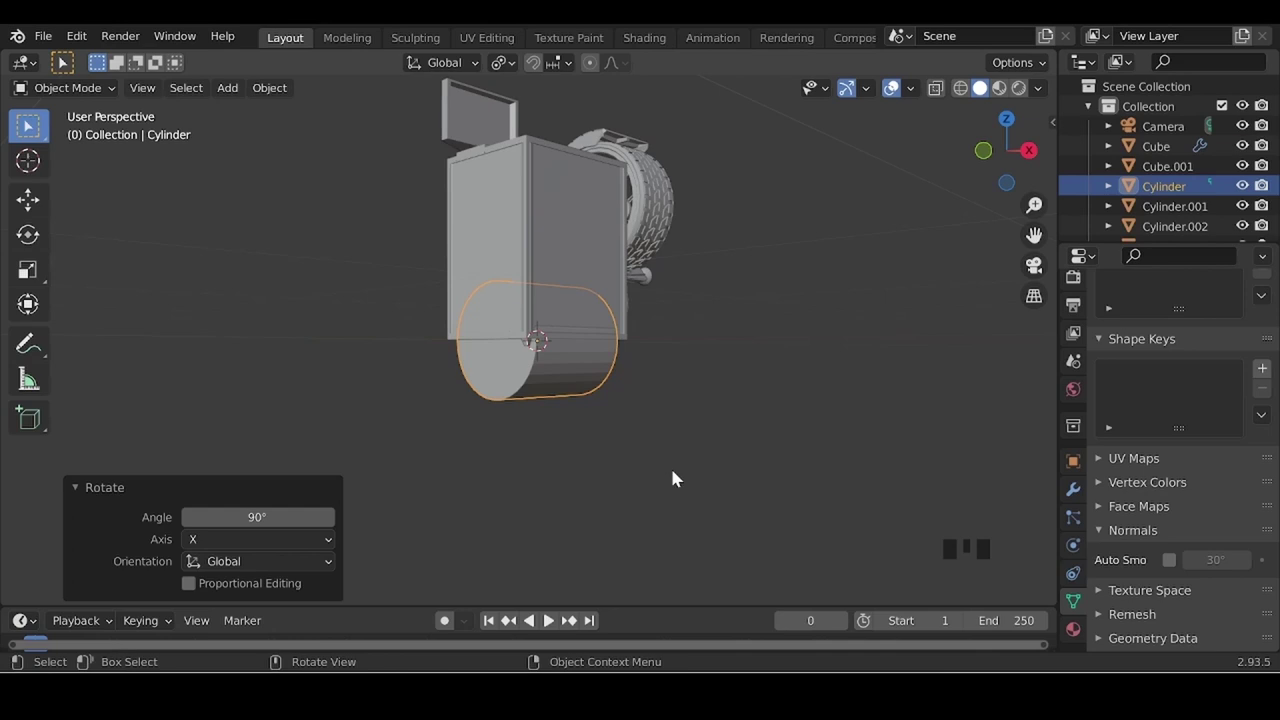
- Scale the cylinder to 0.58 and move it along Y under the tapered bracket
{"action": "middle_click", "coordinate": [529, 423]}
{"action": "middle_click", "coordinate": [635, 446]}
{"action": "scroll", "scroll_direction": "up", "scroll_amount": 3}
{"action": "left_click_drag", "start_coordinate": [516, 501], "coordinate": [615, 512]}
{"action": "scroll", "scroll_direction": "down", "scroll_amount": 3}
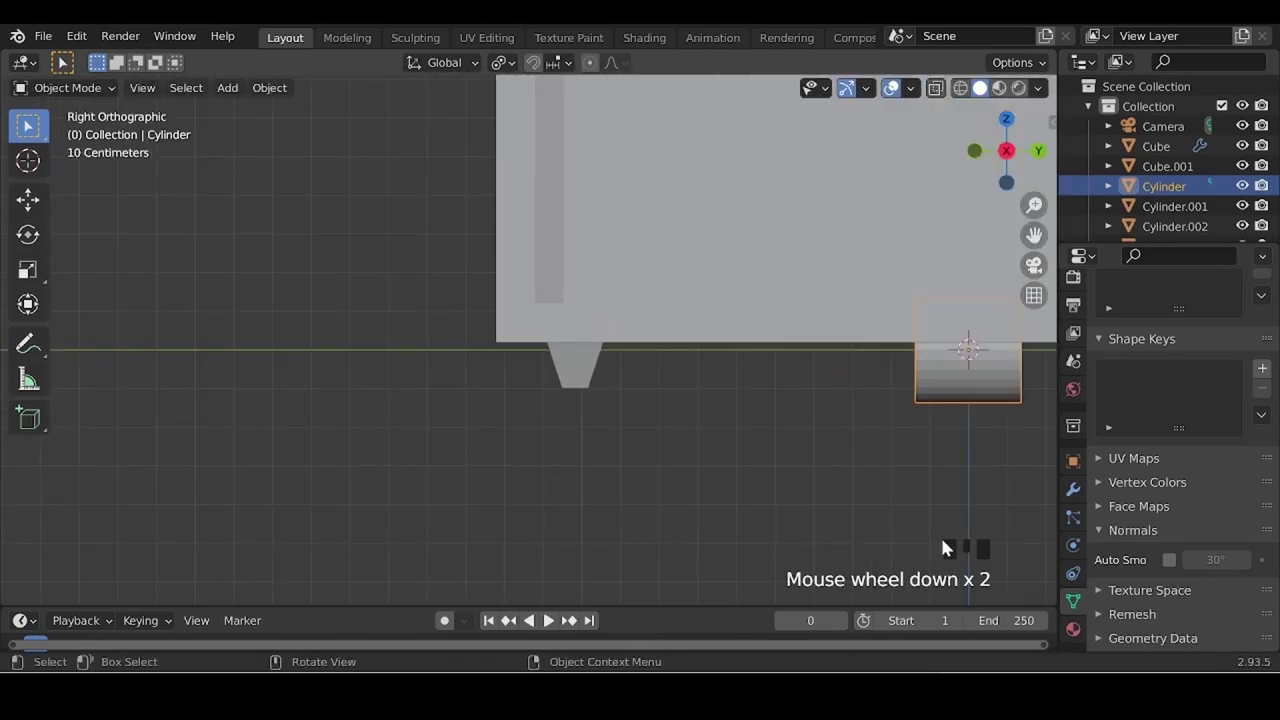
{"action": "key", "text": "s"}
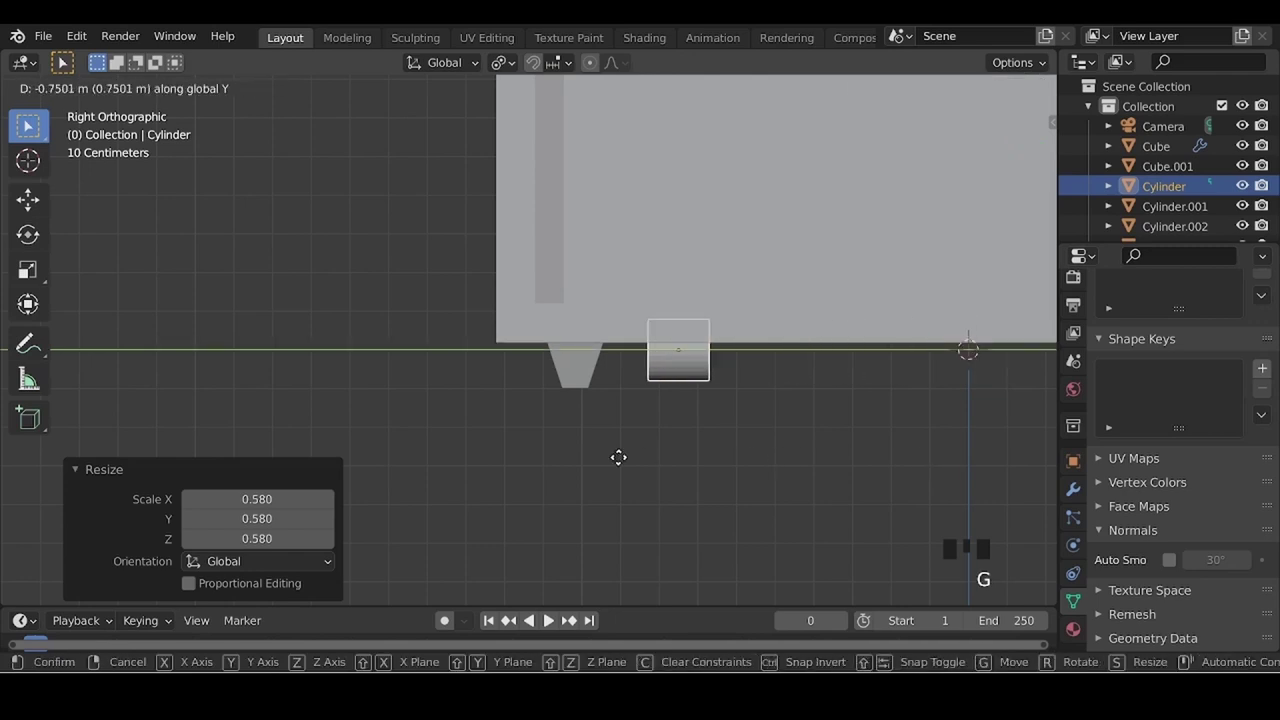
{"action": "scroll", "scroll_direction": "down", "scroll_amount": 3}
{"action": "scroll", "scroll_direction": "up", "scroll_amount": 3}
{"action": "left_click_drag", "start_coordinate": [695, 491], "coordinate": [794, 453]}
{"action": "key", "text": "g"}
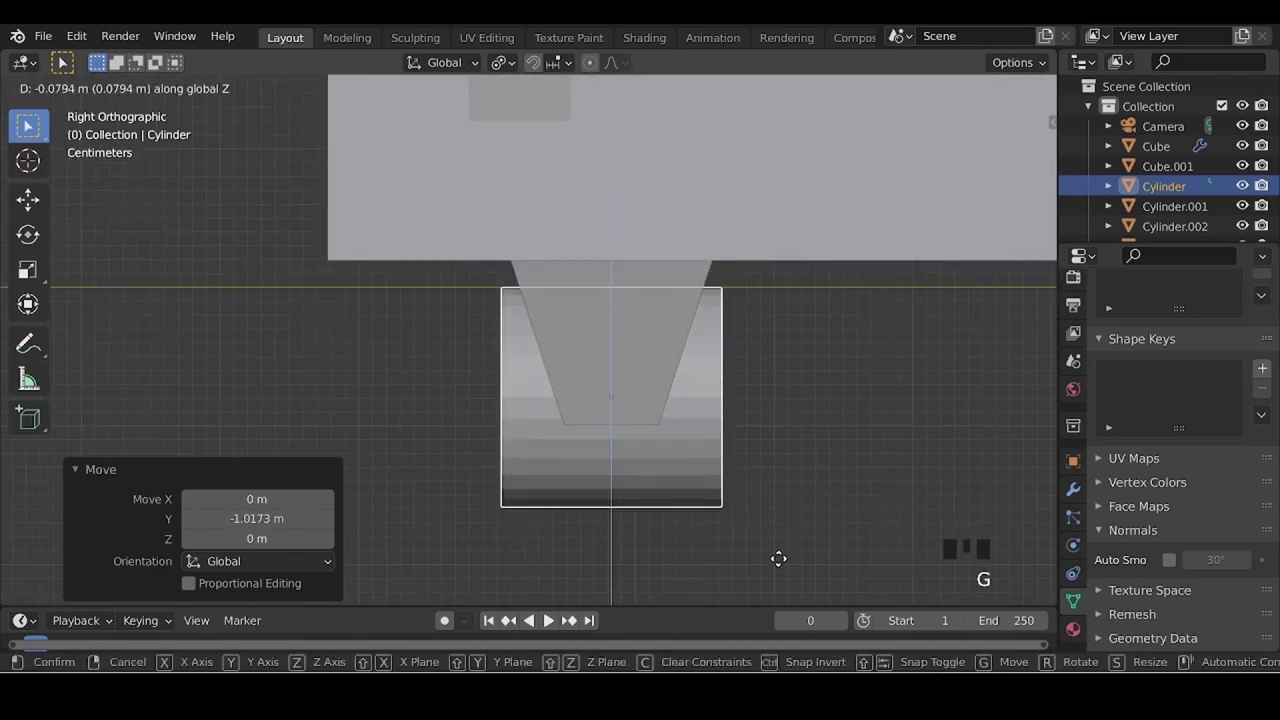
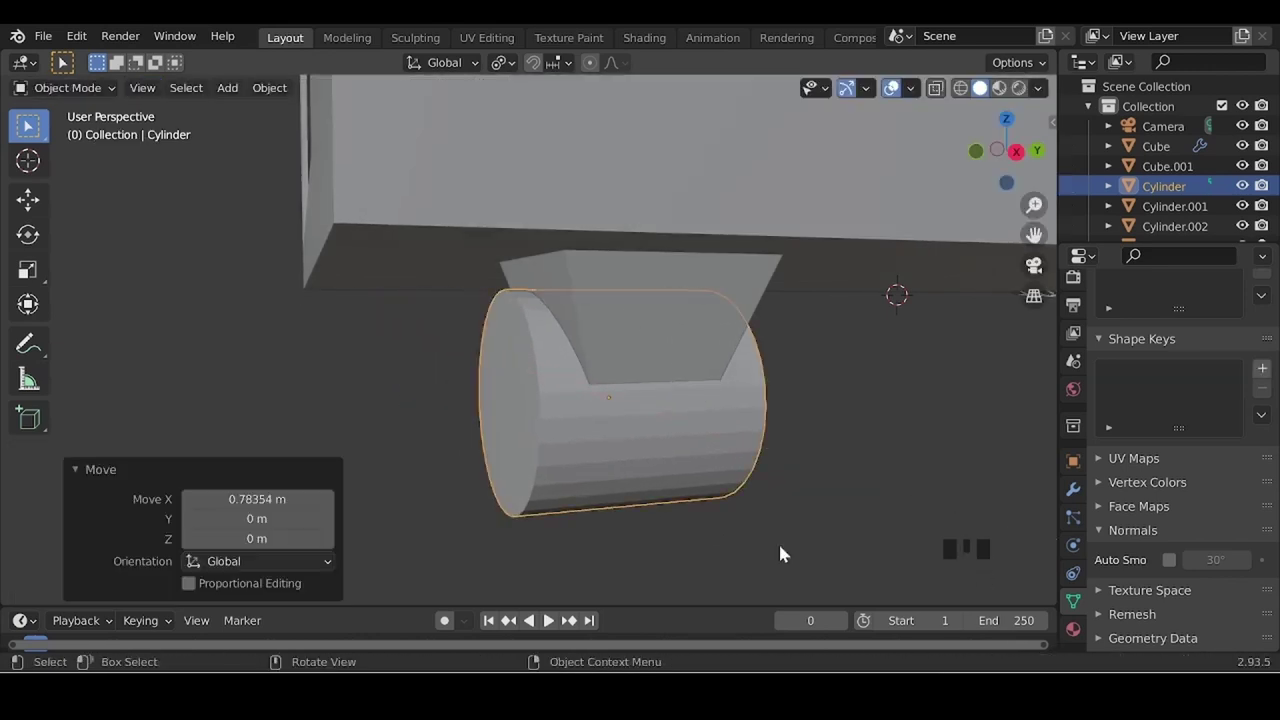
- Center the cylinder under the bracket along X and stretch it lengthwise along Y
{"action": "middle_click", "coordinate": [595, 481]}
{"action": "key", "text": "g"}
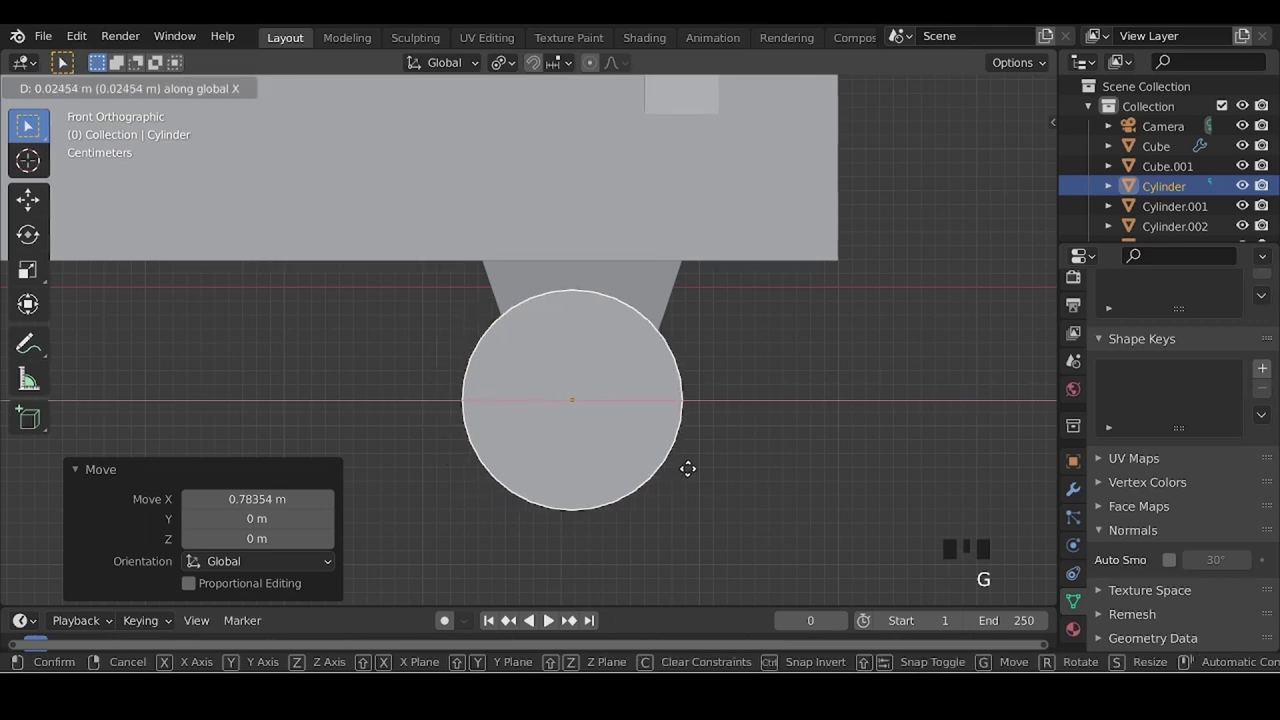
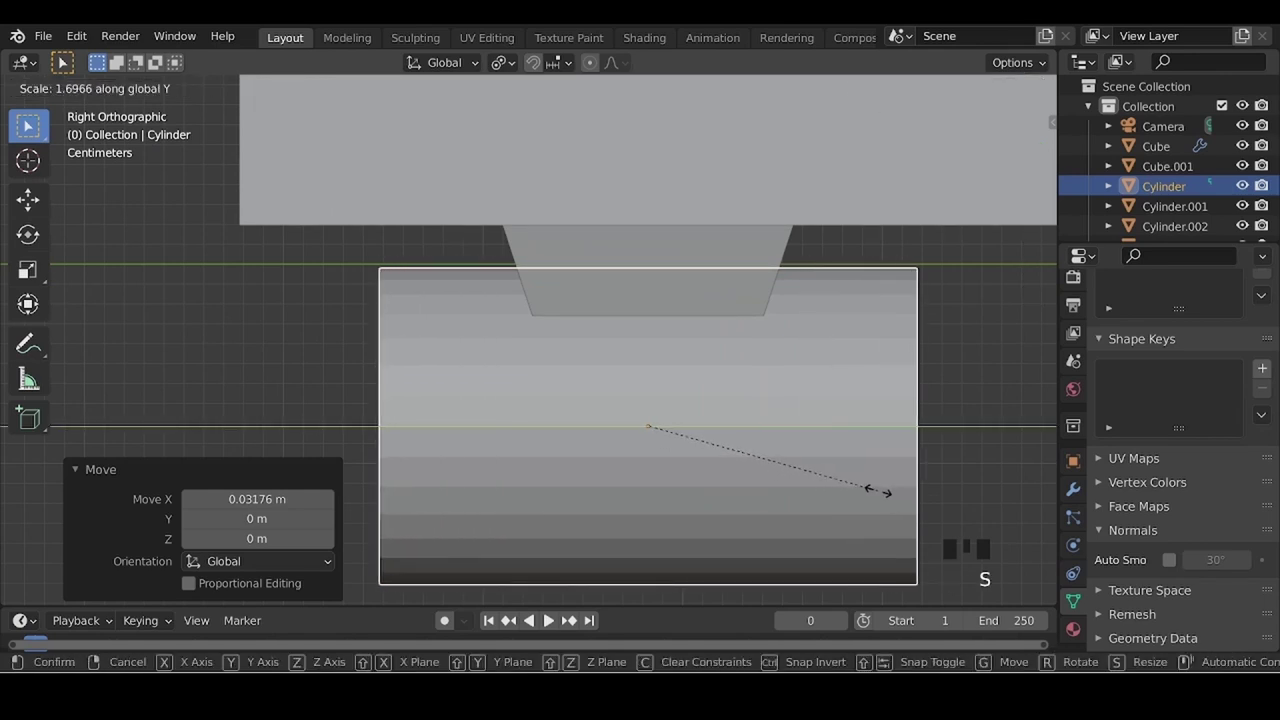
{"action": "key", "text": "Tab"}
- Loop cut the cylinder with 2 cuts, delete the middle faces and bevel the end edges
{"action": "key", "text": "ctrl+r"}
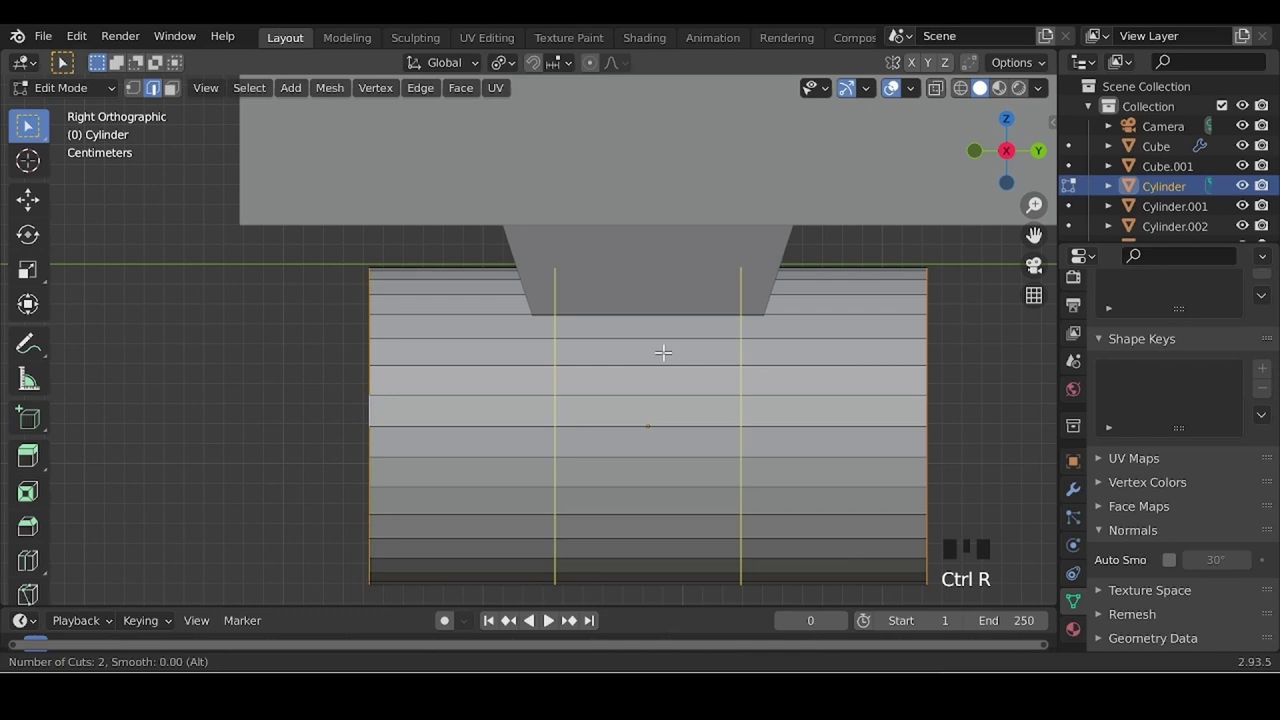
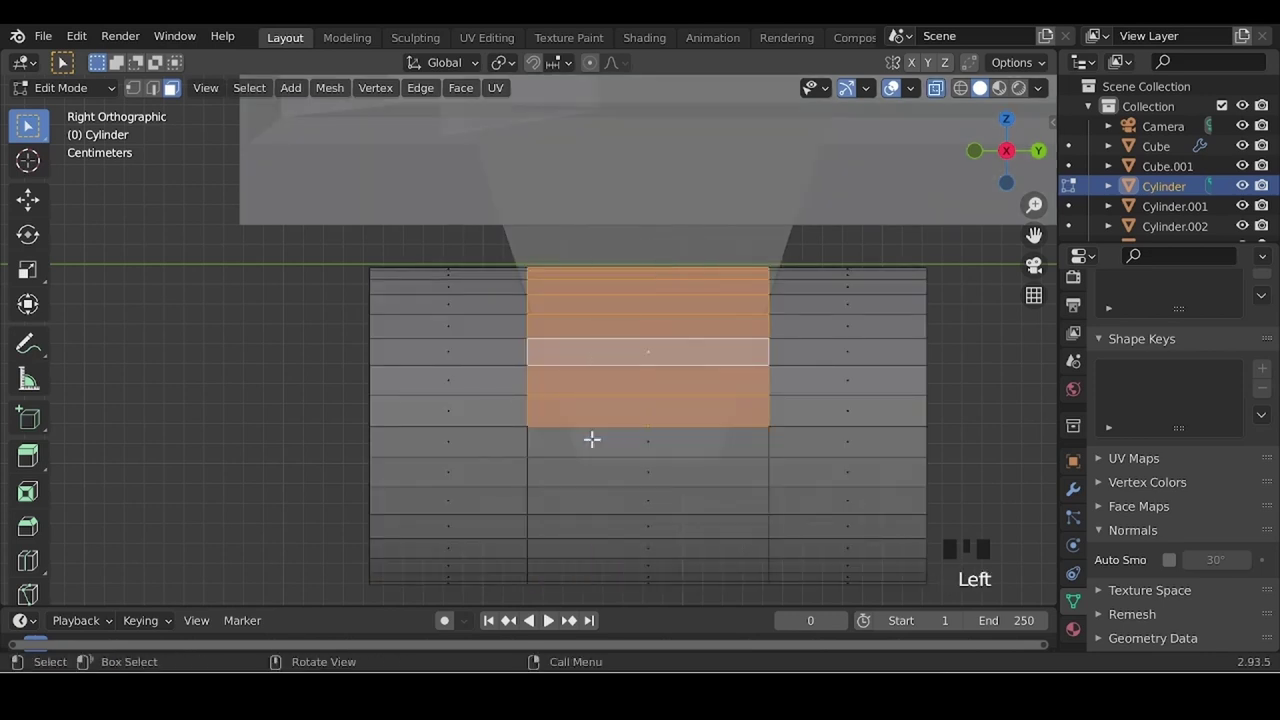
{"action": "key", "text": "x"}
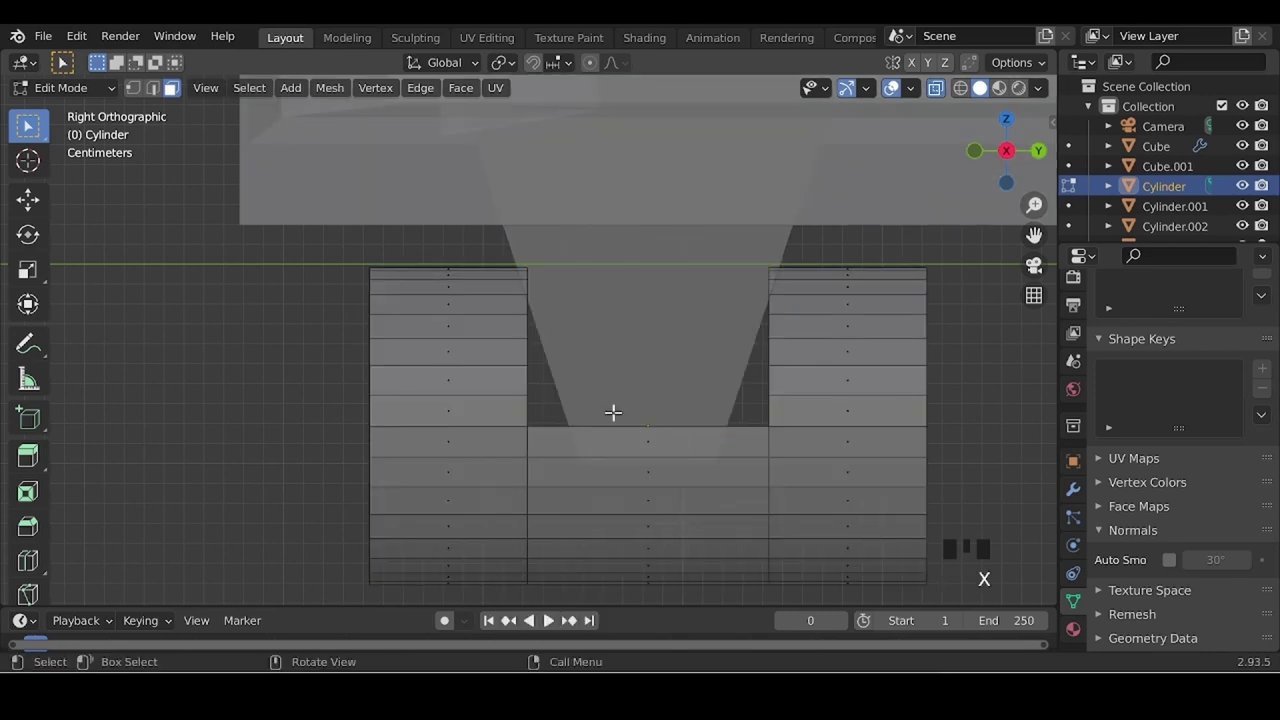
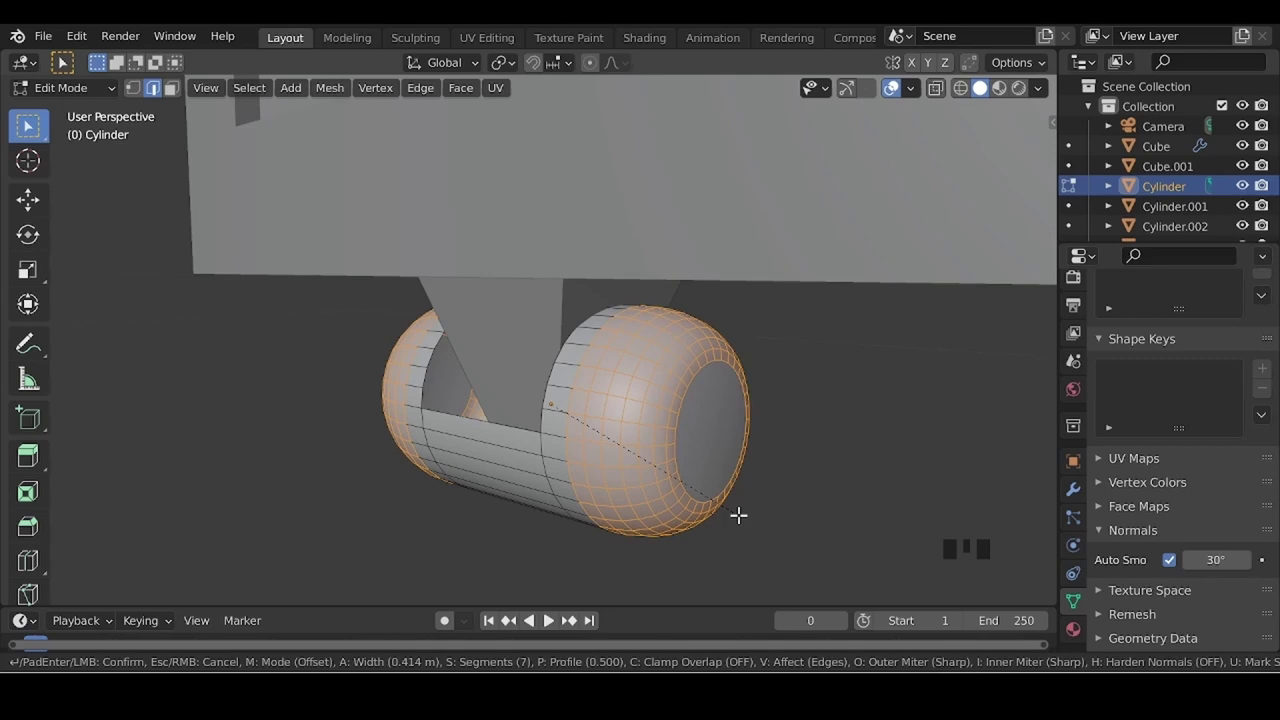
{"action": "key", "text": "Tab"}
{"action": "left_click_drag", "start_coordinate": [453, 488], "coordinate": [1073, 450]}
{"action": "left_click", "coordinate": [1077, 481]}
- Add a Solidify modifier and angle the notch vertices to match the bracket
{"action": "left_click_drag", "start_coordinate": [843, 594], "coordinate": [642, 415]}
{"action": "key", "text": "Tab"}
{"action": "key", "text": "Tab"}
{"action": "left_click_drag", "start_coordinate": [701, 534], "coordinate": [701, 541]}
{"action": "left_click_drag", "start_coordinate": [747, 562], "coordinate": [678, 432]}
{"action": "scroll", "scroll_direction": "up", "scroll_amount": 3}
{"action": "middle_click", "coordinate": [478, 479]}
{"action": "left_click_drag", "start_coordinate": [697, 473], "coordinate": [711, 421]}
{"action": "scroll", "scroll_direction": "down", "scroll_amount": 3}
{"action": "key", "text": "Tab"}
{"action": "key", "text": "alt+z"}
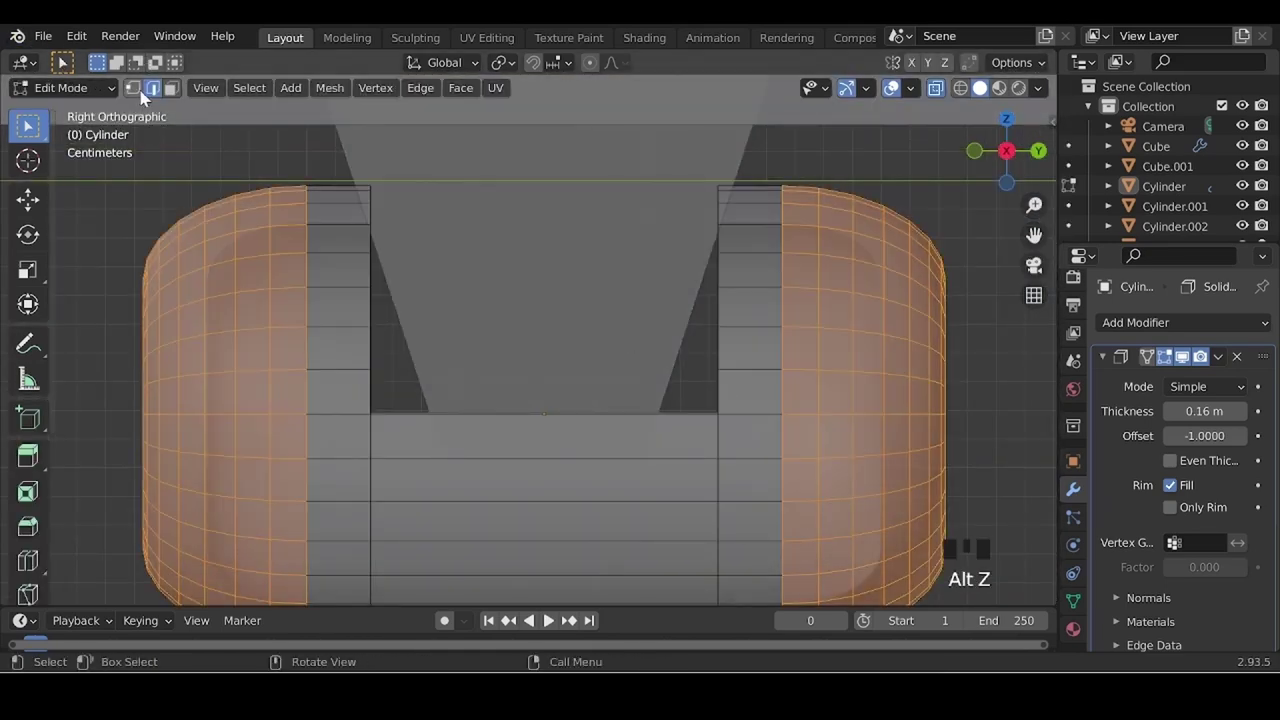
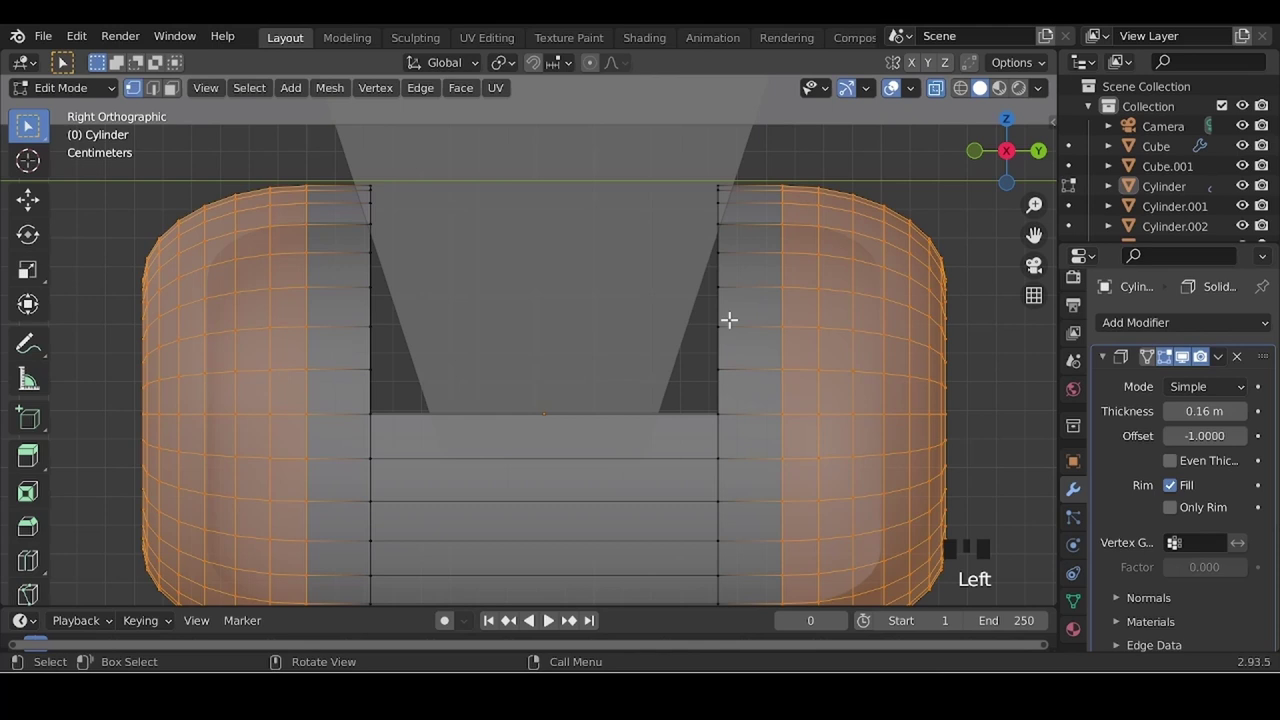
{"action": "left_click_drag", "start_coordinate": [399, 384], "coordinate": [368, 414]}
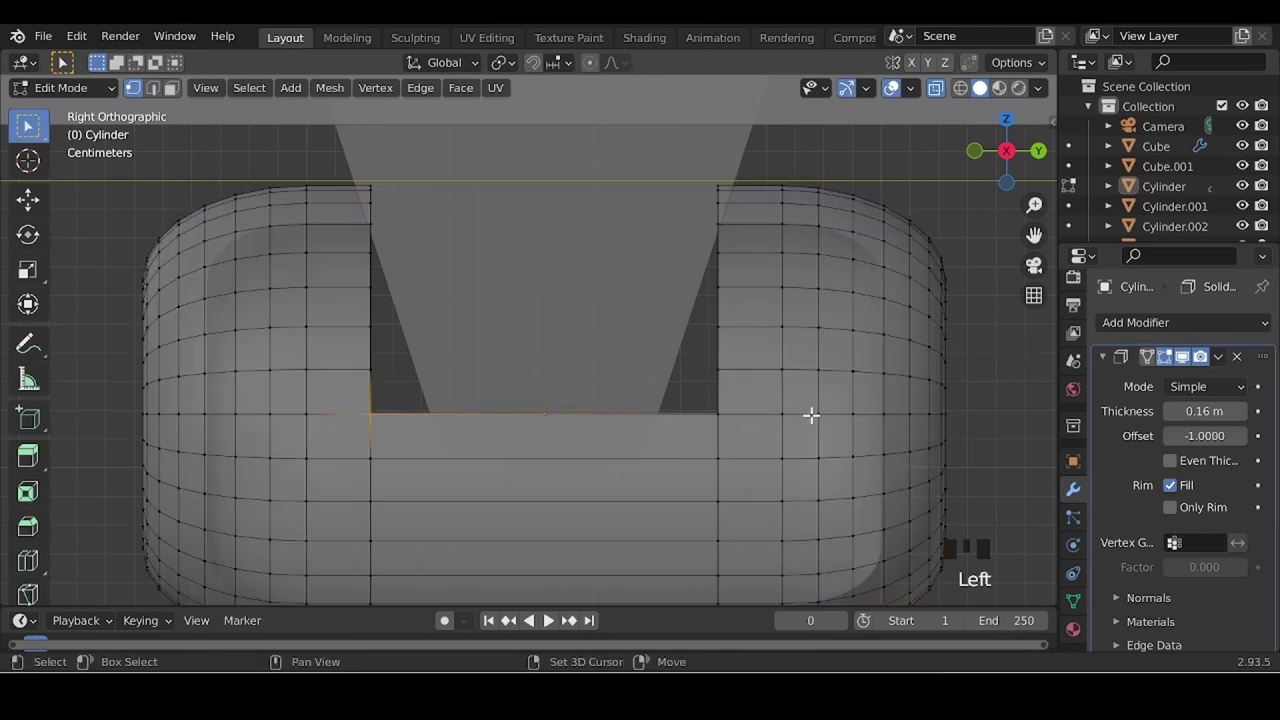
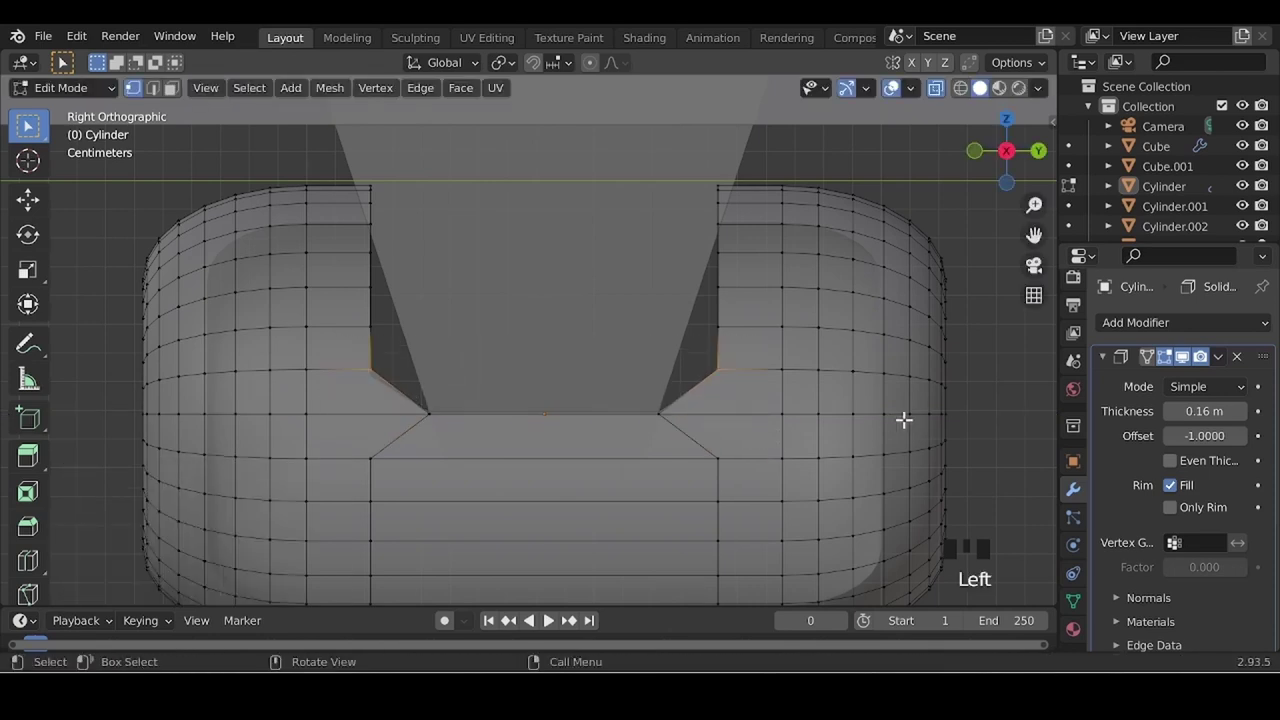
{"action": "key", "text": "s"}
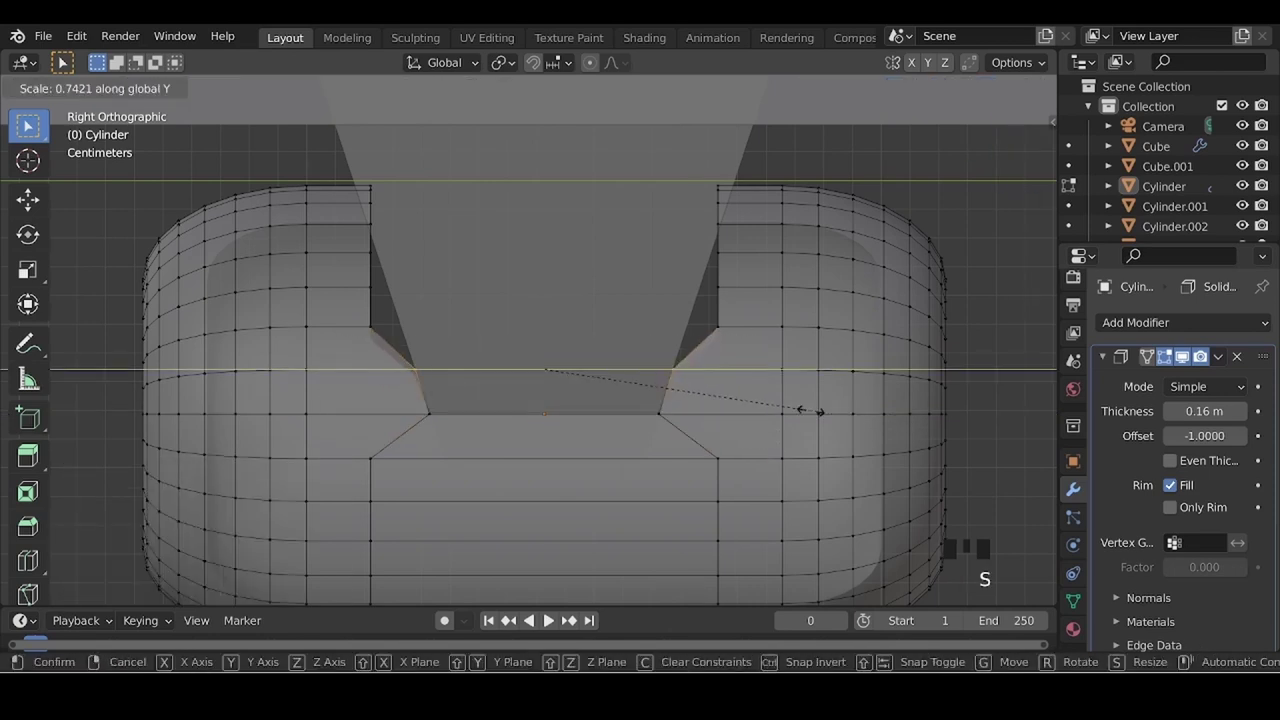
- Inspect the caster wheel, then enlarge its rounded end sections flanking the axle
{"action": "scroll", "scroll_direction": "down", "scroll_amount": 3}
{"action": "key", "text": "Tab"}
{"action": "scroll", "scroll_direction": "down", "scroll_amount": 3}
{"action": "left_click_drag", "start_coordinate": [420, 455], "coordinate": [576, 281]}
{"action": "left_click_drag", "start_coordinate": [576, 281], "coordinate": [528, 299]}
{"action": "key", "text": "alt+z"}
{"action": "left_click", "coordinate": [988, 92]}
{"action": "left_click_drag", "start_coordinate": [545, 472], "coordinate": [510, 382]}
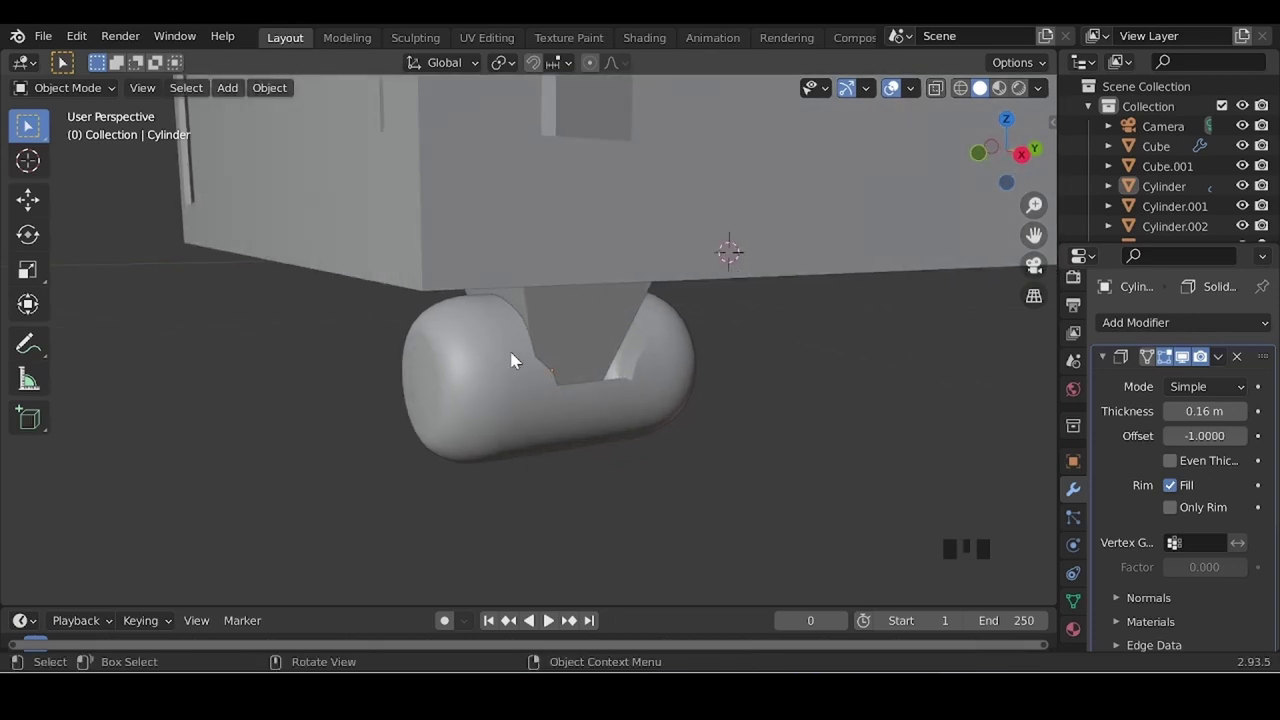
{"action": "key", "text": "Tab"}
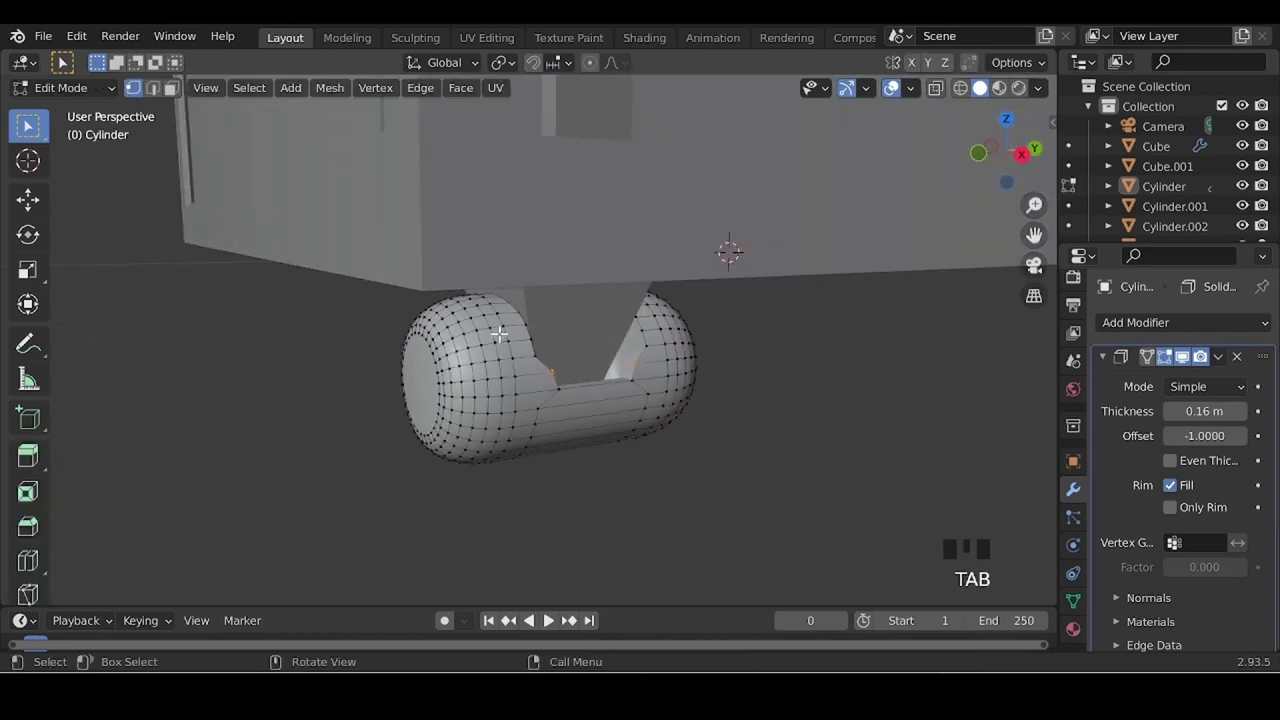
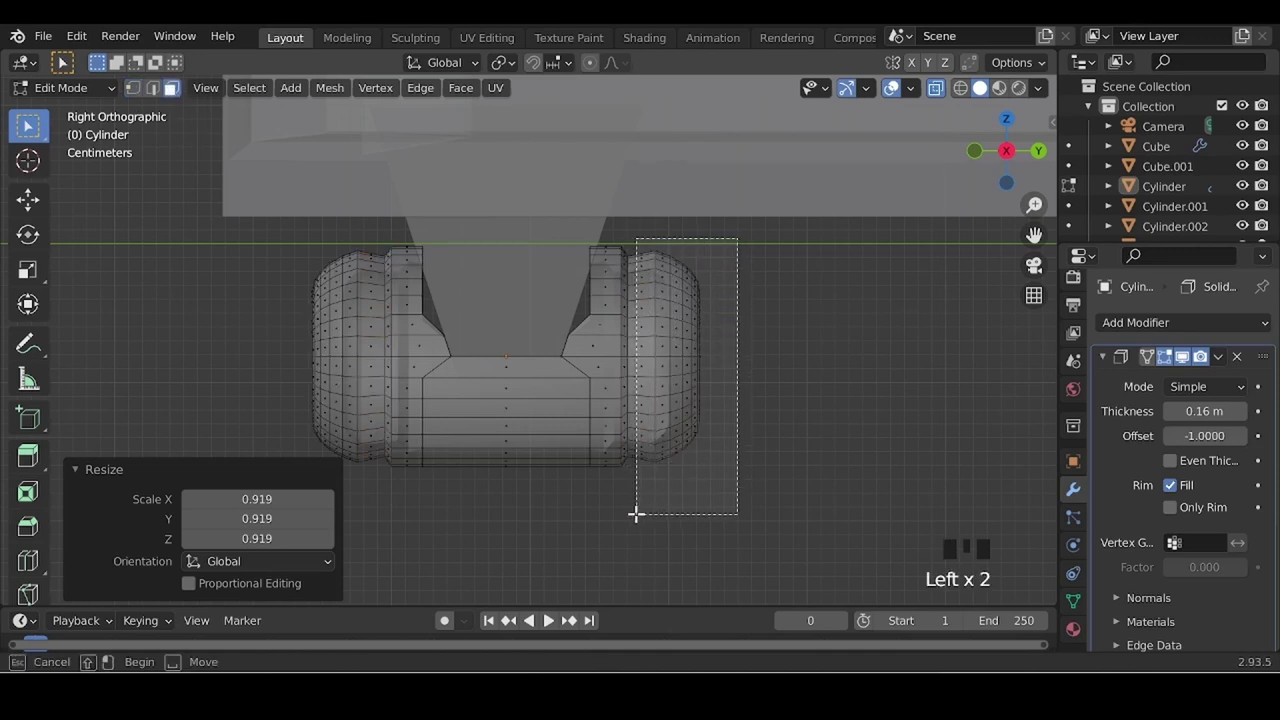
{"action": "left_click", "coordinate": [382, 231]}
{"action": "key", "text": "s"}
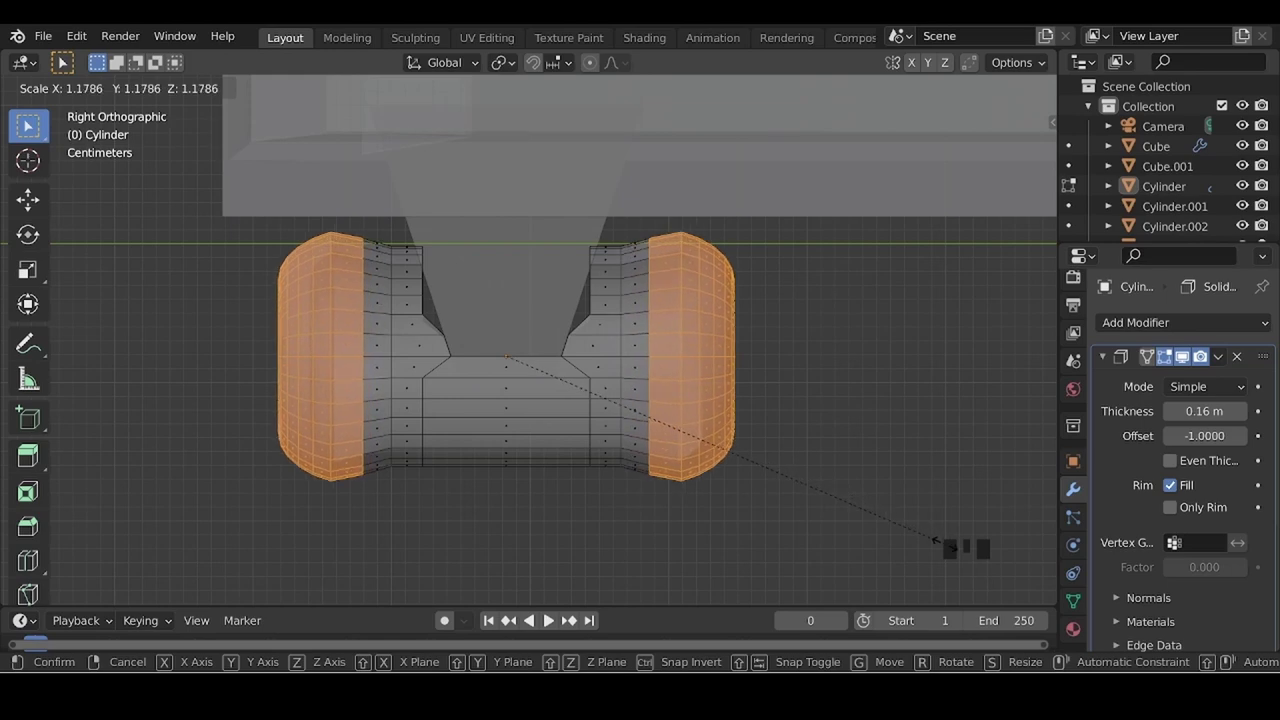
{"action": "key", "text": "Tab"}
{"action": "scroll", "scroll_direction": "down", "scroll_amount": 3}
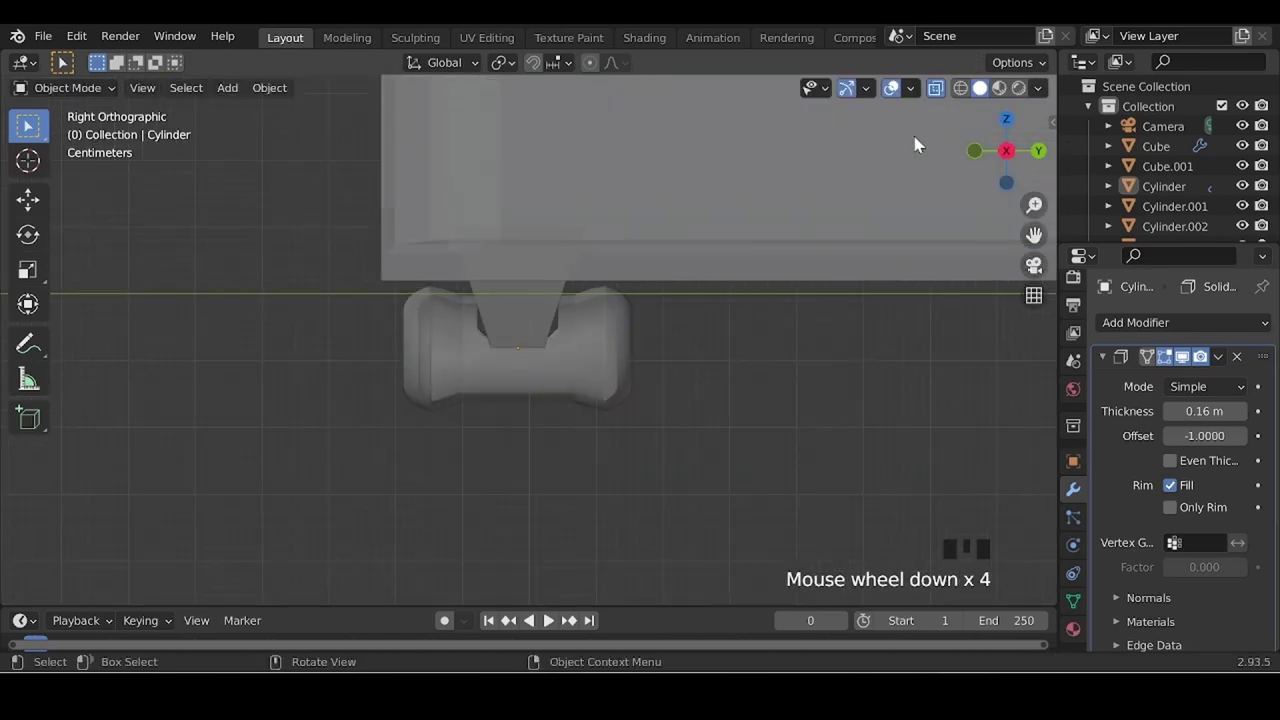
- Join the wheel and its bracket into a single caster object
{"action": "key", "text": "alt+z"}
{"action": "scroll", "scroll_direction": "down", "scroll_amount": 3}
{"action": "left_click", "coordinate": [374, 441]}
{"action": "left_click_drag", "start_coordinate": [267, 472], "coordinate": [547, 366]}
{"action": "left_click_drag", "start_coordinate": [547, 366], "coordinate": [561, 360]}
{"action": "left_click", "coordinate": [569, 346]}
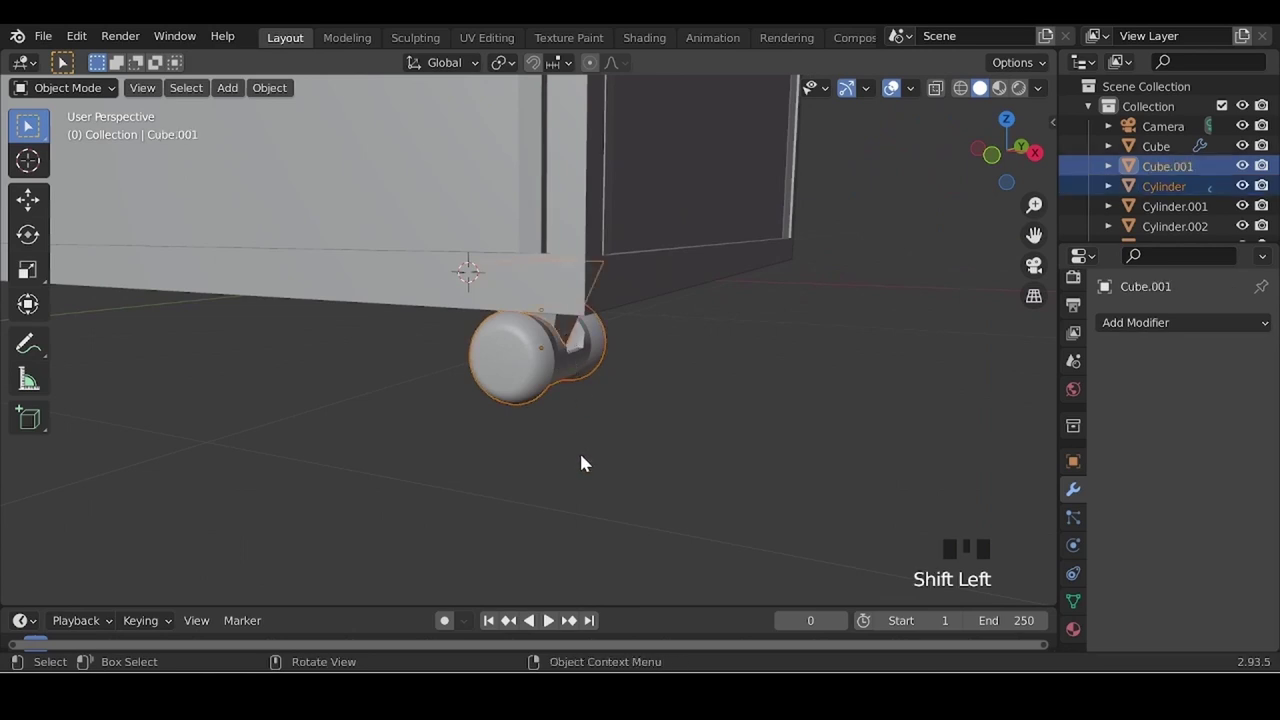
{"action": "key", "text": "ctrl+j"}
- Duplicate the caster along Y to the cabinet's opposite bottom corner
{"action": "left_click", "coordinate": [541, 375]}
{"action": "left_click", "coordinate": [1082, 605]}
{"action": "scroll", "scroll_direction": "down", "scroll_amount": 3}
{"action": "left_click", "coordinate": [1172, 597]}
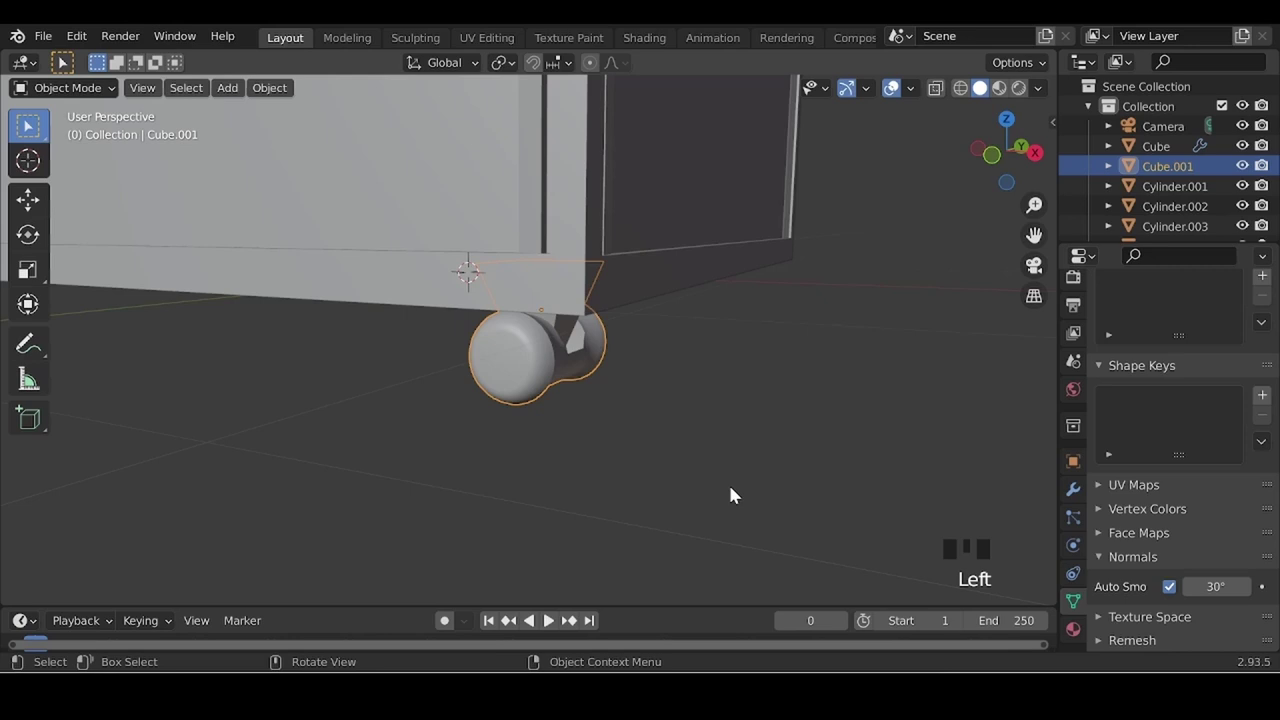
{"action": "scroll", "scroll_direction": "down", "scroll_amount": 3}
{"action": "middle_click", "coordinate": [495, 486]}
{"action": "scroll", "scroll_direction": "down", "scroll_amount": 3}
{"action": "left_click_drag", "start_coordinate": [735, 496], "coordinate": [618, 527]}
{"action": "key", "text": "shift+d"}
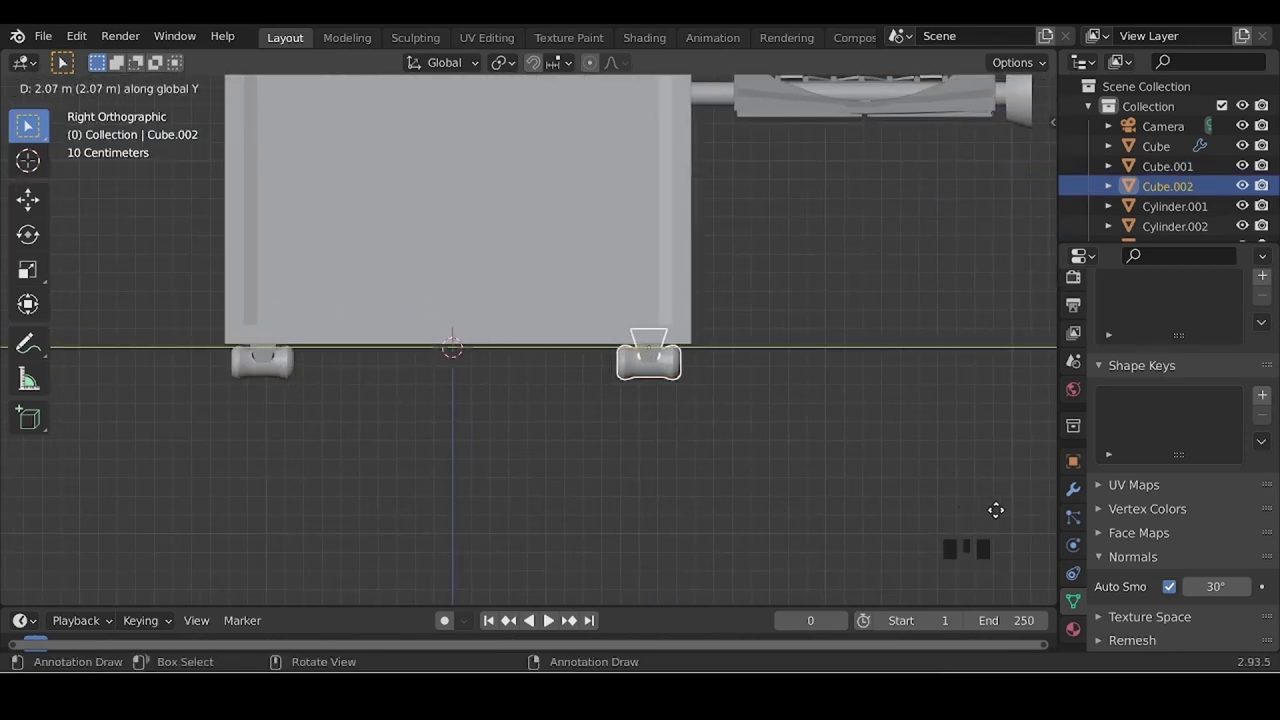
{"action": "left_click_drag", "start_coordinate": [390, 427], "coordinate": [477, 428]}
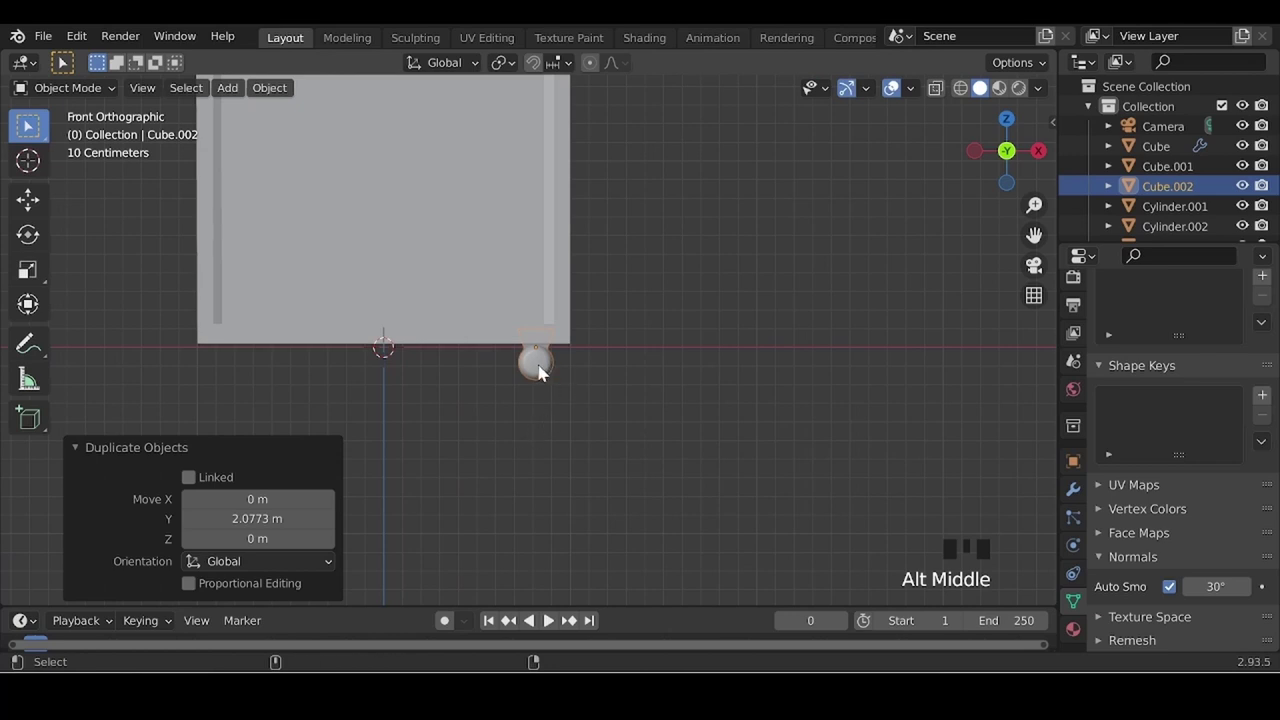
{"action": "left_click", "coordinate": [544, 370]}
- Duplicate both casters along X so all four cabinet corners have one
{"action": "middle_click", "coordinate": [482, 444]}
{"action": "key", "text": "shift+d"}
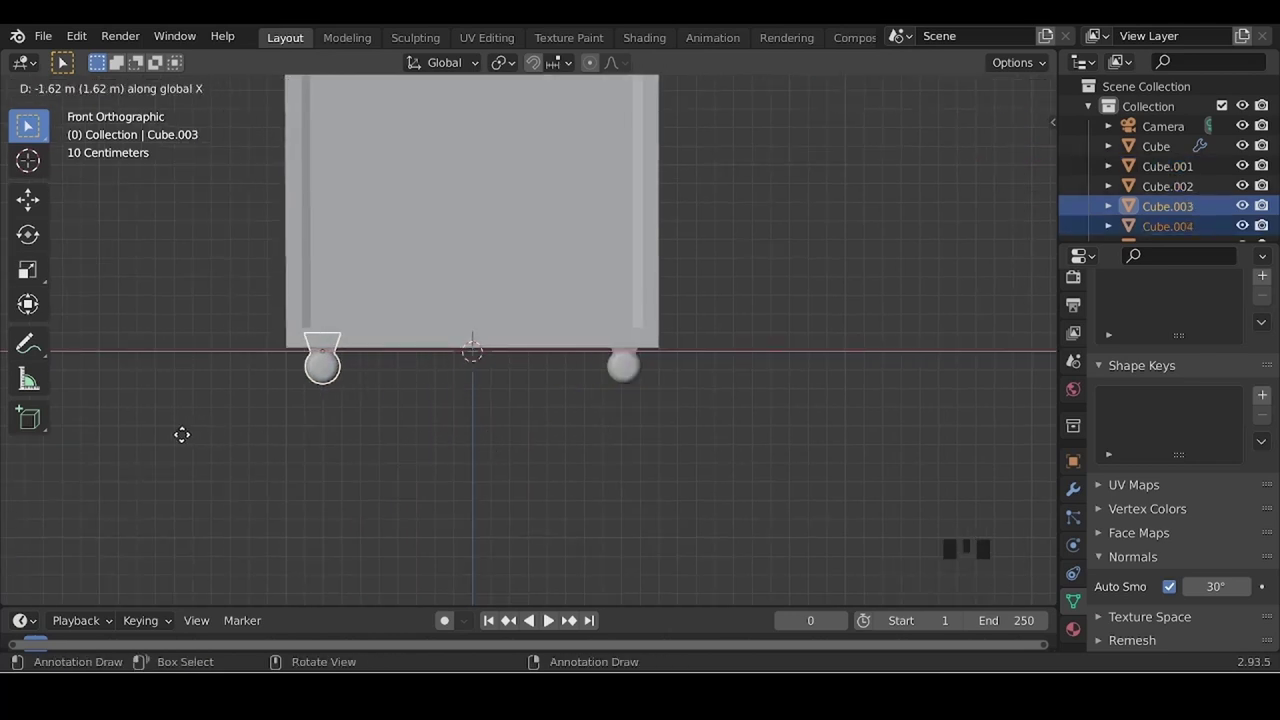
{"action": "left_click_drag", "start_coordinate": [184, 441], "coordinate": [180, 432]}
{"action": "left_click_drag", "start_coordinate": [180, 432], "coordinate": [282, 445]}
{"action": "scroll", "scroll_direction": "down", "scroll_amount": 3}
{"action": "left_click_drag", "start_coordinate": [360, 472], "coordinate": [648, 465]}
{"action": "left_click", "coordinate": [648, 465]}
{"action": "scroll", "scroll_direction": "down", "scroll_amount": 3}
{"action": "left_click_drag", "start_coordinate": [689, 455], "coordinate": [732, 421]}
{"action": "left_click", "coordinate": [732, 421]}
- Select the cabinet body and preview three loop cuts across its front
{"action": "scroll", "scroll_direction": "up", "scroll_amount": 3}
{"action": "left_click_drag", "start_coordinate": [610, 450], "coordinate": [562, 432]}
{"action": "left_click_drag", "start_coordinate": [497, 468], "coordinate": [550, 243]}
{"action": "left_click", "coordinate": [550, 243]}
{"action": "left_click_drag", "start_coordinate": [325, 434], "coordinate": [599, 386]}
{"action": "key", "text": "Tab"}
{"action": "left_click", "coordinate": [565, 350]}
{"action": "key", "text": "ctrl+r"}
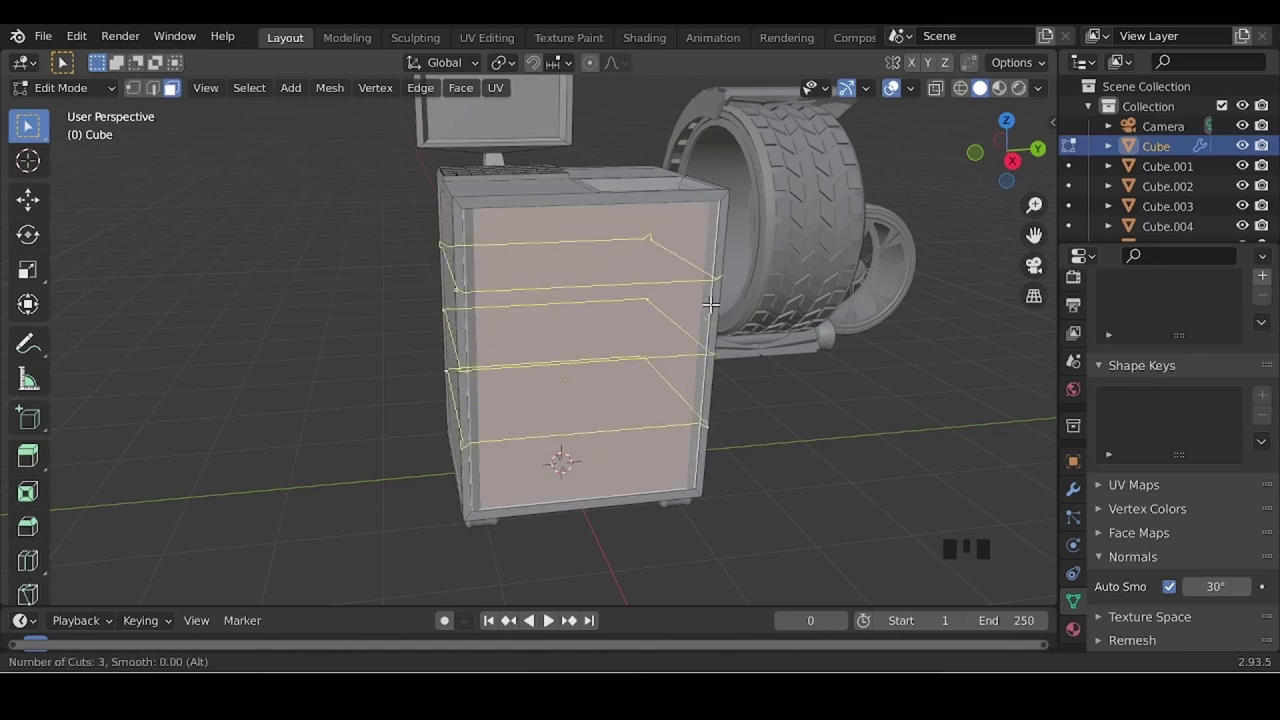
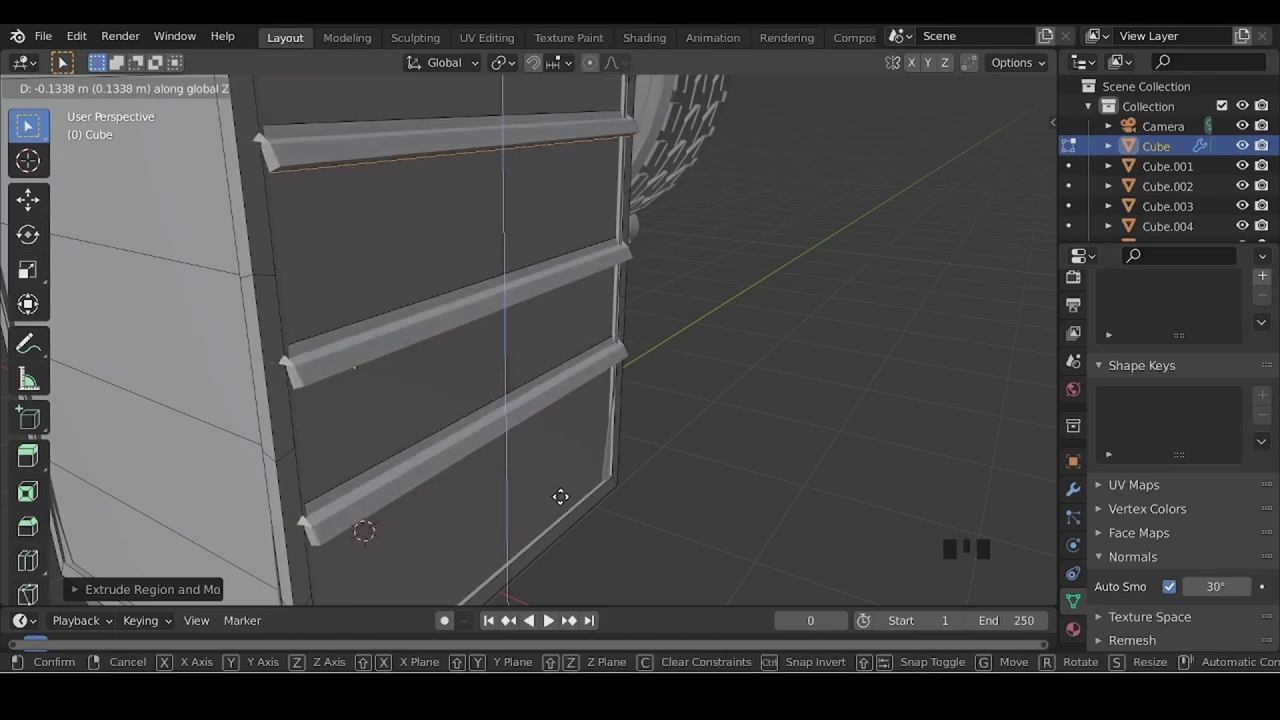
- Extrude the loop-cut edges outward into raised horizontal drawer ridges on the cabinet front
{"action": "key", "text": "Tab"}
{"action": "left_click", "coordinate": [741, 465]}
{"action": "scroll", "scroll_direction": "down", "scroll_amount": 3}
{"action": "left_click_drag", "start_coordinate": [670, 501], "coordinate": [668, 492]}
{"action": "scroll", "scroll_direction": "down", "scroll_amount": 3}
{"action": "left_click_drag", "start_coordinate": [565, 468], "coordinate": [533, 473]}
{"action": "scroll", "scroll_direction": "up", "scroll_amount": 3}
{"action": "left_click_drag", "start_coordinate": [604, 497], "coordinate": [553, 485]}
{"action": "scroll", "scroll_direction": "down", "scroll_amount": 3}
{"action": "left_click_drag", "start_coordinate": [640, 493], "coordinate": [367, 380]}
- Return to Object Mode and add a new cylinder to the scene
{"action": "scroll", "scroll_direction": "up", "scroll_amount": 3}
{"action": "left_click_drag", "start_coordinate": [381, 419], "coordinate": [411, 326]}
{"action": "left_click", "coordinate": [411, 326]}
{"action": "key", "text": "Tab"}
{"action": "left_click", "coordinate": [407, 319]}
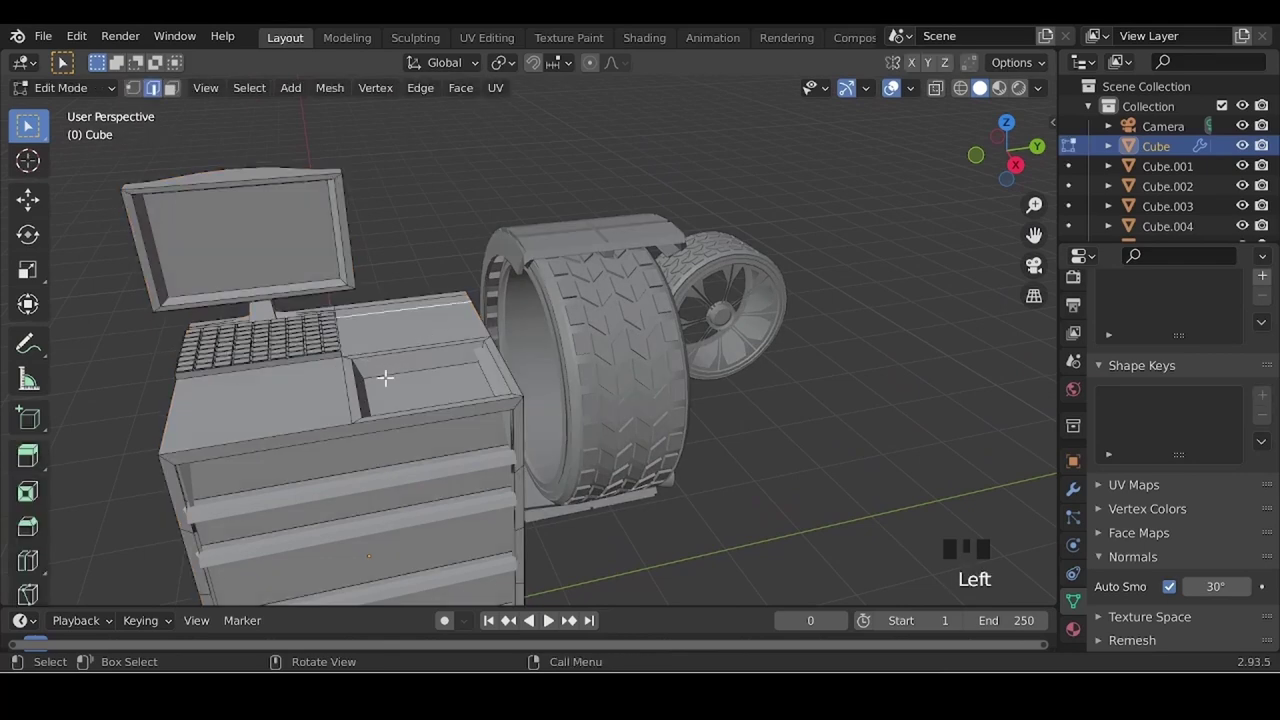
{"action": "key", "text": "Tab"}
{"action": "left_click_drag", "start_coordinate": [461, 466], "coordinate": [382, 430]}
{"action": "key", "text": "shift+a"}
{"action": "key", "text": "shift+a"}
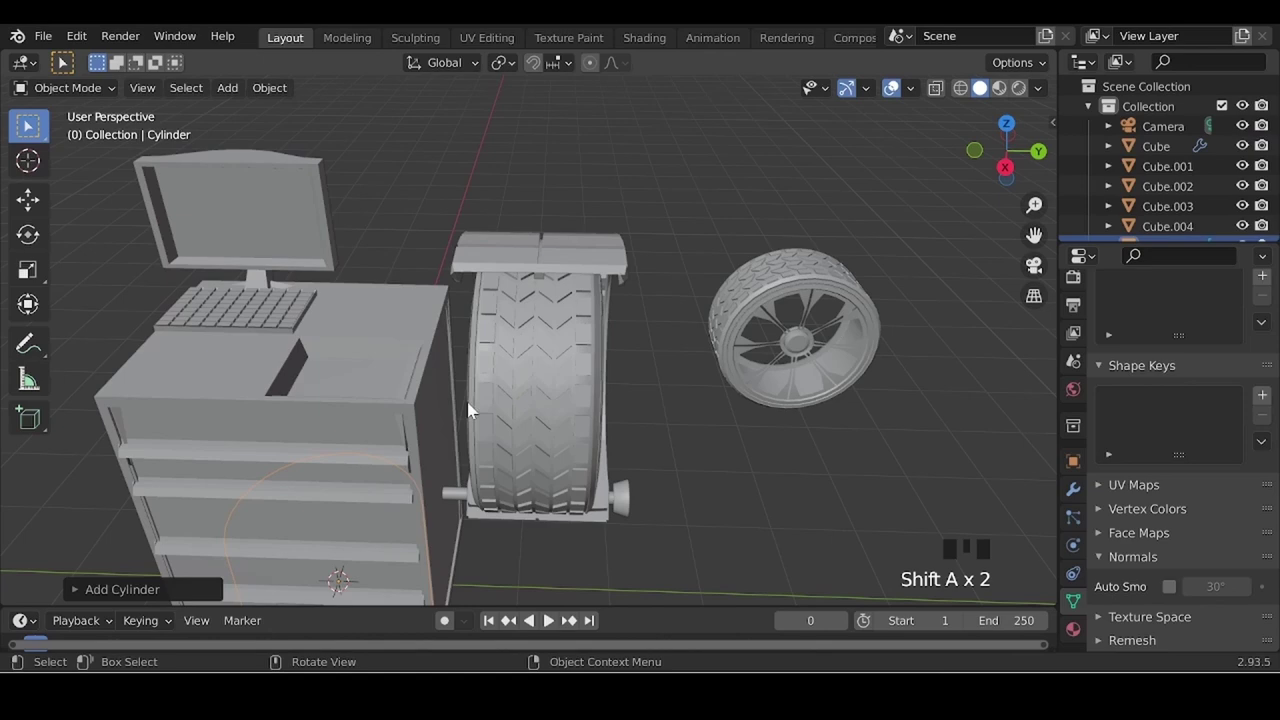
- Shrink the cylinder into a flat disc and place it in the cabinet-top tray
{"action": "middle_click", "coordinate": [423, 480]}
{"action": "middle_click", "coordinate": [625, 477]}
{"action": "key", "text": "g"}
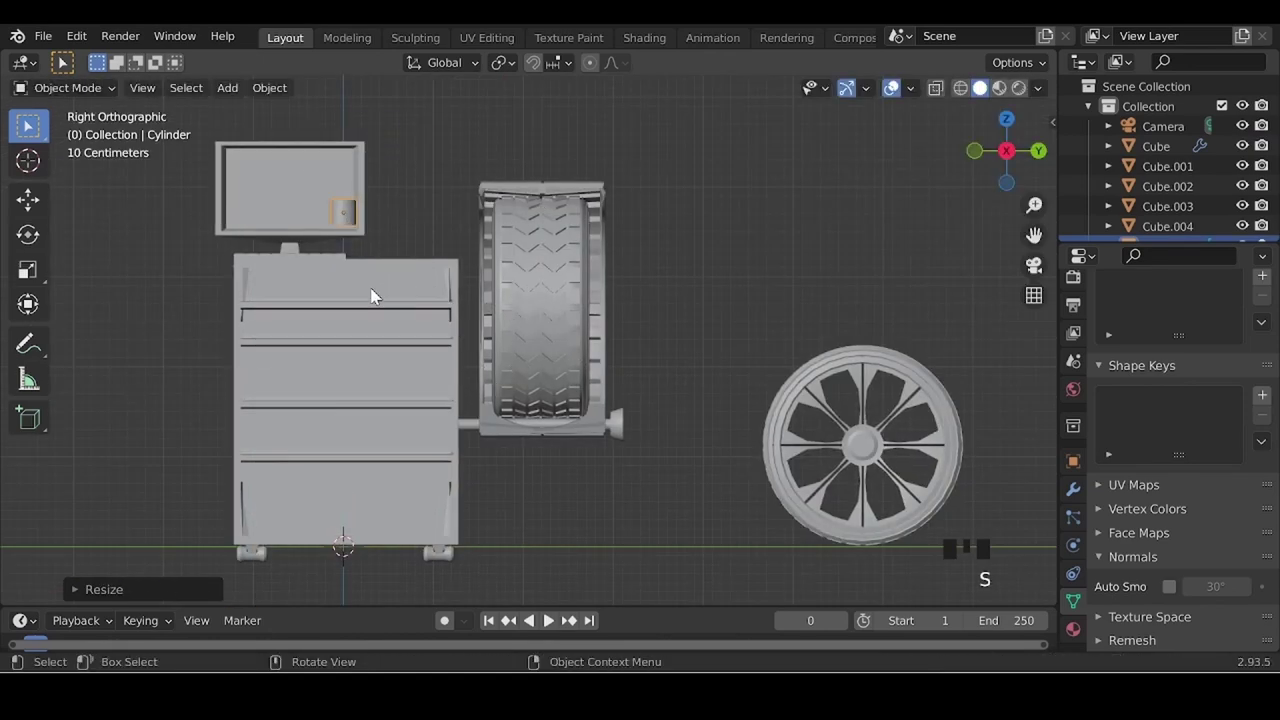
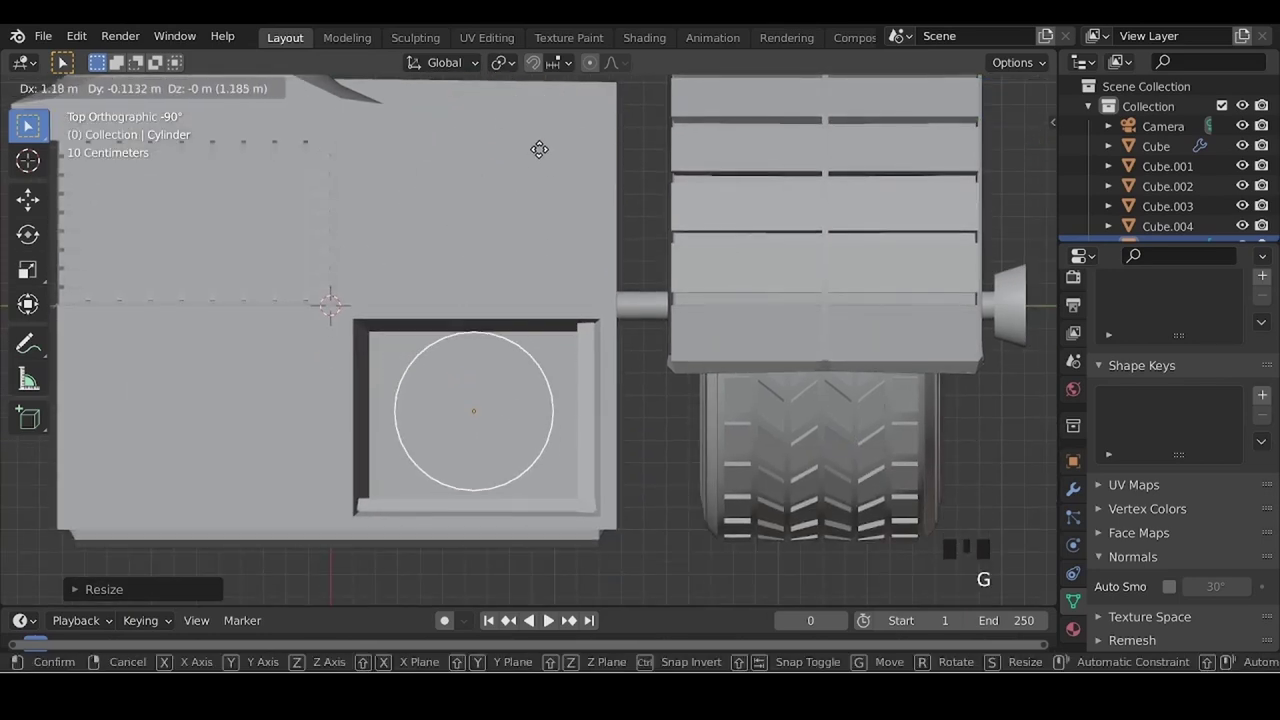
{"action": "middle_click", "coordinate": [521, 288]}
{"action": "key", "text": "g"}
{"action": "left_click_drag", "start_coordinate": [398, 405], "coordinate": [524, 275]}
{"action": "left_click_drag", "start_coordinate": [524, 275], "coordinate": [512, 281]}
{"action": "left_click_drag", "start_coordinate": [425, 475], "coordinate": [493, 431]}
{"action": "left_click", "coordinate": [493, 431]}
{"action": "key", "text": "s"}
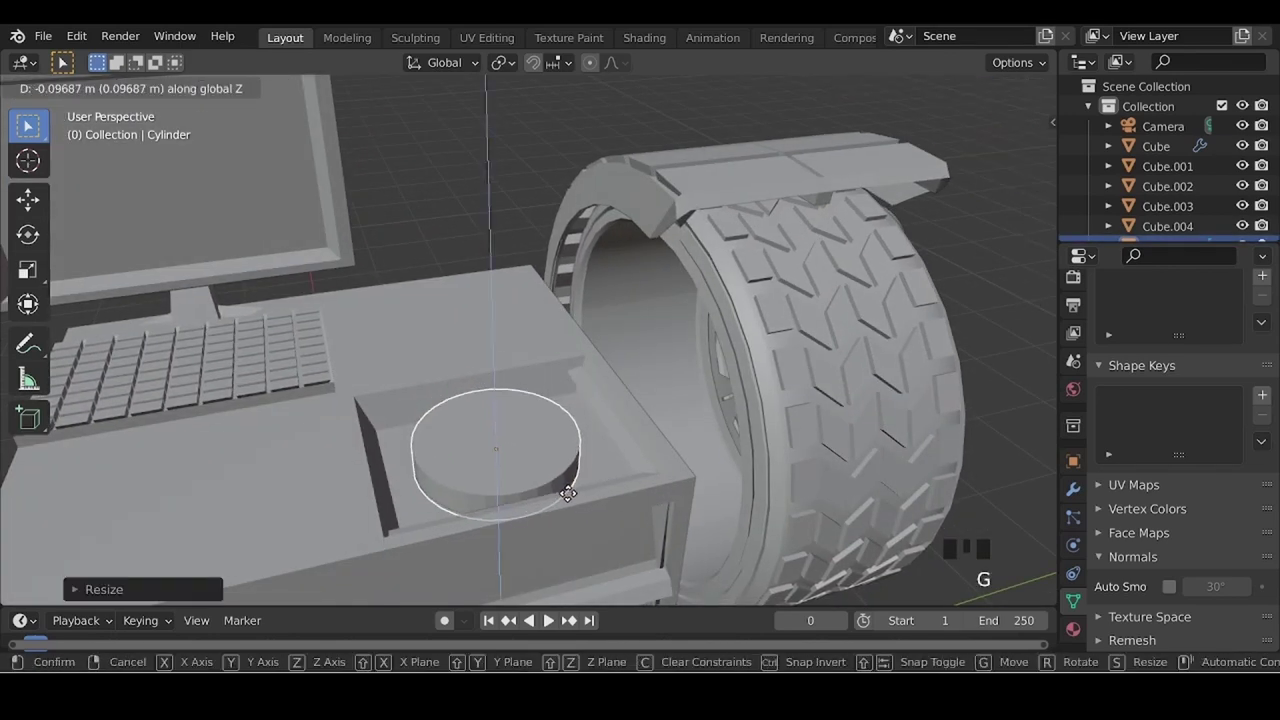
- Extrude a narrower column from the disc's top face, then return to Object Mode
{"action": "double_click", "coordinate": [527, 457]}
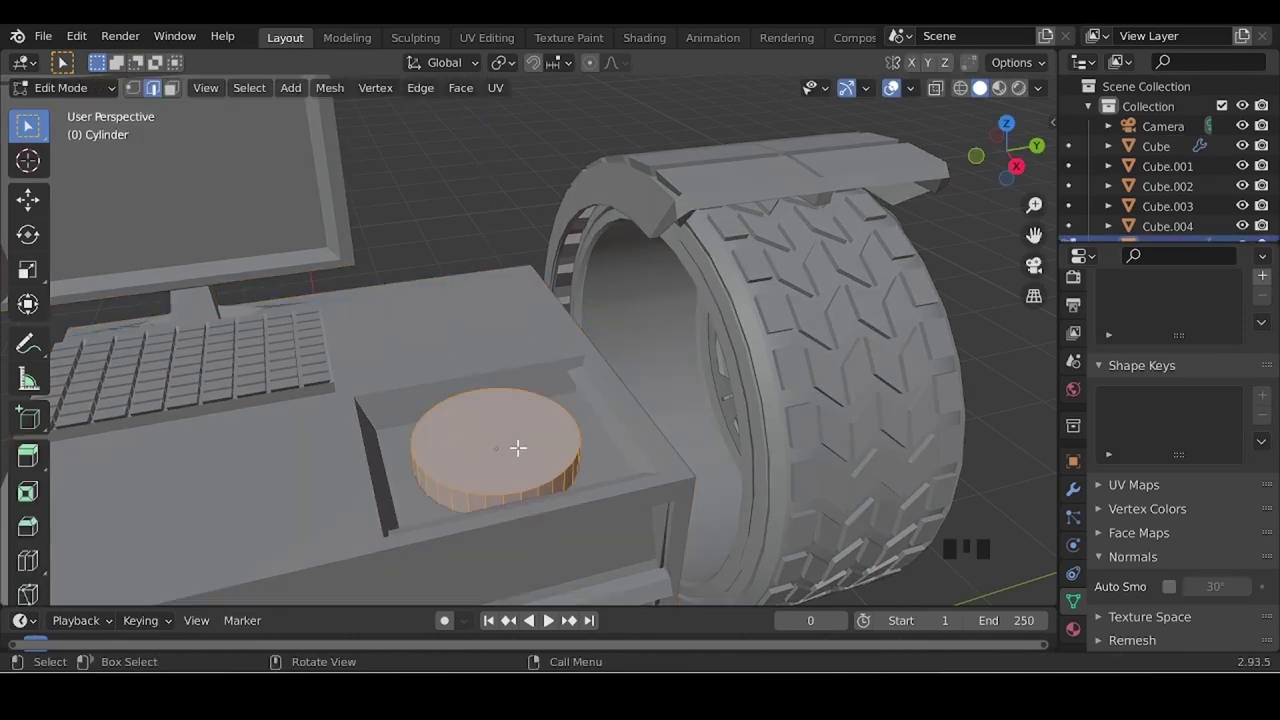
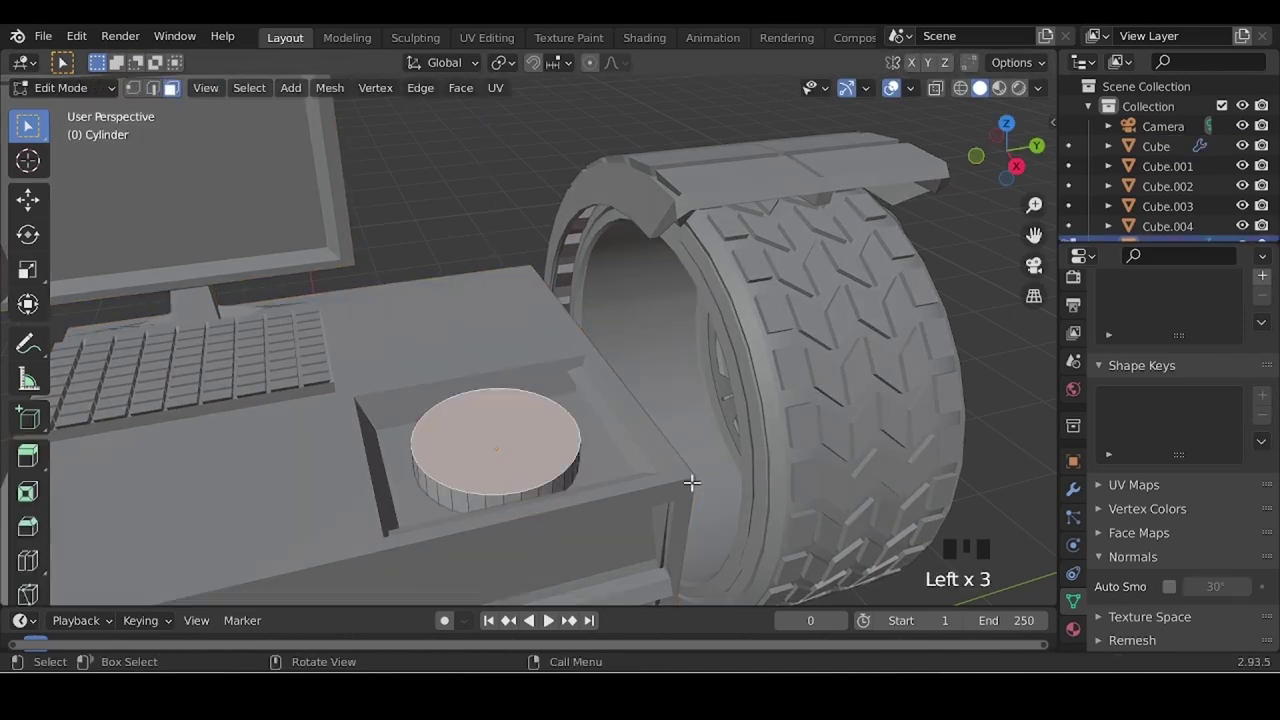
{"action": "key", "text": "e"}
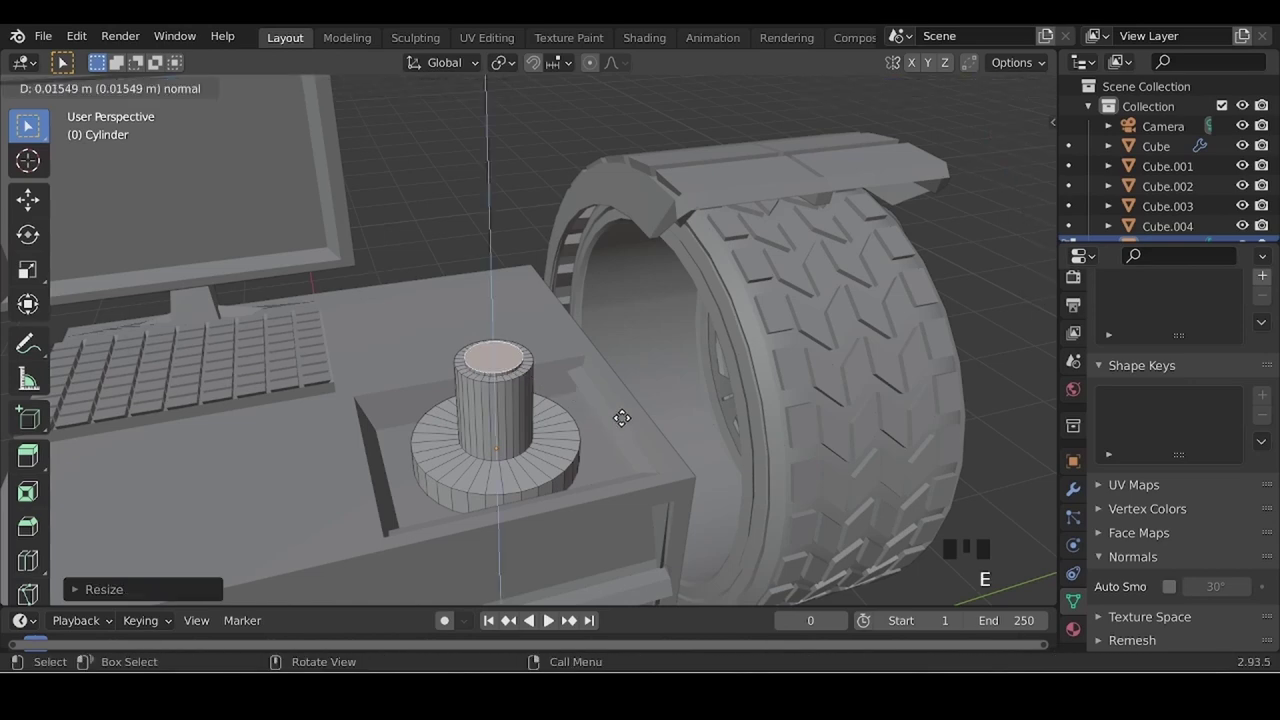
{"action": "scroll", "scroll_direction": "down", "scroll_amount": 3}
{"action": "middle_click", "coordinate": [516, 464]}
{"action": "scroll", "scroll_direction": "up", "scroll_amount": 3}
{"action": "key", "text": "Tab"}
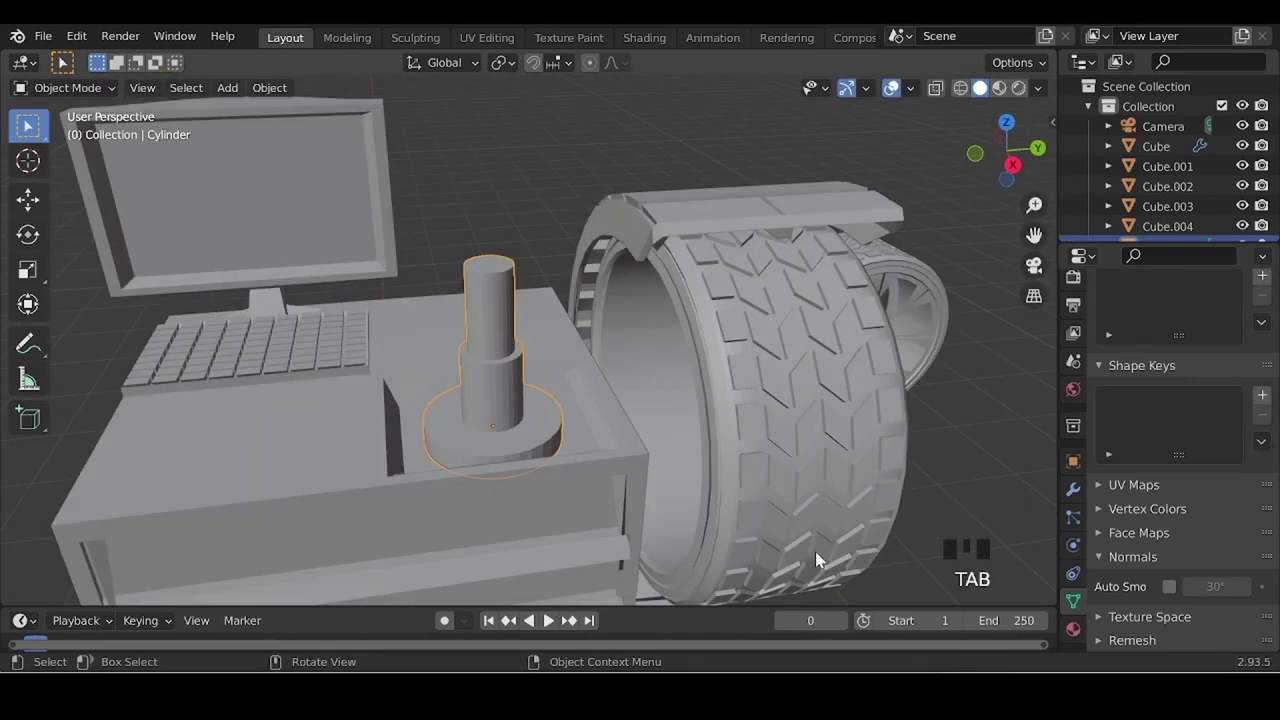
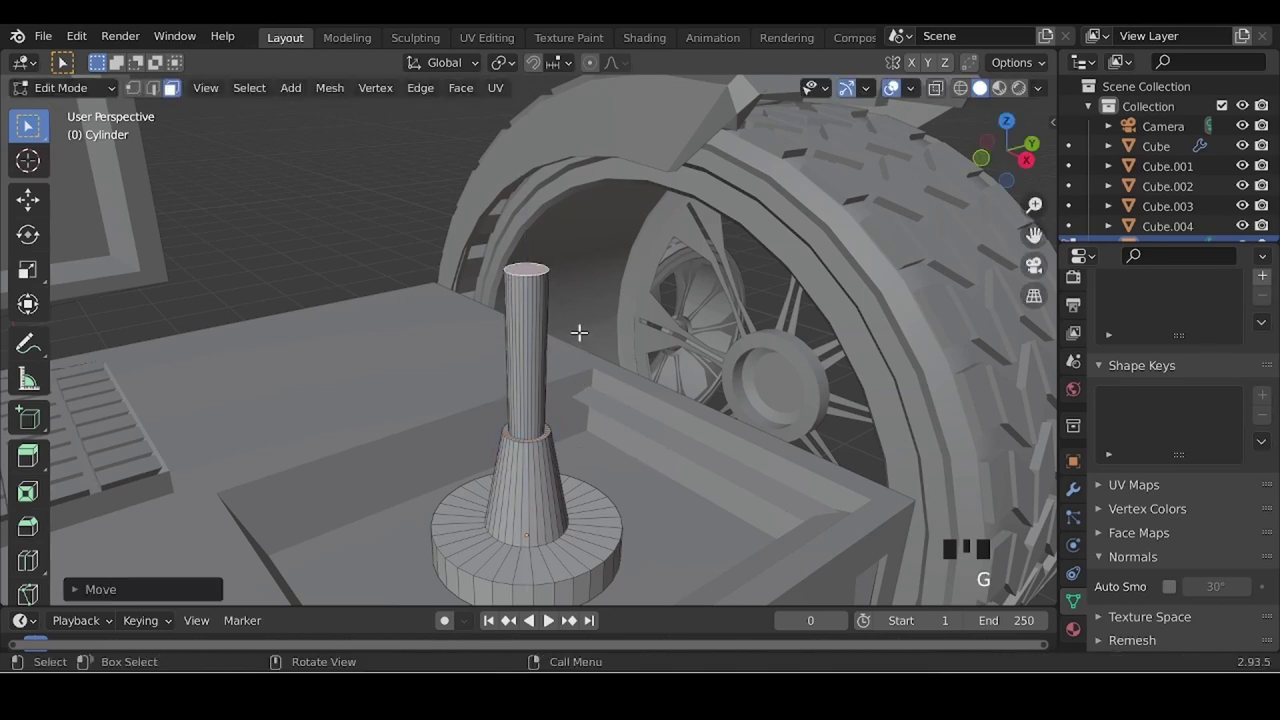
- Taper the column into a slender spindle, bevel its top and fatten the tip ring into a collar
{"action": "key", "text": "ctrl+b"}
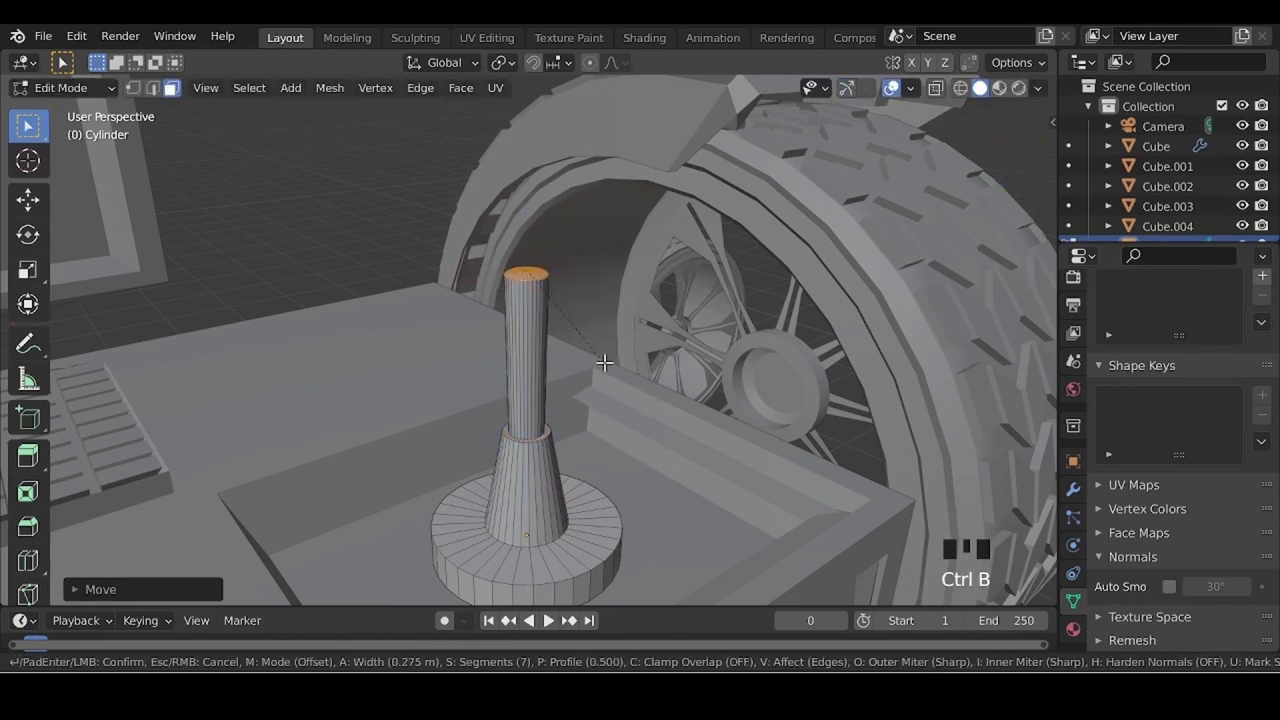
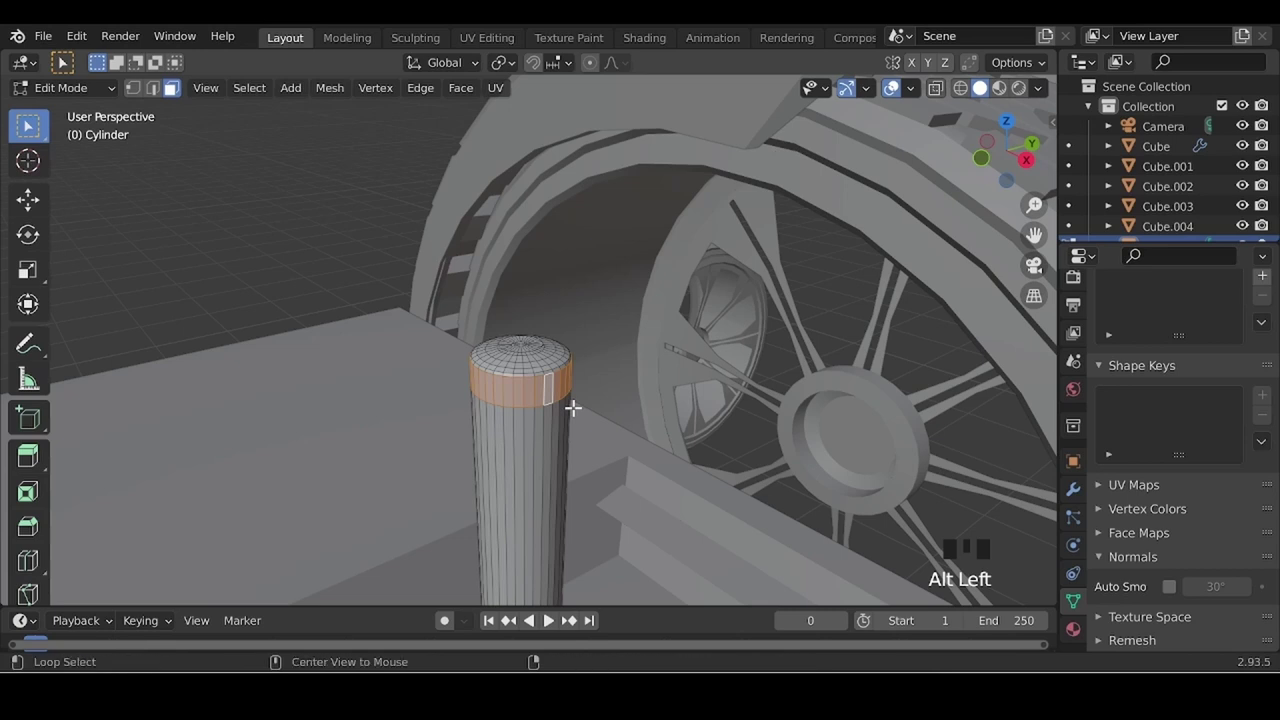
{"action": "key", "text": "alt+e"}
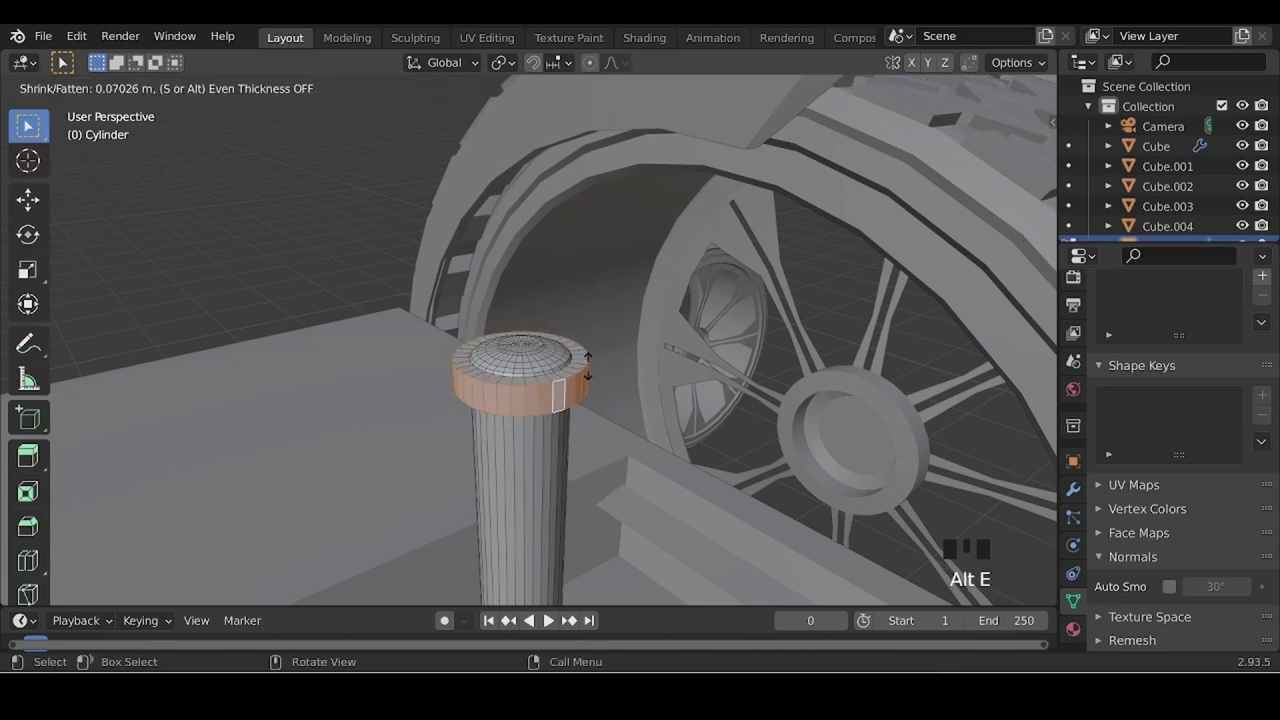
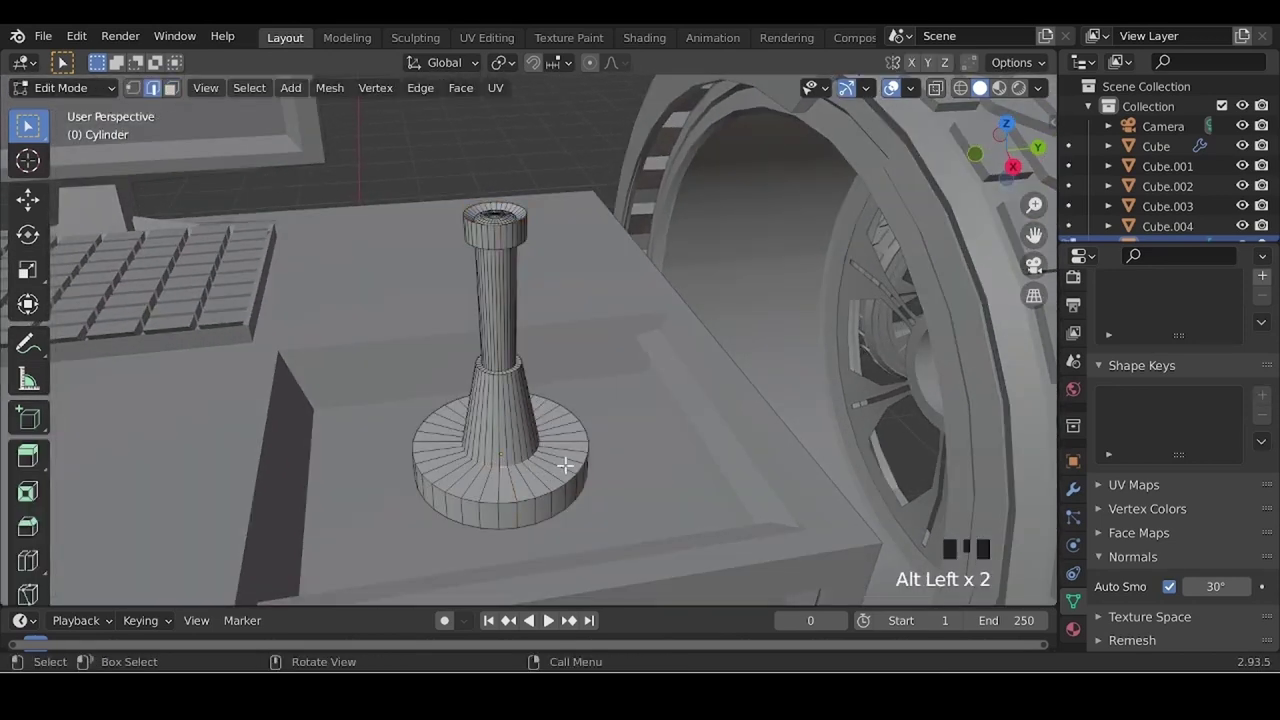
{"action": "key", "text": "s"}
{"action": "key", "text": "Tab"}
- Adjust the view's clipping distance and look down on the scene
{"action": "scroll", "scroll_direction": "down", "scroll_amount": 3}
{"action": "left_click", "coordinate": [746, 493]}
{"action": "left_click", "coordinate": [667, 524]}
{"action": "left_click_drag", "start_coordinate": [369, 471], "coordinate": [781, 435]}
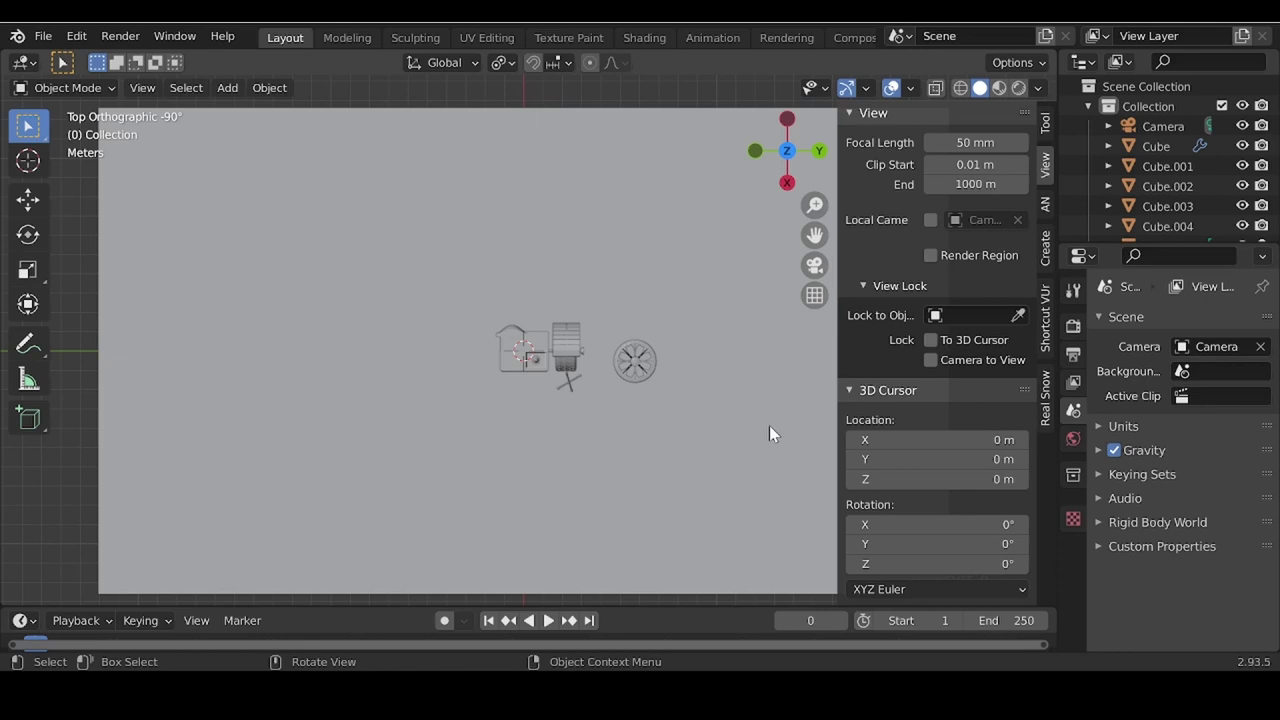
- Add a plane beside the cabinet and collapse it into a single vertex
{"action": "key", "text": "n"}
{"action": "key", "text": "shift+a"}
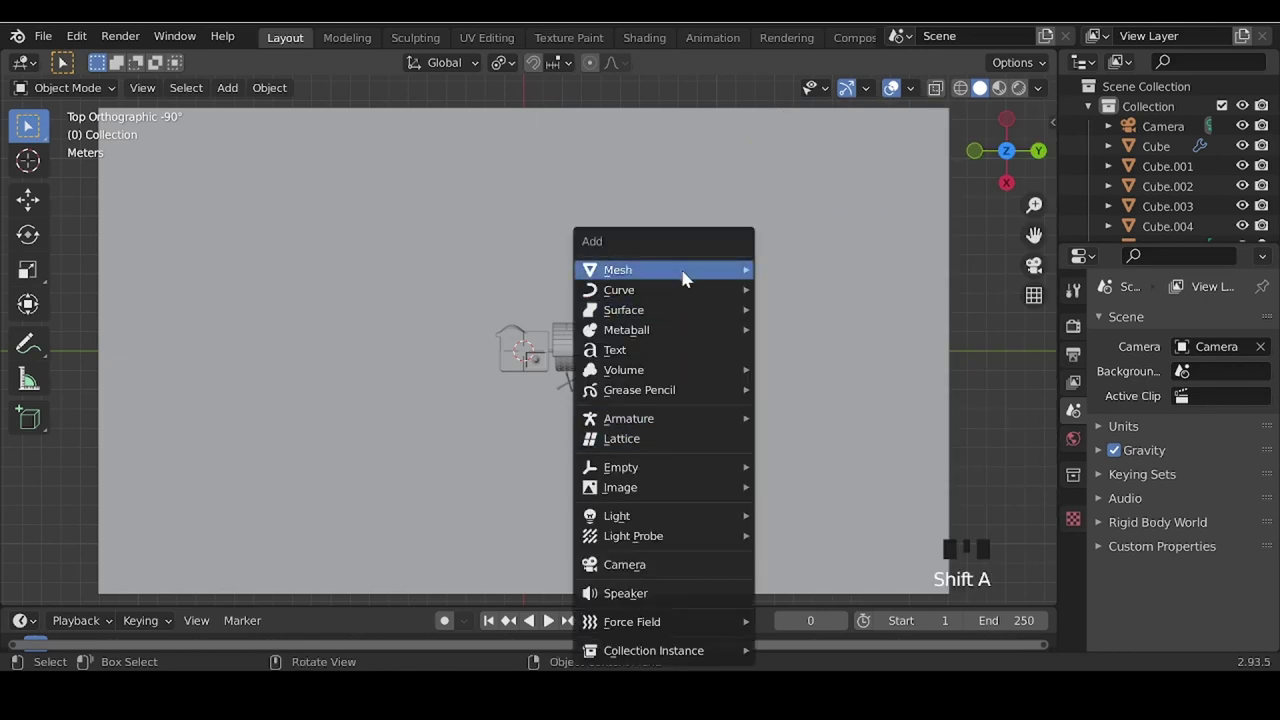
{"action": "scroll", "scroll_direction": "up", "scroll_amount": 3}
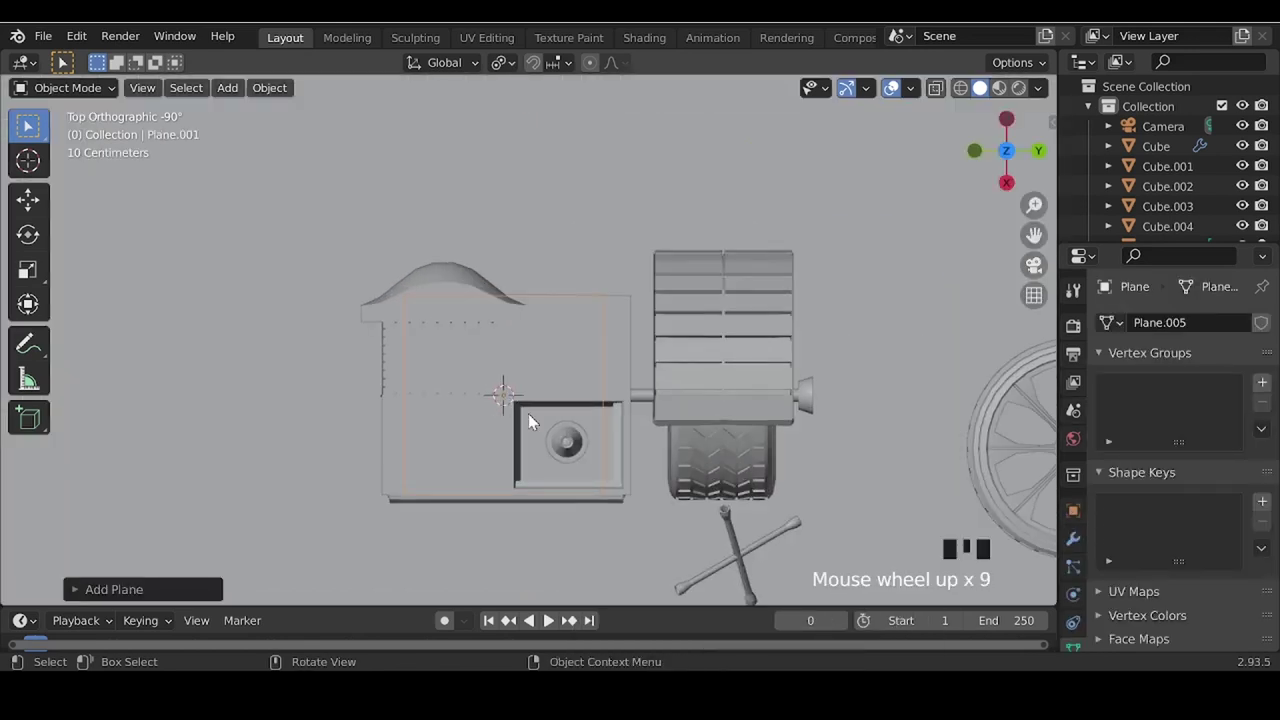
{"action": "key", "text": "g"}
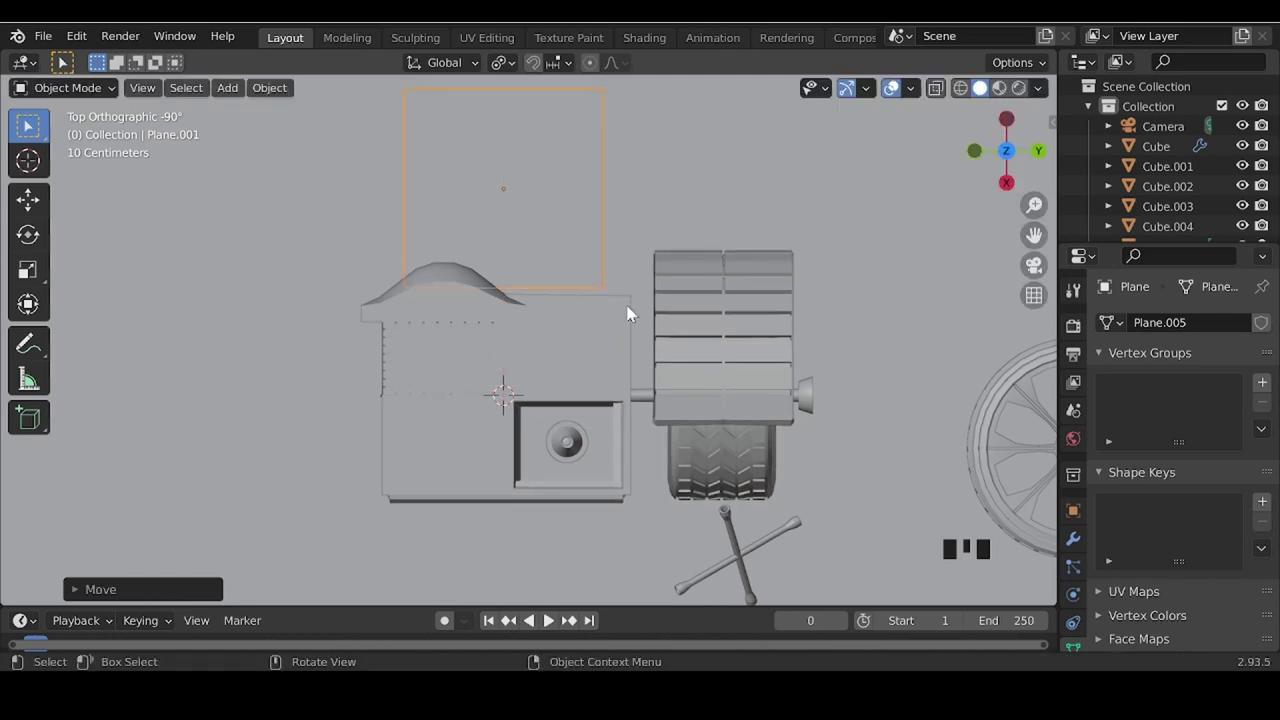
{"action": "key", "text": "Tab"}
{"action": "key", "text": "m"}
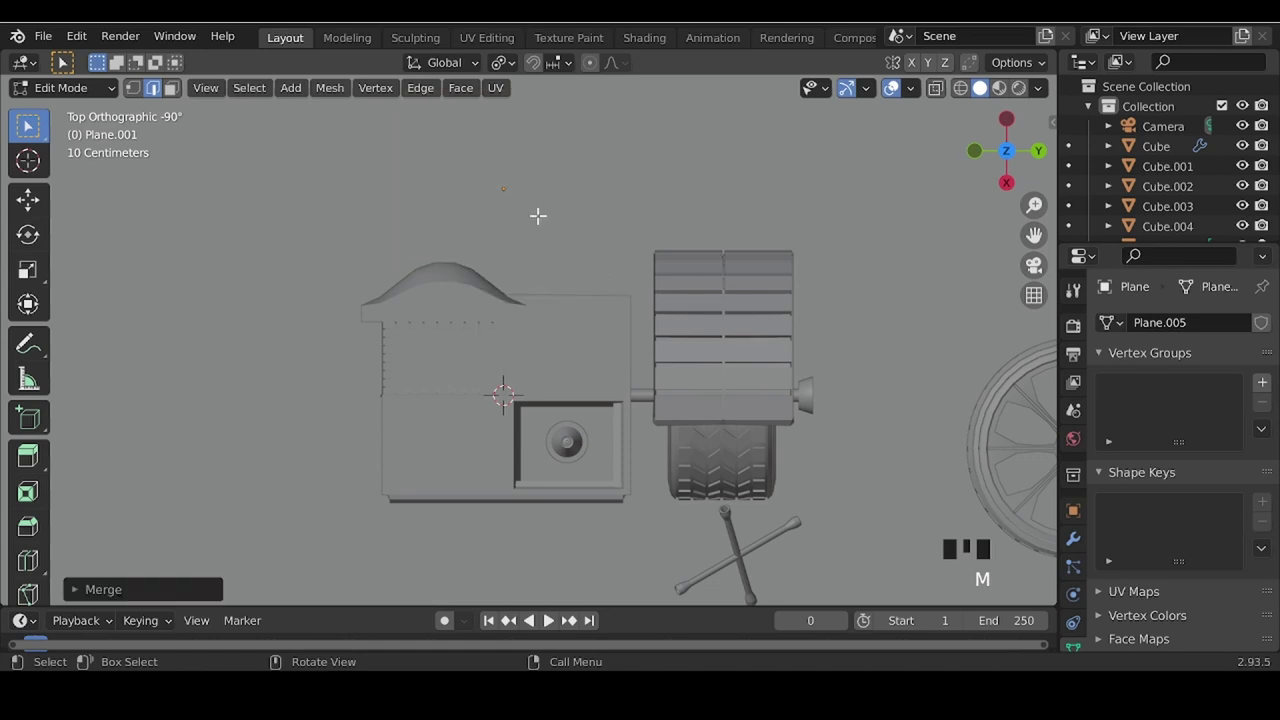
{"action": "key", "text": "g"}
{"action": "key", "text": "x"}
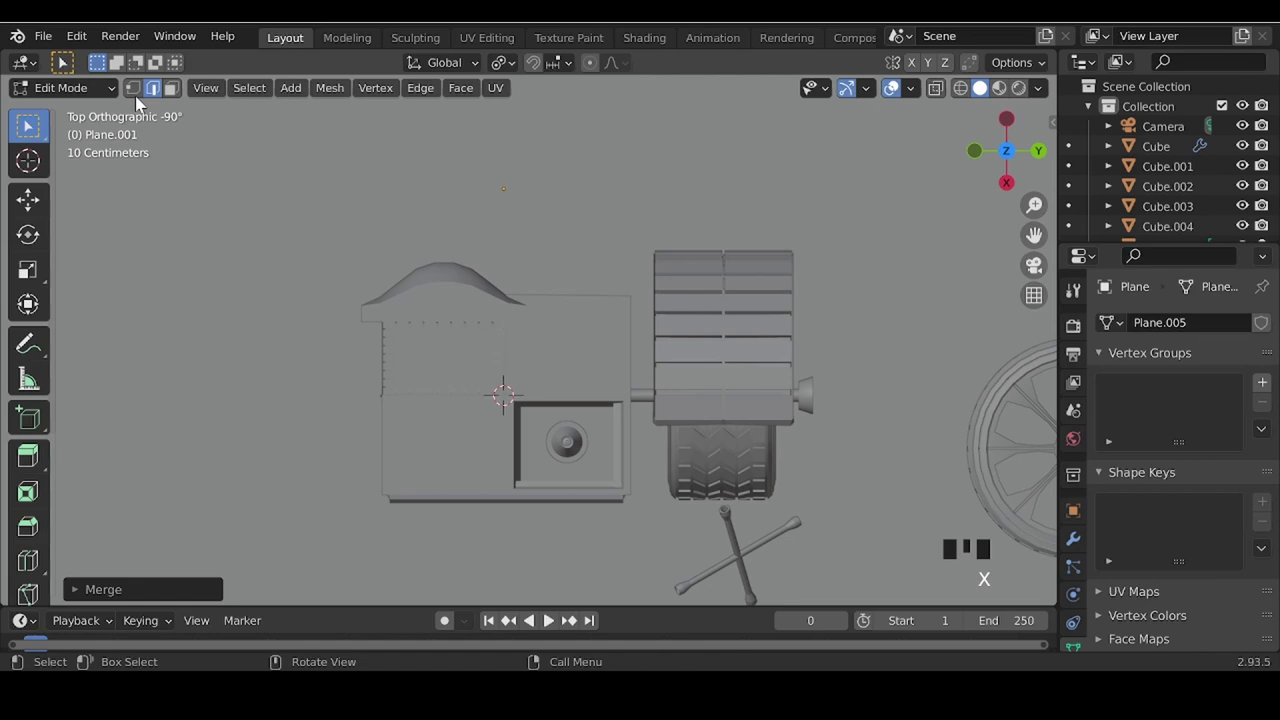
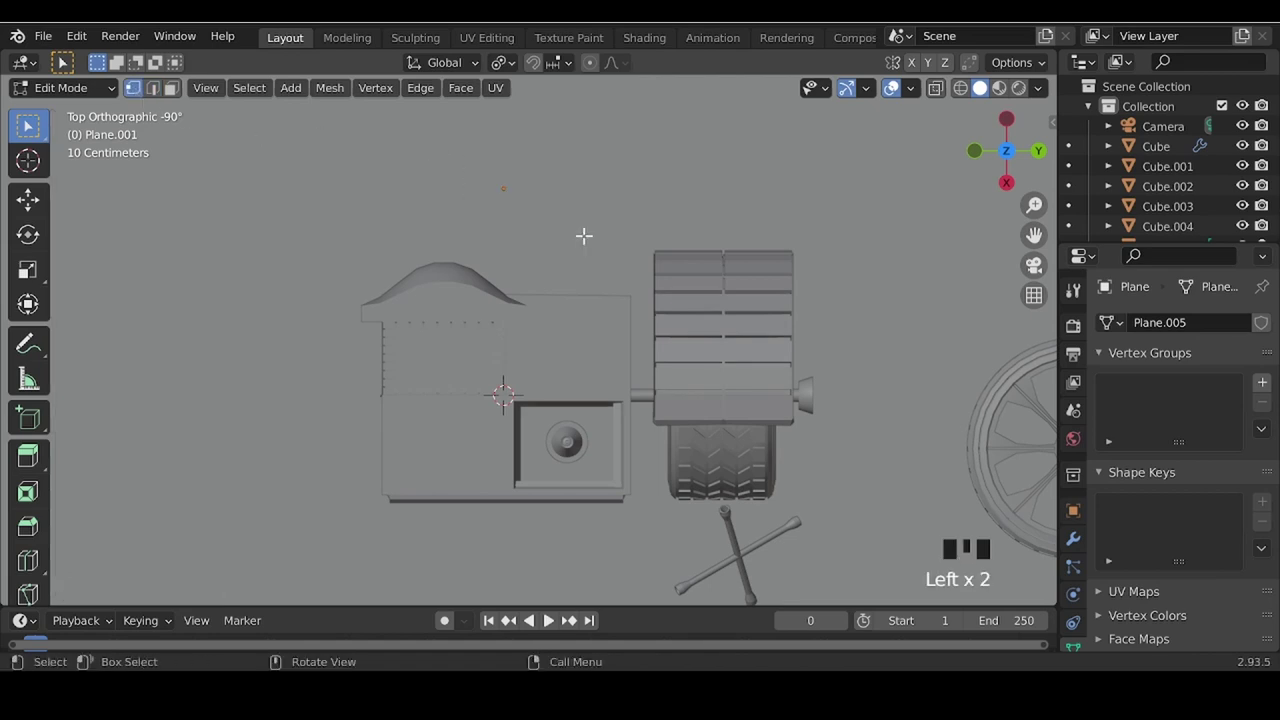
- Extrude the vertex repeatedly along X and Y into a long angular path across the floor
{"action": "key", "text": "g"}
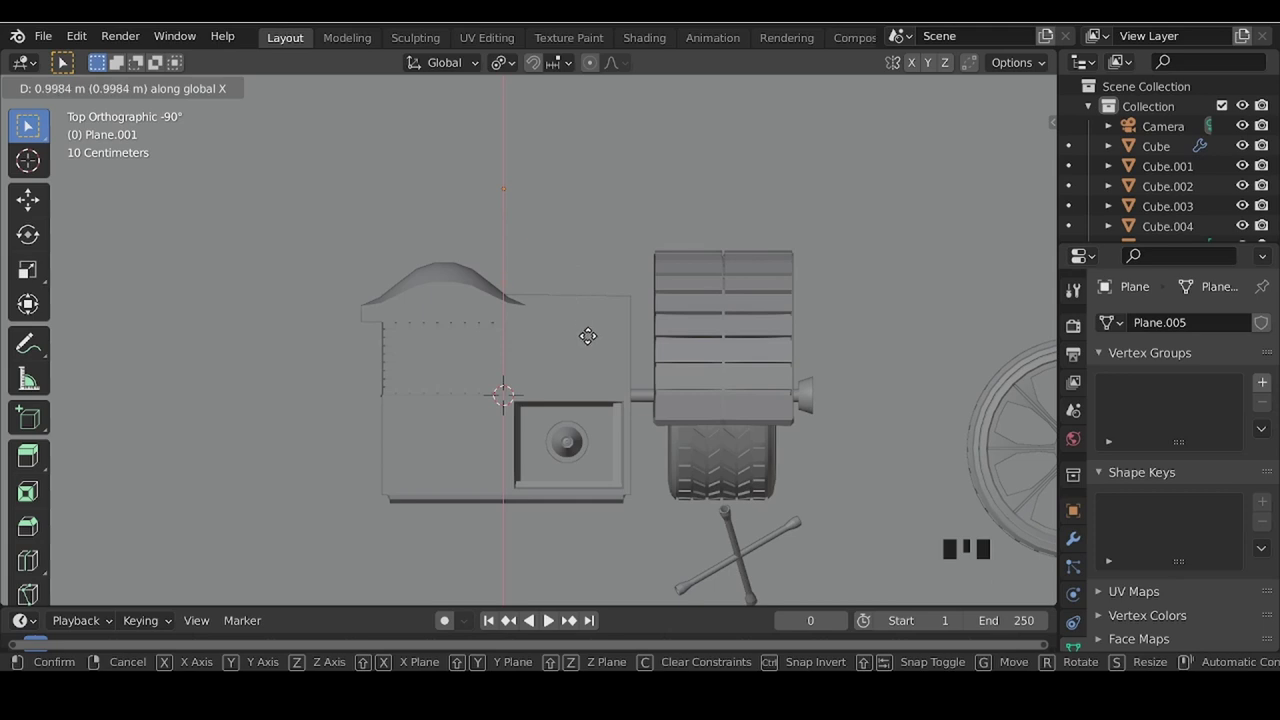
{"action": "left_click_drag", "start_coordinate": [384, 298], "coordinate": [620, 484]}
{"action": "key", "text": "e"}
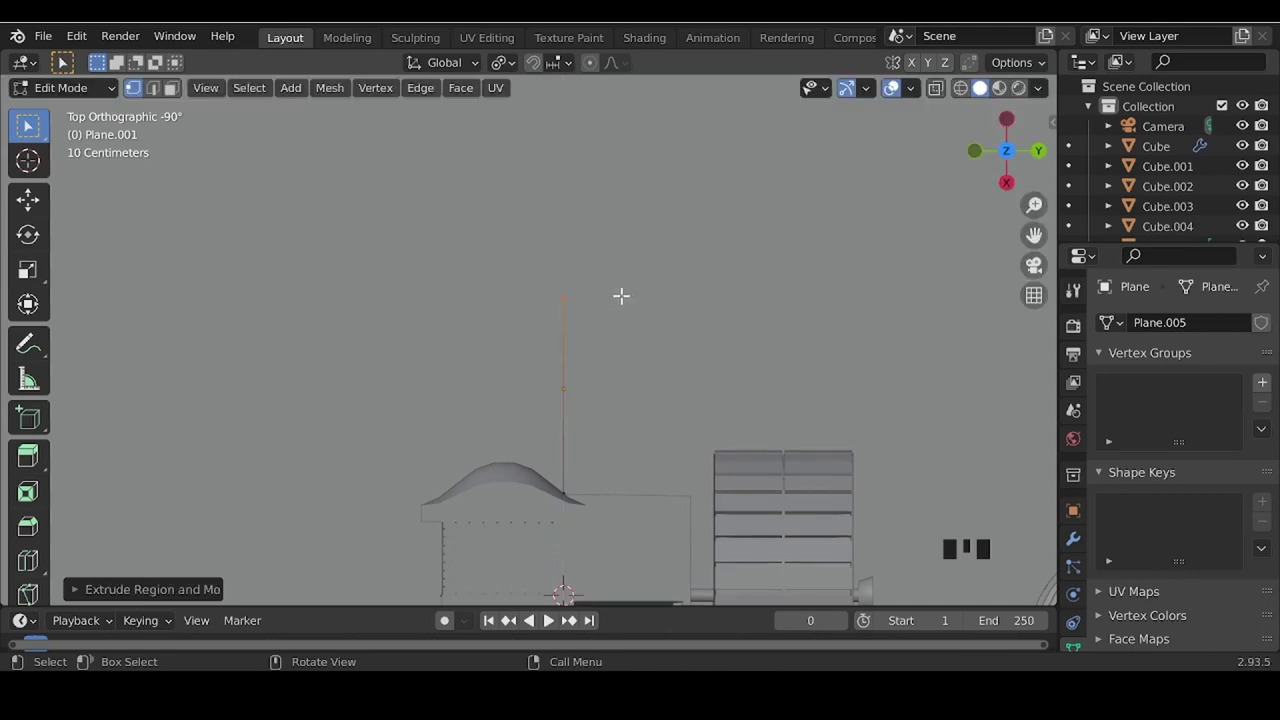
{"action": "scroll", "scroll_direction": "down", "scroll_amount": 3}
{"action": "middle_click", "coordinate": [487, 397]}
{"action": "scroll", "scroll_direction": "down", "scroll_amount": 3}
{"action": "key", "text": "e"}
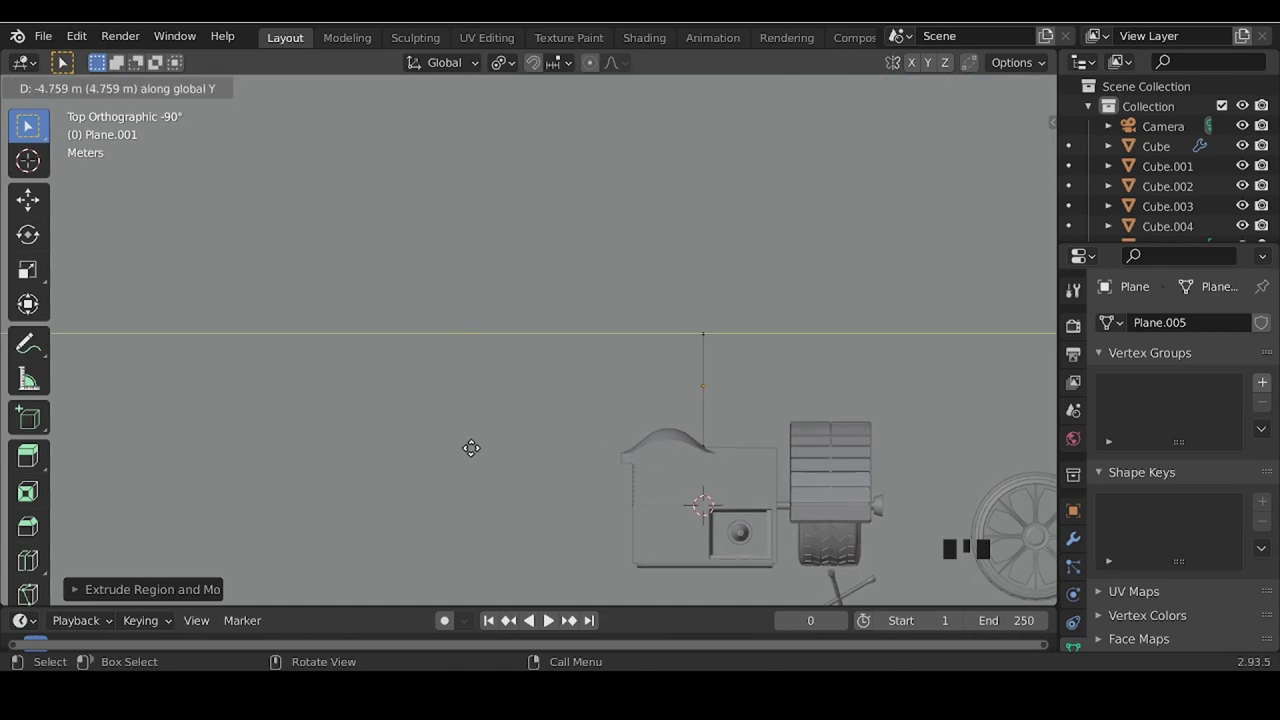
{"action": "middle_click", "coordinate": [501, 490]}
{"action": "scroll", "scroll_direction": "down", "scroll_amount": 3}
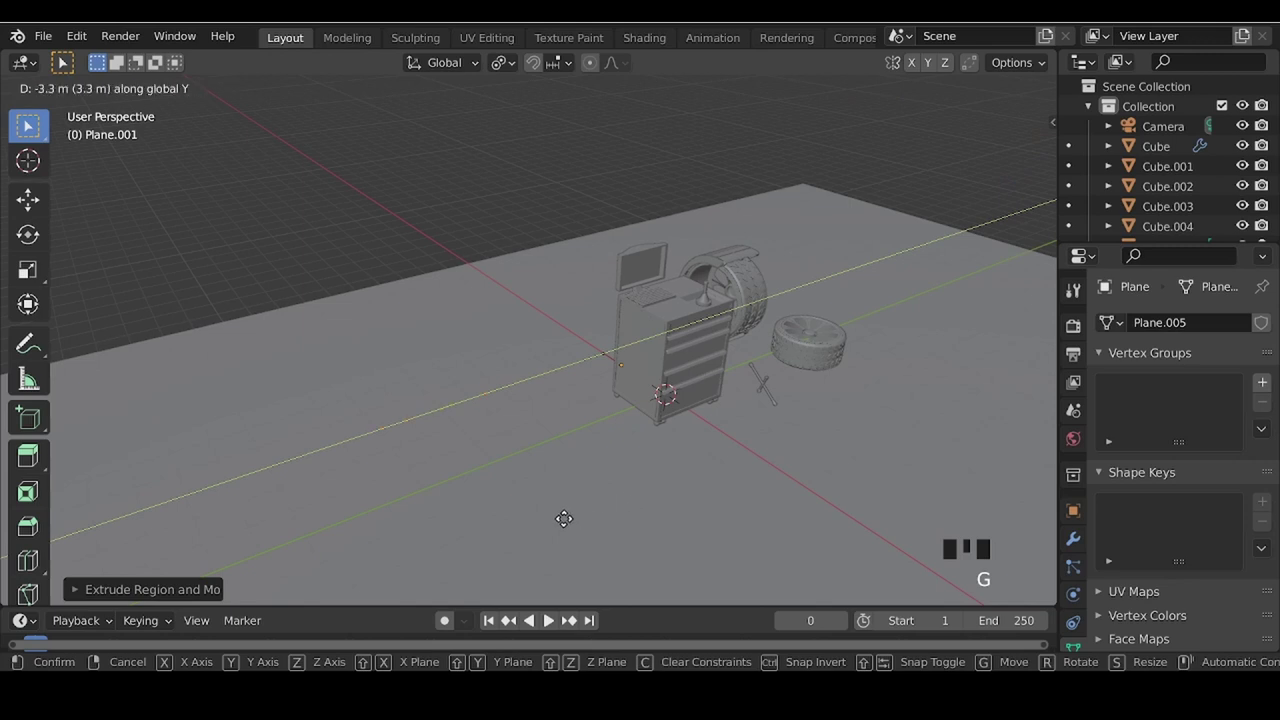
{"action": "scroll", "scroll_direction": "down", "scroll_amount": 3}
{"action": "key", "text": "e"}
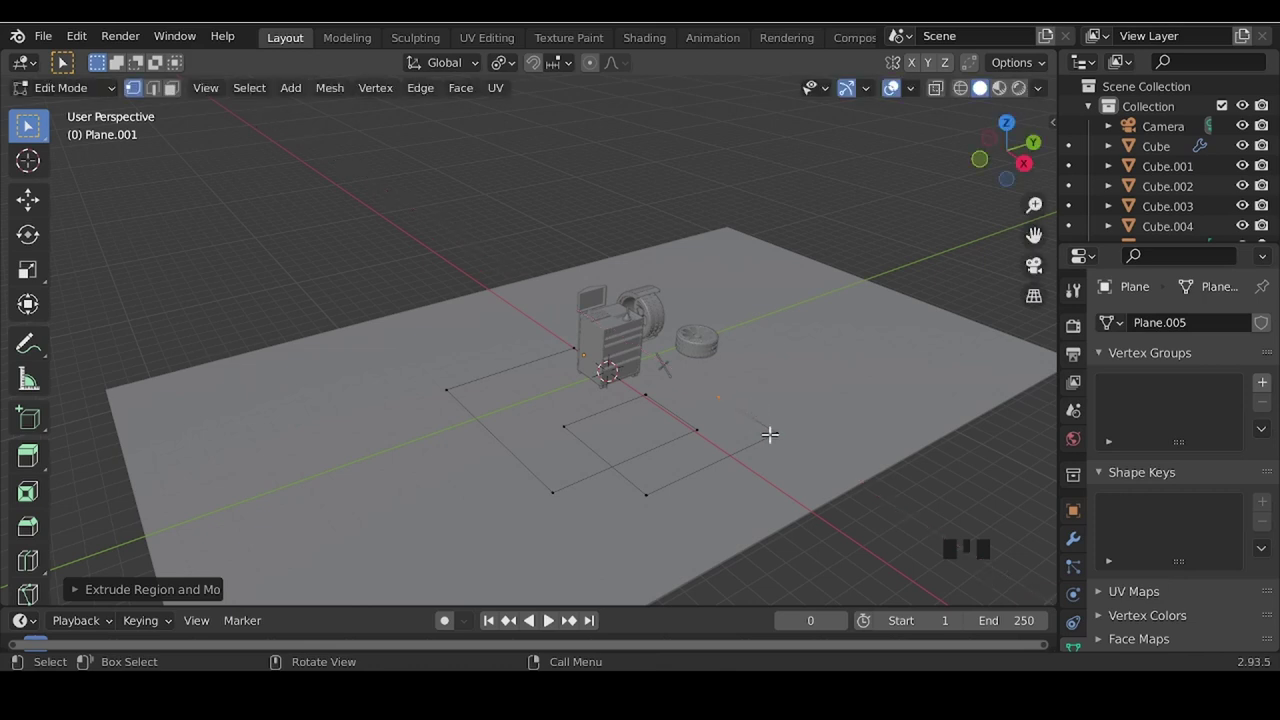
- Select the six corner vertices of the floor path
{"action": "left_click", "coordinate": [786, 426]}
{"action": "left_click", "coordinate": [646, 489]}
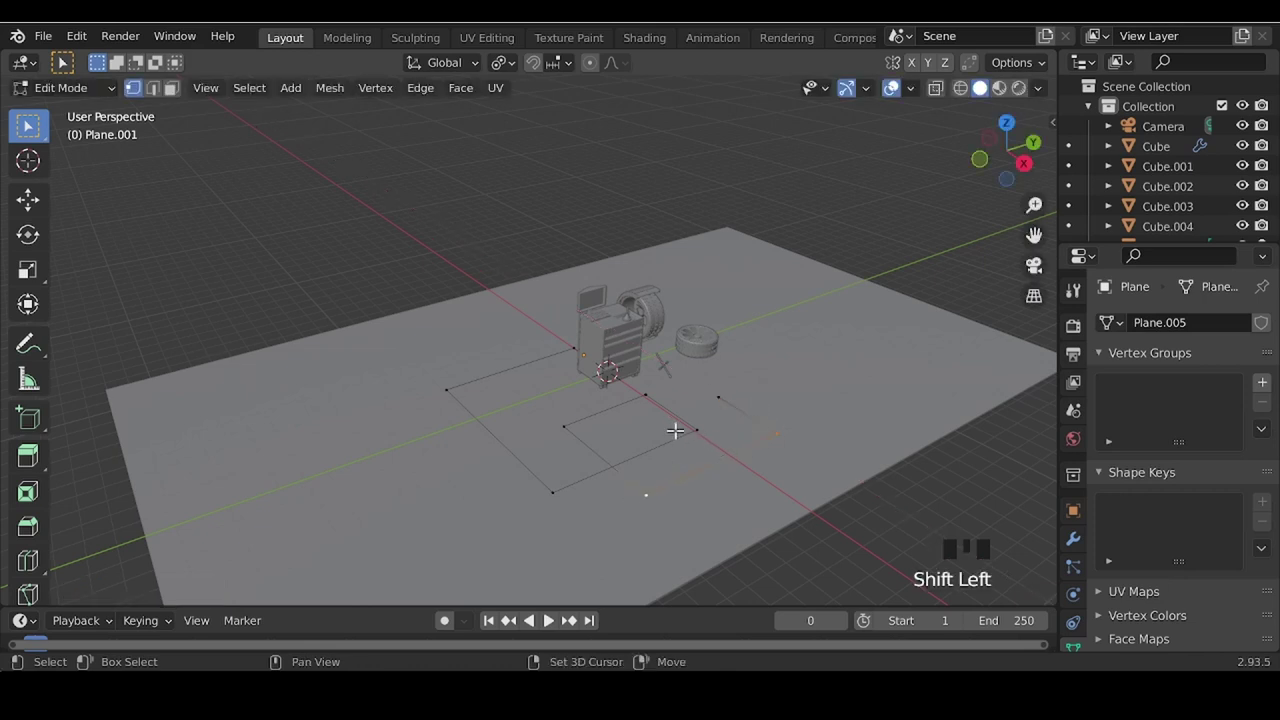
{"action": "left_click", "coordinate": [699, 422]}
{"action": "left_click", "coordinate": [659, 388]}
{"action": "left_click", "coordinate": [576, 418]}
{"action": "left_click", "coordinate": [476, 372]}
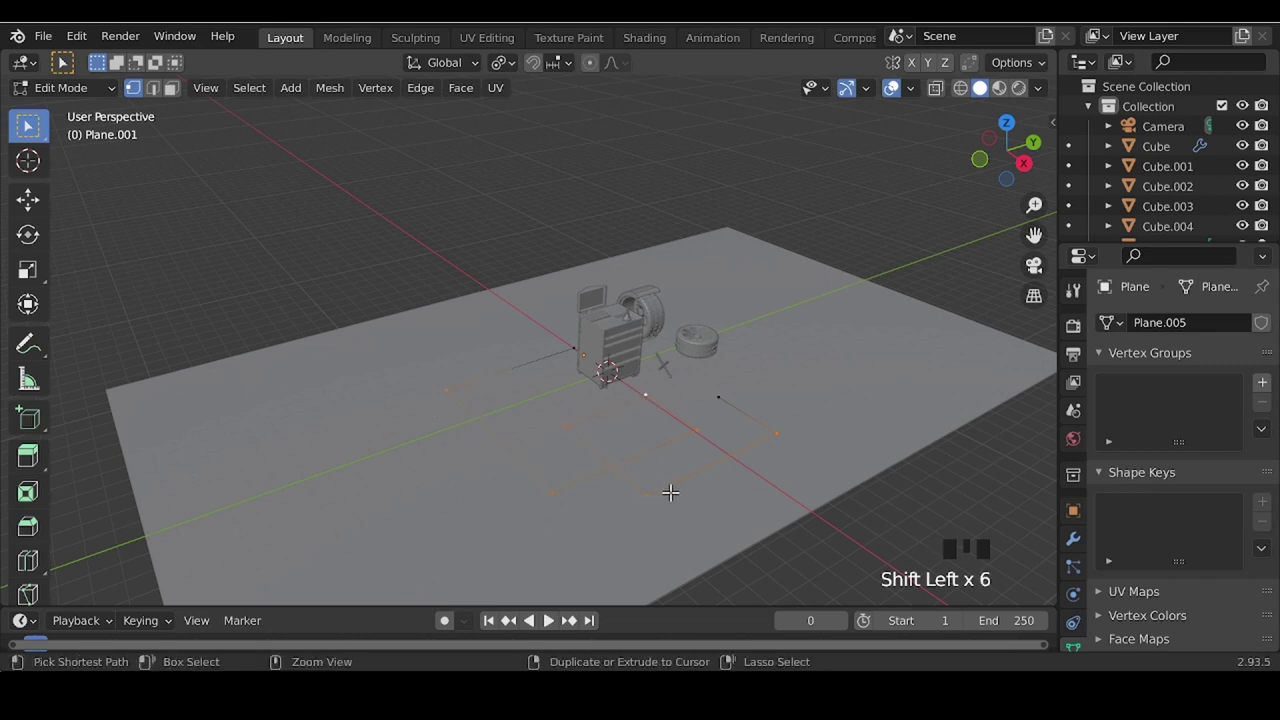
- Bevel the corners into rounded curves and open the curve's geometry settings for a 0.02 m bevel depth
{"action": "key", "text": "ctrl+b"}
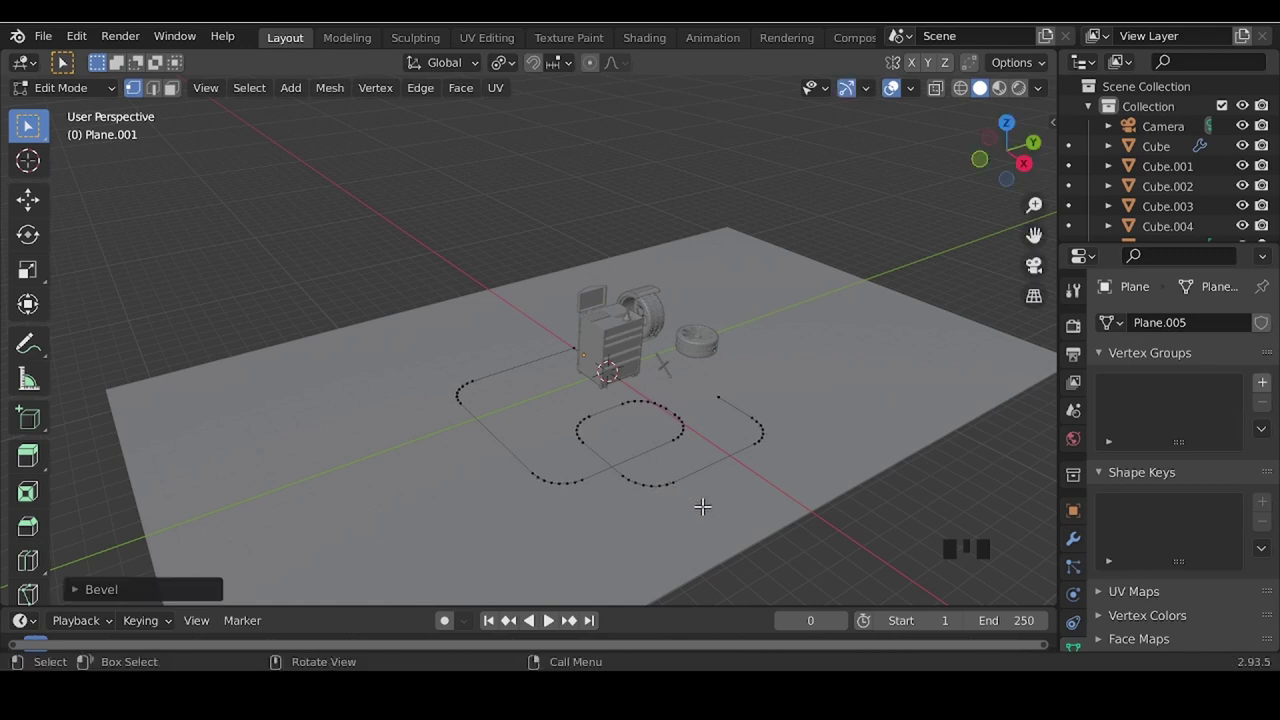
{"action": "key", "text": "Tab"}
{"action": "left_click_drag", "start_coordinate": [661, 450], "coordinate": [1167, 583]}
{"action": "scroll", "scroll_direction": "down", "scroll_amount": 3}
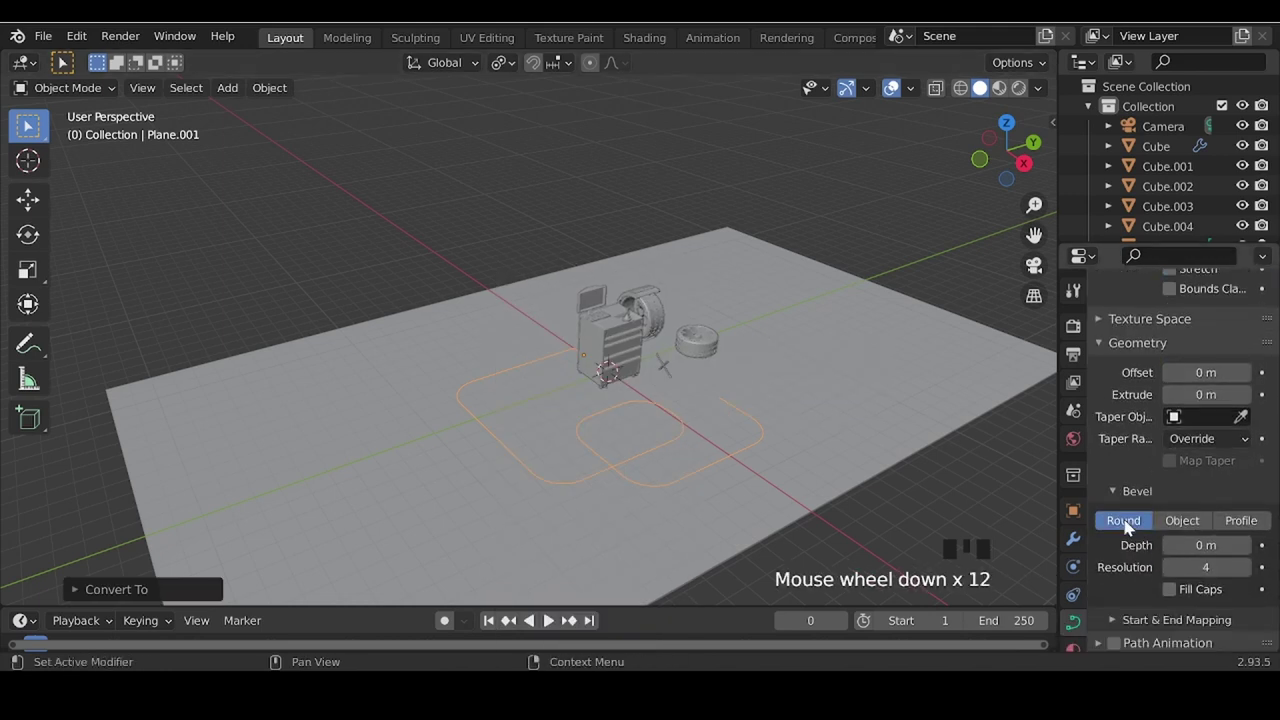
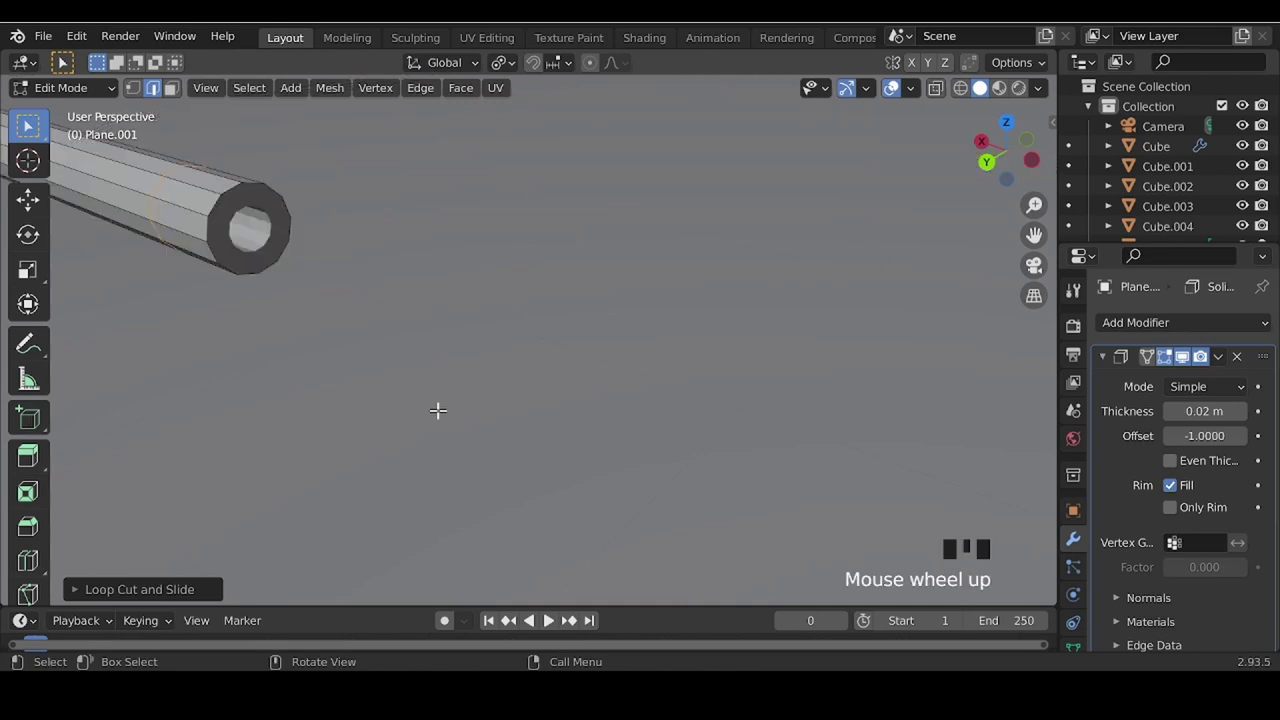
- Extrude the hose's open end loop into a wider section ending in a flat box-shaped gun body
{"action": "left_click", "coordinate": [233, 187]}
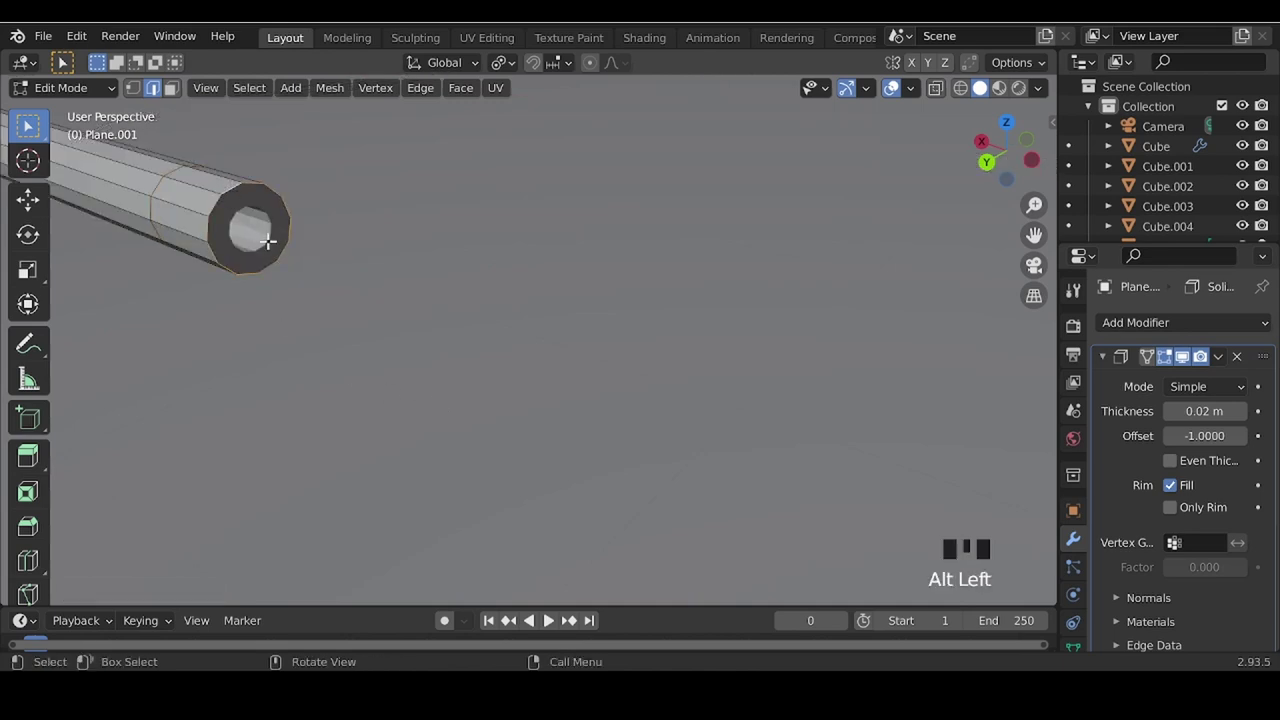
{"action": "key", "text": "e"}
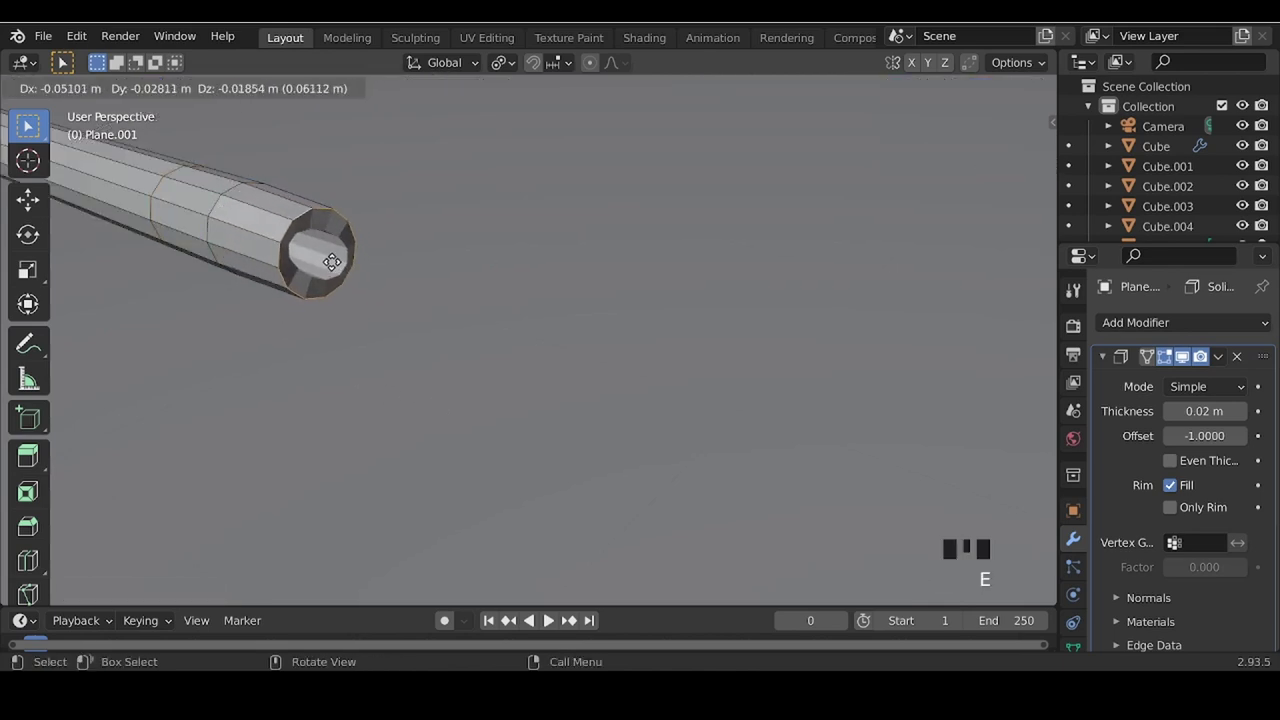
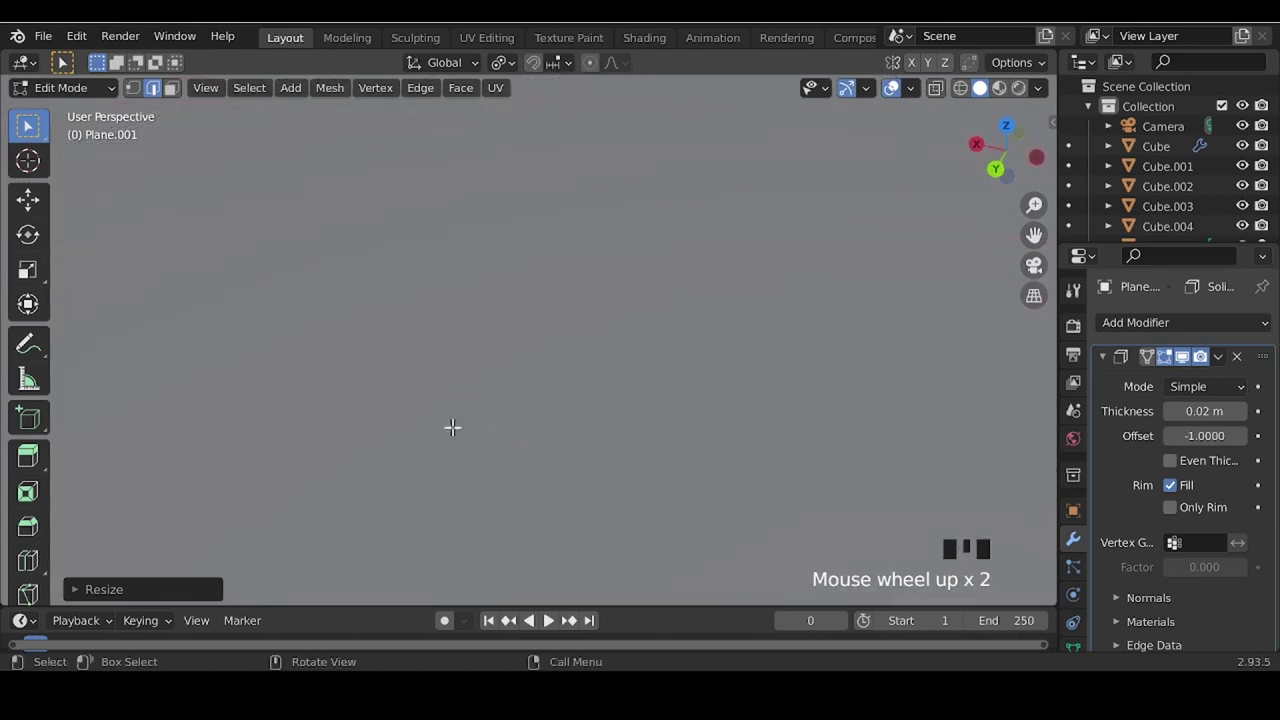
{"action": "left_click_drag", "start_coordinate": [467, 428], "coordinate": [614, 444]}
{"action": "scroll", "scroll_direction": "down", "scroll_amount": 3}
{"action": "key", "text": "e"}
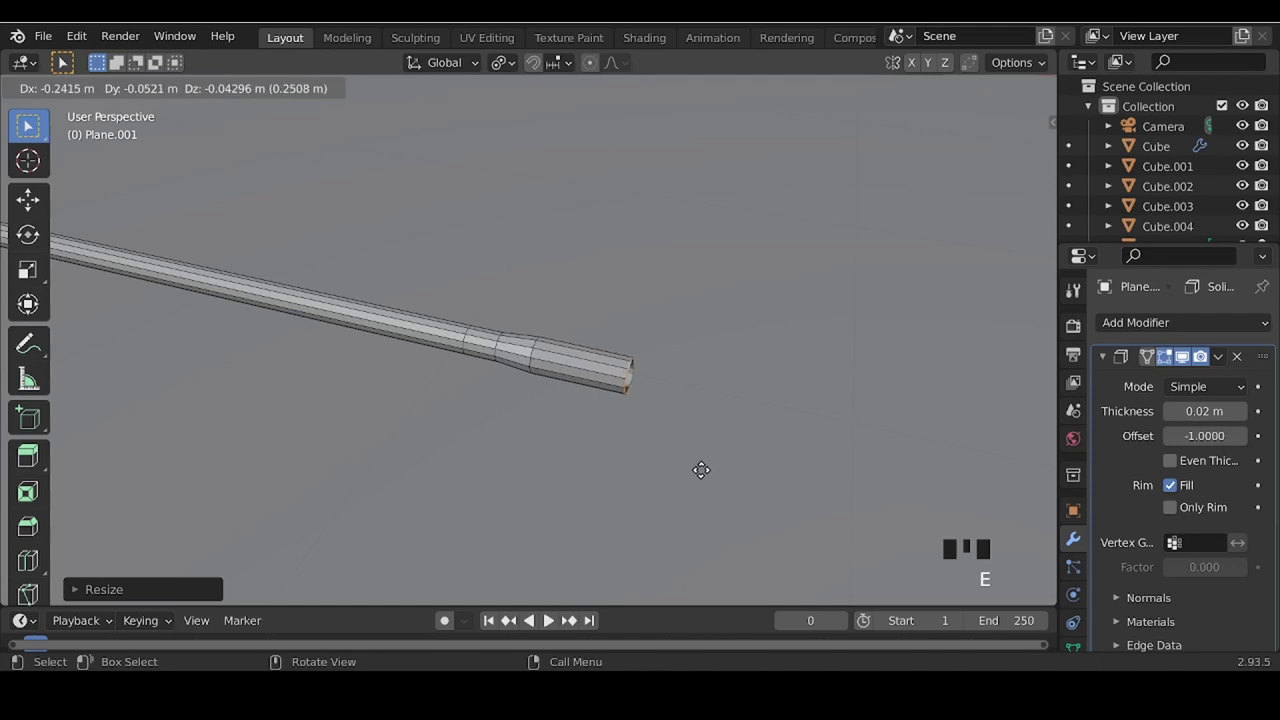
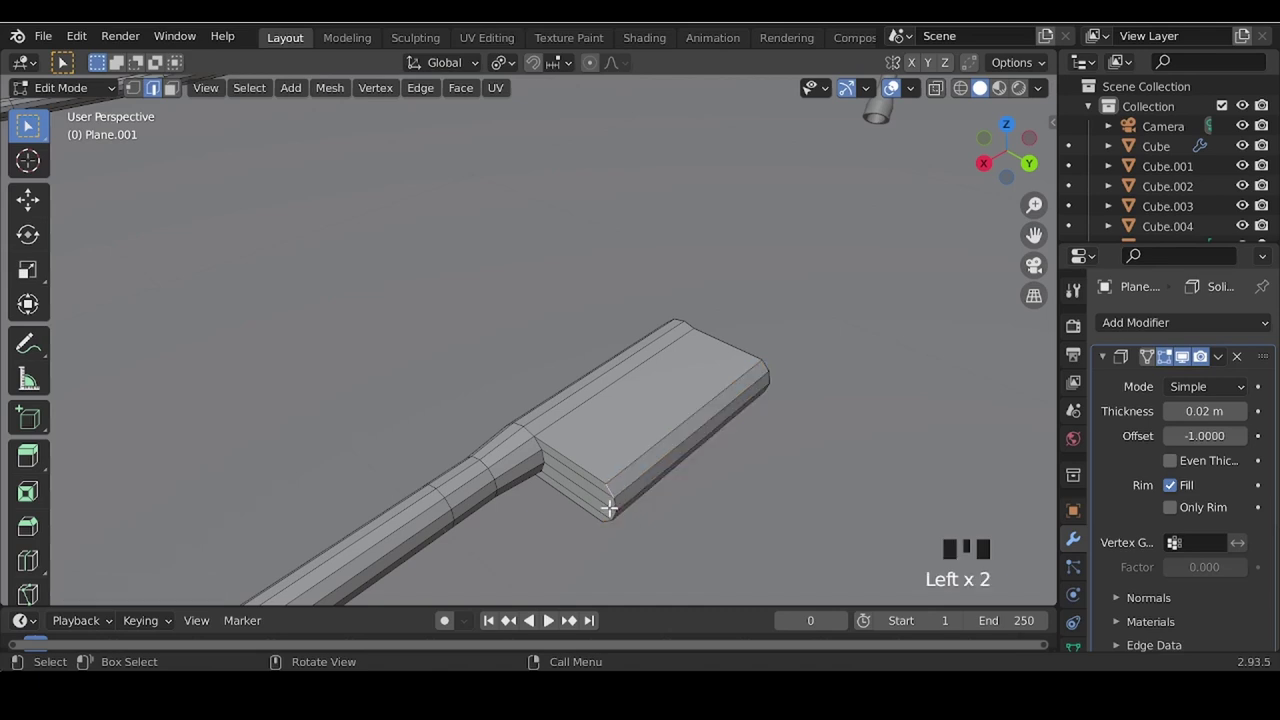
- Taper the gun body toward its front and add an edge loop across it
{"action": "left_click_drag", "start_coordinate": [619, 500], "coordinate": [619, 502]}
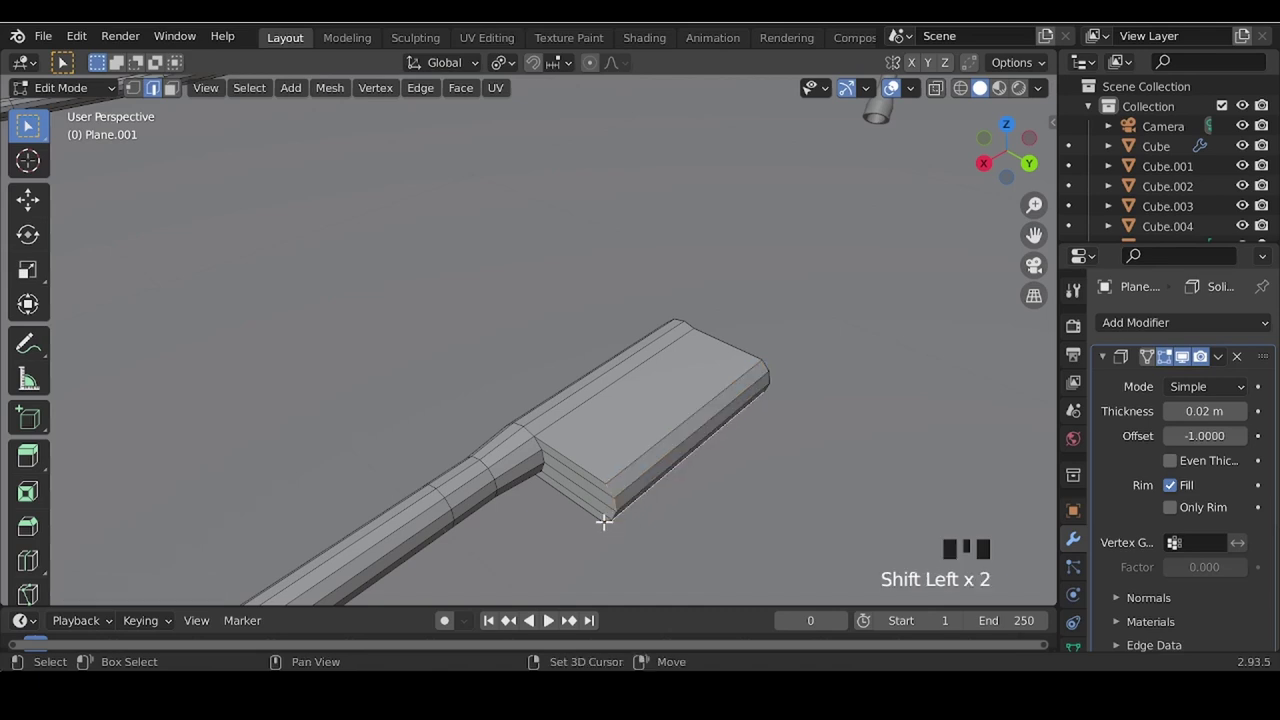
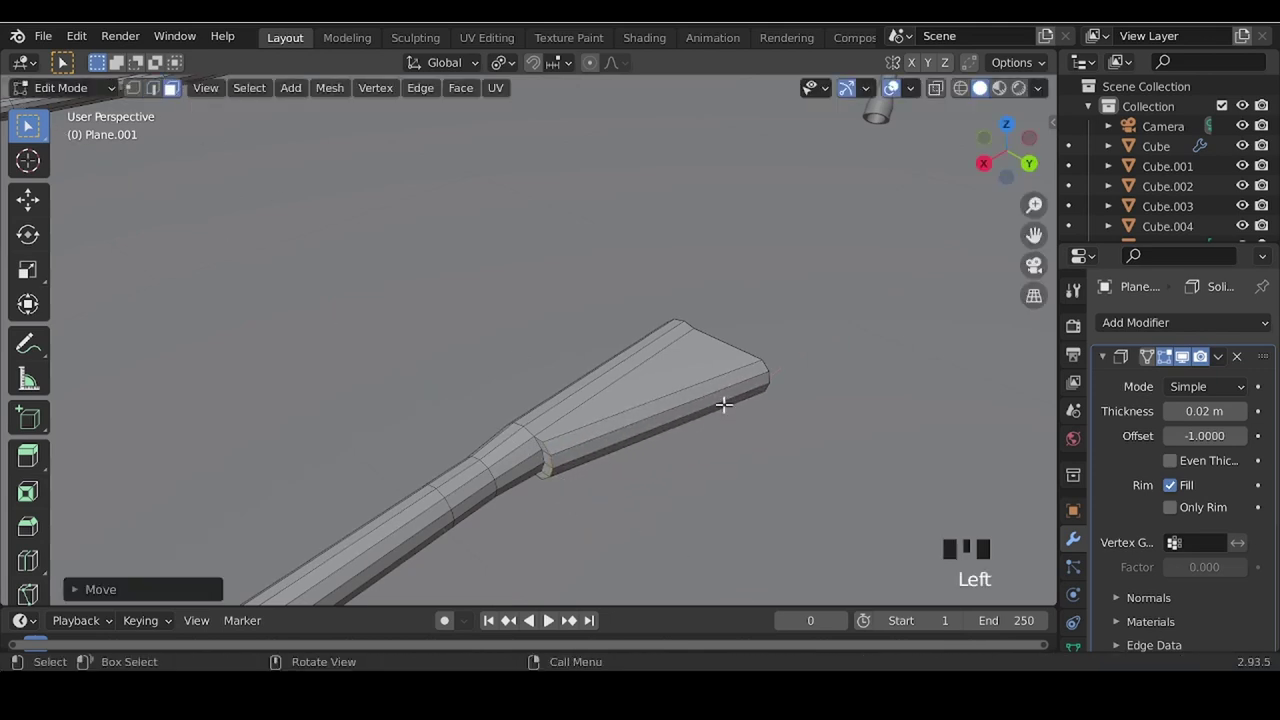
{"action": "key", "text": "ctrl+r"}
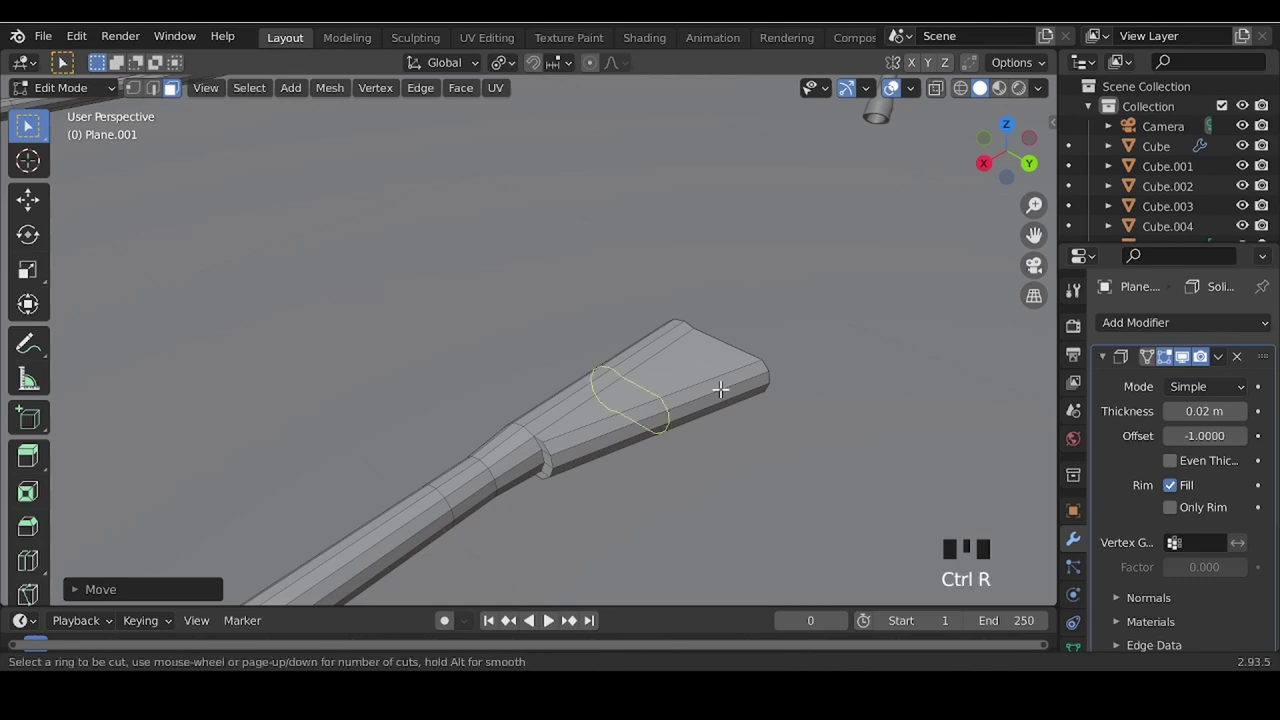
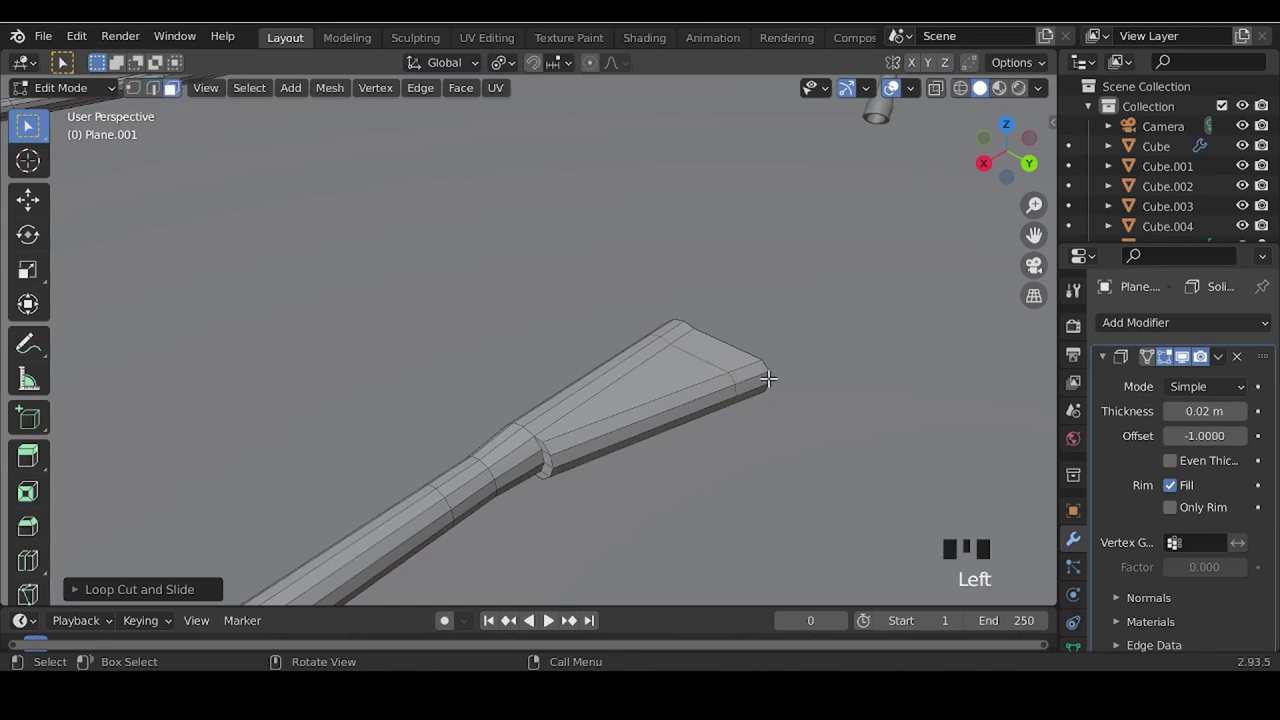
{"action": "left_click", "coordinate": [765, 378]}
- Extrude the tip faces into a short barrel and slide its new edges into place
{"action": "left_click", "coordinate": [750, 392]}
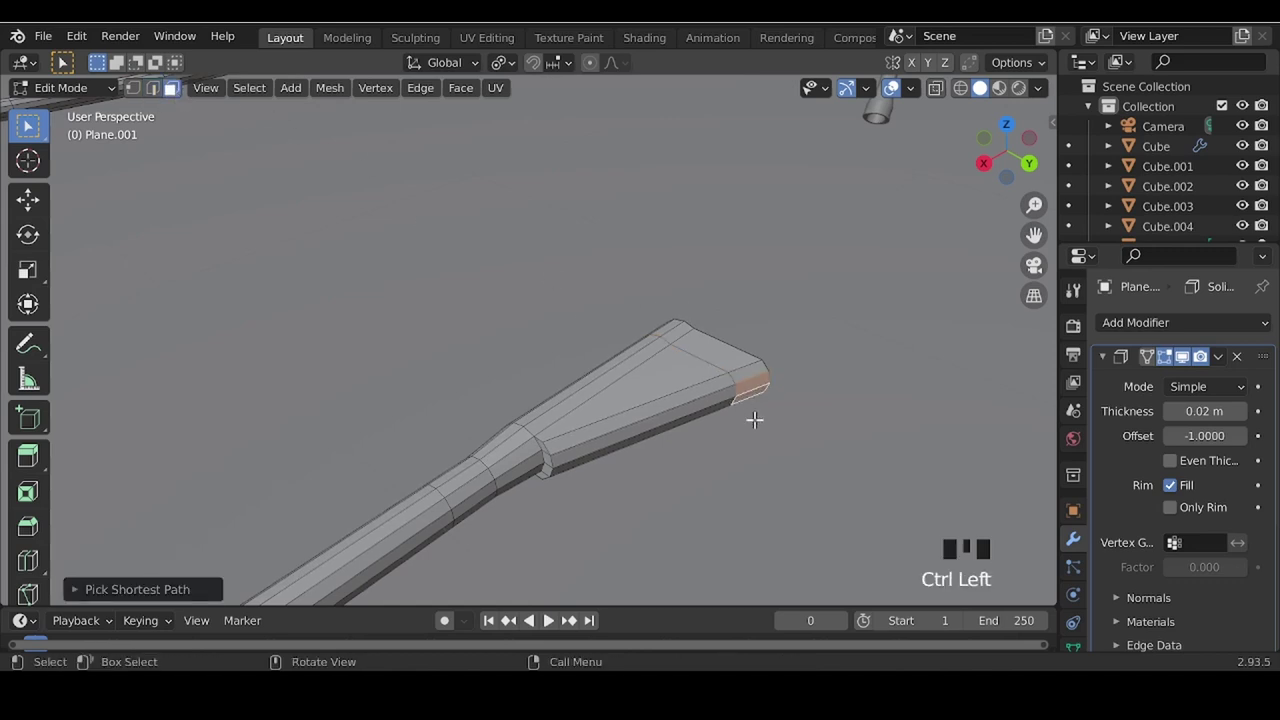
{"action": "key", "text": "e"}
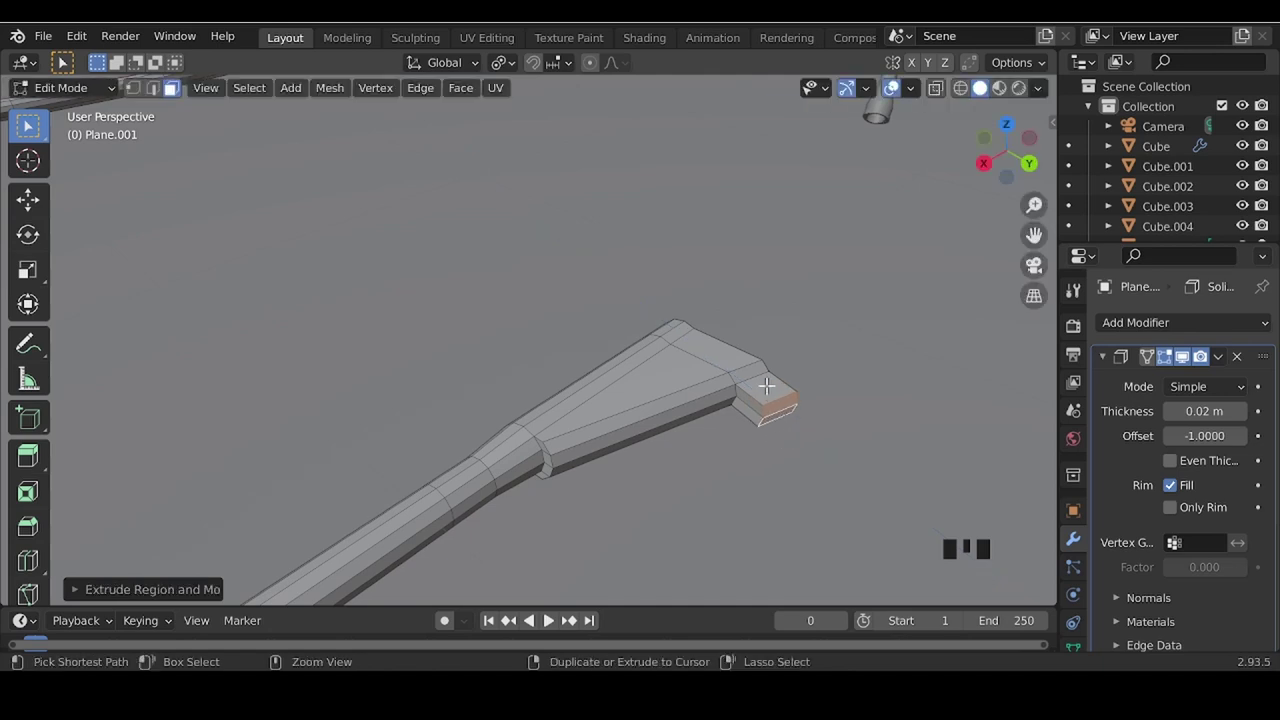
{"action": "key", "text": "ctrl+r"}
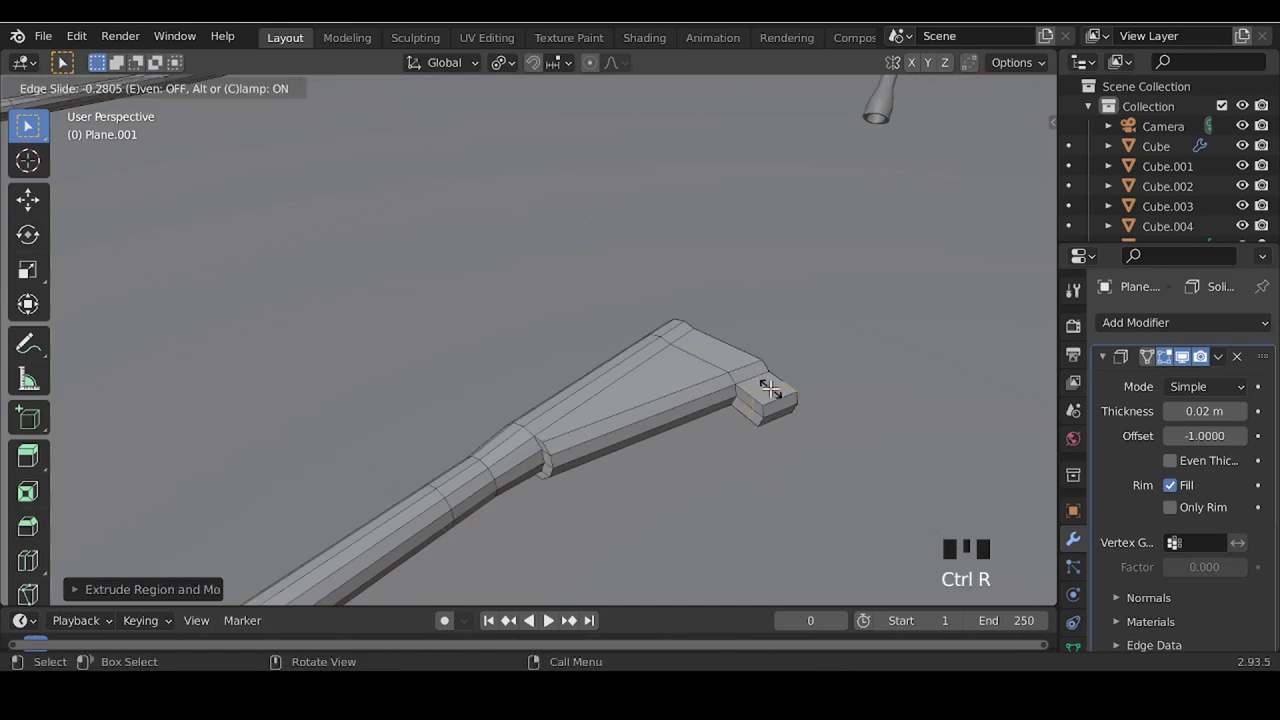
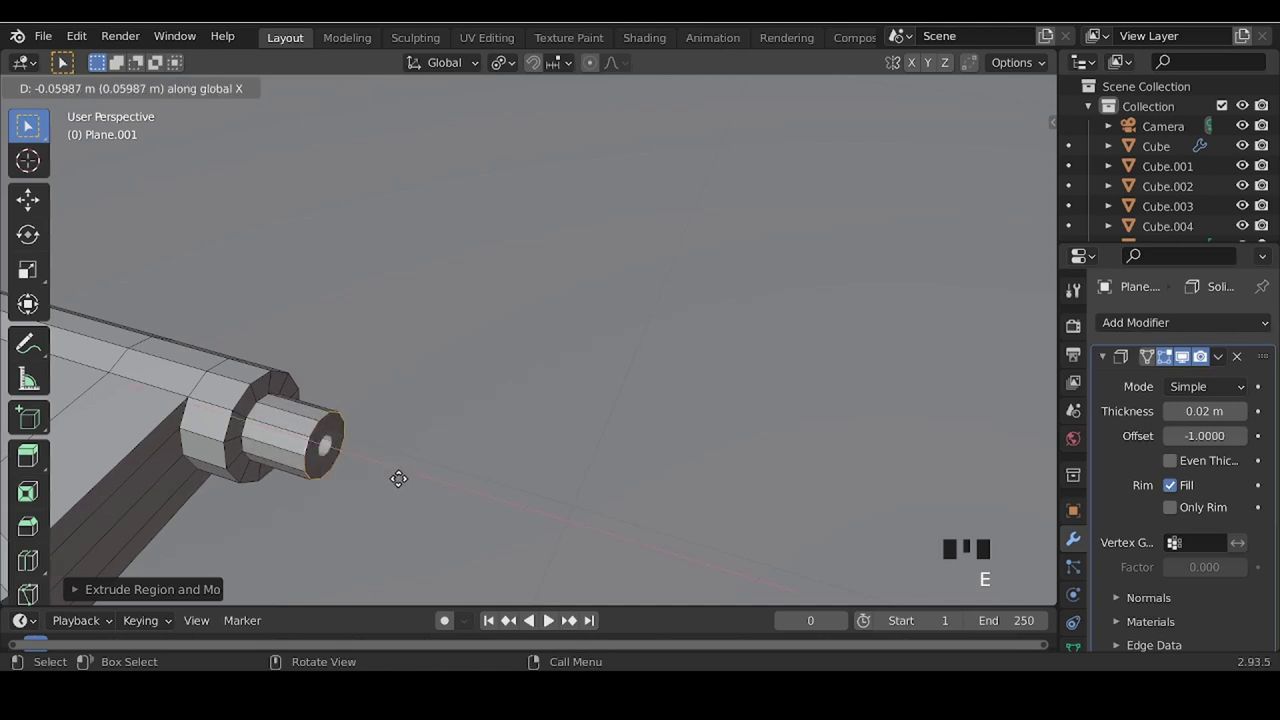
- Extrude a thin nozzle from the barrel along X, bending downward and narrowing at the tip
{"action": "scroll", "scroll_direction": "down", "scroll_amount": 3}
{"action": "left_click_drag", "start_coordinate": [449, 435], "coordinate": [531, 446]}
{"action": "key", "text": "e"}
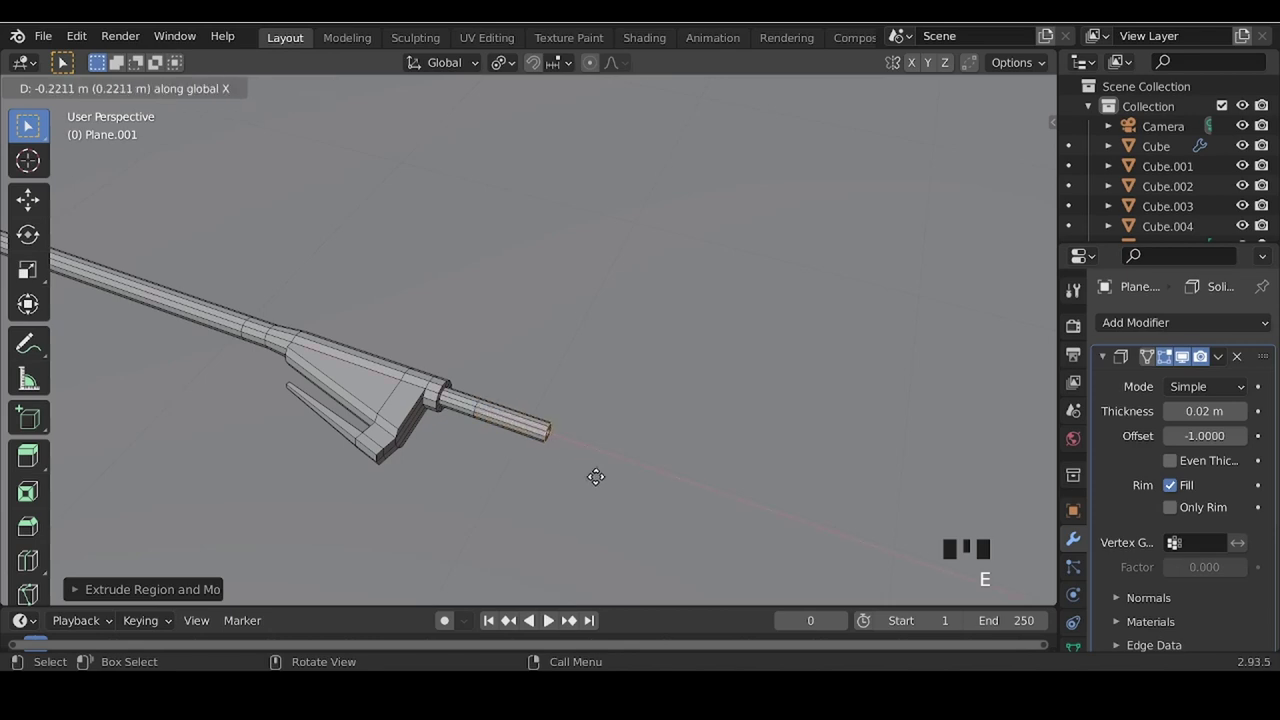
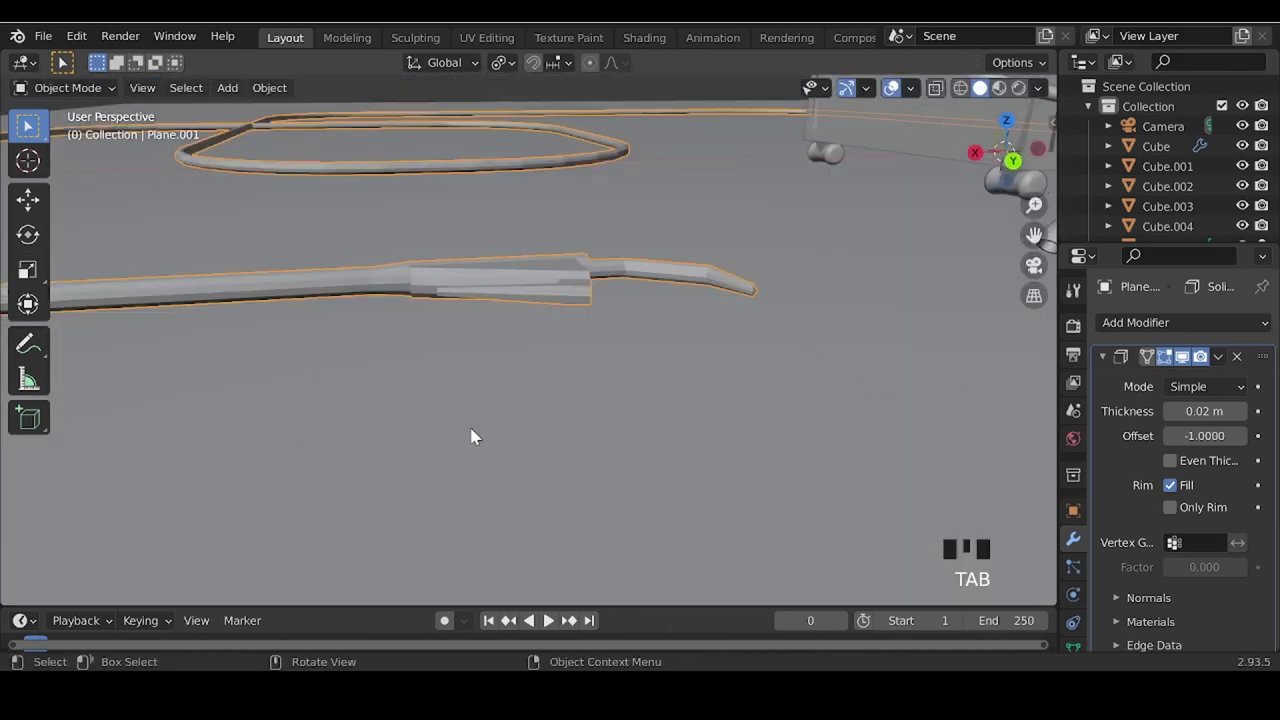
- Orbit and zoom in on the hose where it meets the inflator gun body
{"action": "scroll", "scroll_direction": "down", "scroll_amount": 3}
{"action": "left_click_drag", "start_coordinate": [472, 413], "coordinate": [577, 418]}
{"action": "left_click_drag", "start_coordinate": [577, 418], "coordinate": [1155, 611]}
{"action": "scroll", "scroll_direction": "down", "scroll_amount": 3}
{"action": "left_click", "coordinate": [1087, 651]}
{"action": "scroll", "scroll_direction": "down", "scroll_amount": 3}
{"action": "left_click", "coordinate": [1175, 568]}
{"action": "left_click", "coordinate": [786, 489]}
{"action": "scroll", "scroll_direction": "down", "scroll_amount": 3}
{"action": "left_click_drag", "start_coordinate": [493, 438], "coordinate": [521, 393]}
{"action": "scroll", "scroll_direction": "down", "scroll_amount": 3}
{"action": "left_click_drag", "start_coordinate": [591, 439], "coordinate": [493, 410]}
{"action": "scroll", "scroll_direction": "up", "scroll_amount": 3}
{"action": "left_click_drag", "start_coordinate": [420, 418], "coordinate": [532, 409]}
{"action": "scroll", "scroll_direction": "up", "scroll_amount": 3}
- Add an edge ring on the hose and extrude it outward into a raised collar behind the gun
{"action": "key", "text": "Tab"}
{"action": "key", "text": "Tab"}
{"action": "left_click", "coordinate": [643, 416]}
{"action": "key", "text": "Tab"}
{"action": "key", "text": "ctrl+r"}
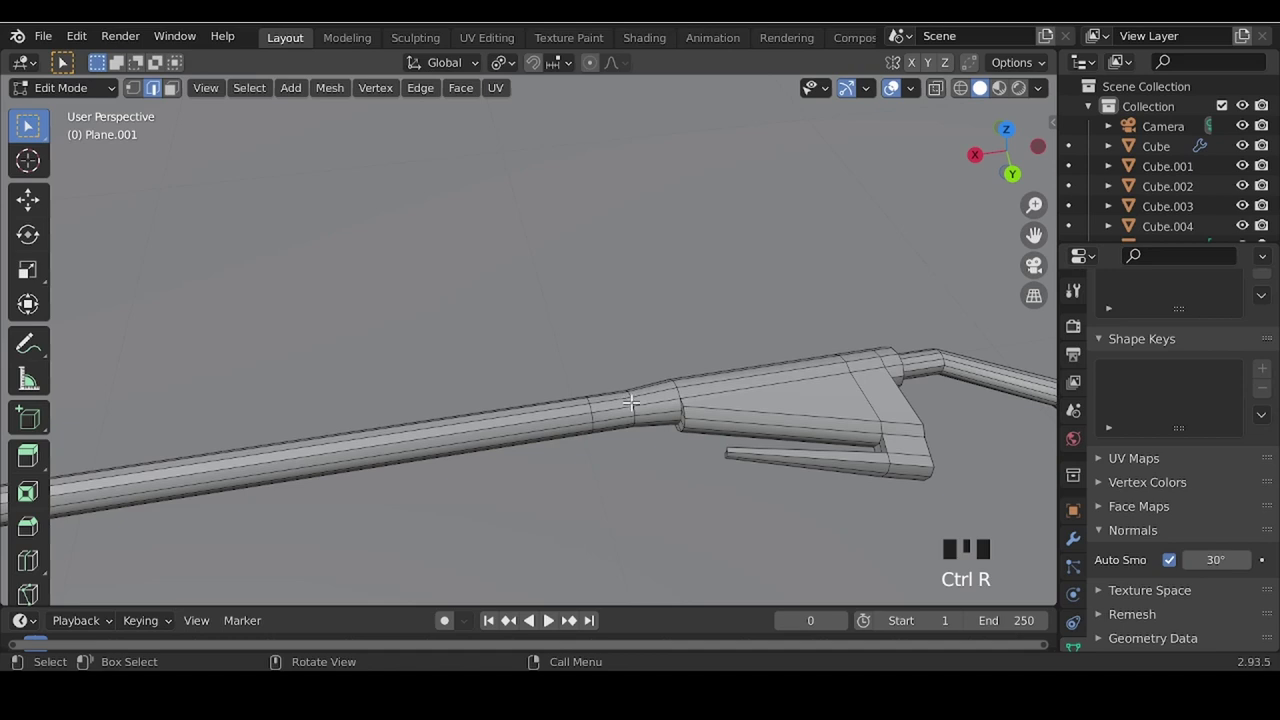
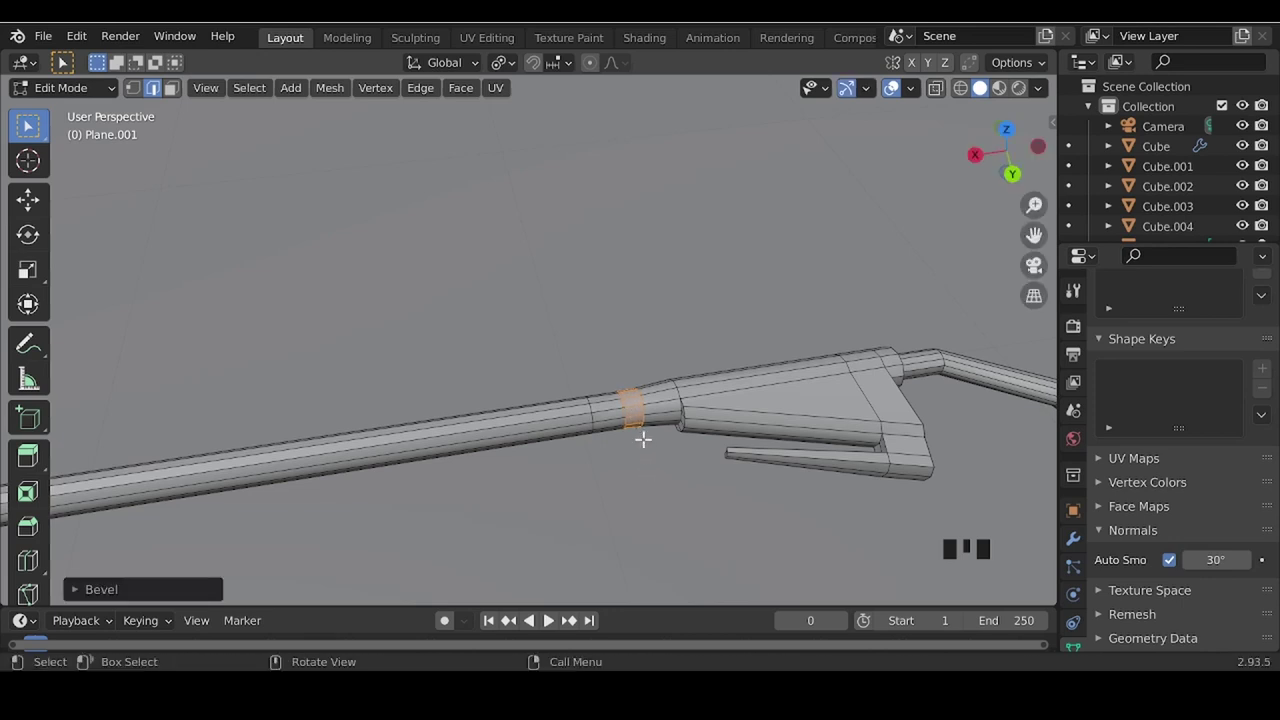
{"action": "key", "text": "alt+e"}
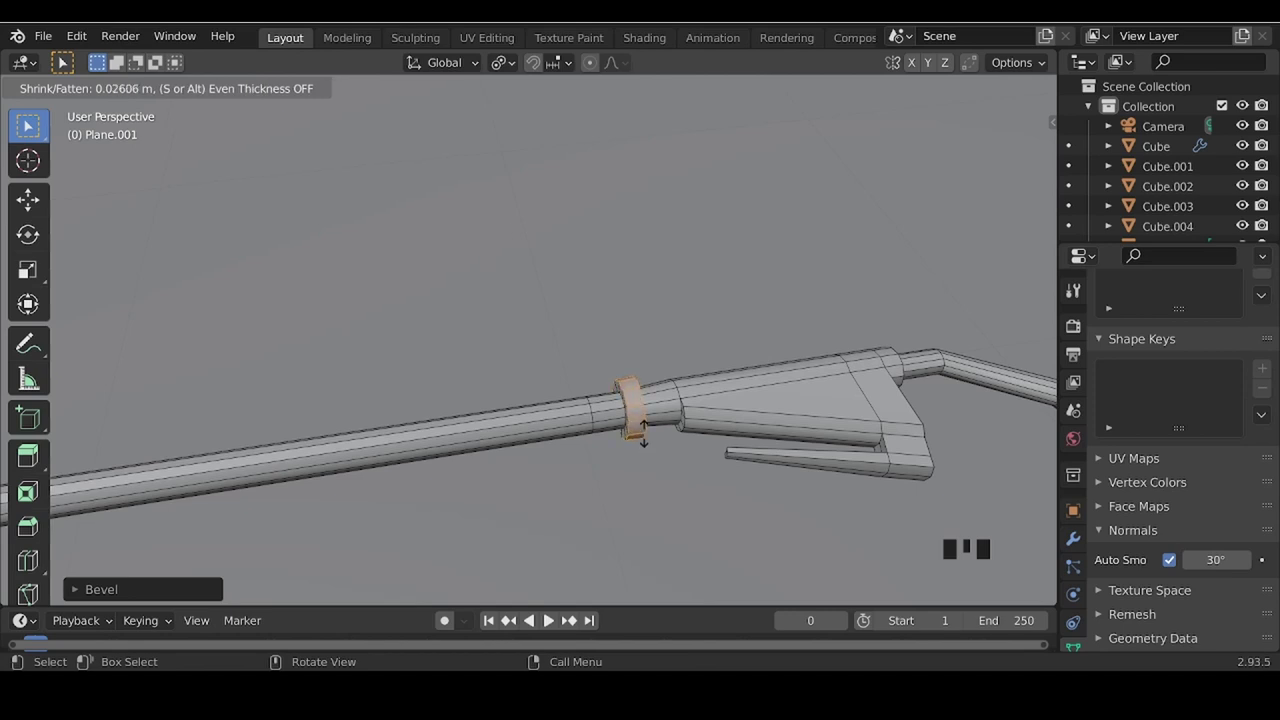
{"action": "key", "text": "Tab"}
{"action": "scroll", "scroll_direction": "down", "scroll_amount": 3}
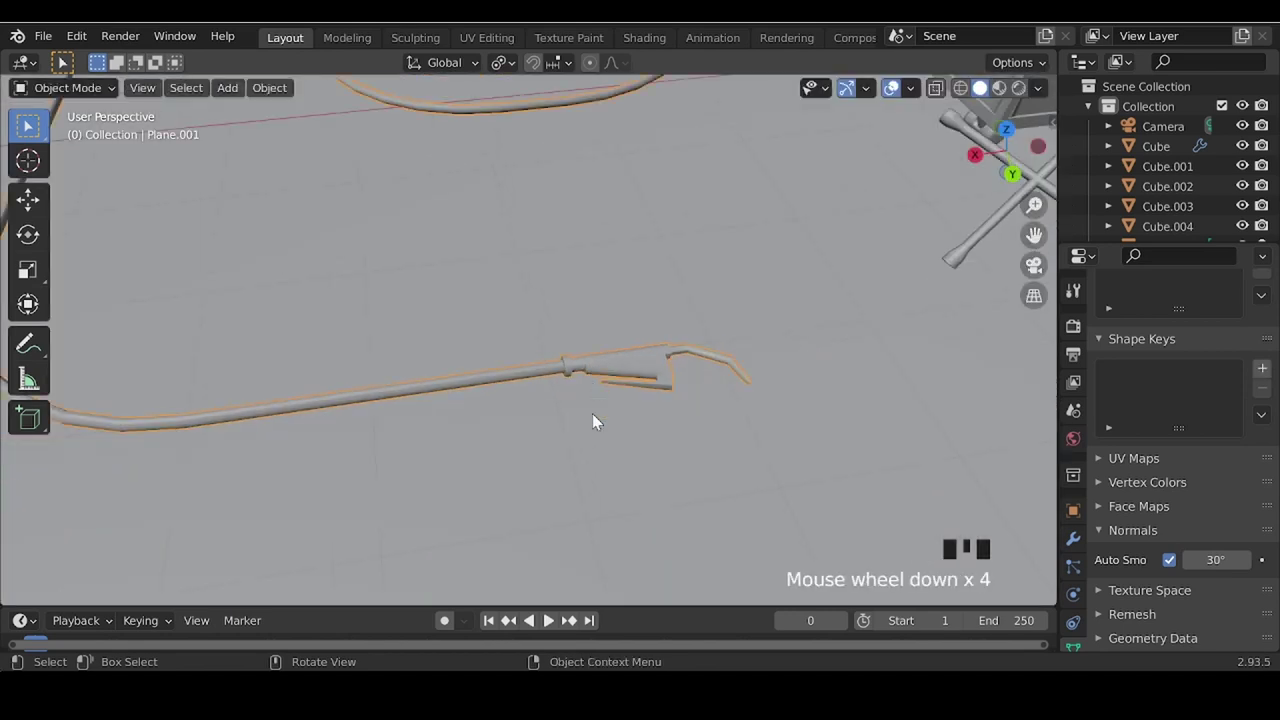
{"action": "left_click_drag", "start_coordinate": [559, 434], "coordinate": [529, 404]}
{"action": "scroll", "scroll_direction": "up", "scroll_amount": 3}
- Bevel the edge loop behind the collar into a narrow band and shrink it slightly into the hose
{"action": "key", "text": "Tab"}
{"action": "scroll", "scroll_direction": "up", "scroll_amount": 3}
{"action": "left_click", "coordinate": [514, 429]}
{"action": "left_click", "coordinate": [515, 430]}
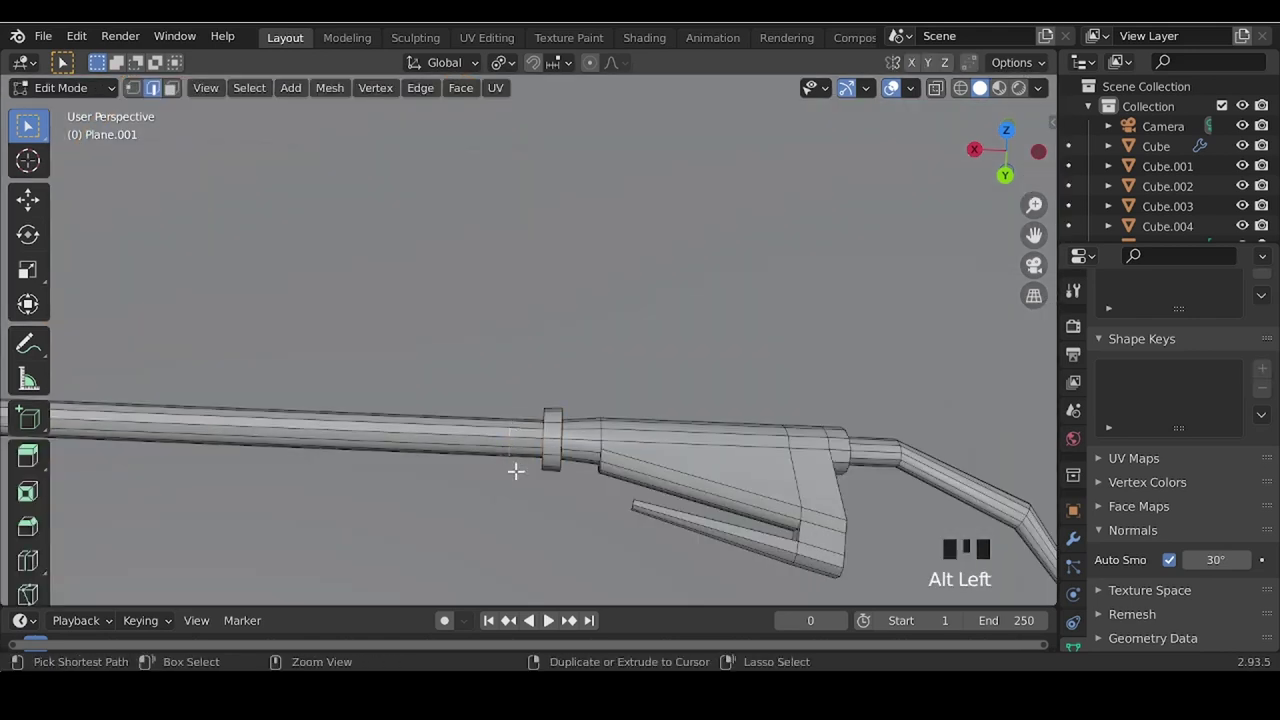
{"action": "key", "text": "ctrl+b"}
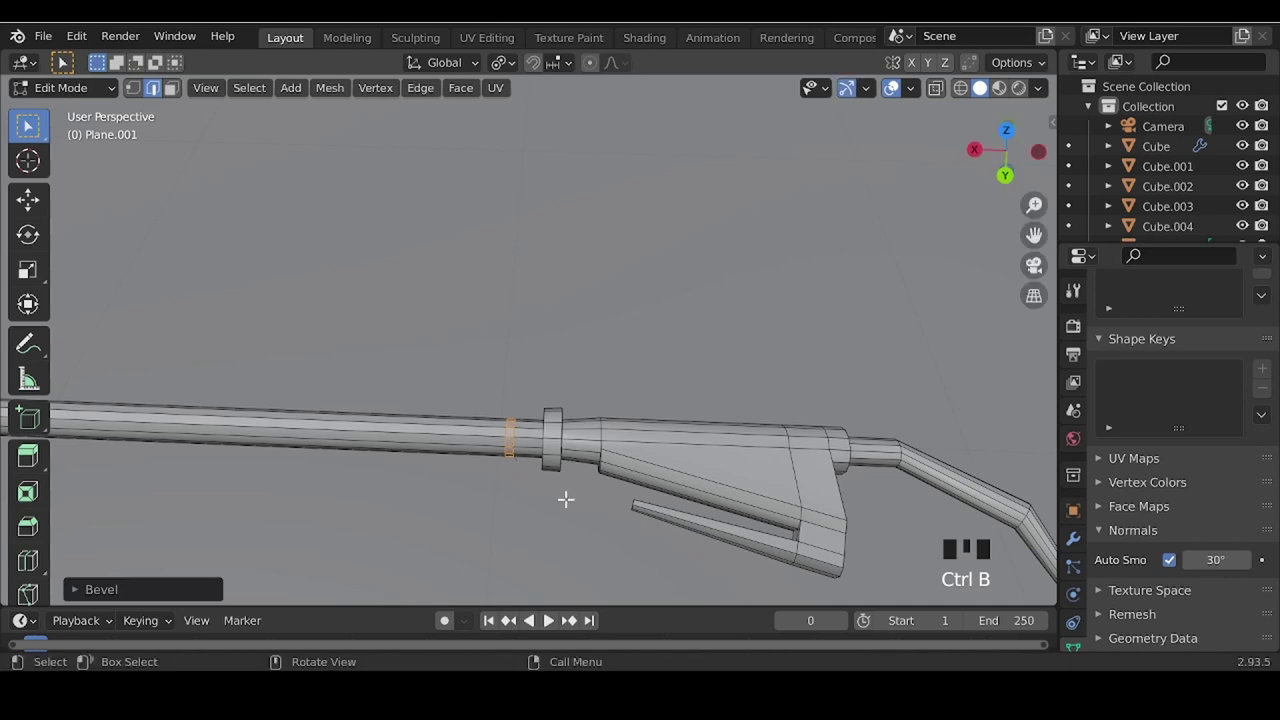
{"action": "key", "text": "alt+e"}
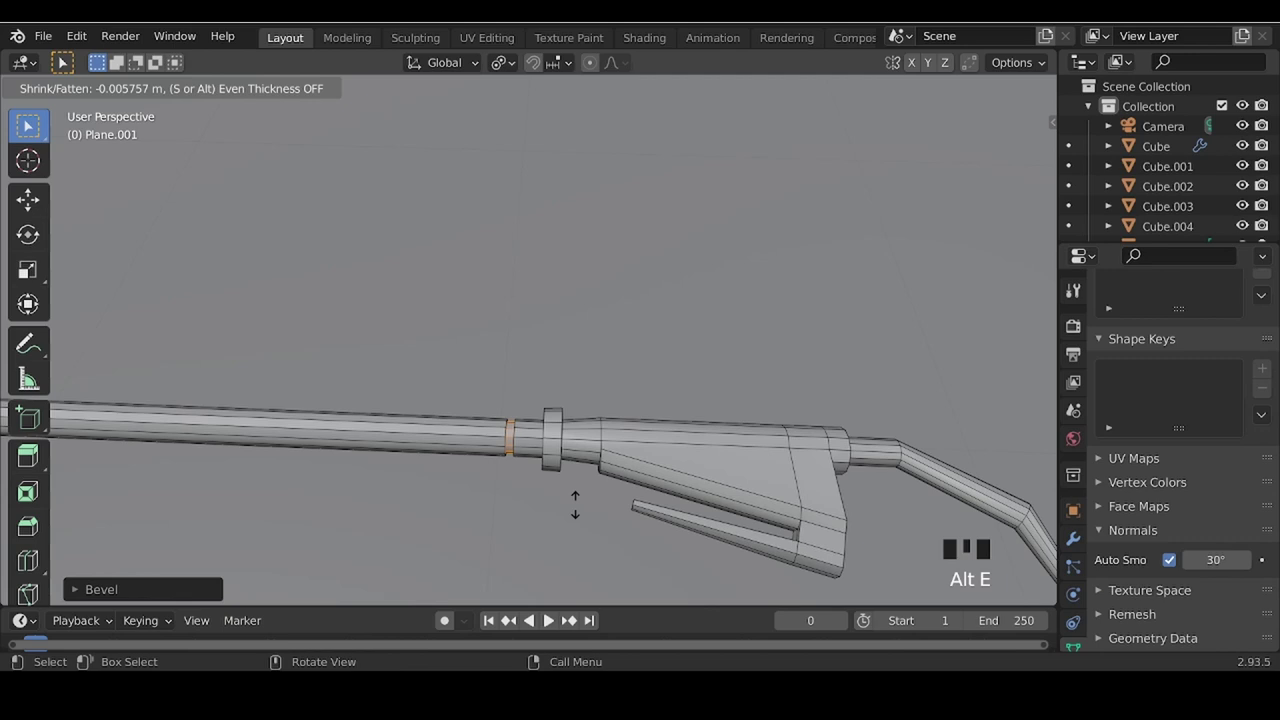
{"action": "key", "text": "Tab"}
{"action": "scroll", "scroll_direction": "down", "scroll_amount": 3}
{"action": "left_click_drag", "start_coordinate": [471, 459], "coordinate": [575, 440]}
{"action": "scroll", "scroll_direction": "up", "scroll_amount": 3}
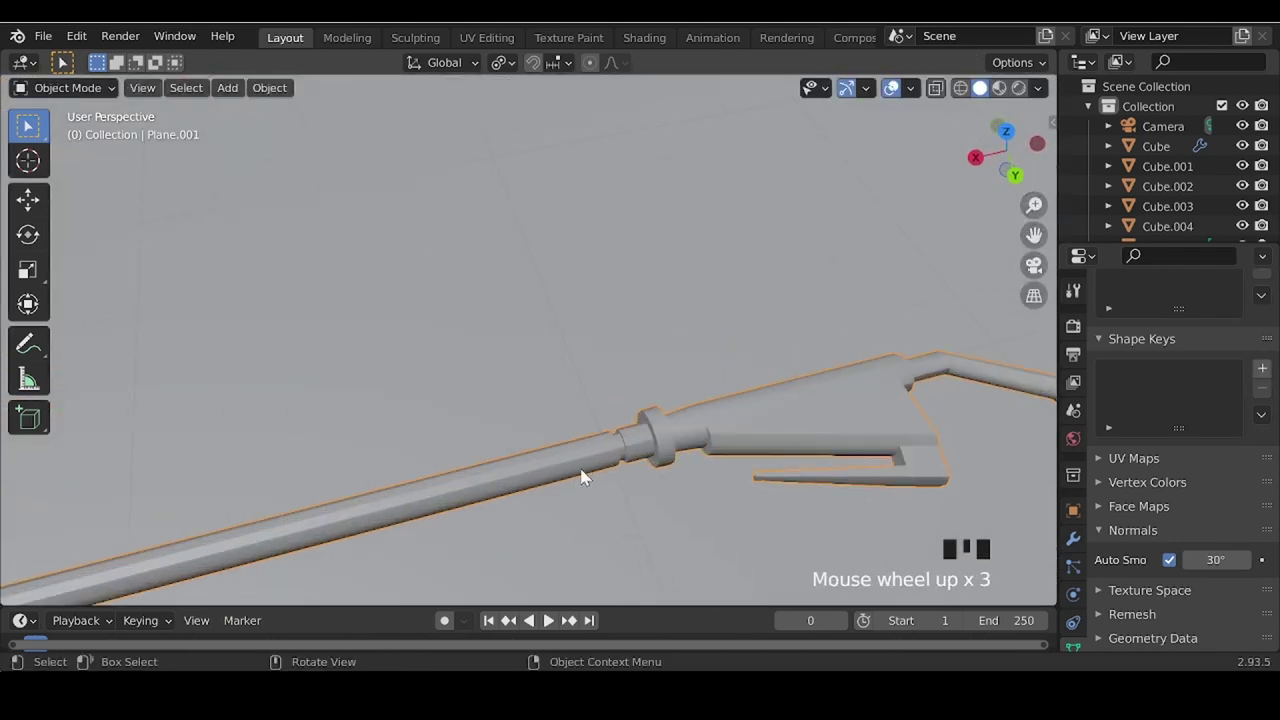
- Zoom out and orbit to show the full scene: cabinet, monitor, tyres, and hose with gun
{"action": "scroll", "scroll_direction": "down", "scroll_amount": 3}
{"action": "scroll", "scroll_direction": "down", "scroll_amount": 3}
{"action": "left_click_drag", "start_coordinate": [606, 486], "coordinate": [534, 513]}
{"action": "key", "text": "alt+z"}
{"action": "key", "text": "alt+z"}
{"action": "left_click", "coordinate": [365, 212]}
{"action": "scroll", "scroll_direction": "down", "scroll_amount": 3}
{"action": "left_click_drag", "start_coordinate": [304, 423], "coordinate": [534, 440]}
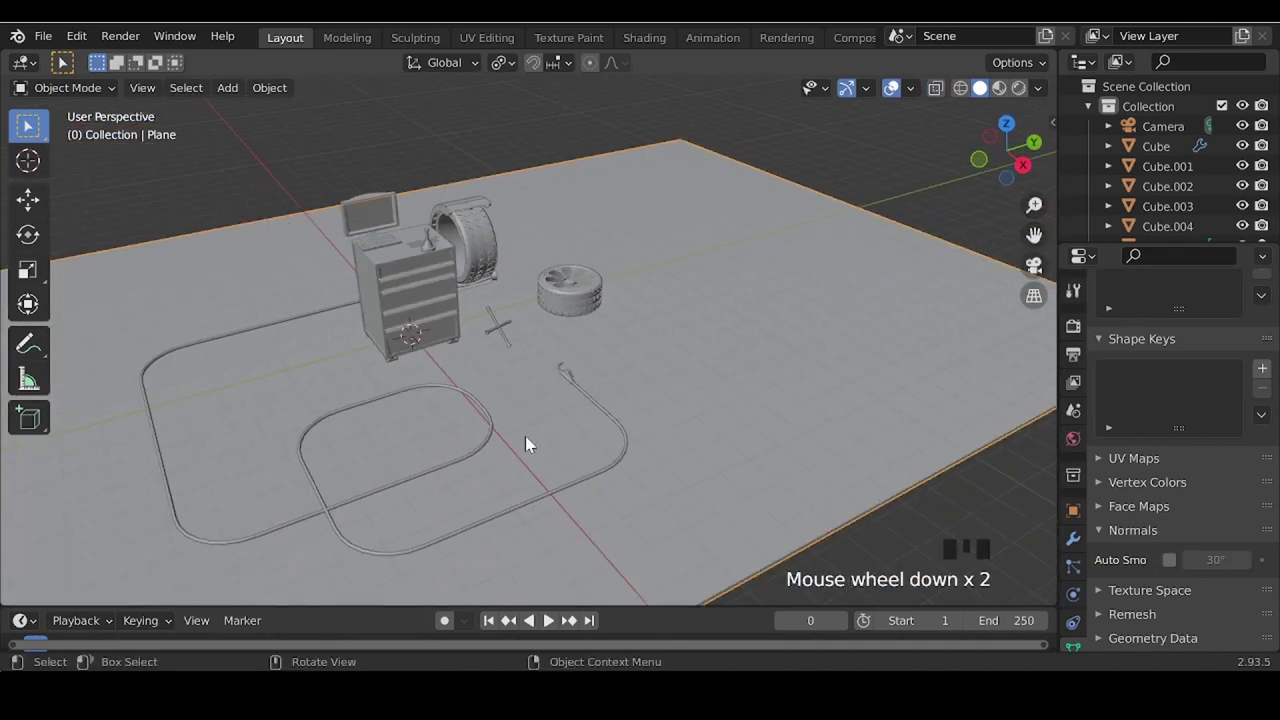